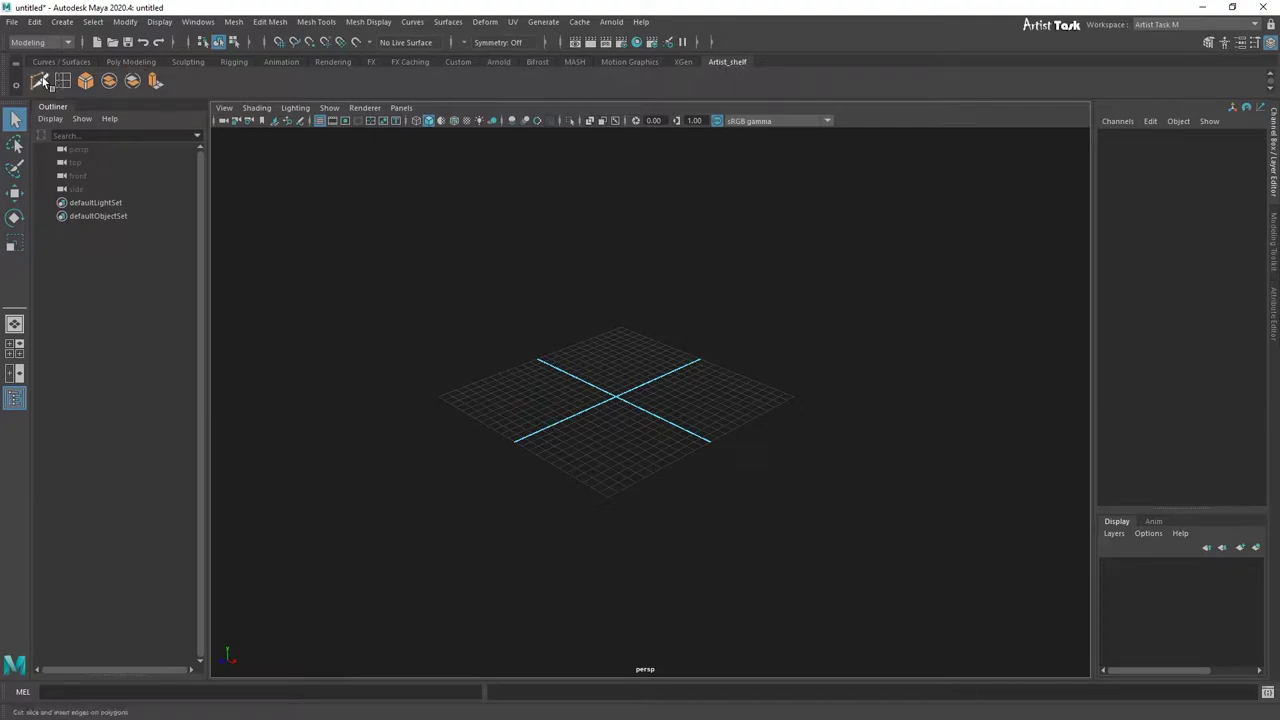
# Step: Delete the old Artist_shelf shelf and its tool icons via the shelf options
pyautogui.click(21, 96)
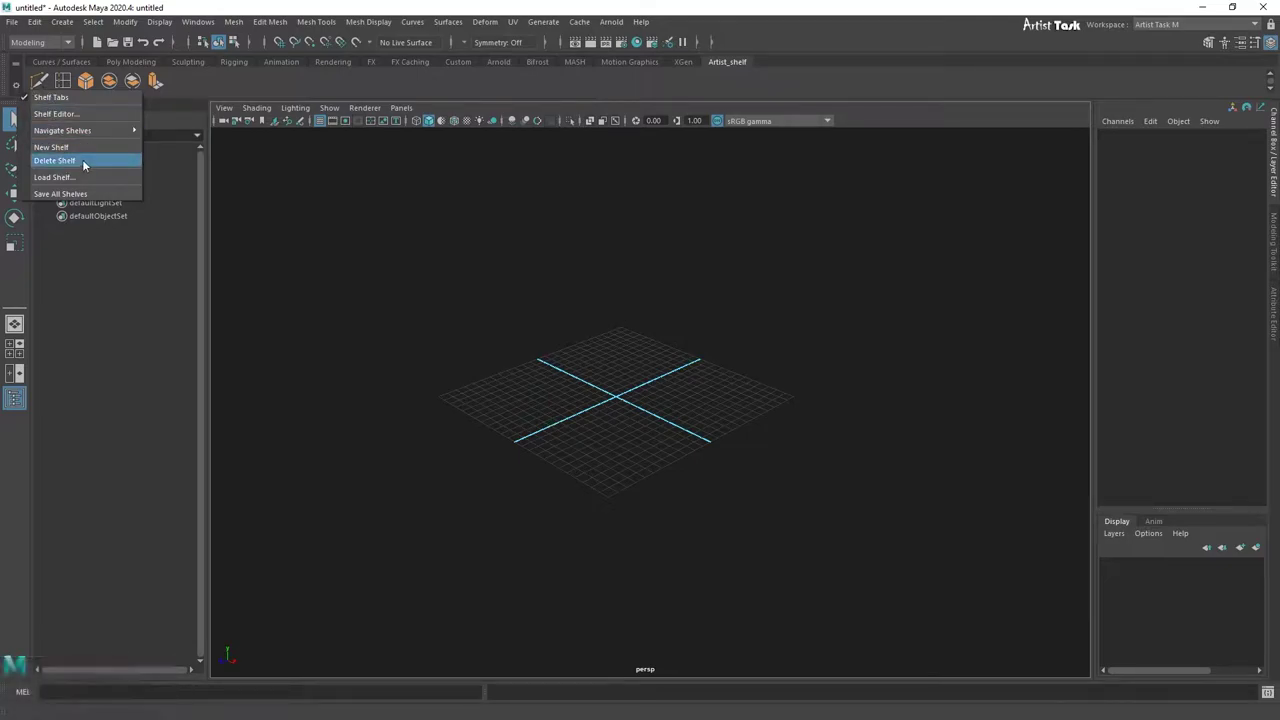
pyautogui.click(86, 166)
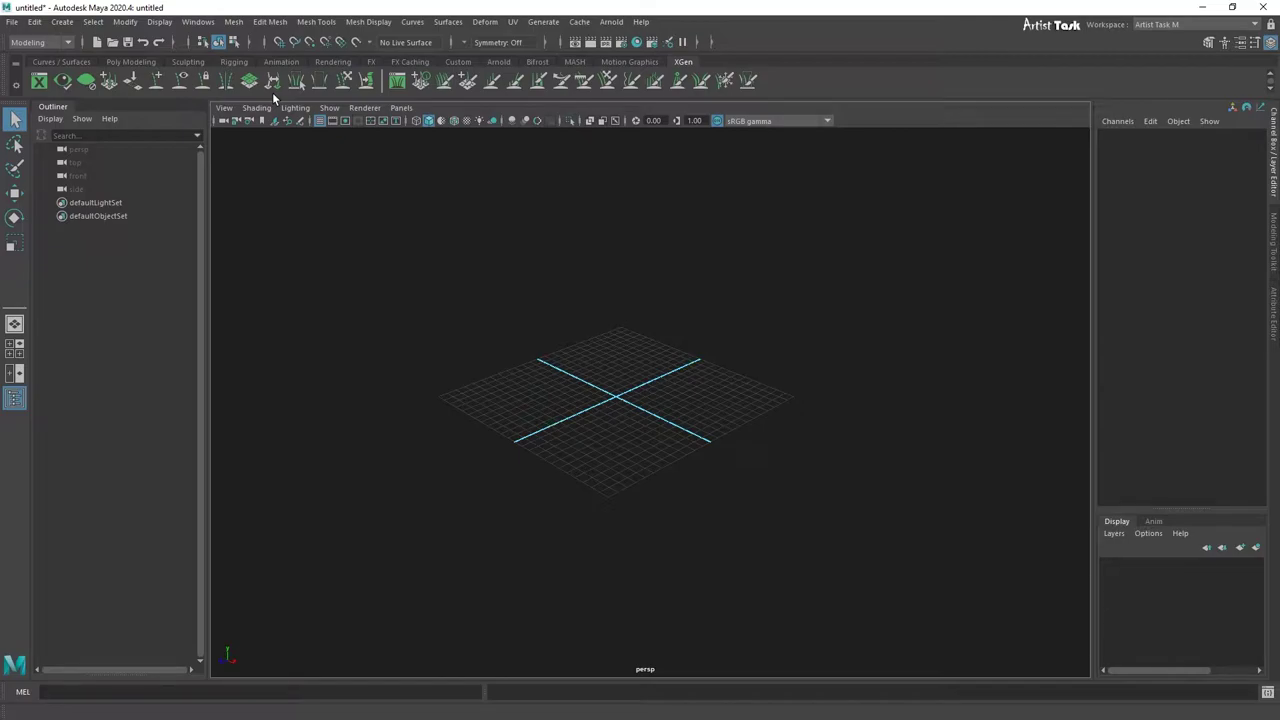
# Step: Create a new empty shelf named artist_shelf
pyautogui.click(201, 25)
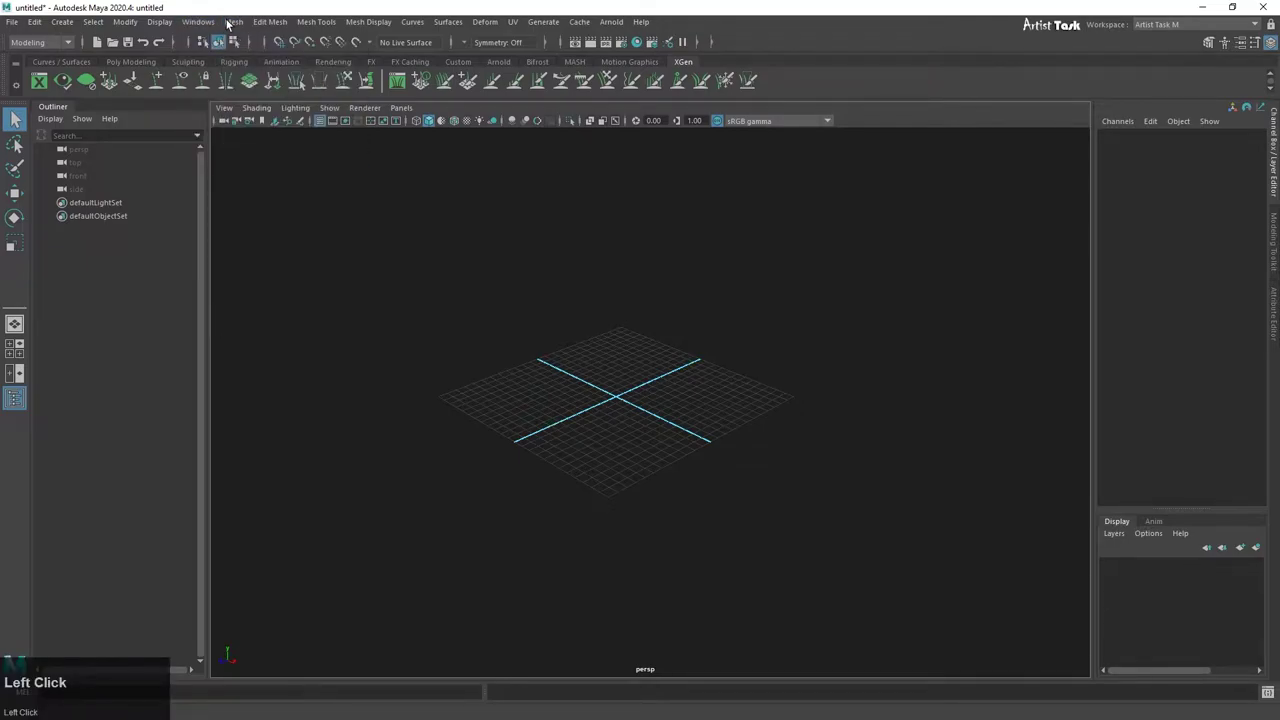
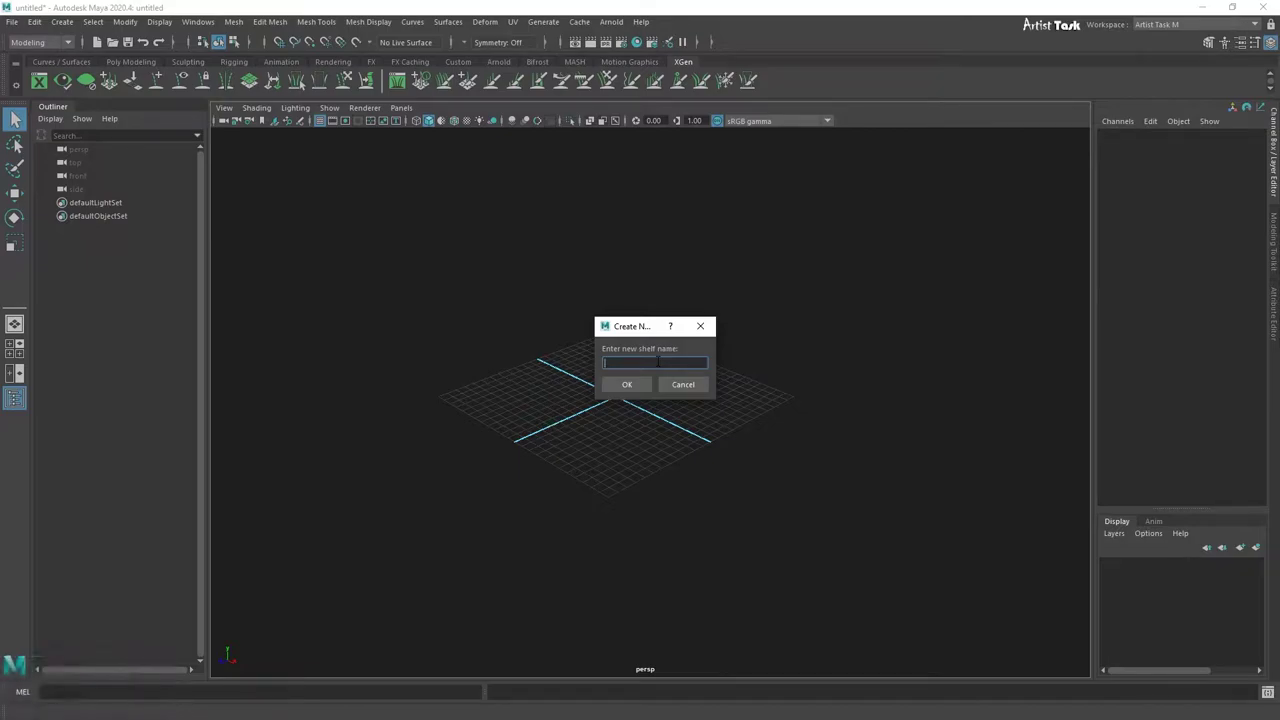
pyautogui.write('ar')
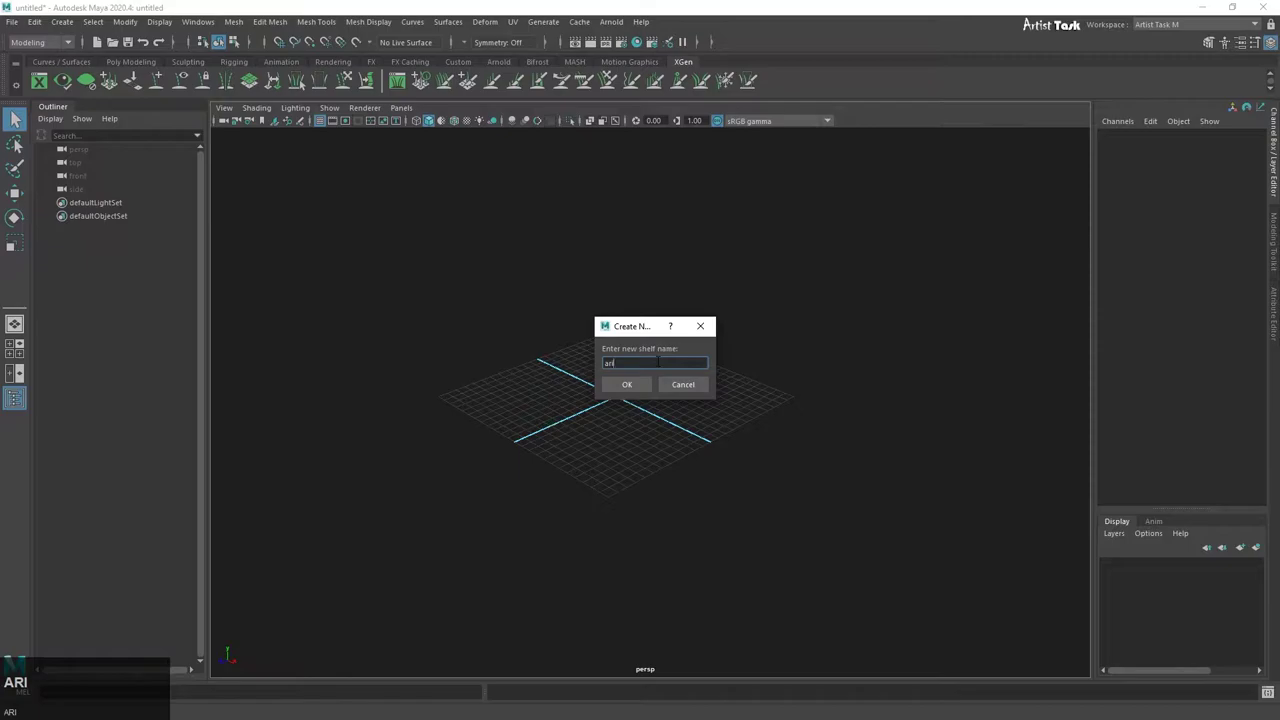
pyautogui.write('itistshe')
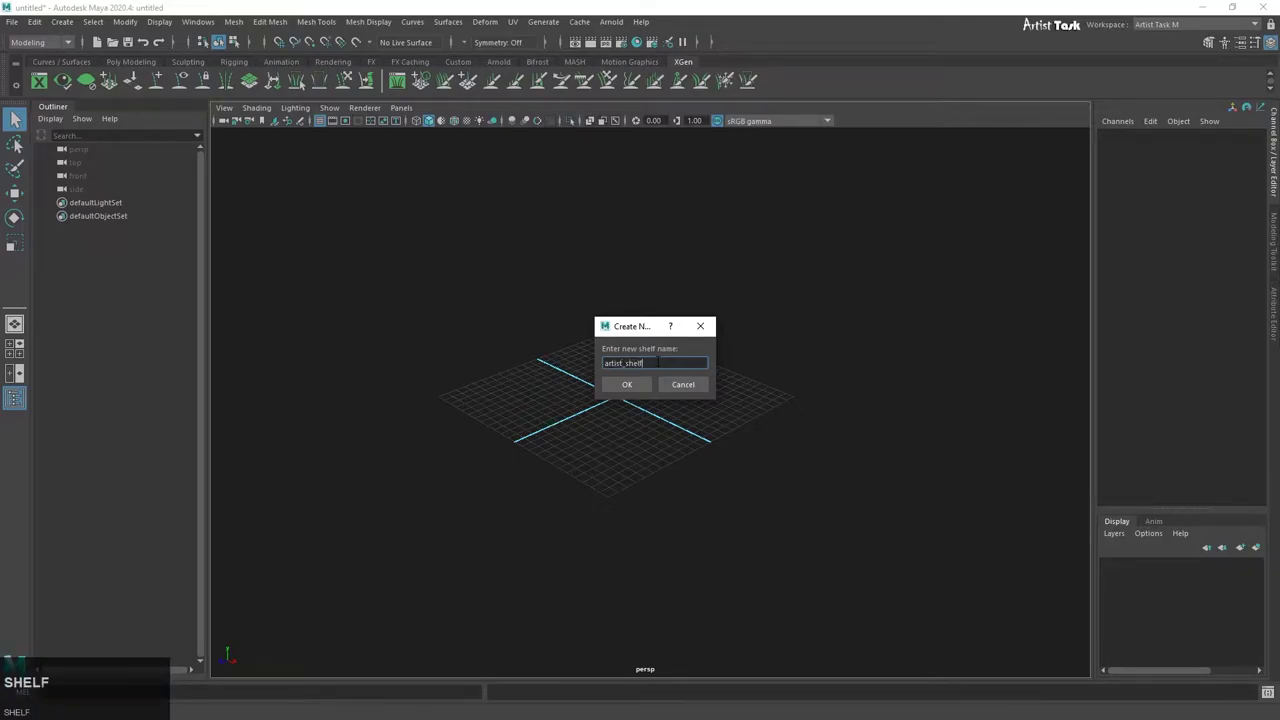
pyautogui.write('lf')
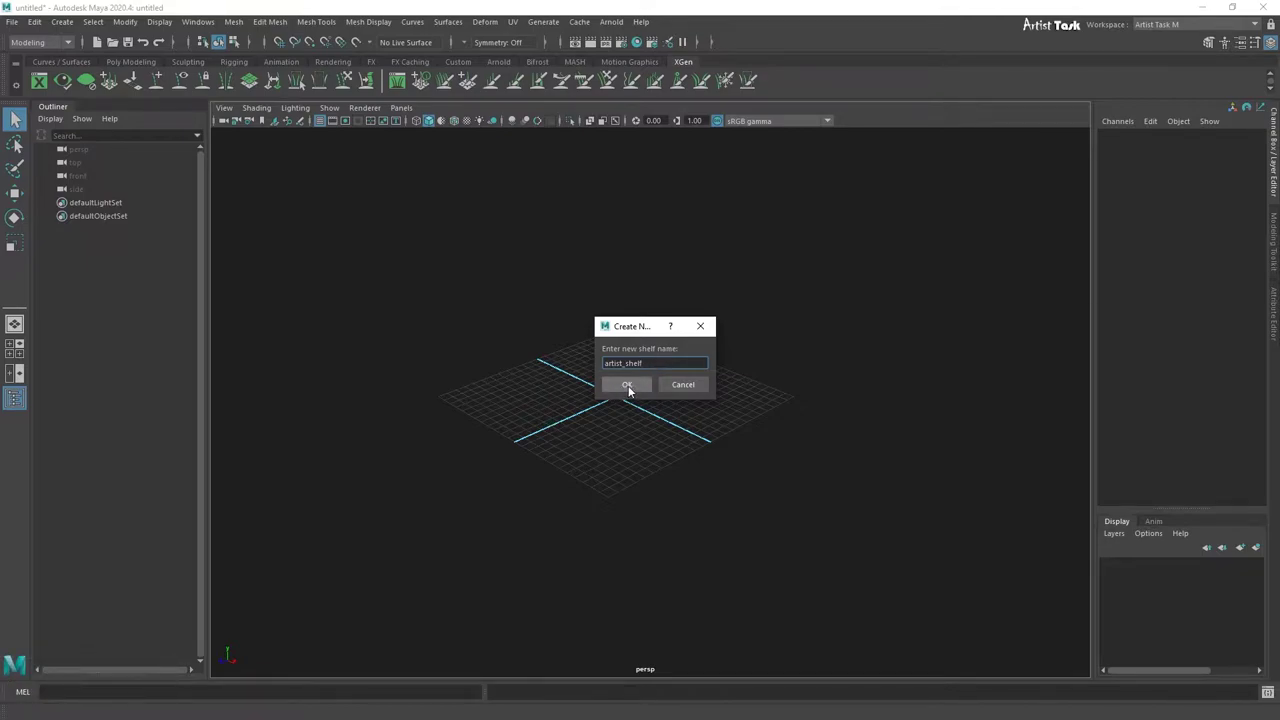
pyautogui.click(632, 388)
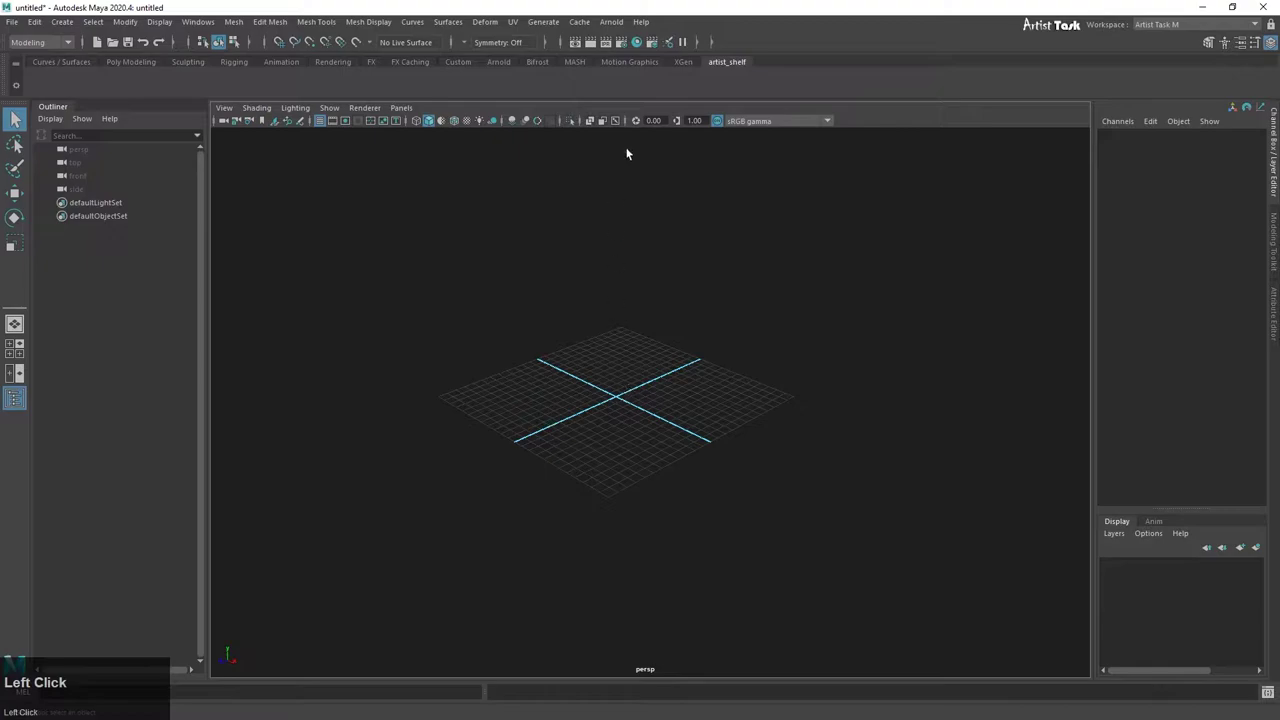
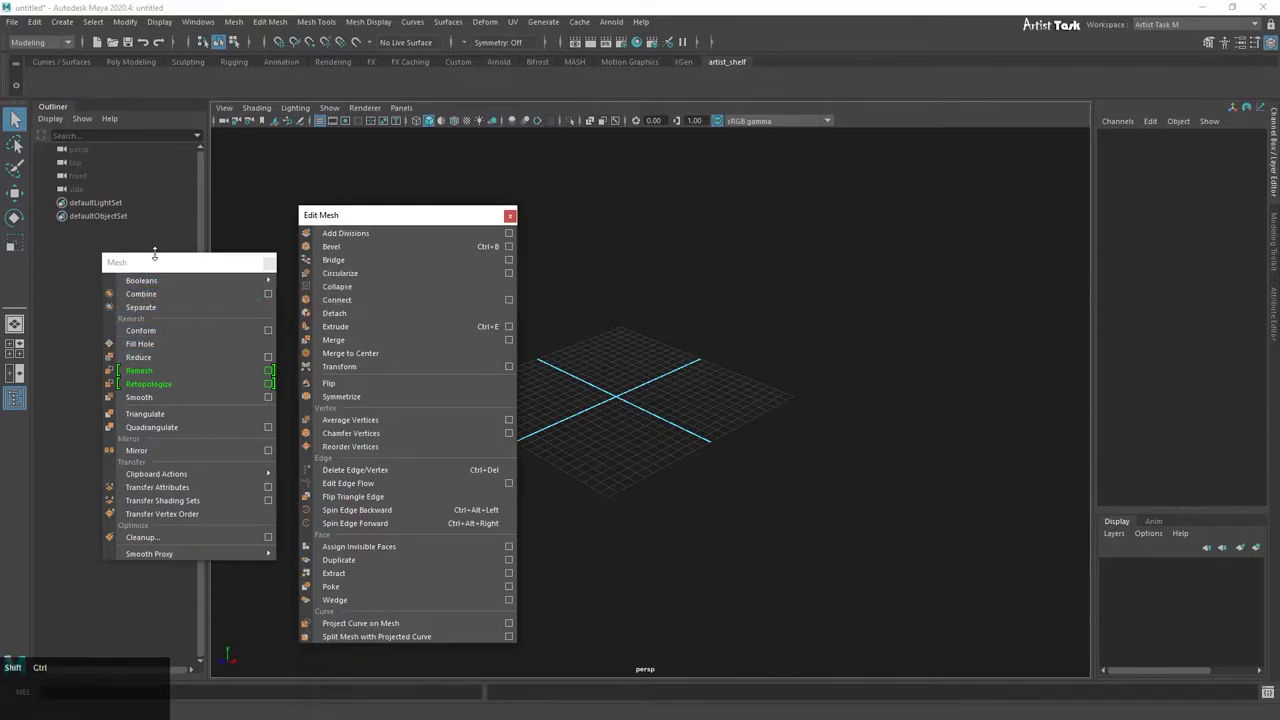
# Step: Add Combine, Separate, Bevel and Extrude to artist_shelf, then close the torn-off menus
pyautogui.click(153, 294)
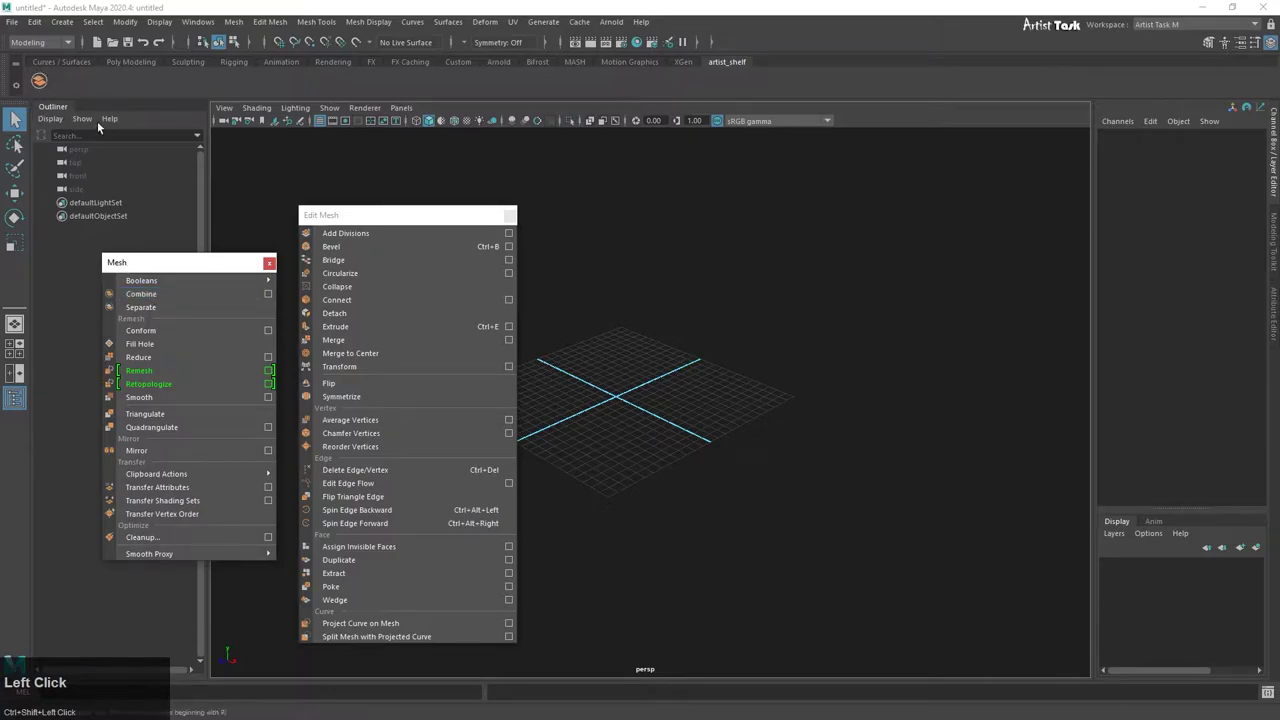
pyautogui.click(145, 326)
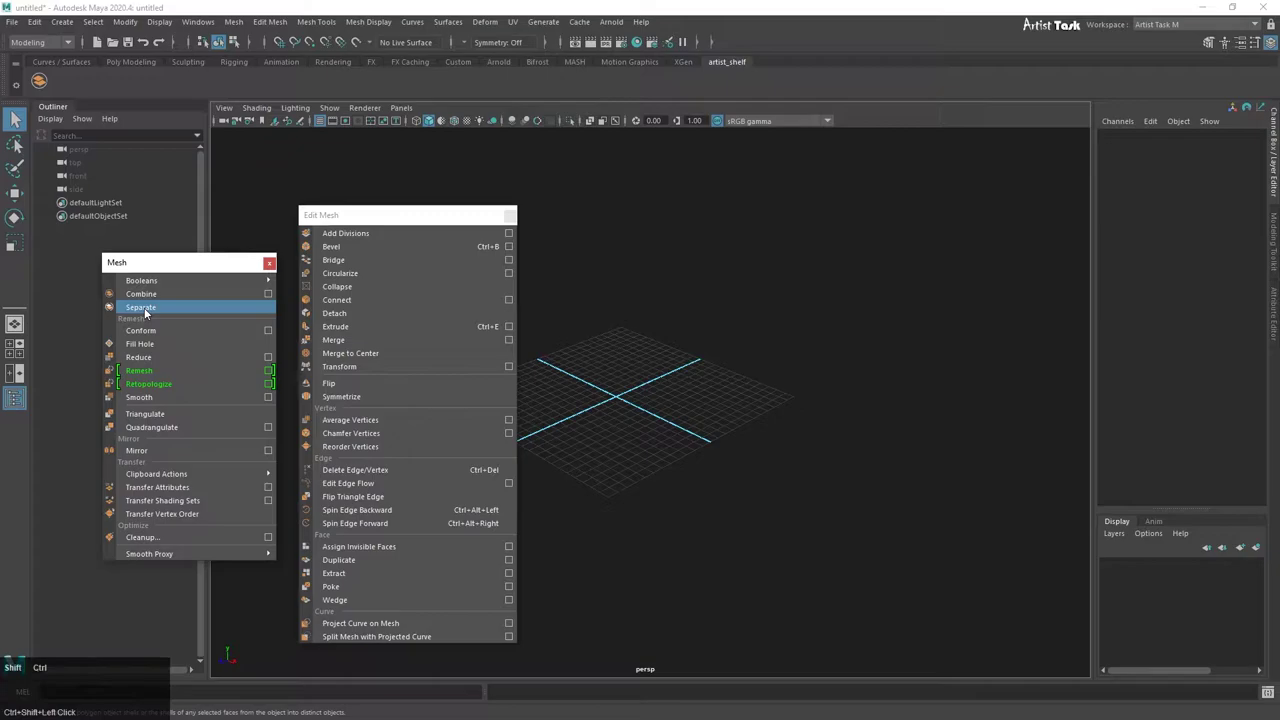
pyautogui.click(148, 310)
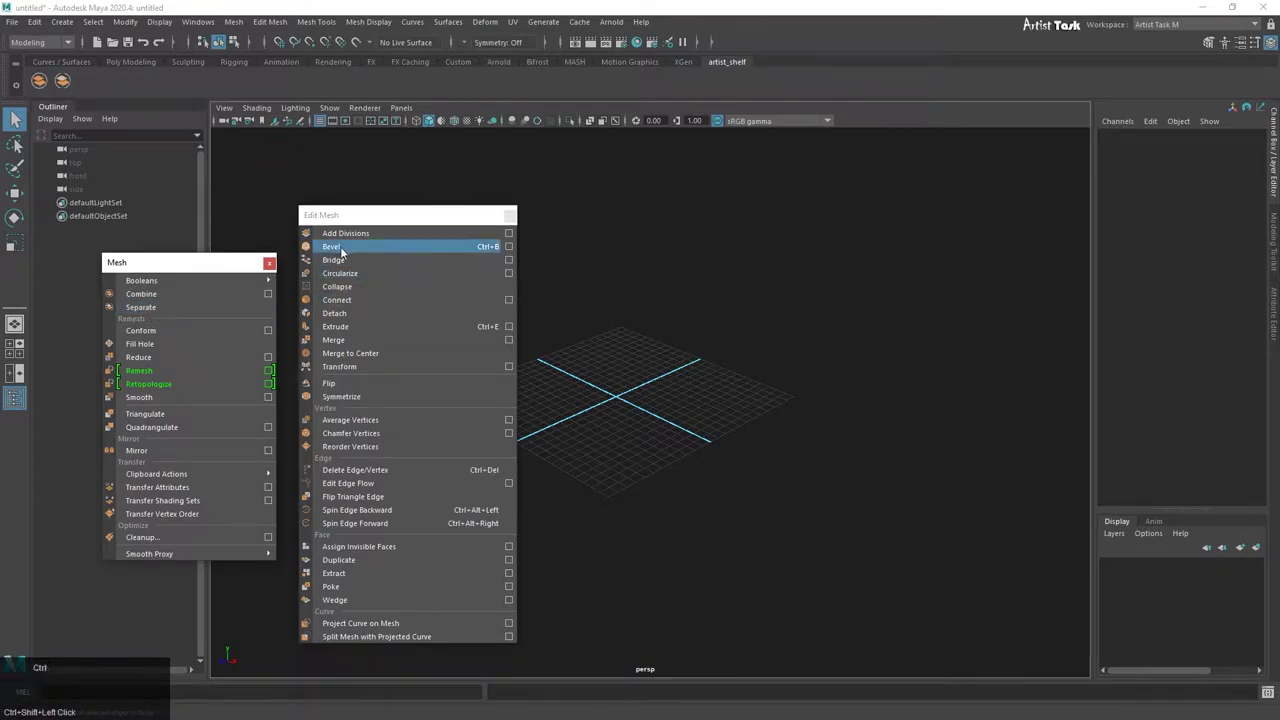
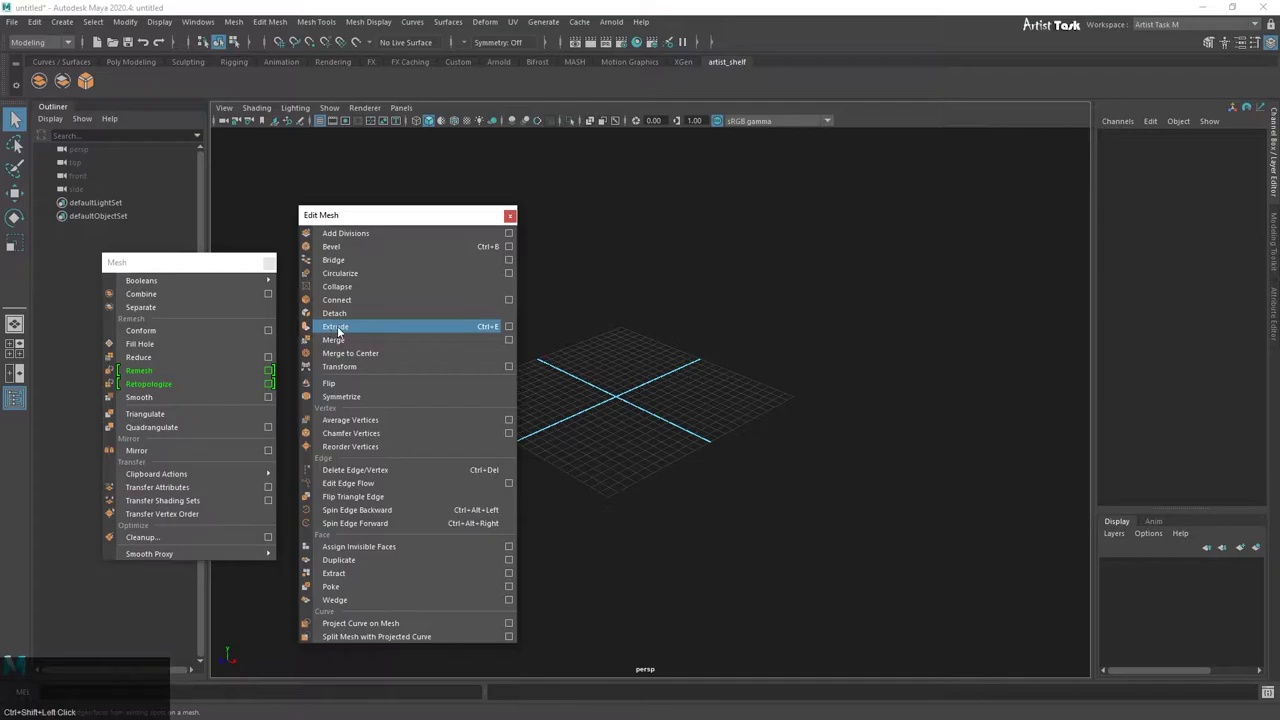
pyautogui.click(341, 329)
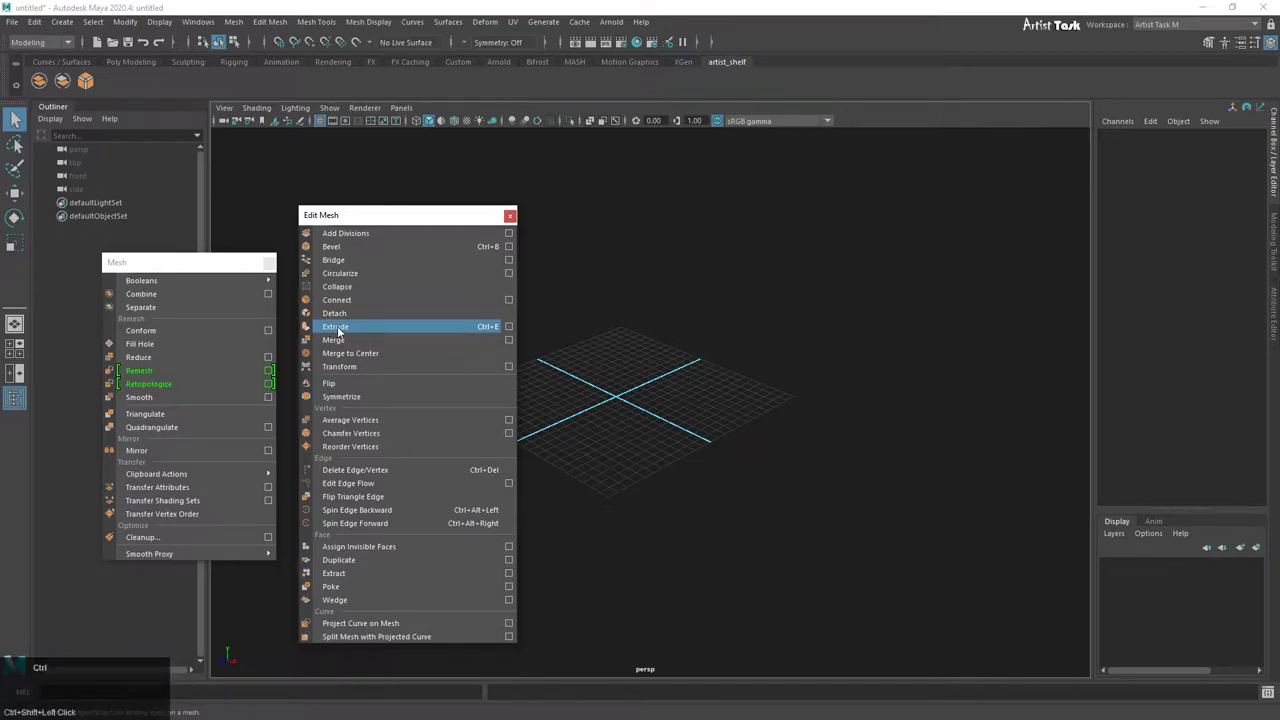
pyautogui.click(341, 329)
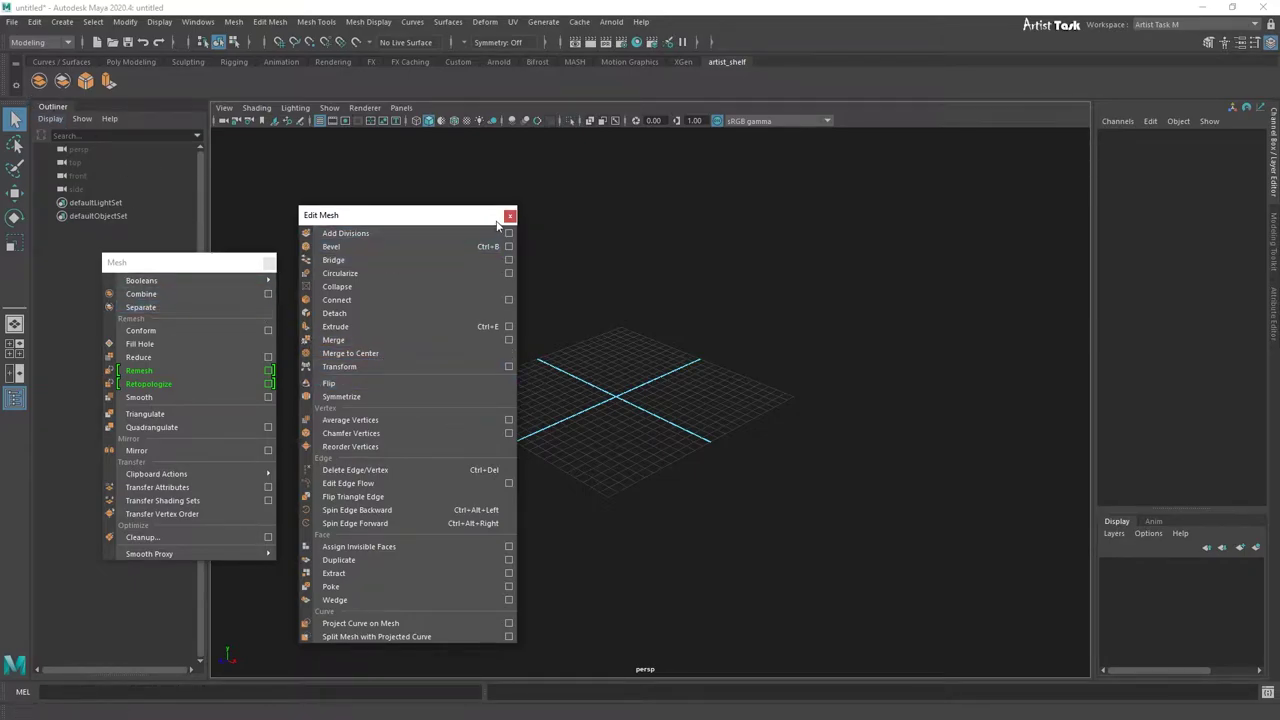
pyautogui.click(517, 215)
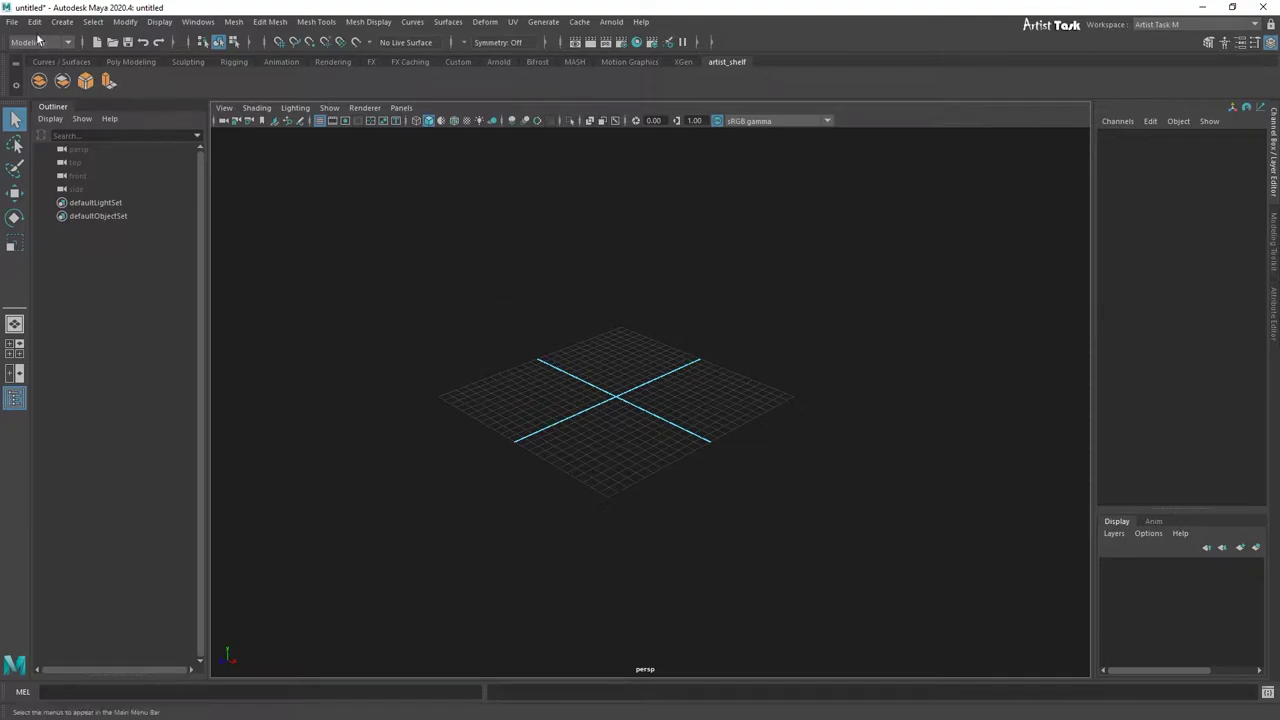
# Step: Tear off the Edit menu so its duplicate commands float as a separate panel
pyautogui.click(35, 28)
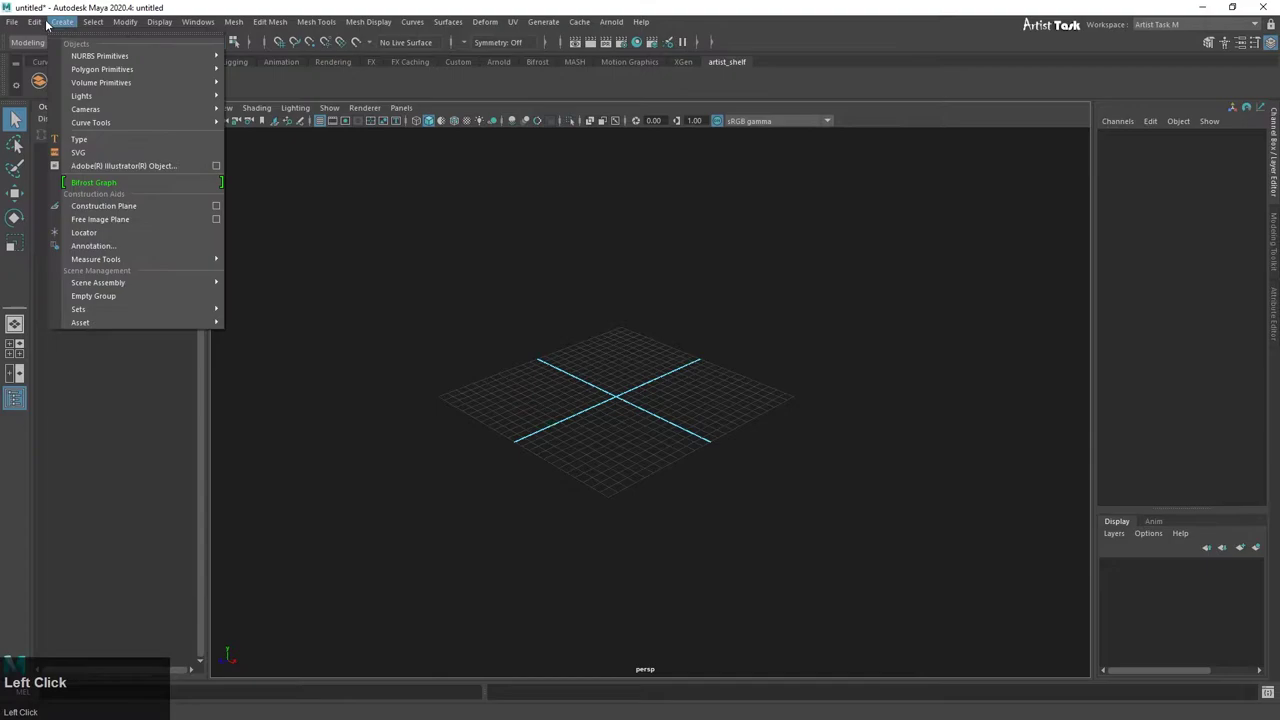
pyautogui.moveTo(57, 33); pyautogui.dragTo(165, 507)
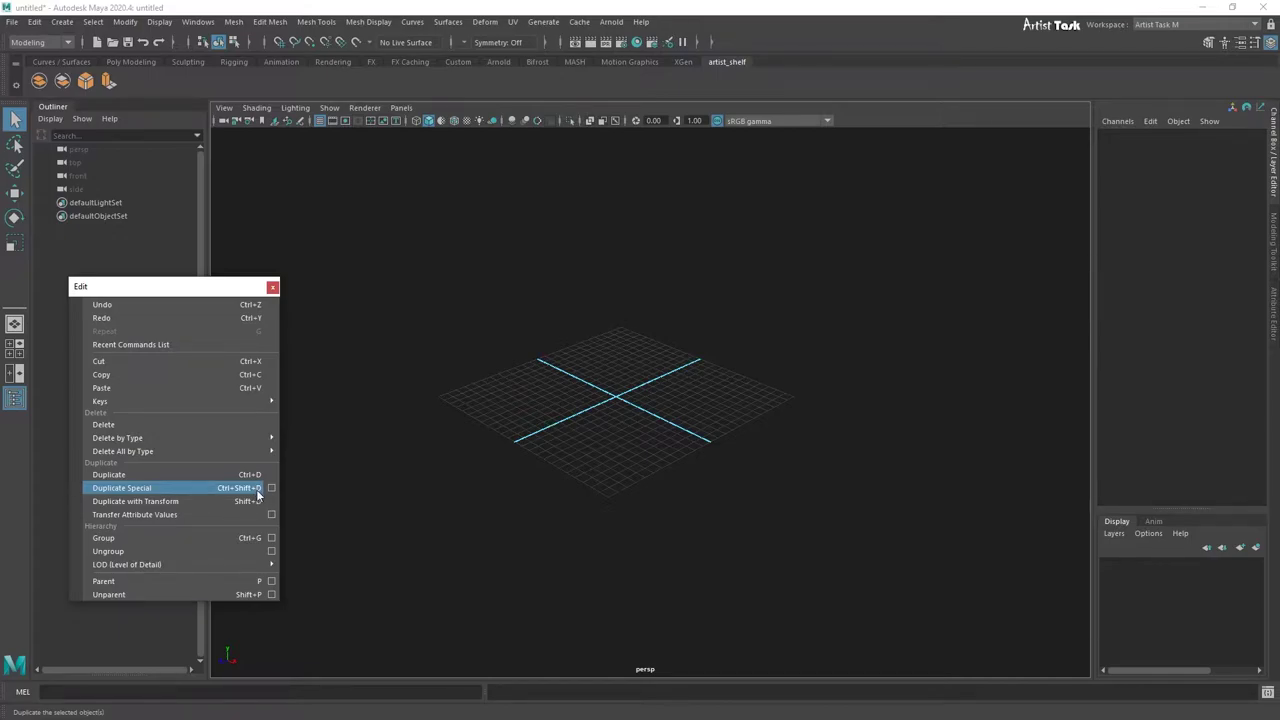
# Step: Bring up the Duplicate Special options from the floating Edit panel
pyautogui.moveTo(277, 494); pyautogui.dragTo(214, 504)
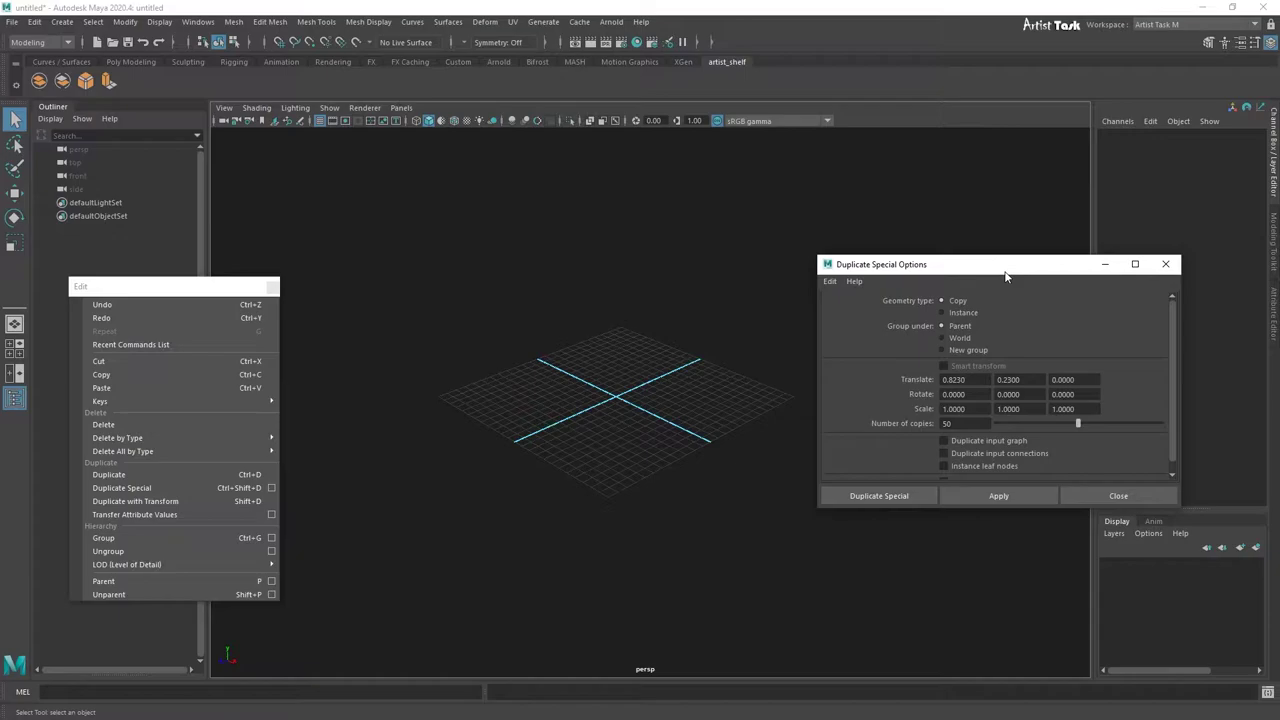
pyautogui.click(601, 359)
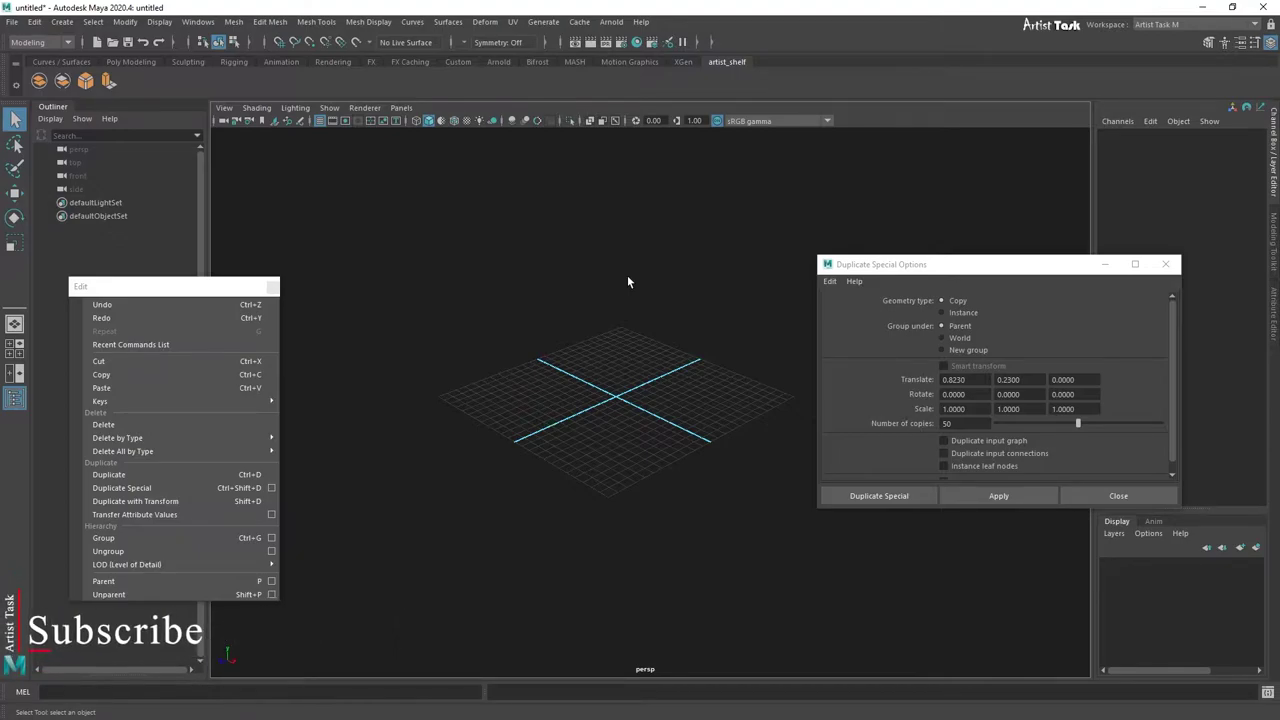
pyautogui.click(631, 282)
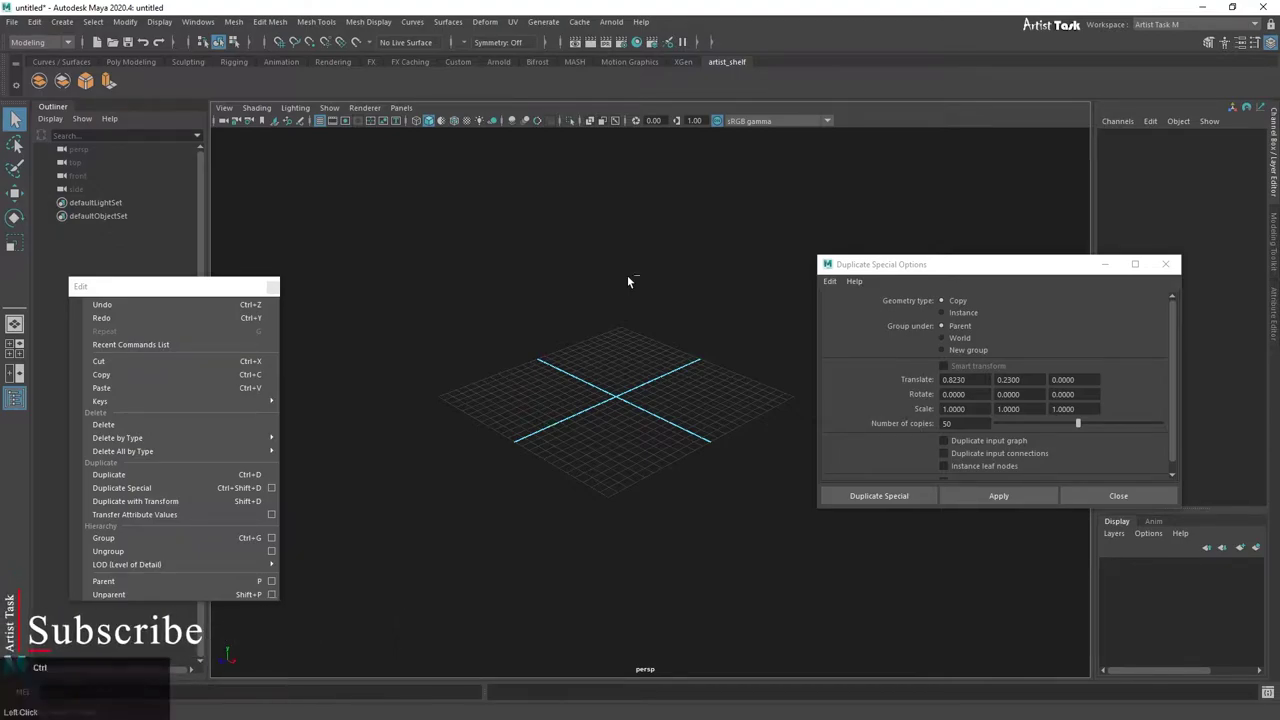
# Step: Toggle full-screen viewport with Ctrl+Space and return to the full interface with Outliner and Channel Box
pyautogui.press('ctrl+space')
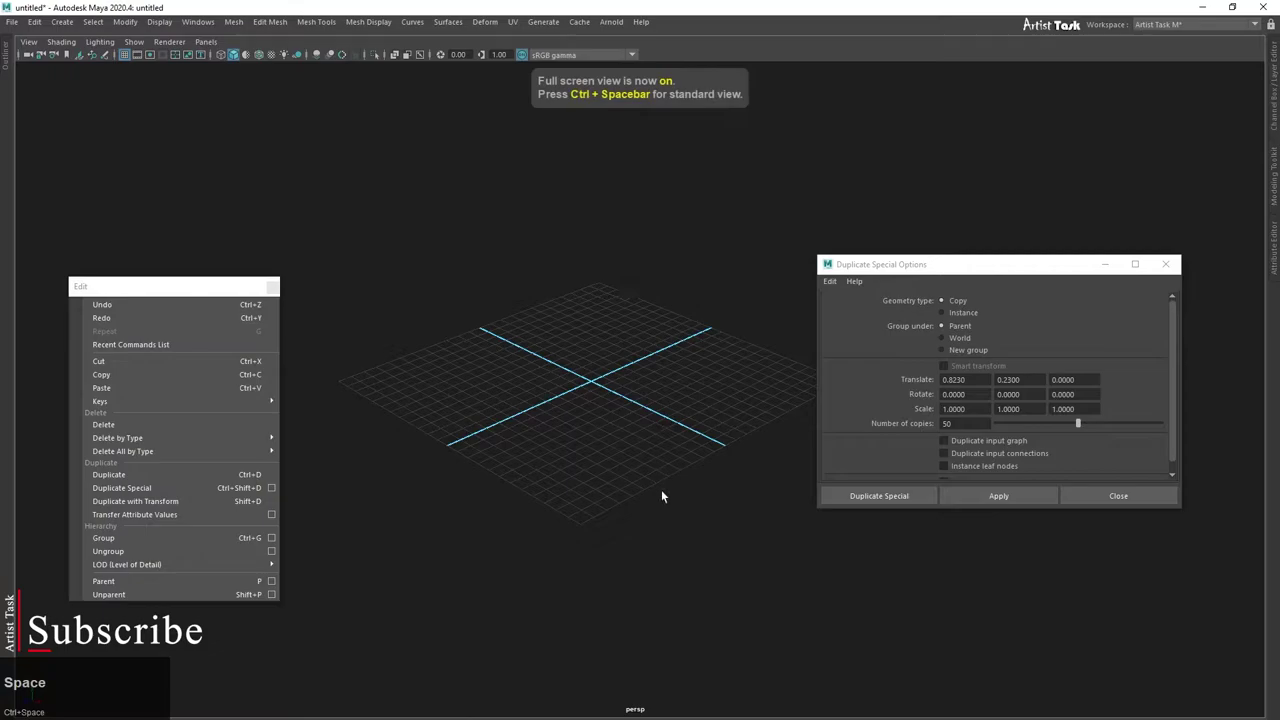
pyautogui.scroll(-3)
pyautogui.moveTo(956, 268); pyautogui.dragTo(562, 397)
pyautogui.scroll(-3)
pyautogui.scroll(3)
pyautogui.middleClick(585, 366)
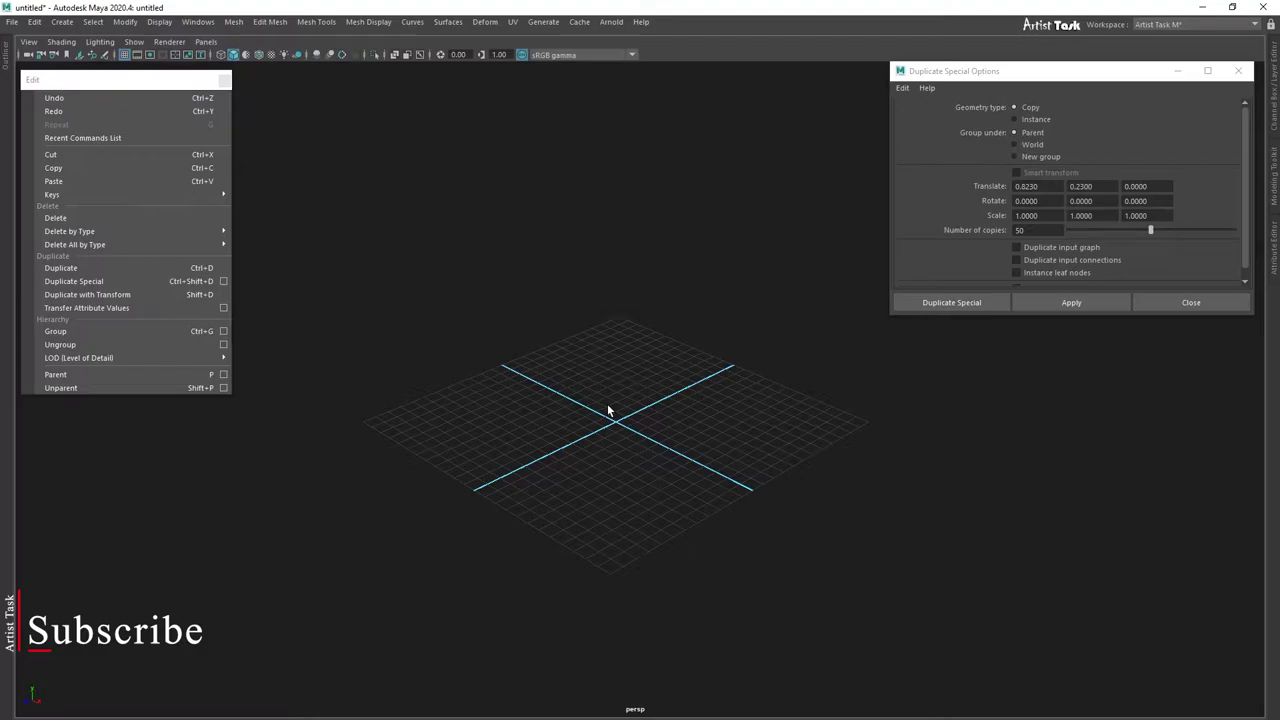
pyautogui.press('ctrl+space')
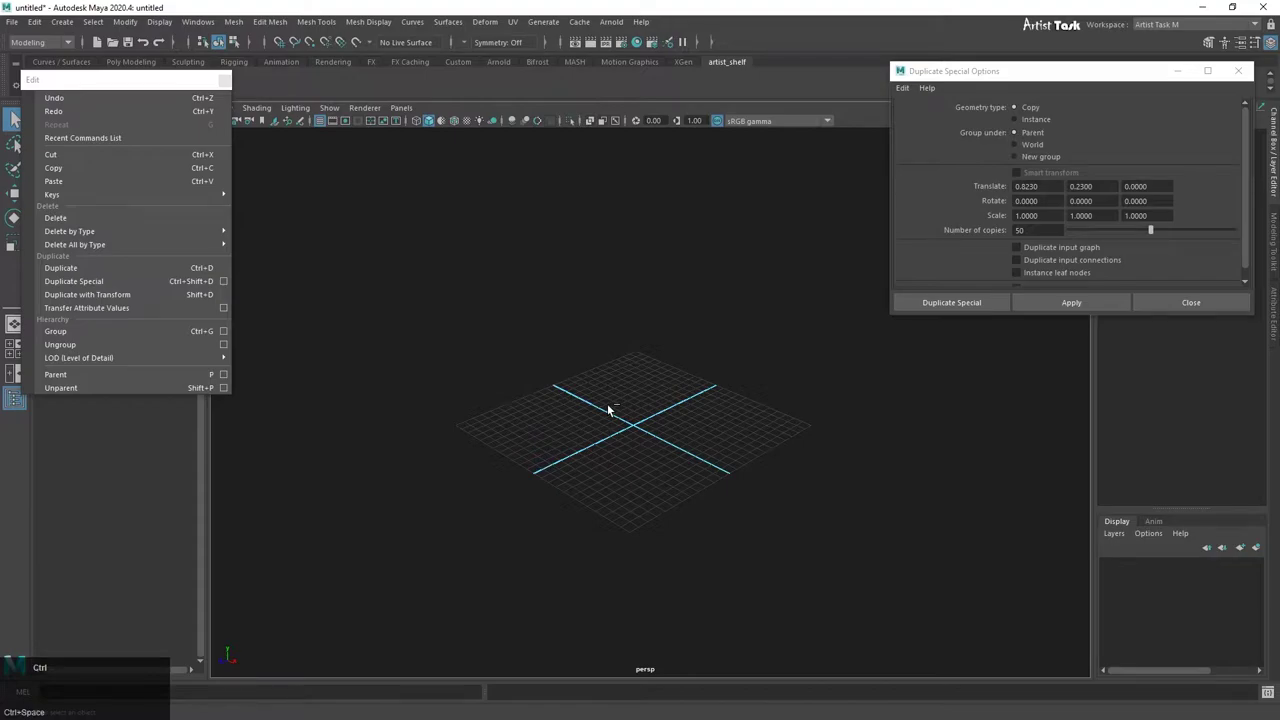
pyautogui.press('ctrl+space')
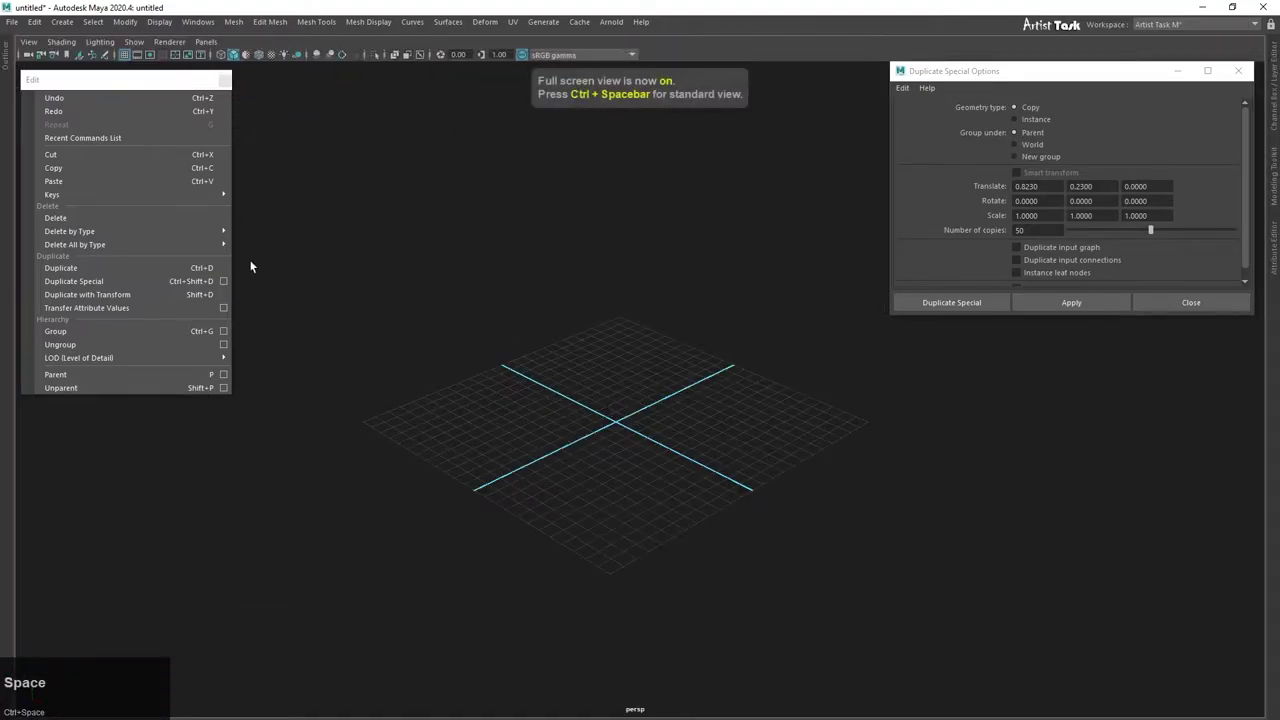
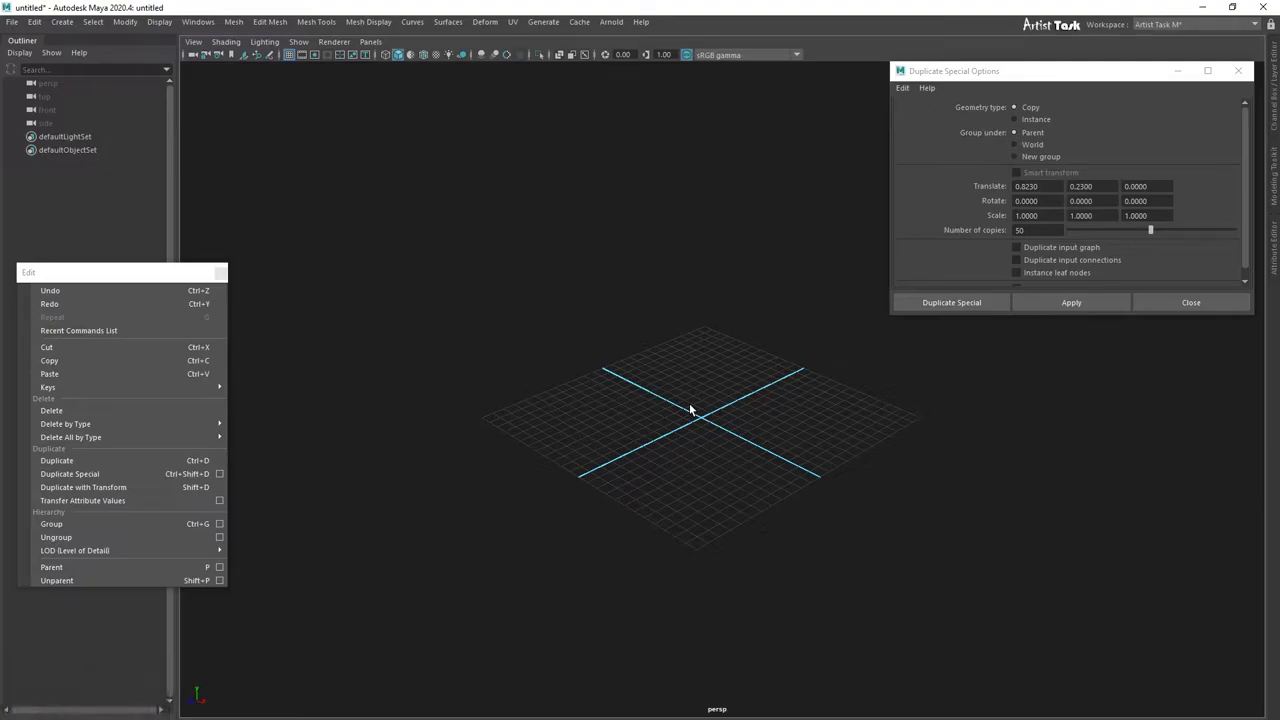
pyautogui.click(693, 410)
pyautogui.press('ctrl+space')
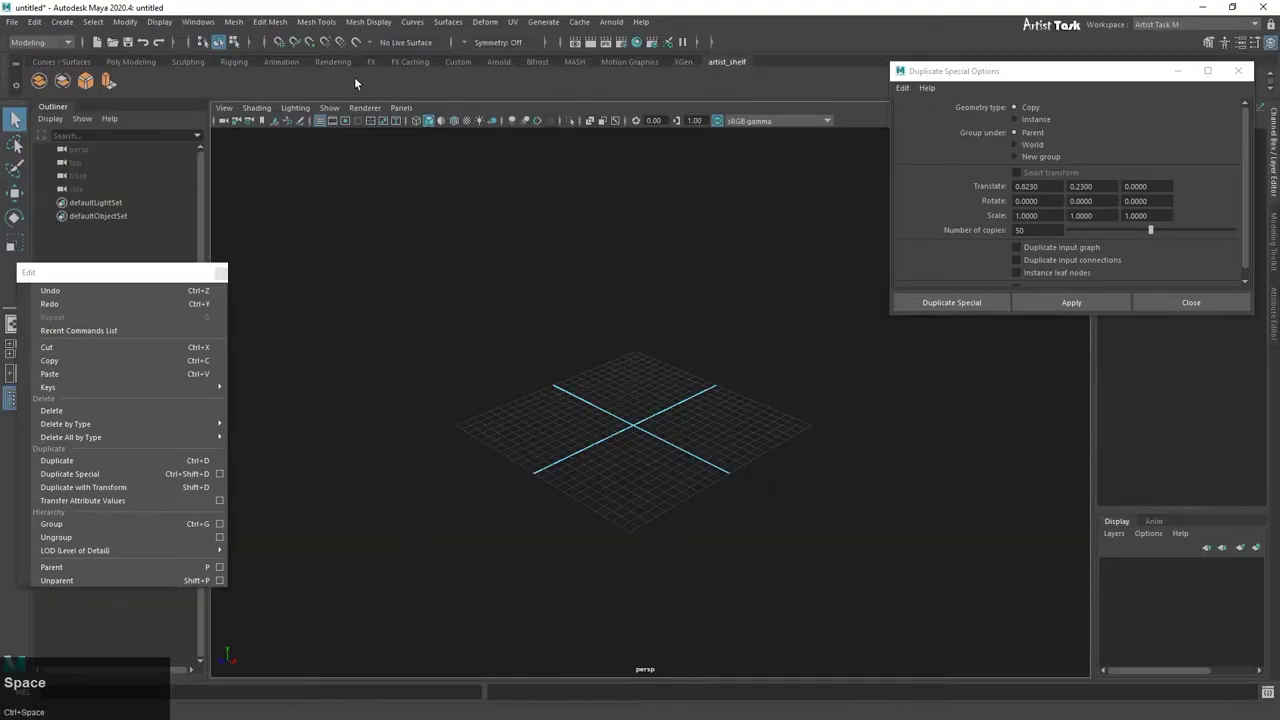
# Step: Create a polygon cube from the Poly Modeling shelf and flatten it into a long thin plank
pyautogui.click(139, 67)
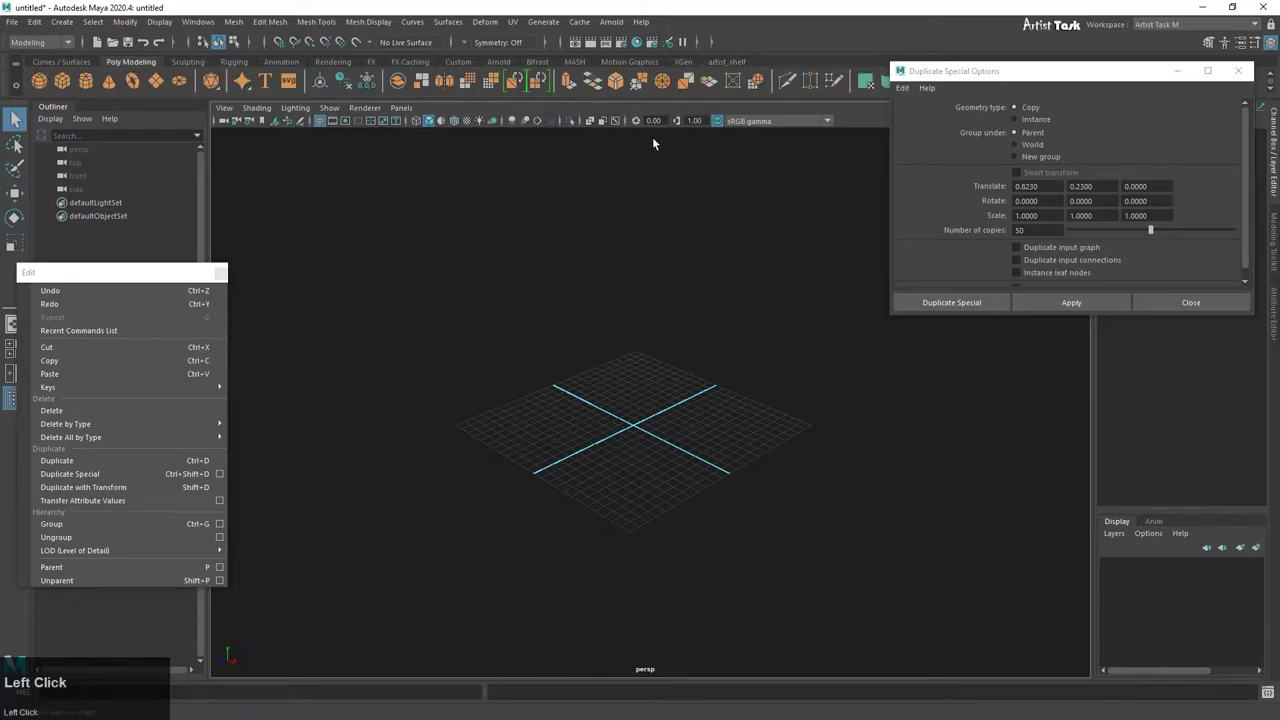
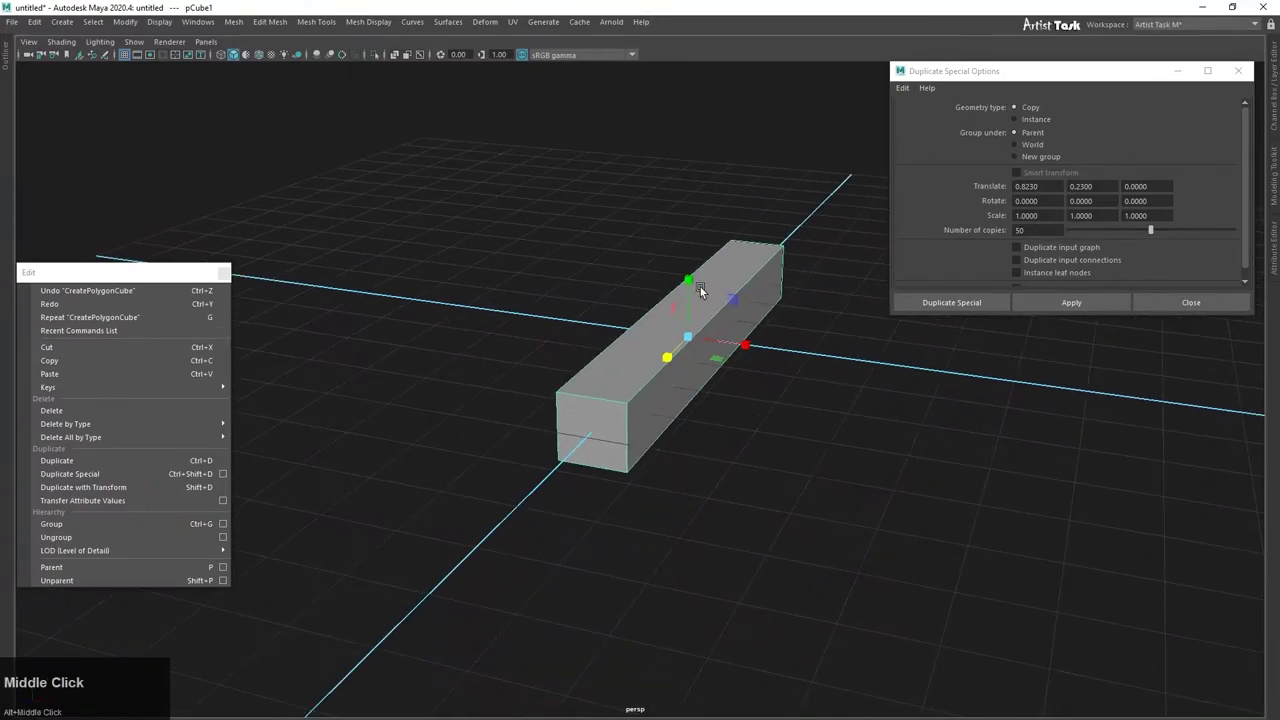
pyautogui.moveTo(693, 285); pyautogui.dragTo(701, 405)
pyautogui.scroll(-3)
pyautogui.rightClick(717, 465)
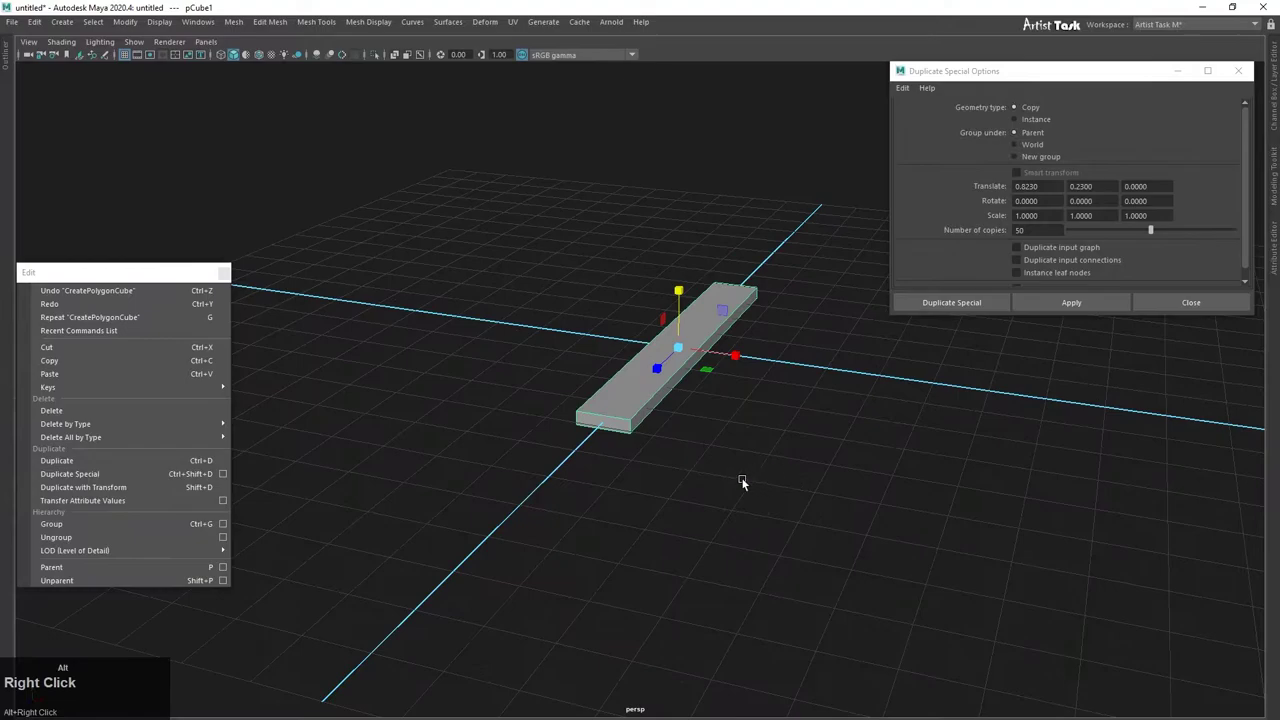
pyautogui.middleClick(853, 503)
pyautogui.rightClick(782, 552)
pyautogui.middleClick(891, 552)
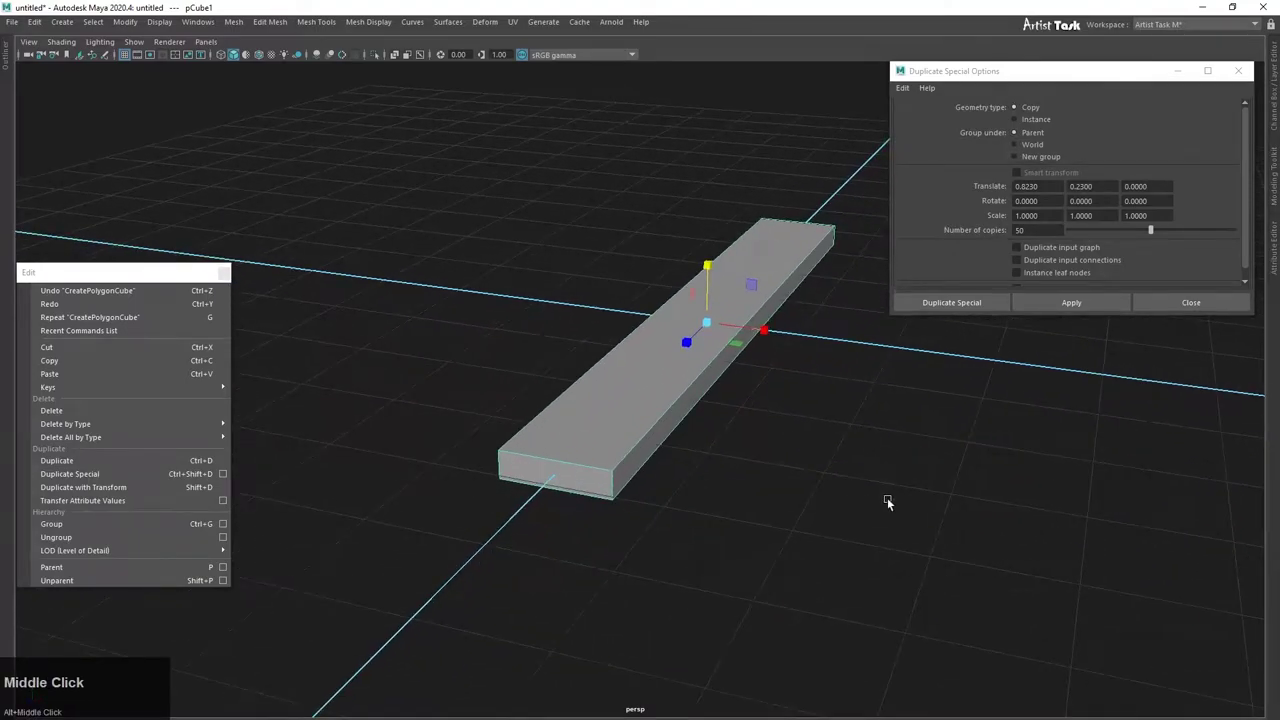
pyautogui.press('w')
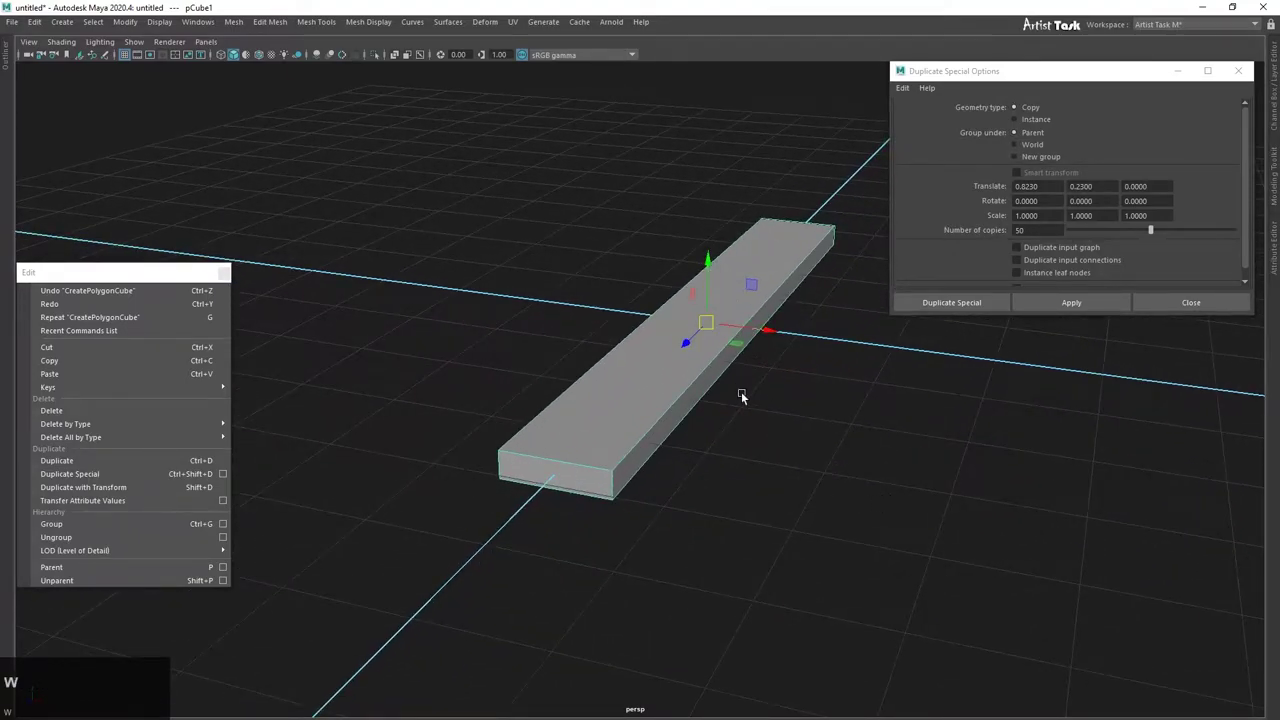
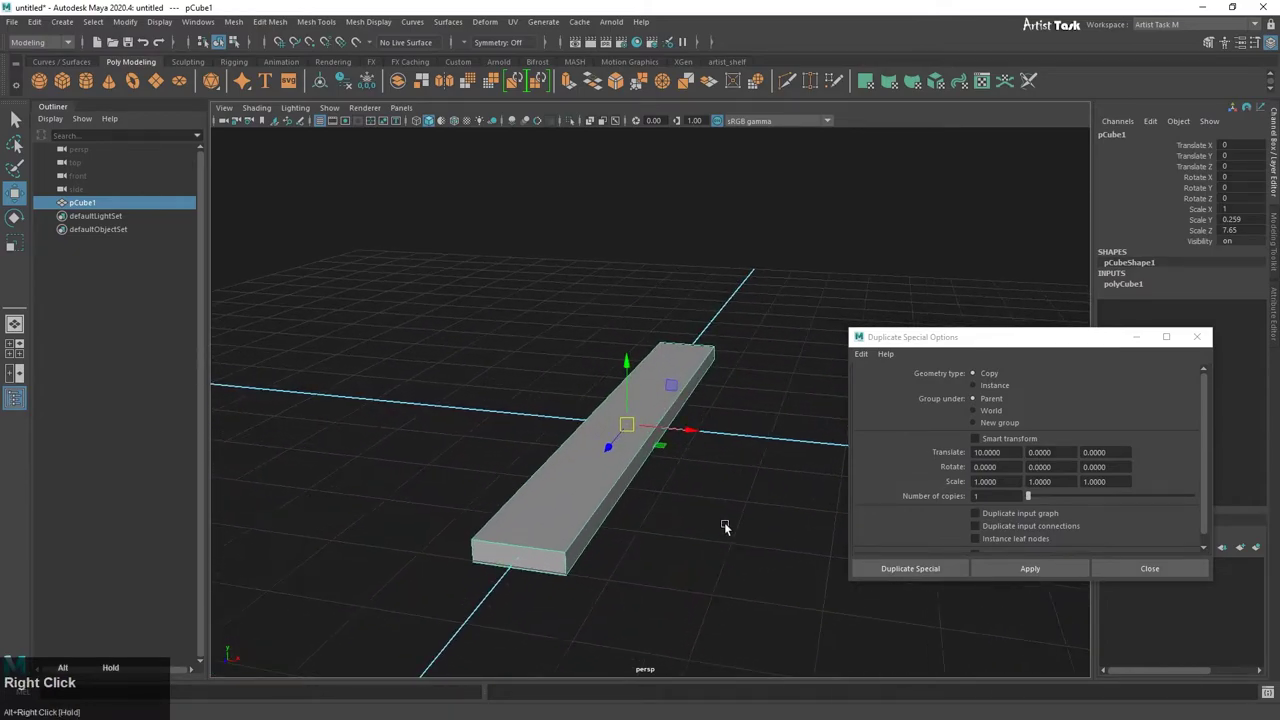
# Step: Tumble and zoom the view around the plank before duplicating
pyautogui.middleClick(607, 488)
pyautogui.rightClick(579, 487)
pyautogui.middleClick(679, 493)
pyautogui.rightClick(631, 469)
pyautogui.middleClick(605, 454)
pyautogui.moveTo(601, 475); pyautogui.dragTo(666, 495)
pyautogui.click(666, 495)
pyautogui.rightClick(680, 496)
pyautogui.middleClick(703, 497)
pyautogui.rightClick(613, 489)
pyautogui.middleClick(569, 480)
pyautogui.rightClick(605, 491)
pyautogui.middleClick(678, 503)
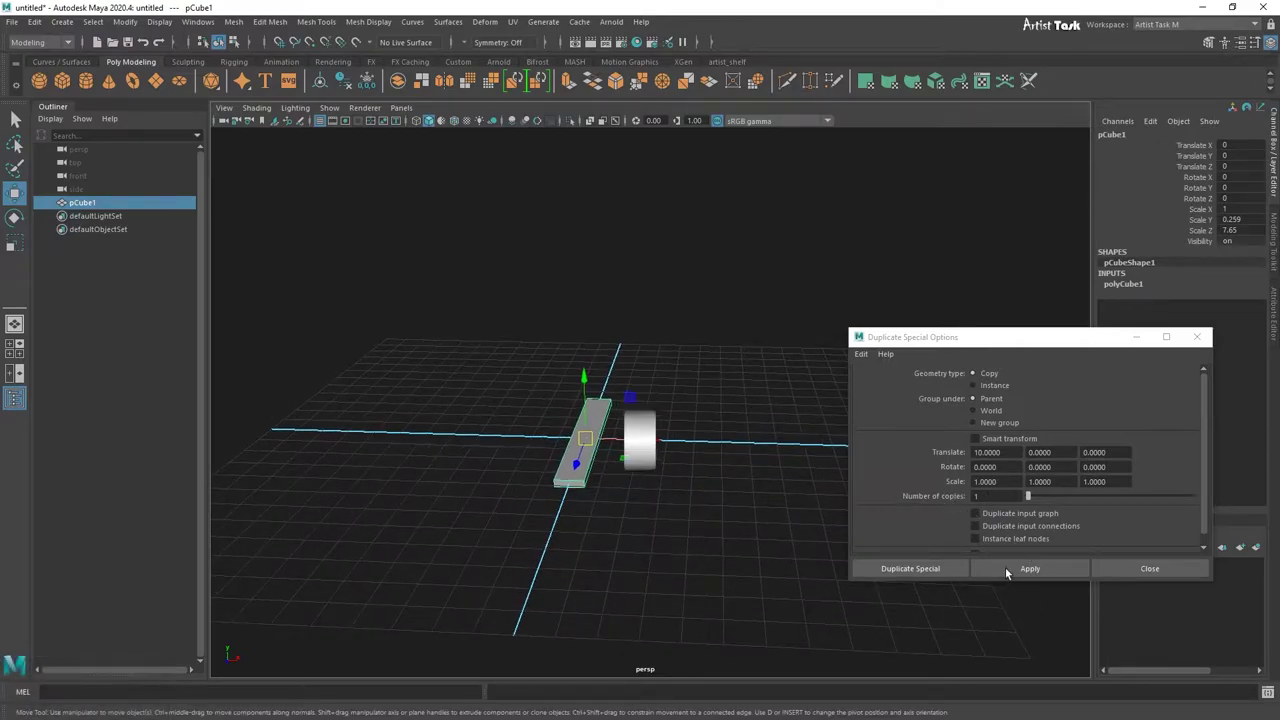
pyautogui.scroll(-3)
pyautogui.scroll(3)
# Step: Apply Duplicate Special to make pCube2 offset 10 in X and view both planks
pyautogui.click(1053, 573)
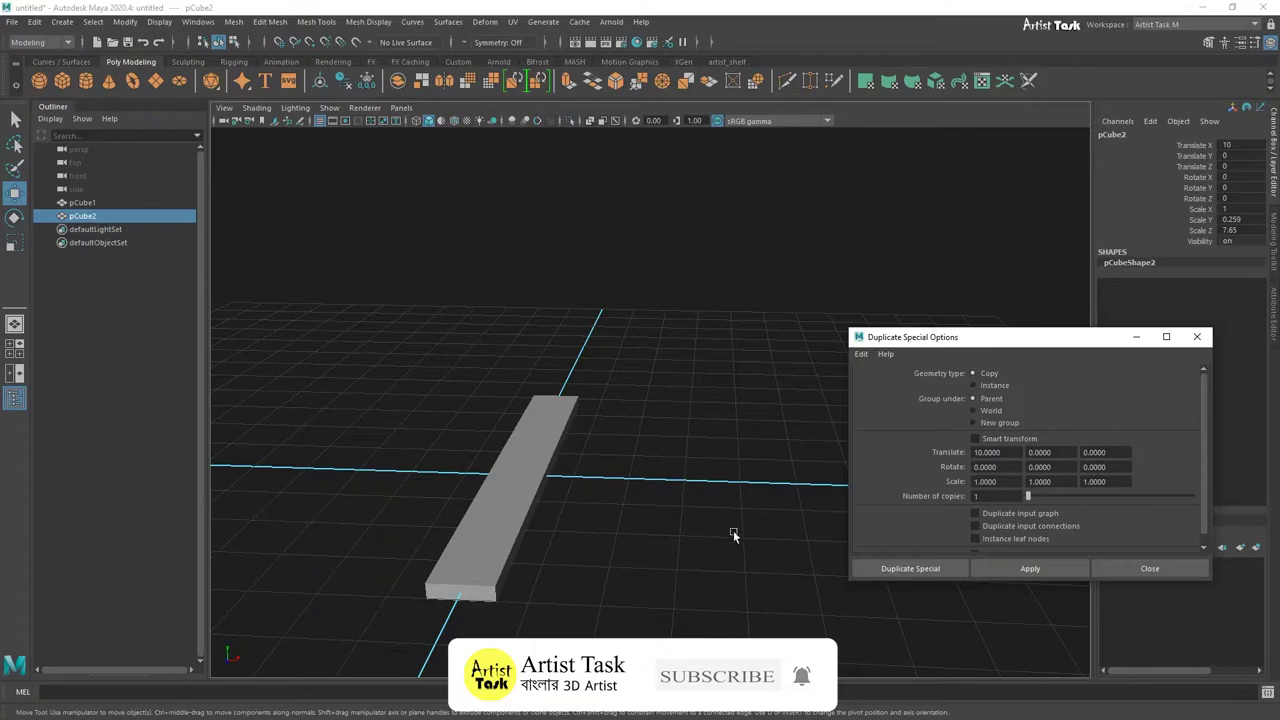
pyautogui.scroll(-3)
pyautogui.middleClick(766, 520)
pyautogui.rightClick(642, 512)
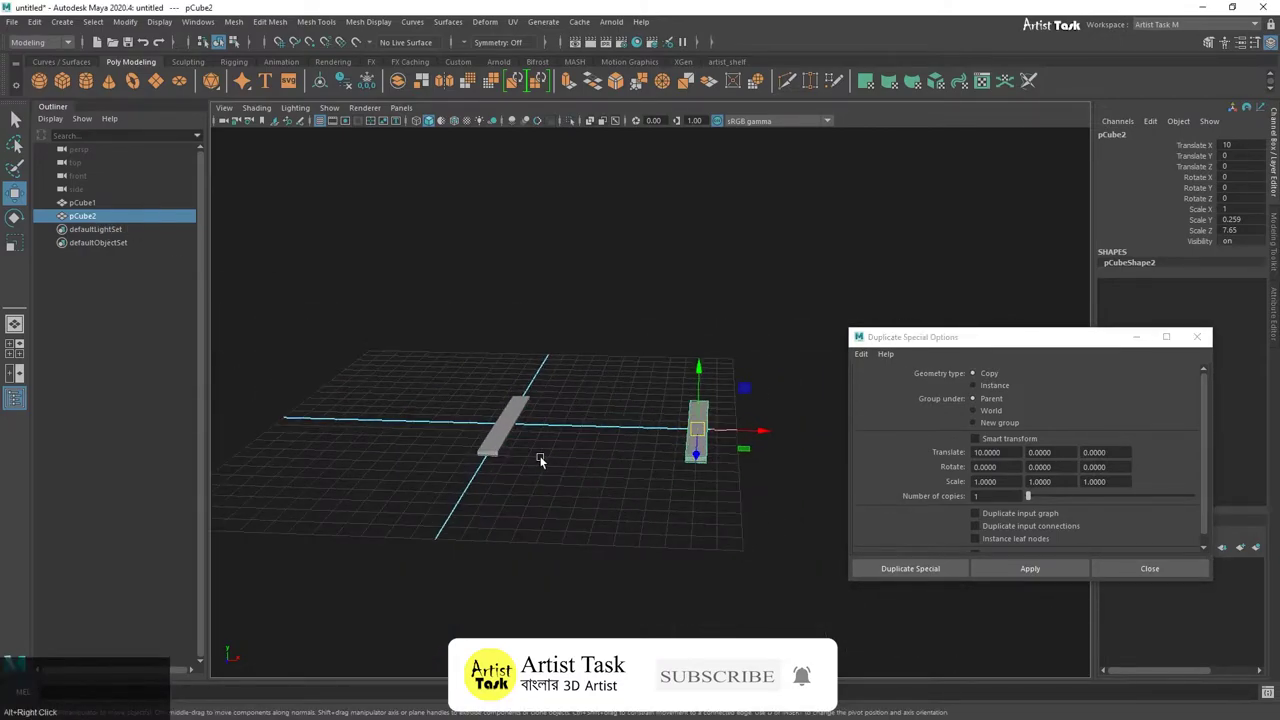
pyautogui.scroll(3)
pyautogui.rightClick(543, 464)
pyautogui.middleClick(609, 479)
pyautogui.rightClick(620, 460)
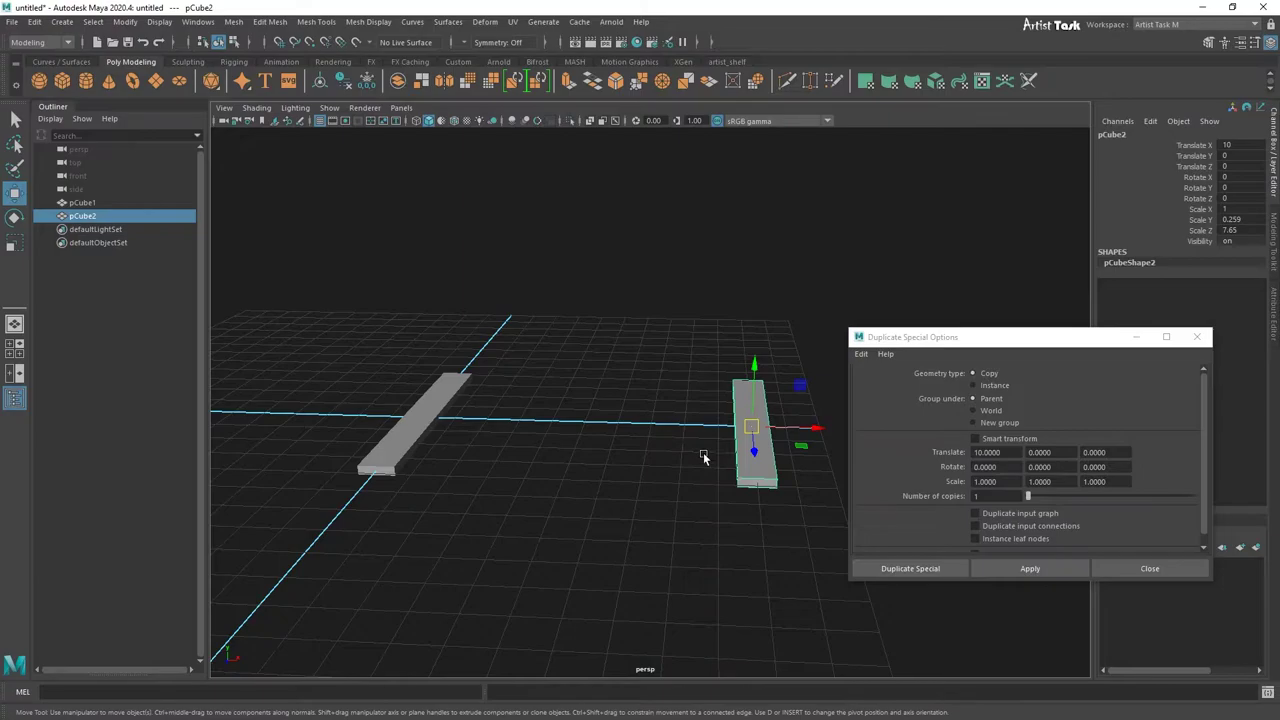
# Step: Review the general Settings page in Preferences and close the window
pyautogui.click(203, 24)
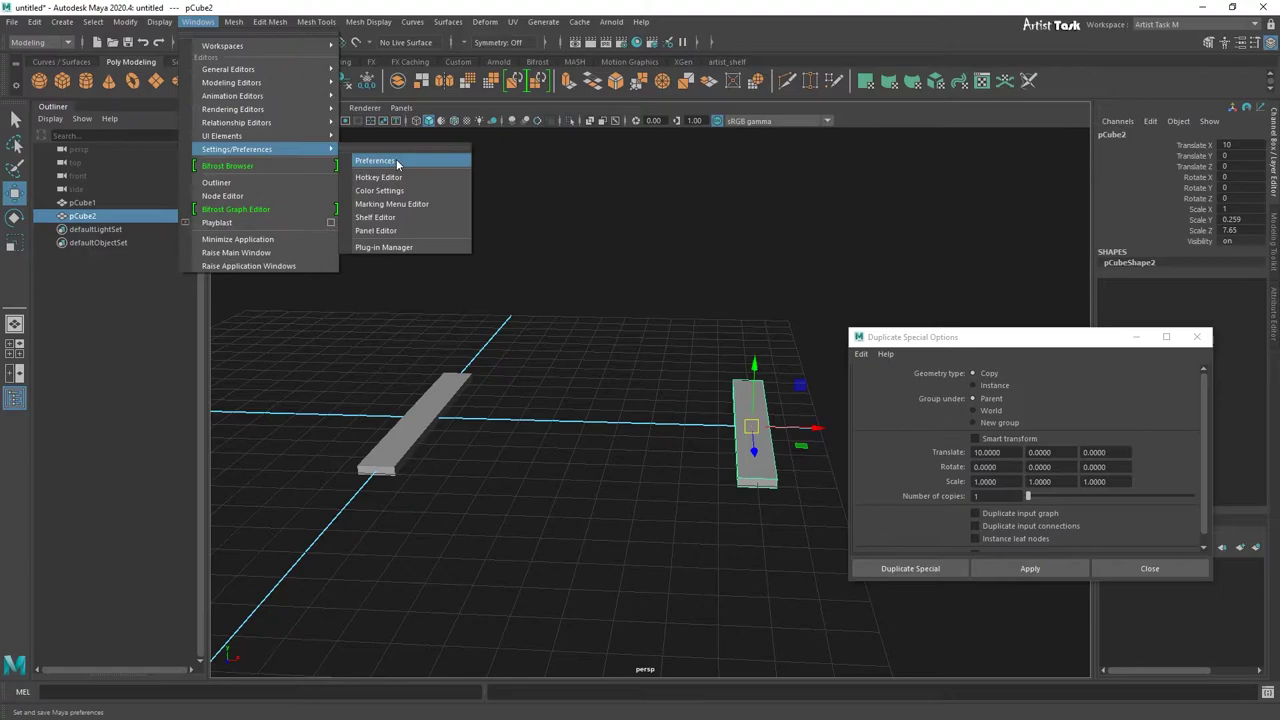
pyautogui.click(400, 166)
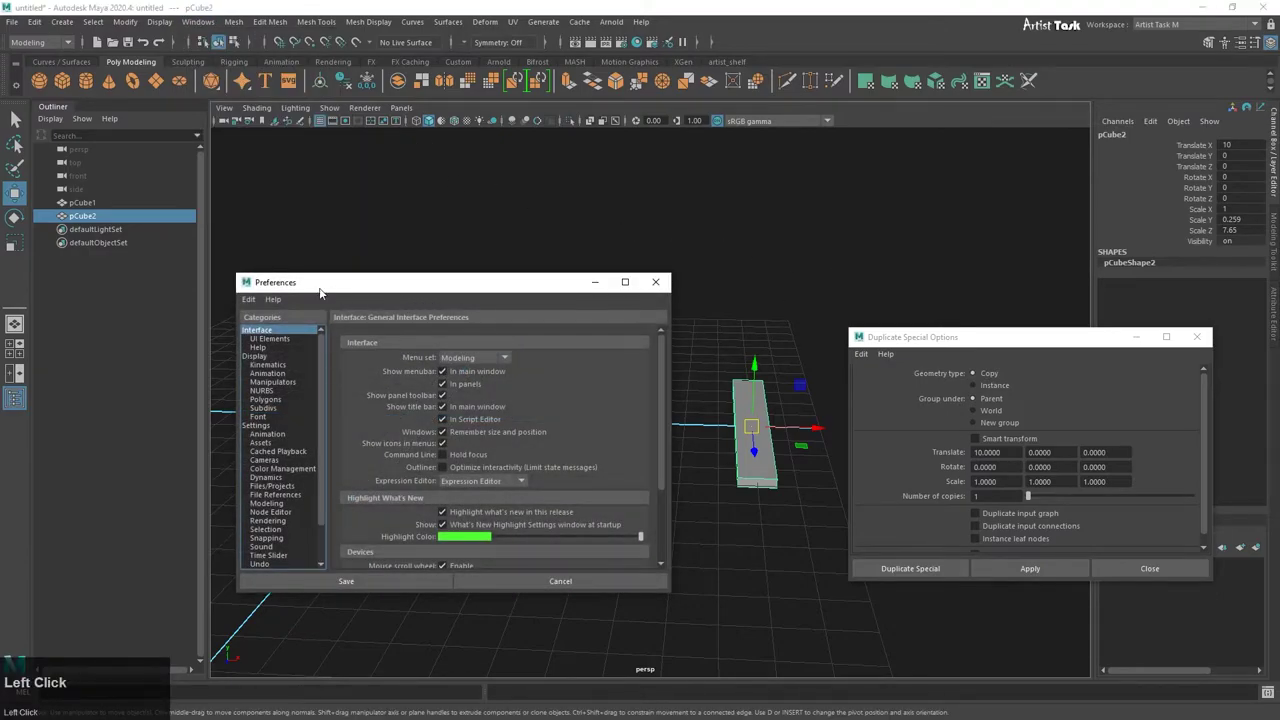
pyautogui.click(204, 26)
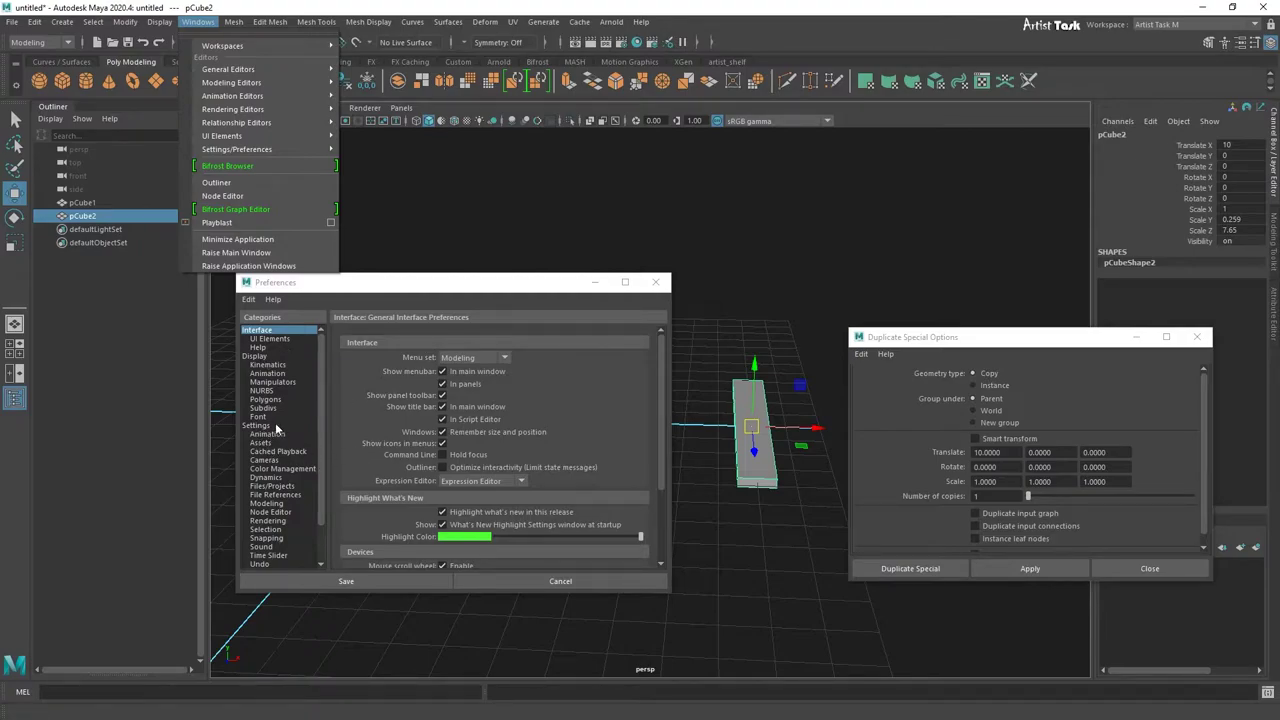
pyautogui.click(267, 426)
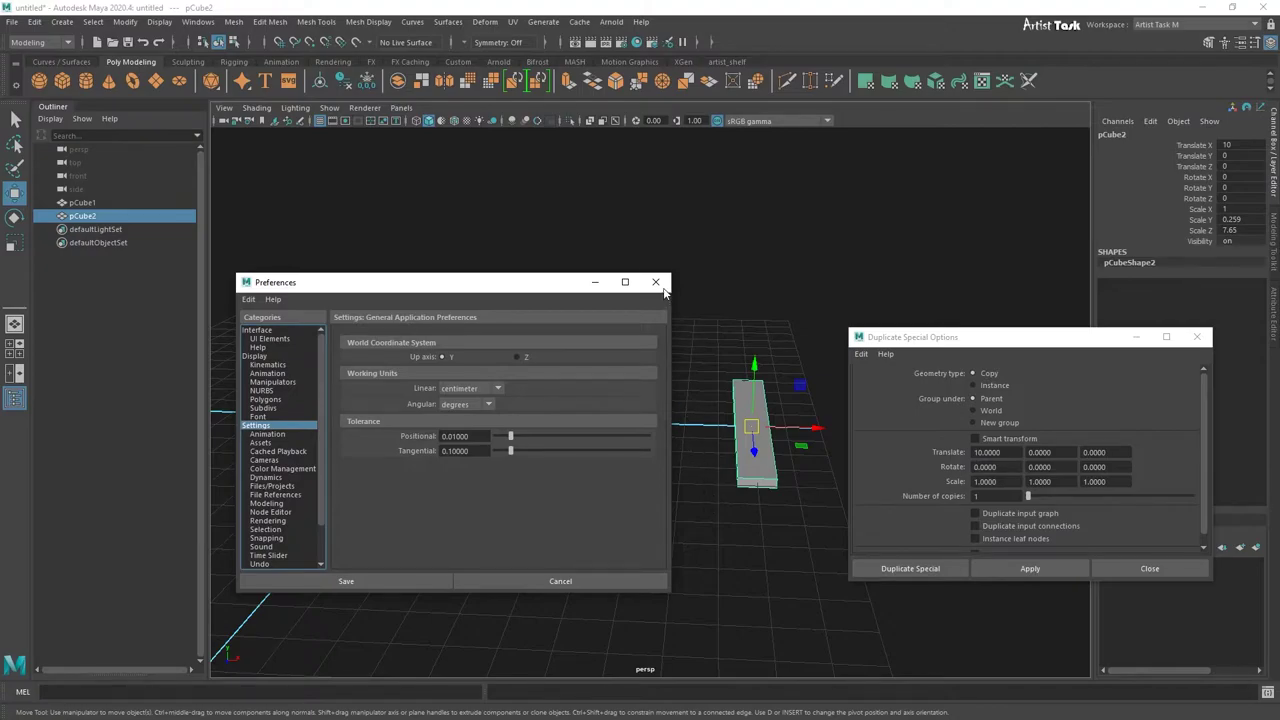
pyautogui.click(665, 286)
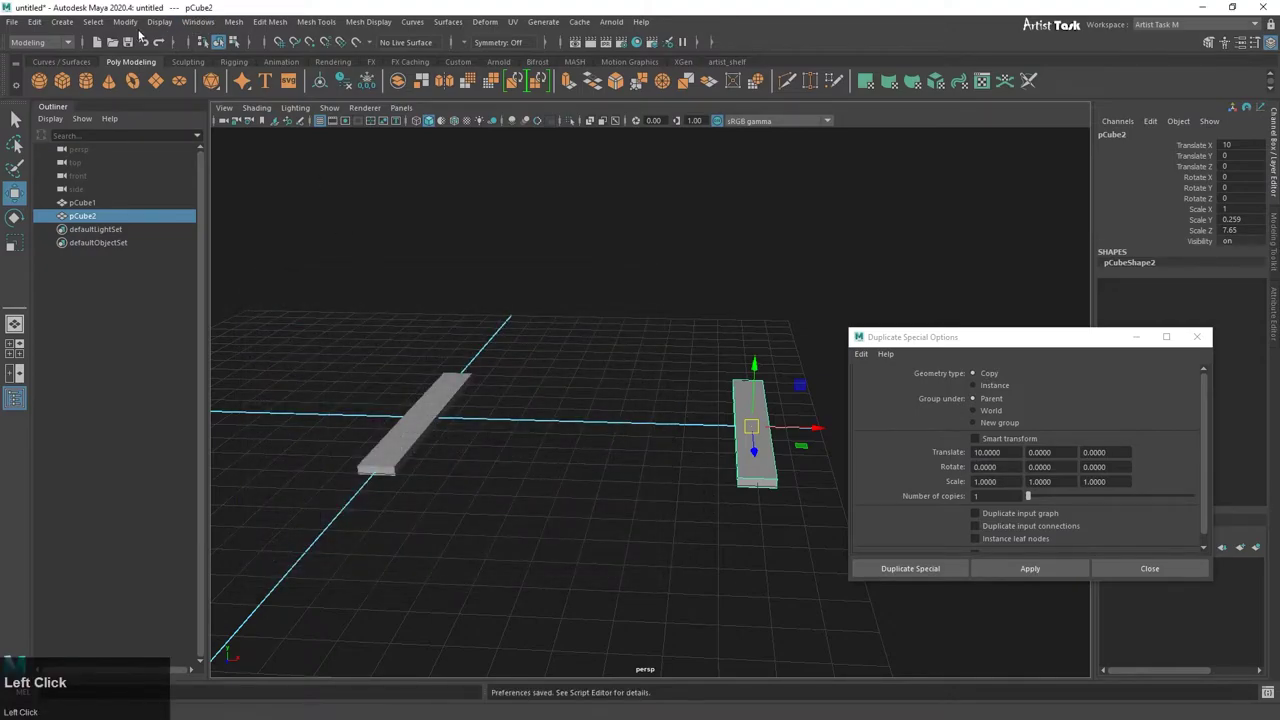
# Step: Check Working Units remain centimeter and degrees, then close Preferences without saving
pyautogui.click(214, 24)
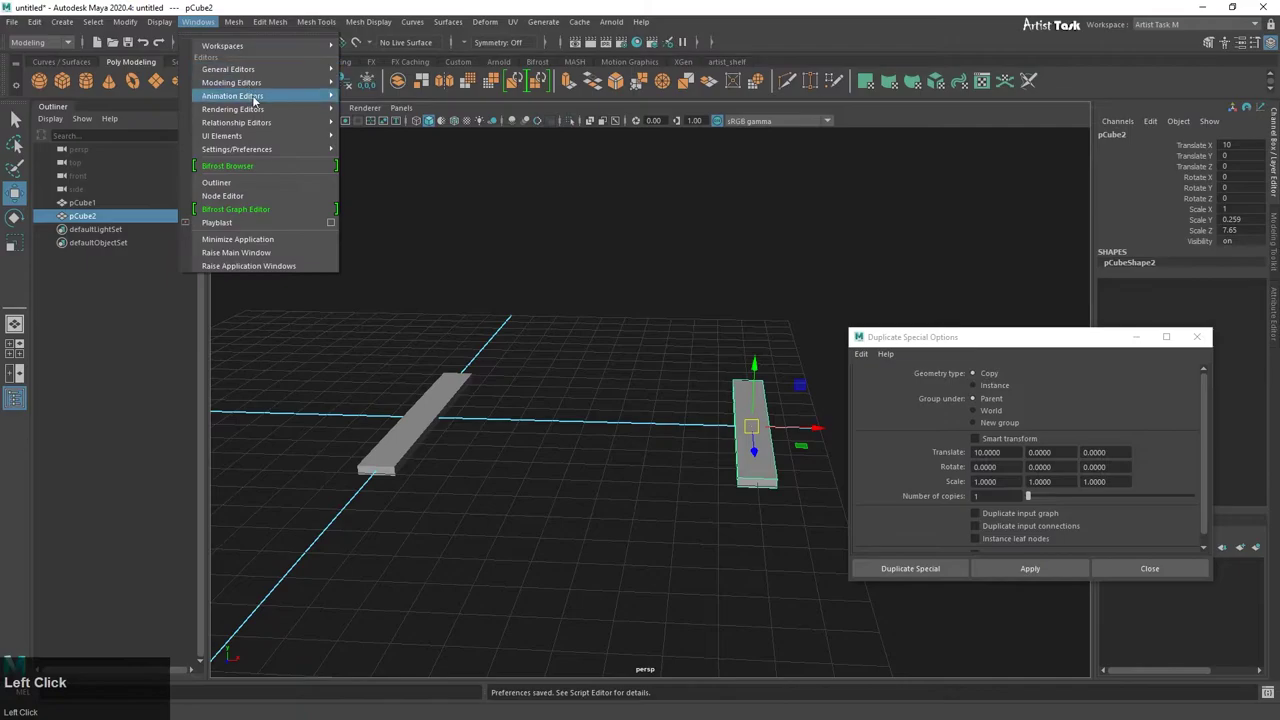
pyautogui.click(397, 156)
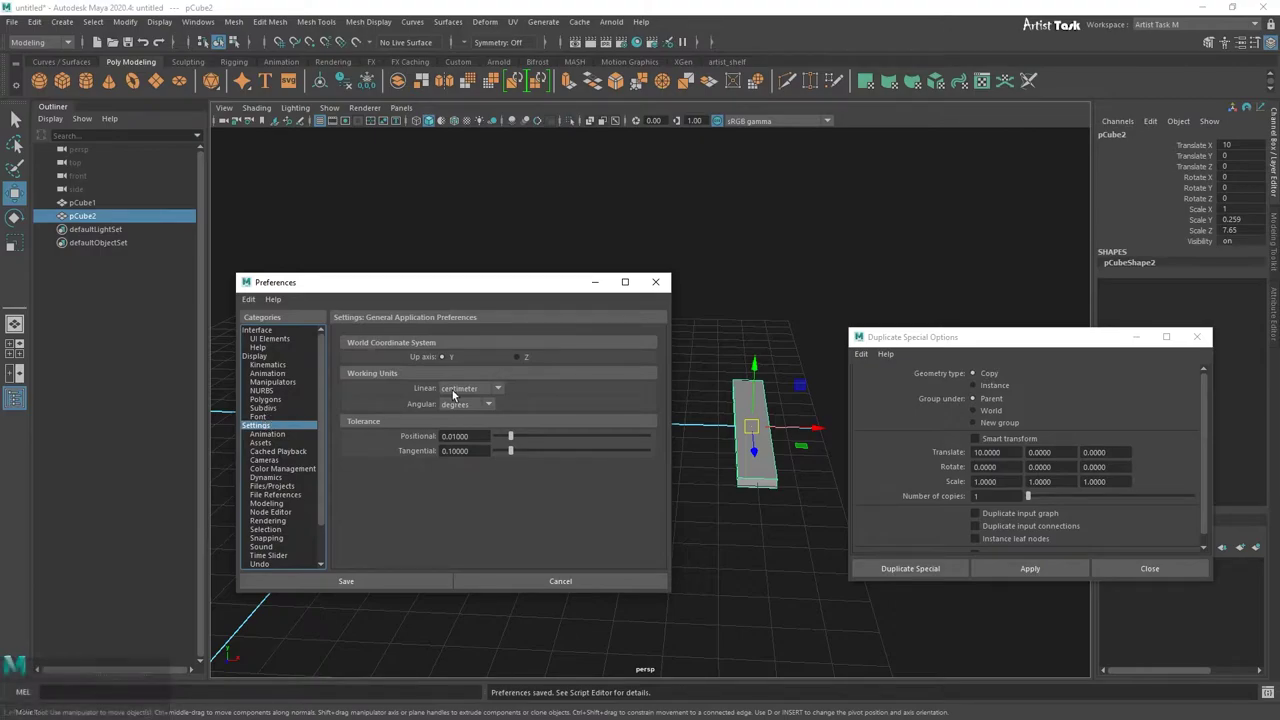
pyautogui.click(505, 388)
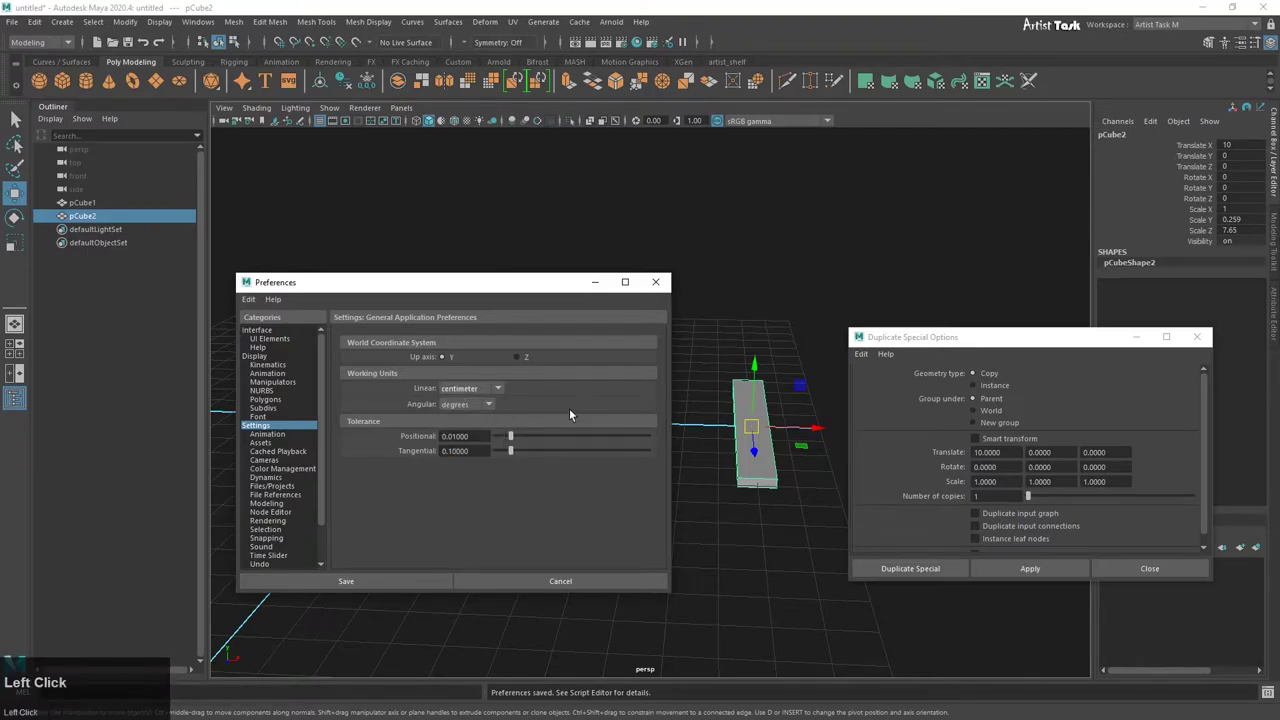
pyautogui.click(559, 396)
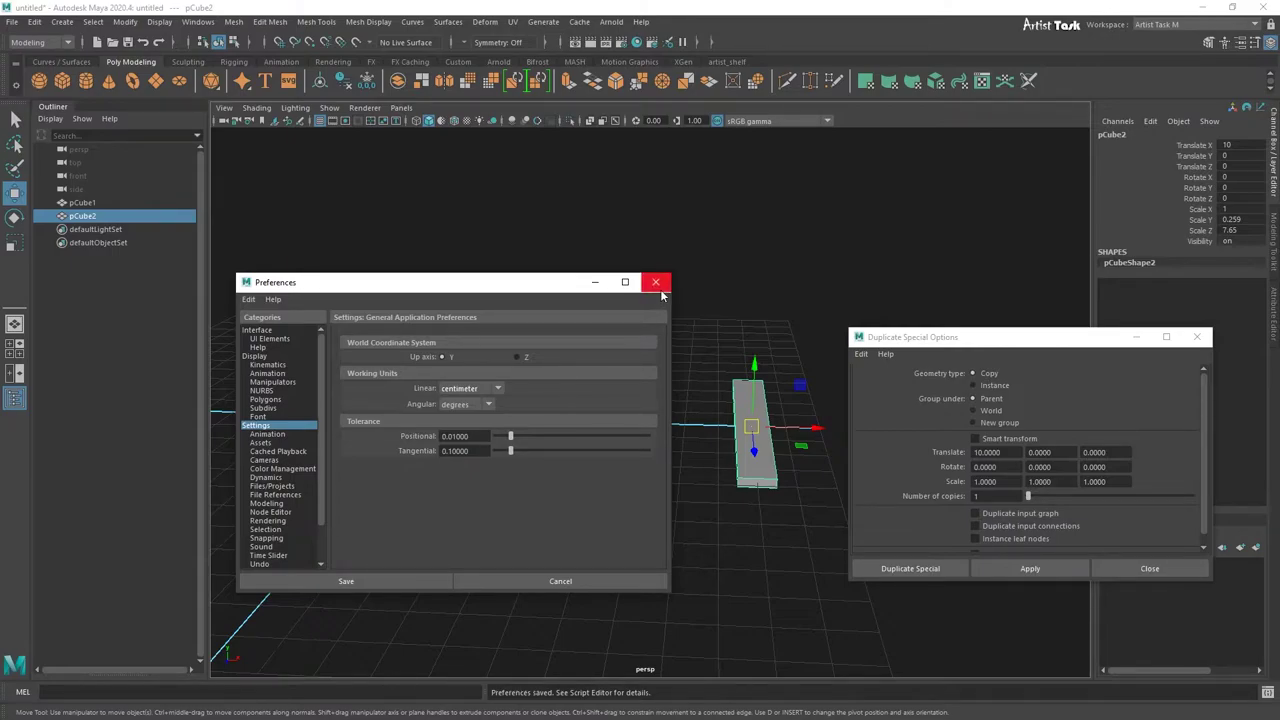
pyautogui.click(664, 294)
# Step: Undo the X-offset copy, leaving the original plank pCube1 selected
pyautogui.scroll(-3)
pyautogui.scroll(3)
pyautogui.middleClick(566, 533)
pyautogui.rightClick(593, 483)
pyautogui.middleClick(604, 433)
pyautogui.rightClick(618, 511)
pyautogui.middleClick(679, 515)
pyautogui.click(623, 464)
pyautogui.rightClick(620, 471)
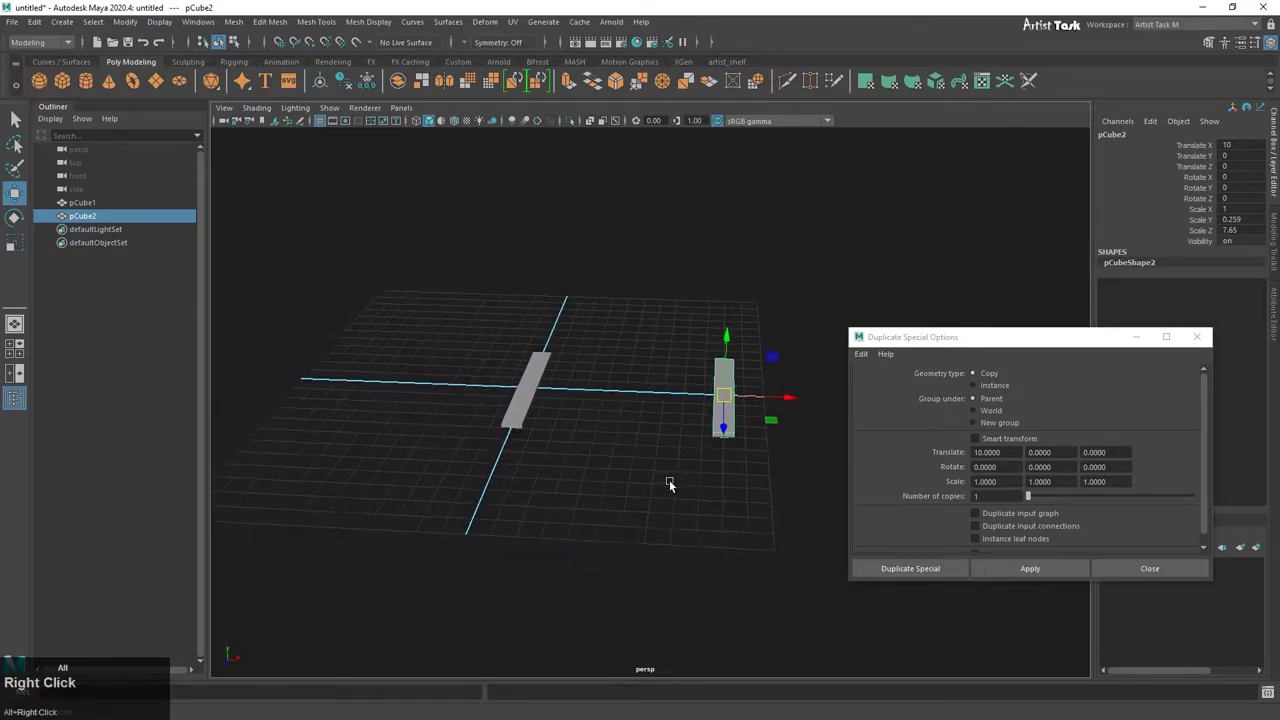
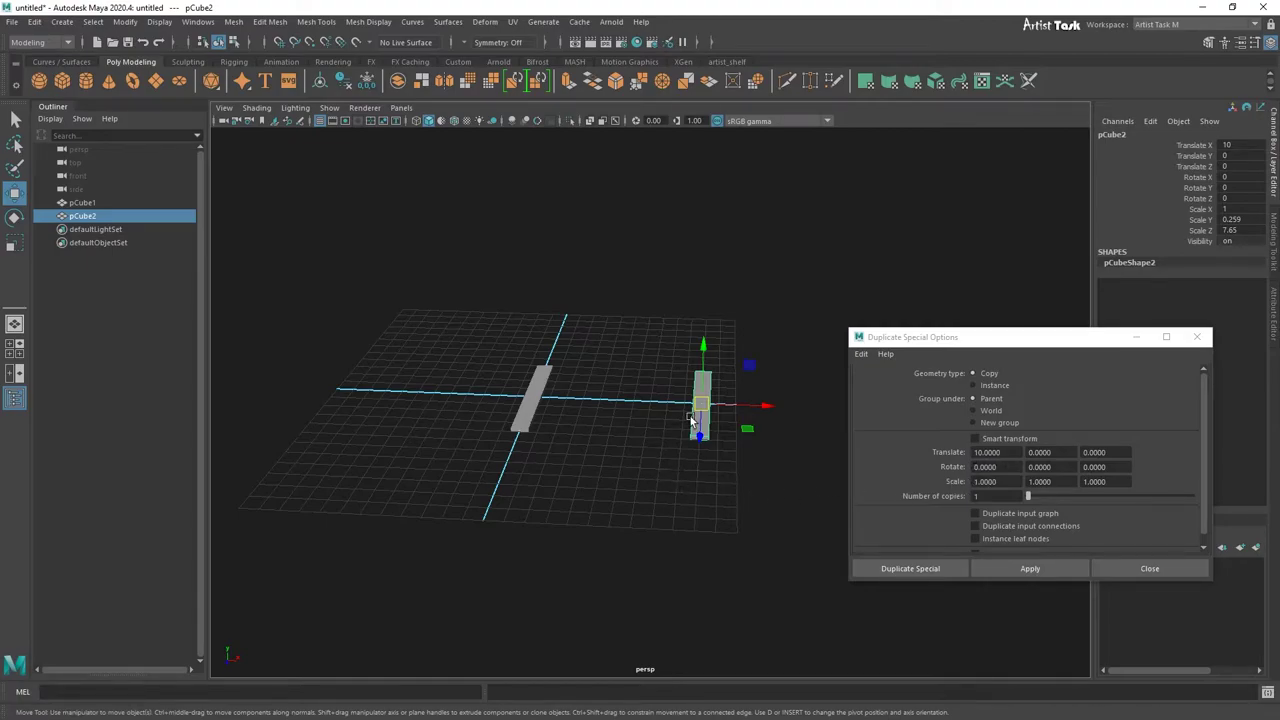
pyautogui.click(698, 416)
pyautogui.press('ctrl+z')
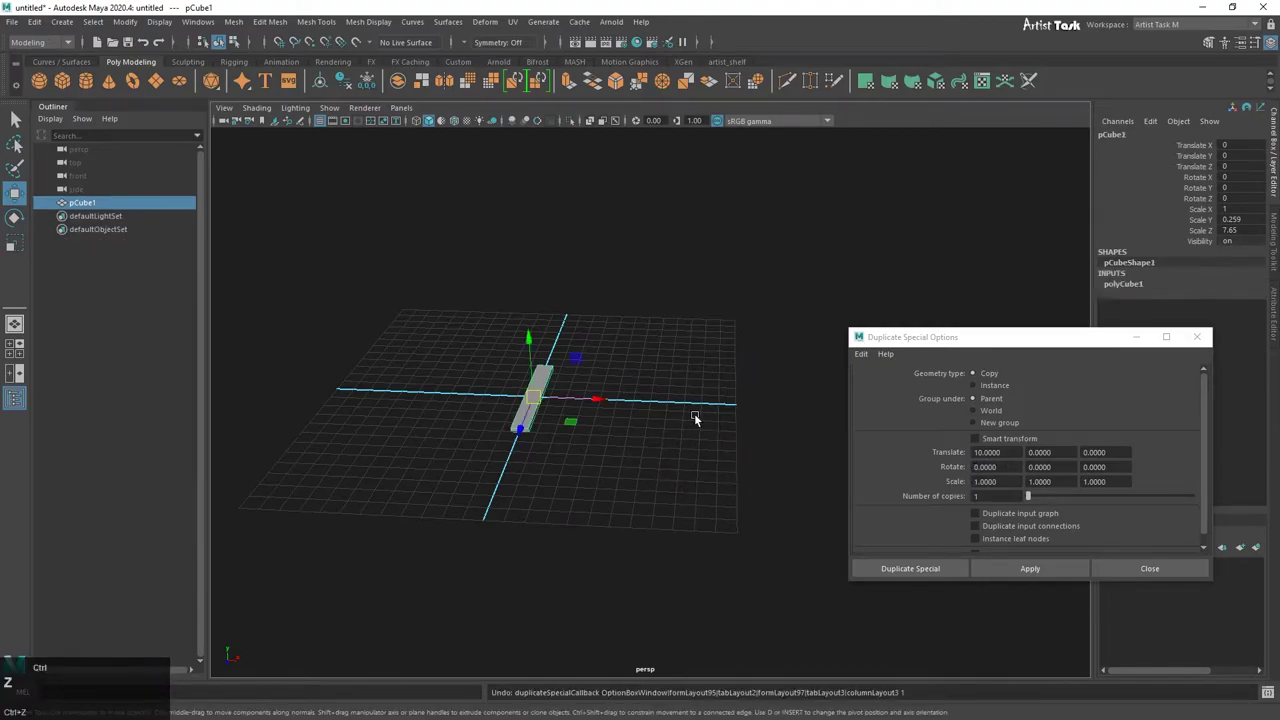
# Step: Duplicate the plank with Translate Y 10, placing pCube2 10 units above the original
pyautogui.scroll(3)
pyautogui.middleClick(593, 491)
pyautogui.rightClick(685, 483)
pyautogui.middleClick(624, 473)
pyautogui.rightClick(581, 498)
pyautogui.middleClick(673, 496)
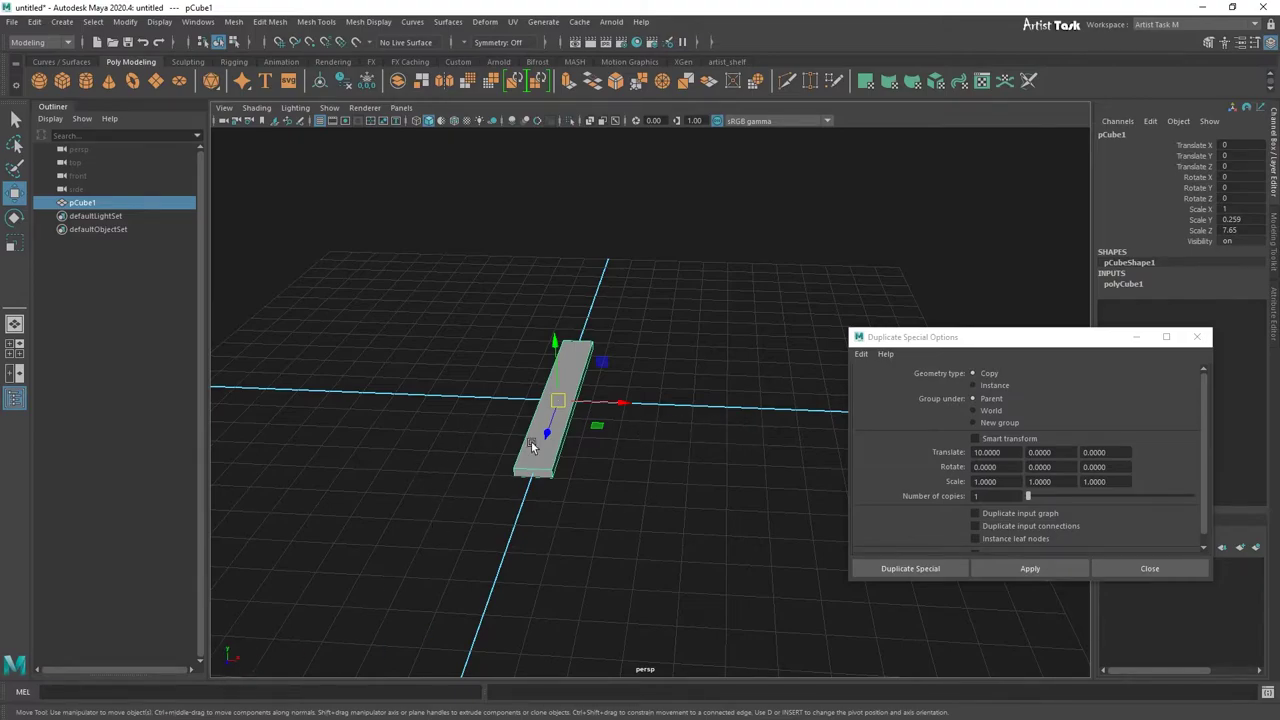
pyautogui.middleClick(645, 475)
pyautogui.moveTo(666, 468); pyautogui.dragTo(250, 663)
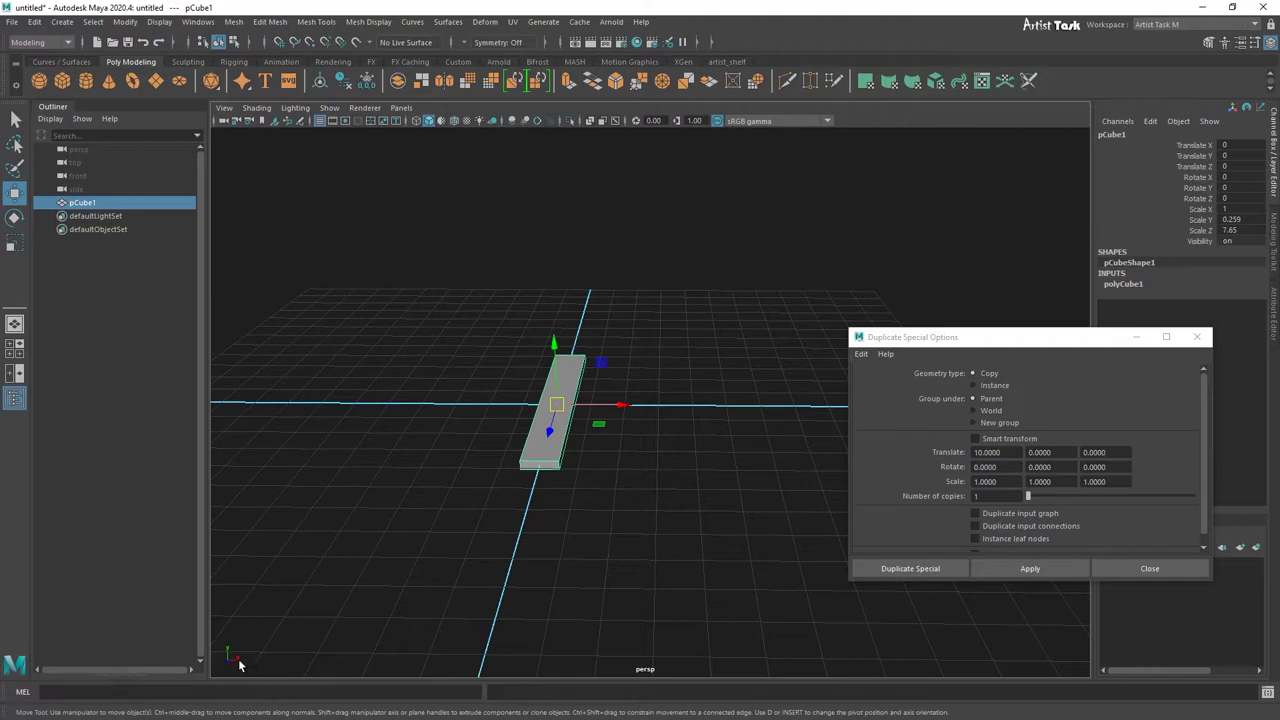
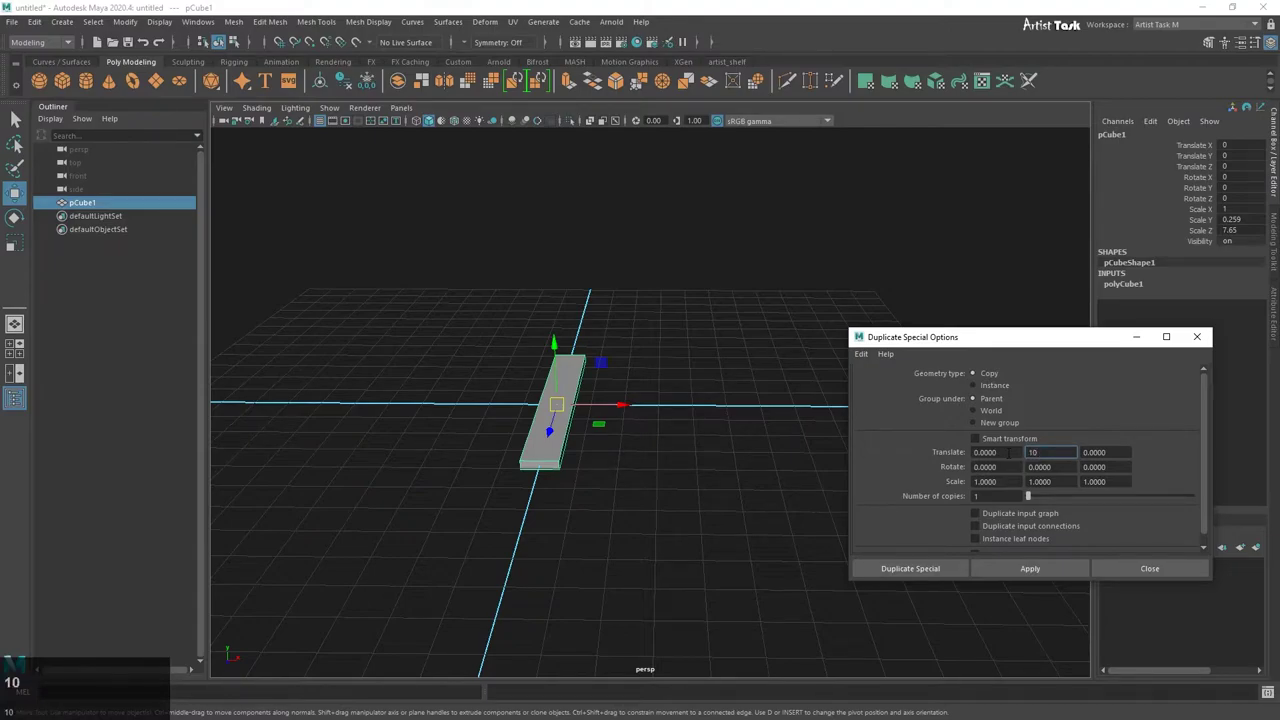
pyautogui.press('Return')
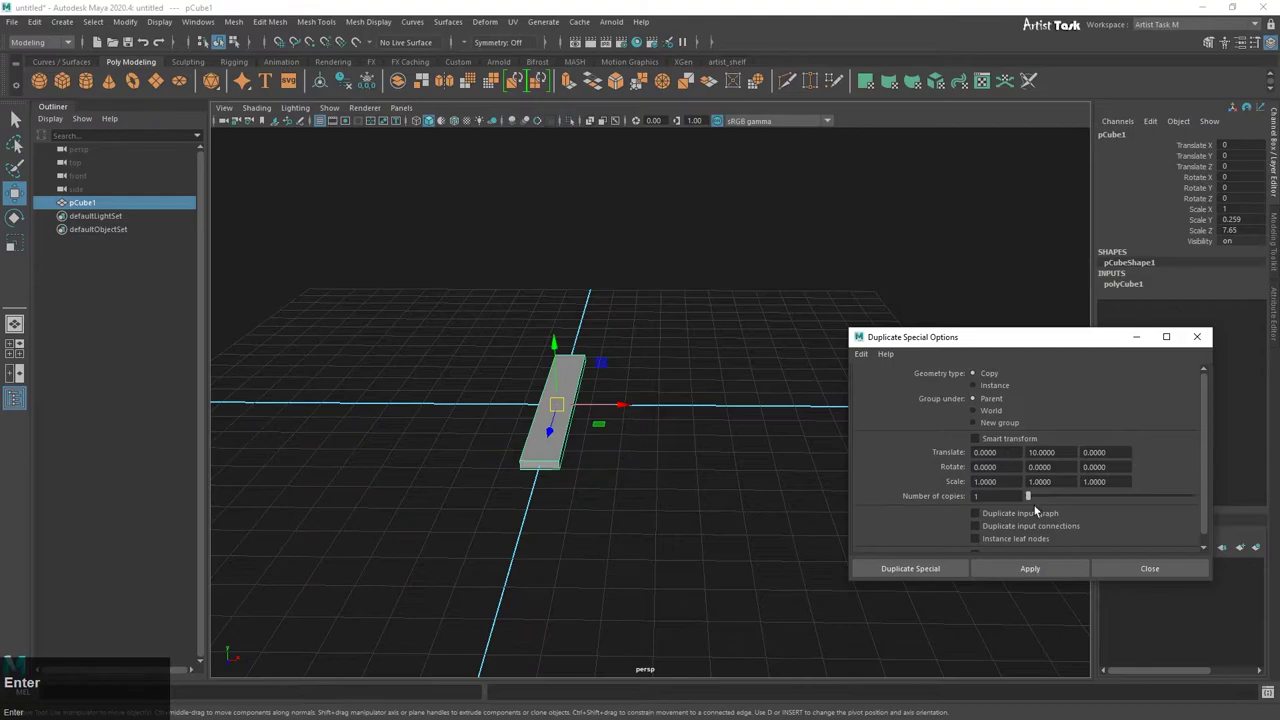
pyautogui.press('Return')
# Step: Orbit and zoom out the view so both the original plank and the raised copy are visible
pyautogui.click(1041, 570)
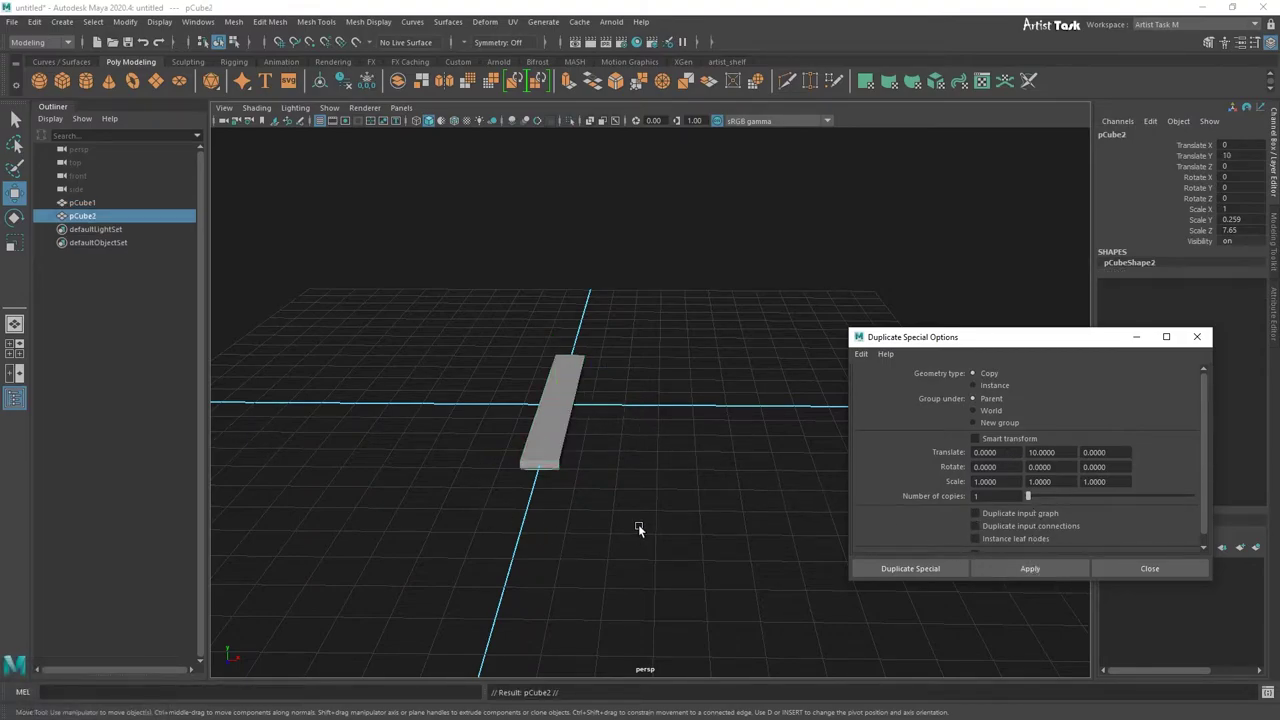
pyautogui.scroll(-3)
pyautogui.click(650, 470)
pyautogui.rightClick(652, 456)
pyautogui.middleClick(698, 439)
pyautogui.rightClick(716, 487)
pyautogui.click(767, 493)
pyautogui.rightClick(715, 510)
pyautogui.middleClick(695, 496)
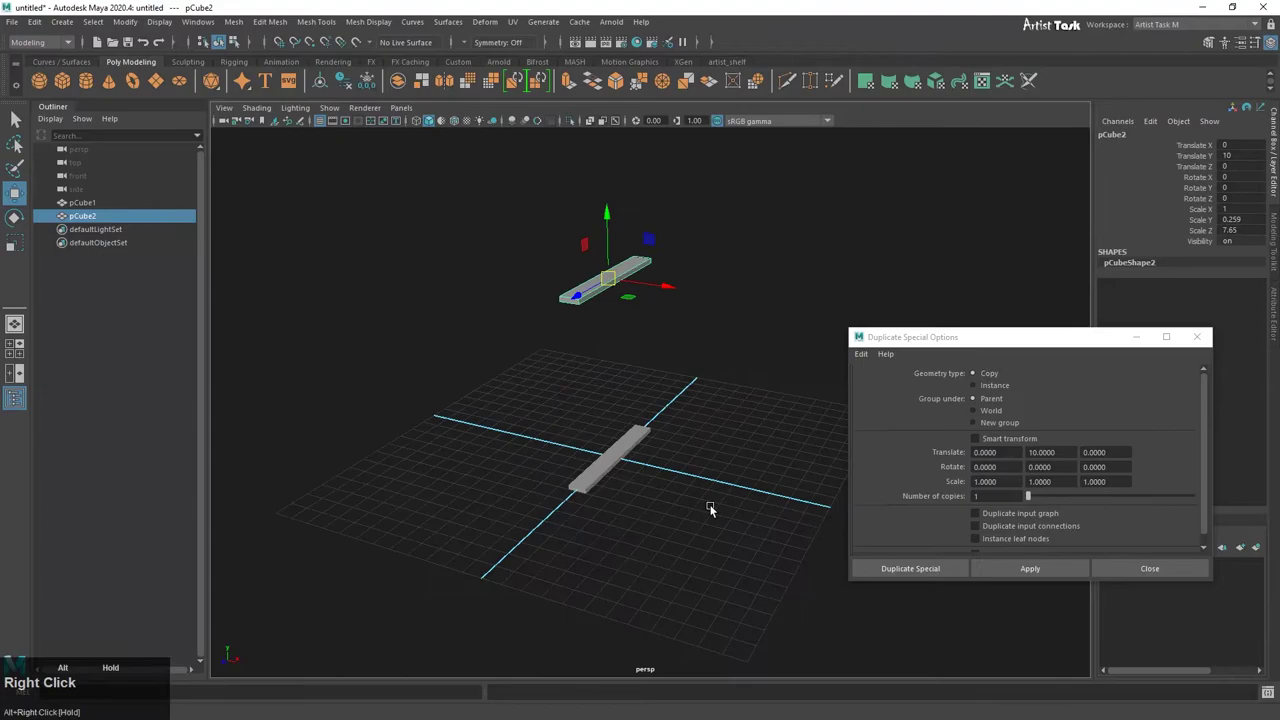
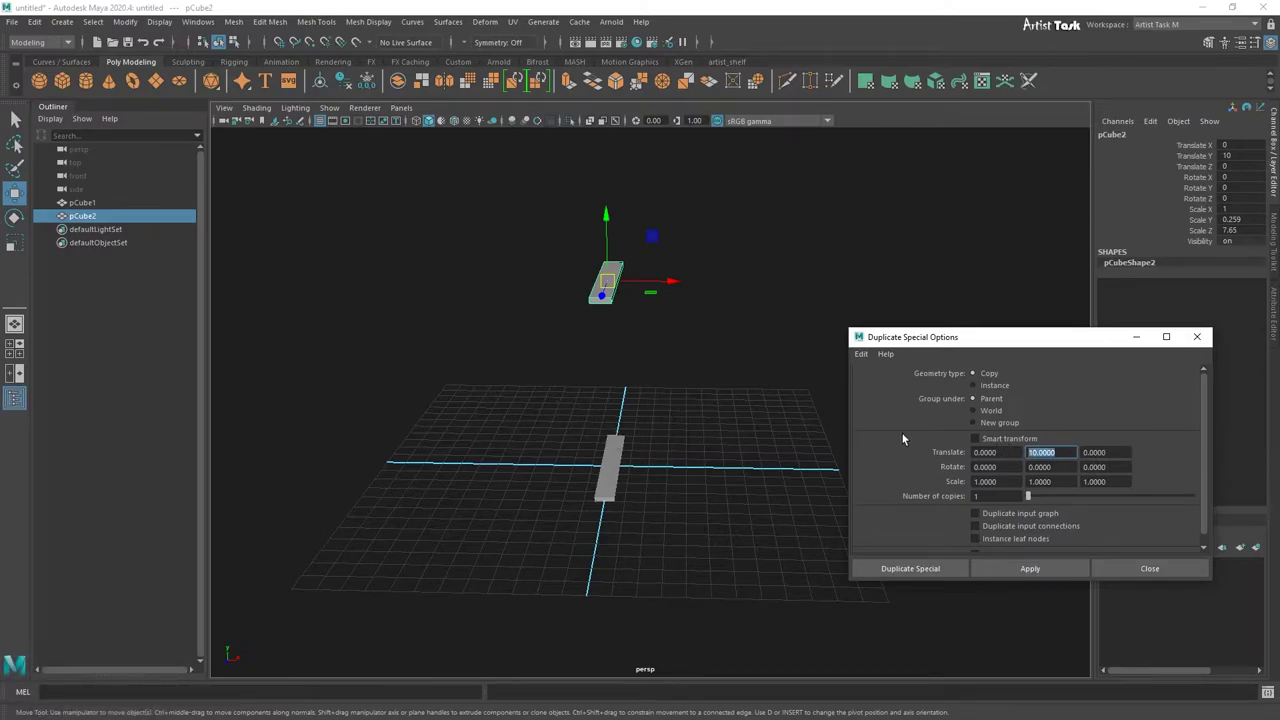
# Step: Reset the Duplicate Special Translate Y offset to 0 and delete the raised copy pCube2
pyautogui.press('0')
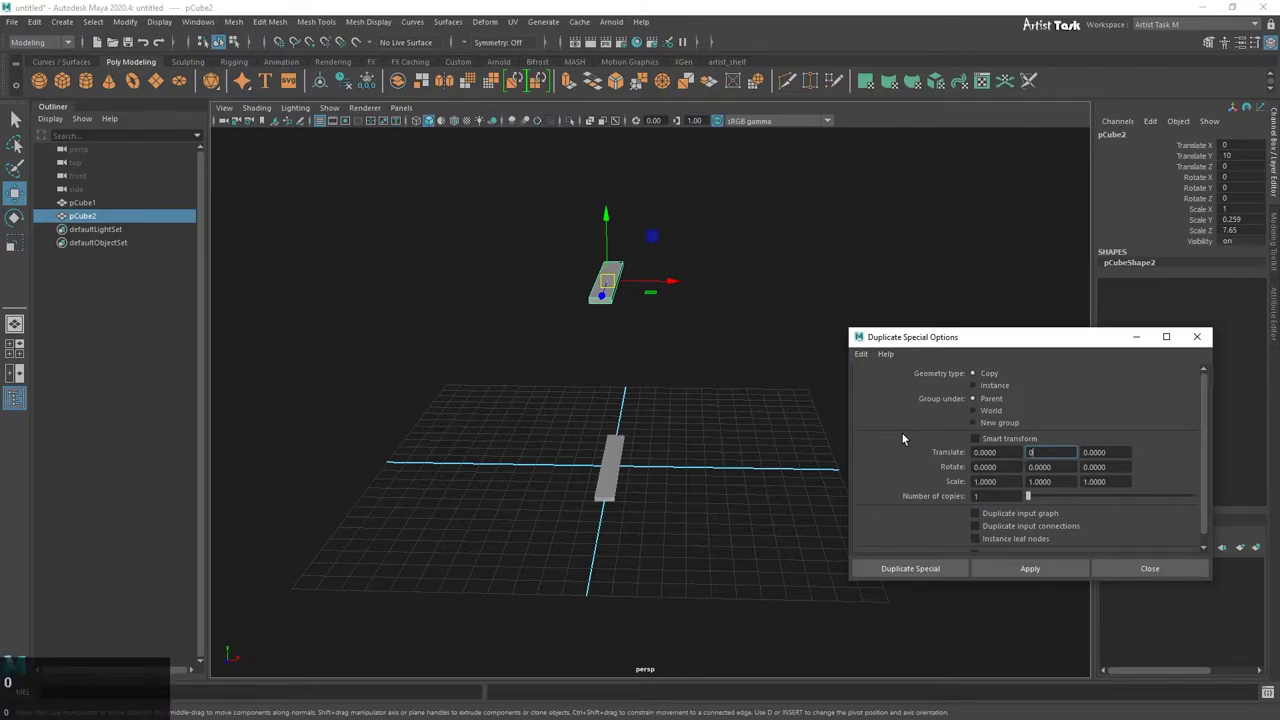
pyautogui.press('Return')
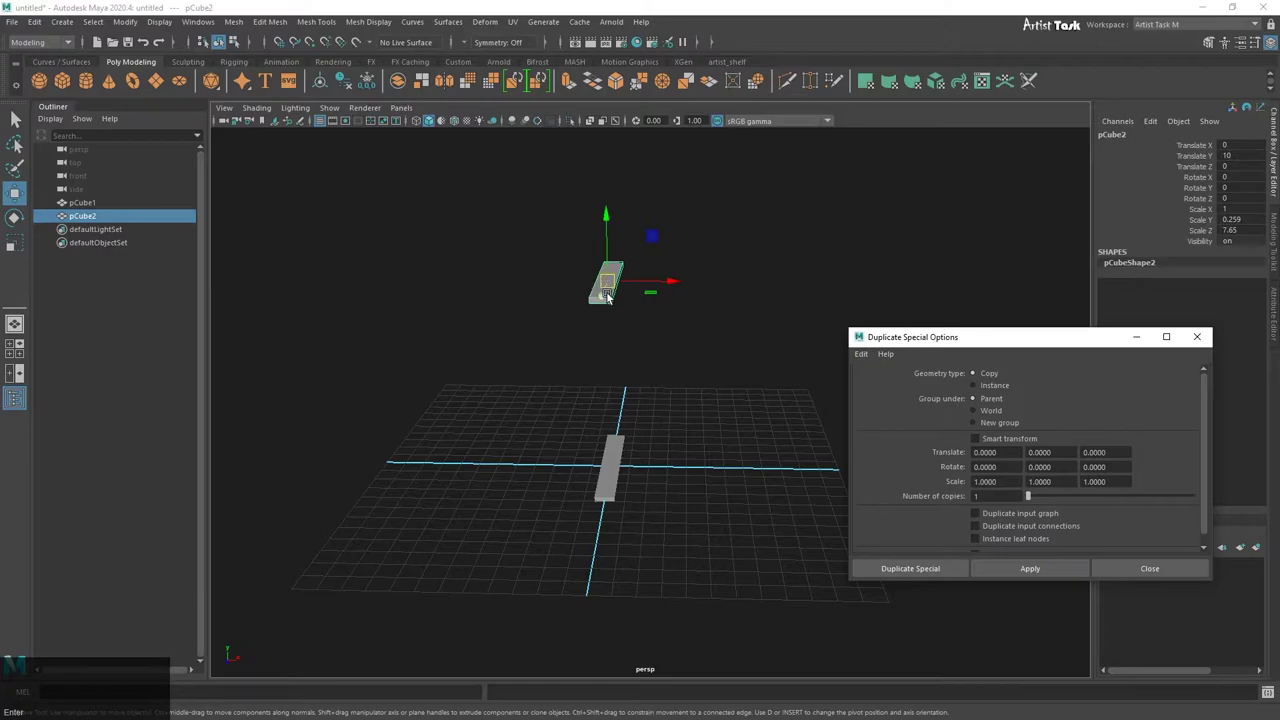
pyautogui.click(615, 296)
pyautogui.press('ctrl+z')
# Step: Orbit around the remaining plank pCube1 and select it
pyautogui.scroll(3)
pyautogui.middleClick(655, 493)
pyautogui.middleClick(616, 482)
pyautogui.rightClick(691, 504)
pyautogui.middleClick(594, 474)
pyautogui.rightClick(496, 476)
pyautogui.middleClick(566, 488)
pyautogui.rightClick(536, 526)
pyautogui.click(572, 521)
pyautogui.rightClick(578, 518)
pyautogui.middleClick(561, 526)
pyautogui.rightClick(701, 486)
pyautogui.rightClick(669, 517)
pyautogui.middleClick(723, 519)
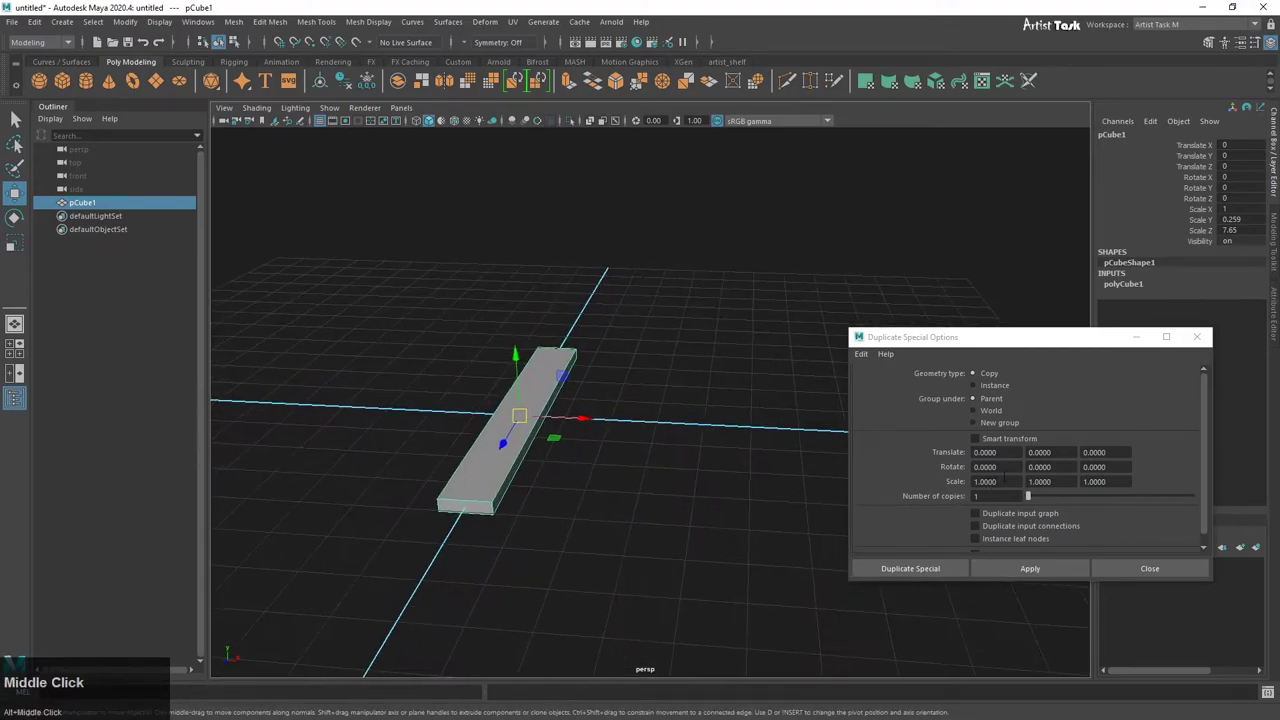
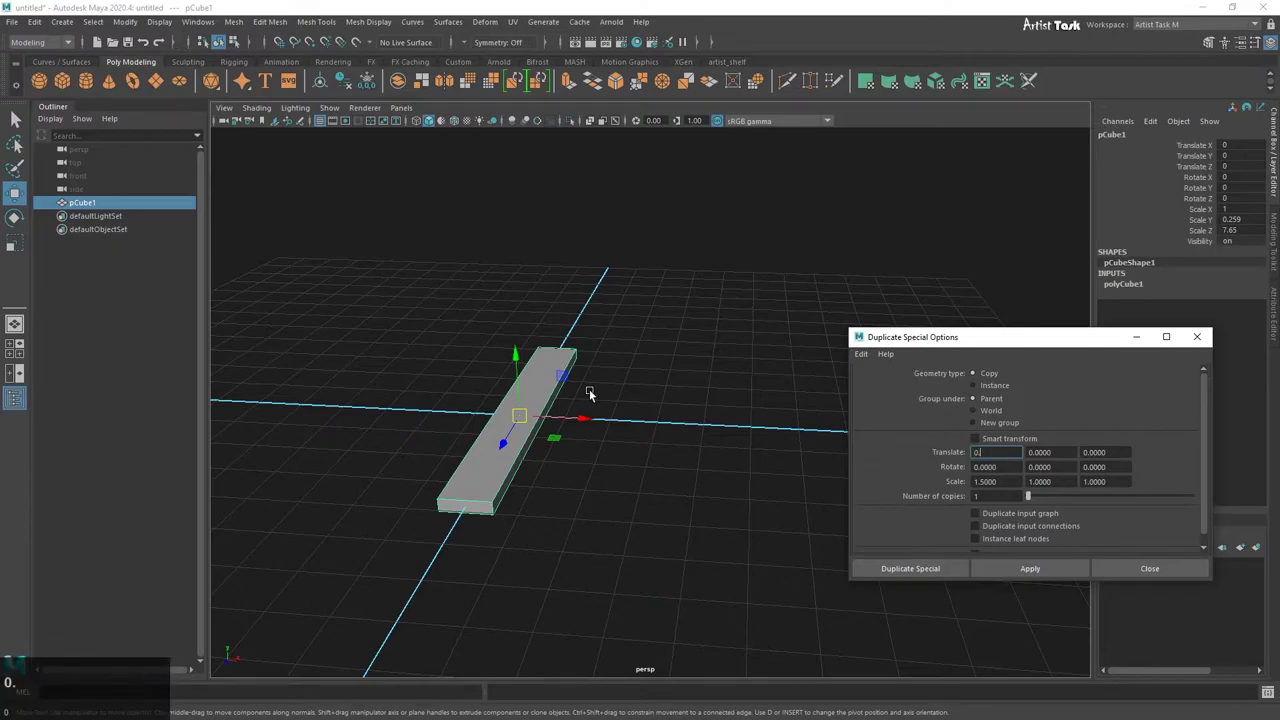
# Step: Set Duplicate Special to Translate Y 0.3, Scale X 1.5 and 5 copies, clearing the sideways offset
pyautogui.press('Return')
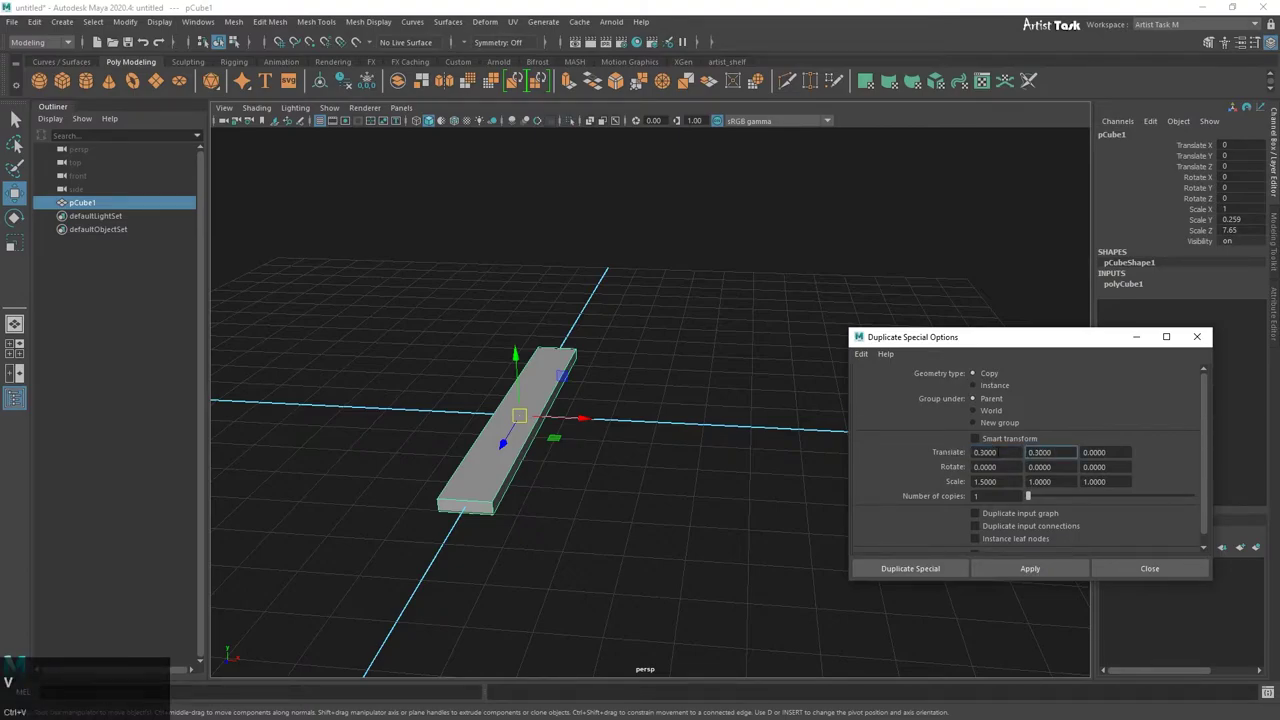
pyautogui.press('Return')
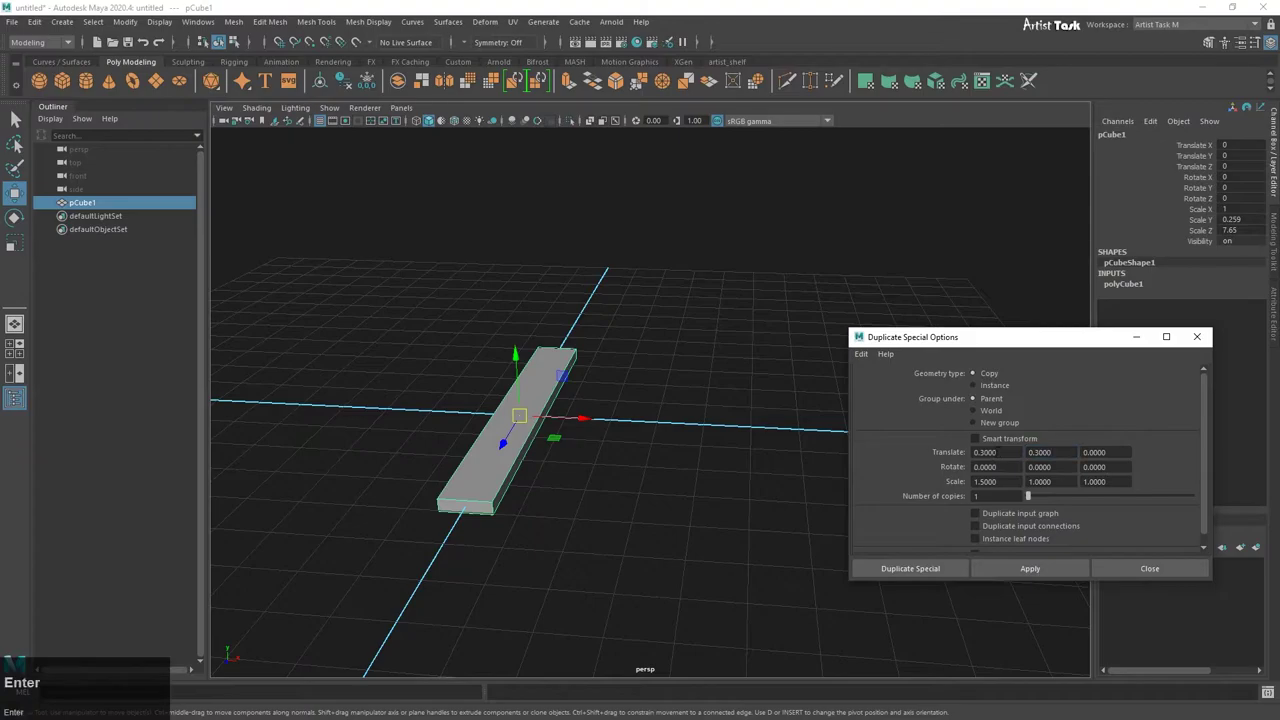
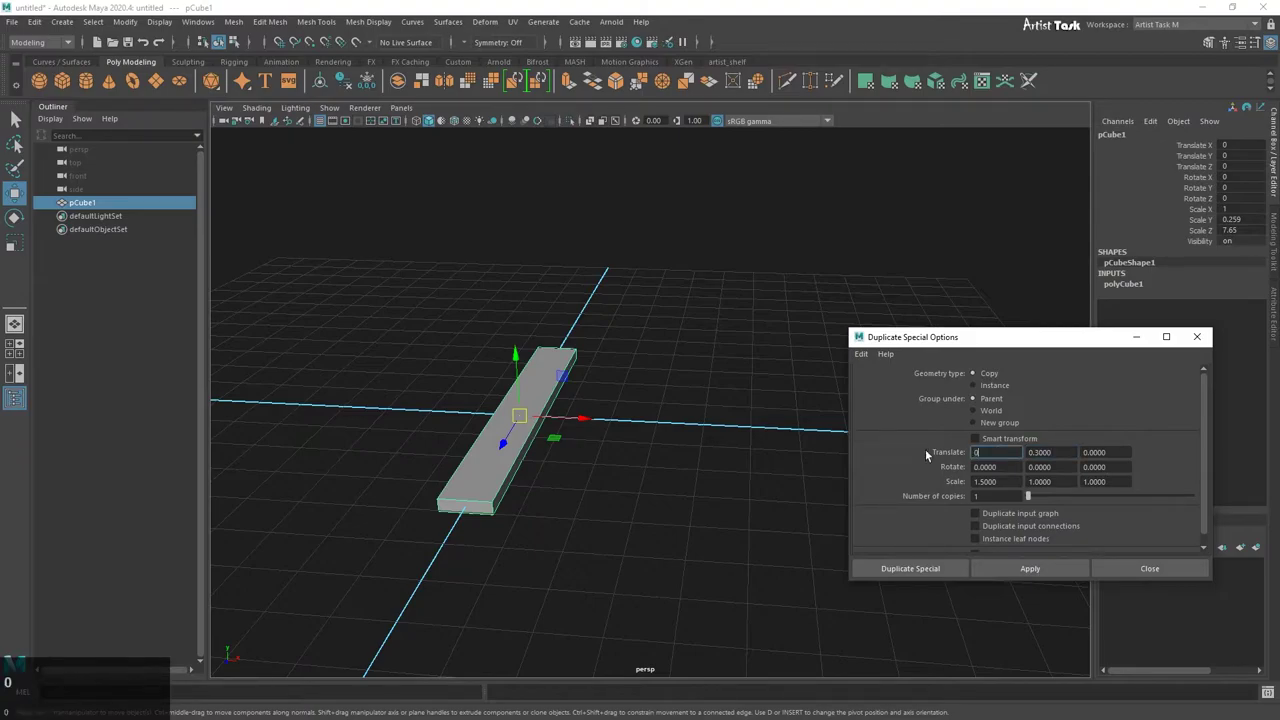
pyautogui.press('Return')
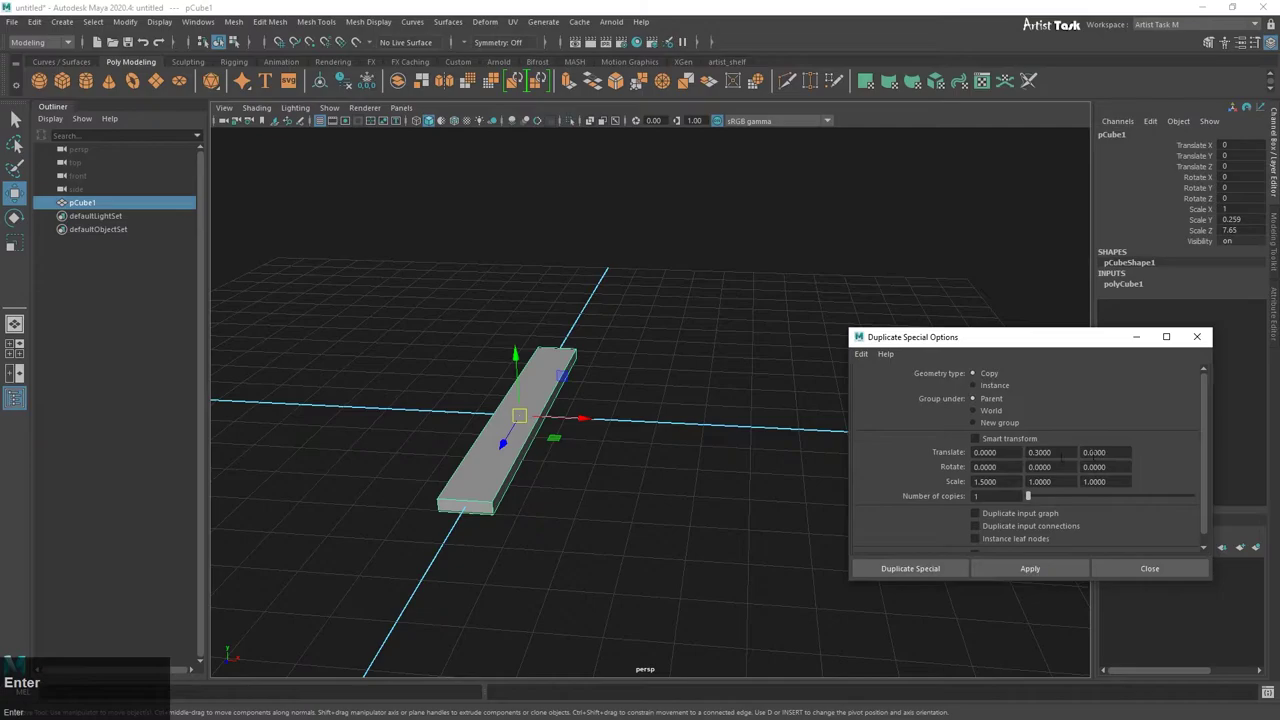
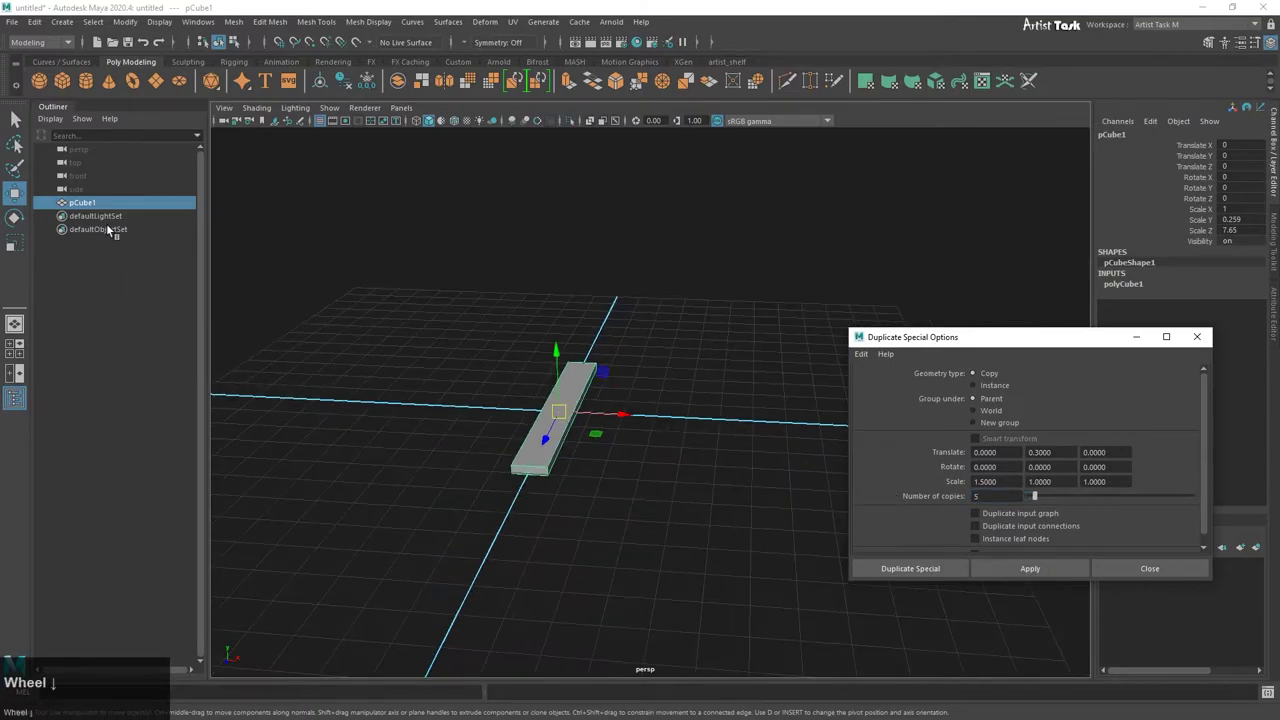
# Step: Apply Duplicate Special to create the stack of five raised, widening plank copies
pyautogui.rightClick(731, 491)
pyautogui.middleClick(603, 477)
pyautogui.rightClick(604, 509)
pyautogui.click(1040, 573)
pyautogui.scroll(-3)
pyautogui.scroll(3)
pyautogui.click(658, 535)
# Step: Orbit around the stepped stack to inspect it from several sides
pyautogui.rightClick(643, 520)
pyautogui.moveTo(733, 532); pyautogui.dragTo(671, 549)
pyautogui.rightClick(671, 549)
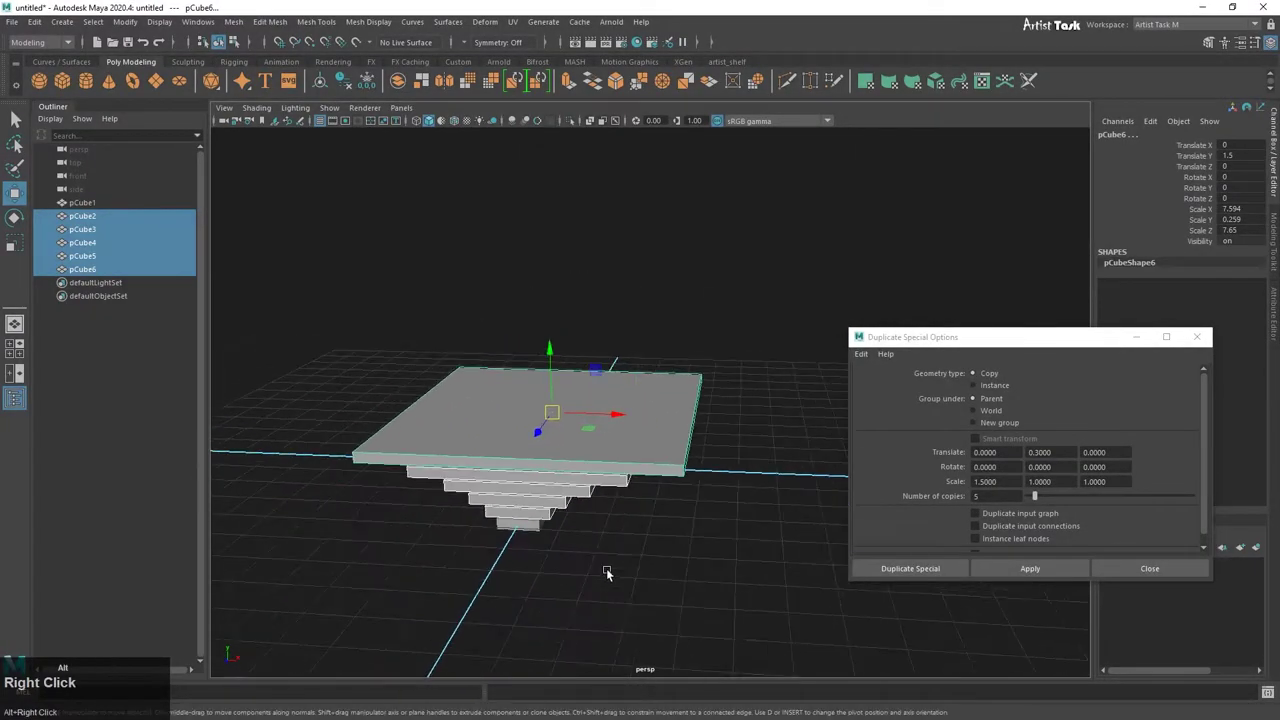
pyautogui.middleClick(635, 562)
pyautogui.rightClick(711, 511)
pyautogui.click(711, 457)
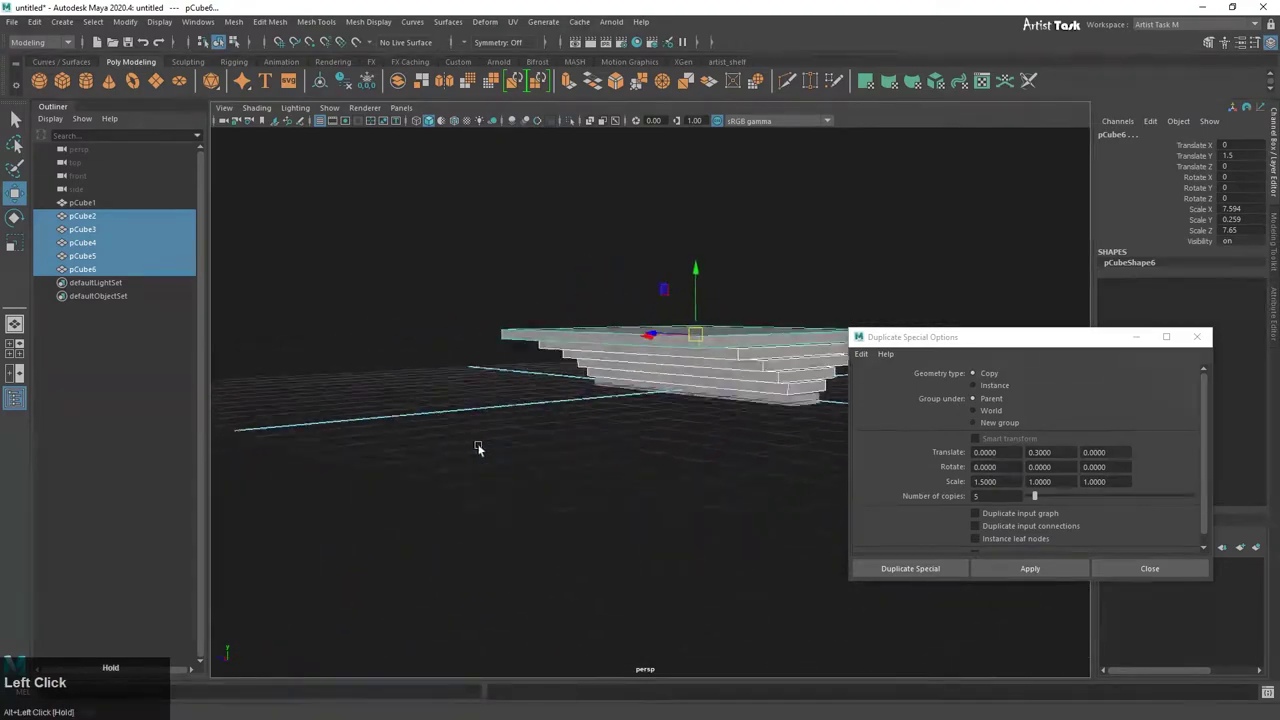
pyautogui.rightClick(682, 464)
pyautogui.middleClick(760, 474)
pyautogui.rightClick(766, 507)
pyautogui.click(539, 516)
pyautogui.rightClick(705, 515)
pyautogui.click(774, 521)
pyautogui.rightClick(723, 524)
pyautogui.middleClick(732, 509)
pyautogui.rightClick(596, 502)
pyautogui.middleClick(570, 504)
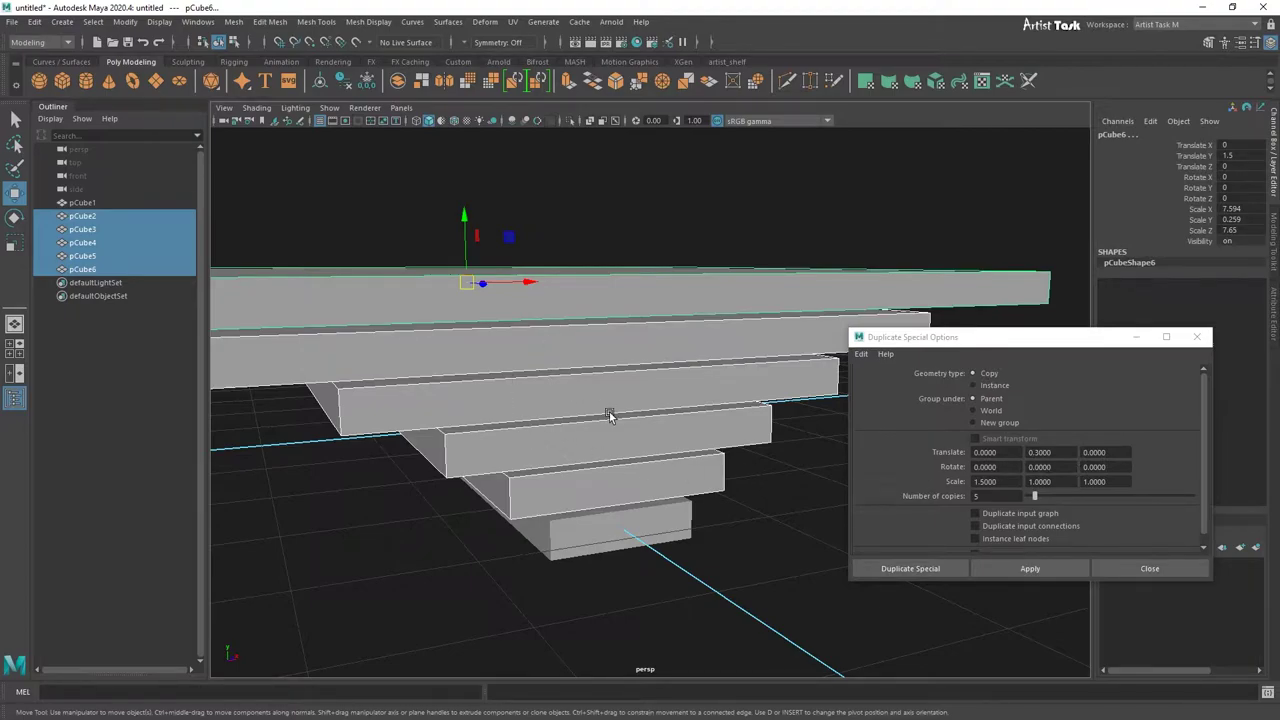
# Step: Undo the duplicate so only the original box pCube1 remains
pyautogui.scroll(-3)
pyautogui.rightClick(568, 448)
pyautogui.click(693, 476)
pyautogui.click(631, 472)
pyautogui.rightClick(636, 475)
pyautogui.middleClick(694, 480)
pyautogui.press('ctrl+z')
# Step: Redo the flattening, place a copy at X -0.695, Y 0.257 and set 100 copies
pyautogui.press('ctrl+shift+z')
pyautogui.scroll(-3)
pyautogui.scroll(3)
pyautogui.click(639, 489)
pyautogui.rightClick(626, 489)
pyautogui.middleClick(709, 492)
pyautogui.click(536, 468)
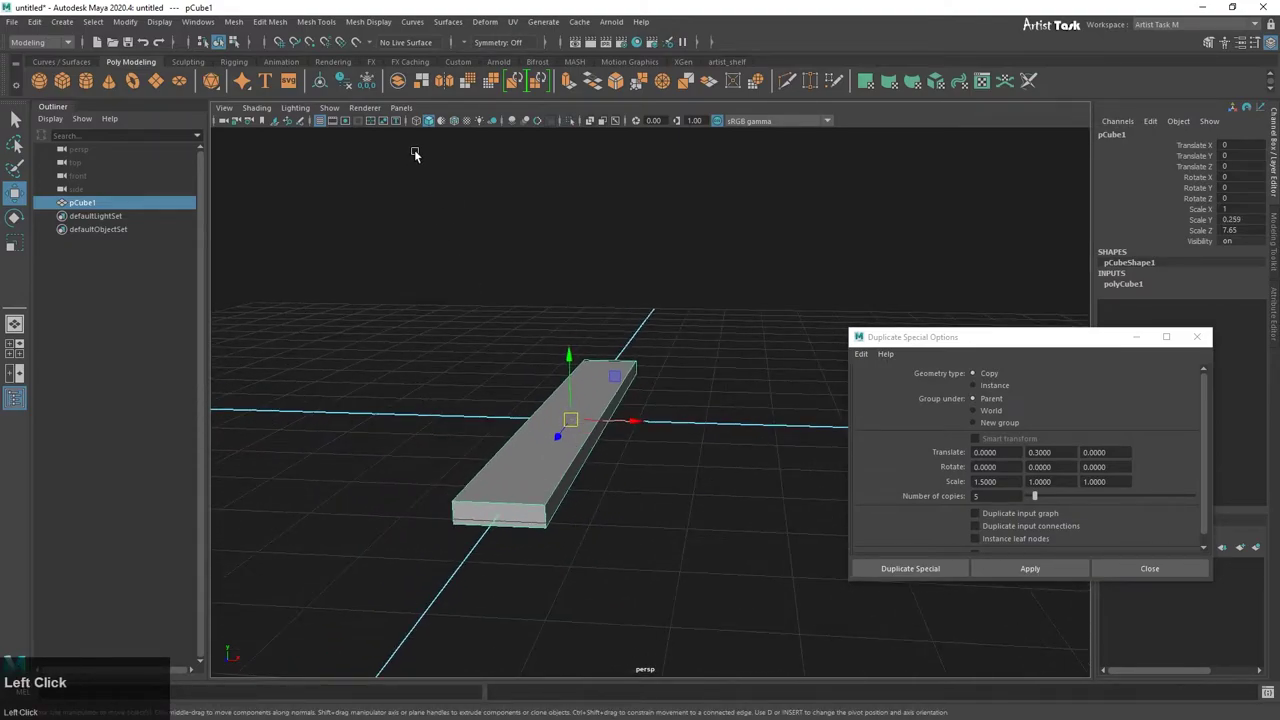
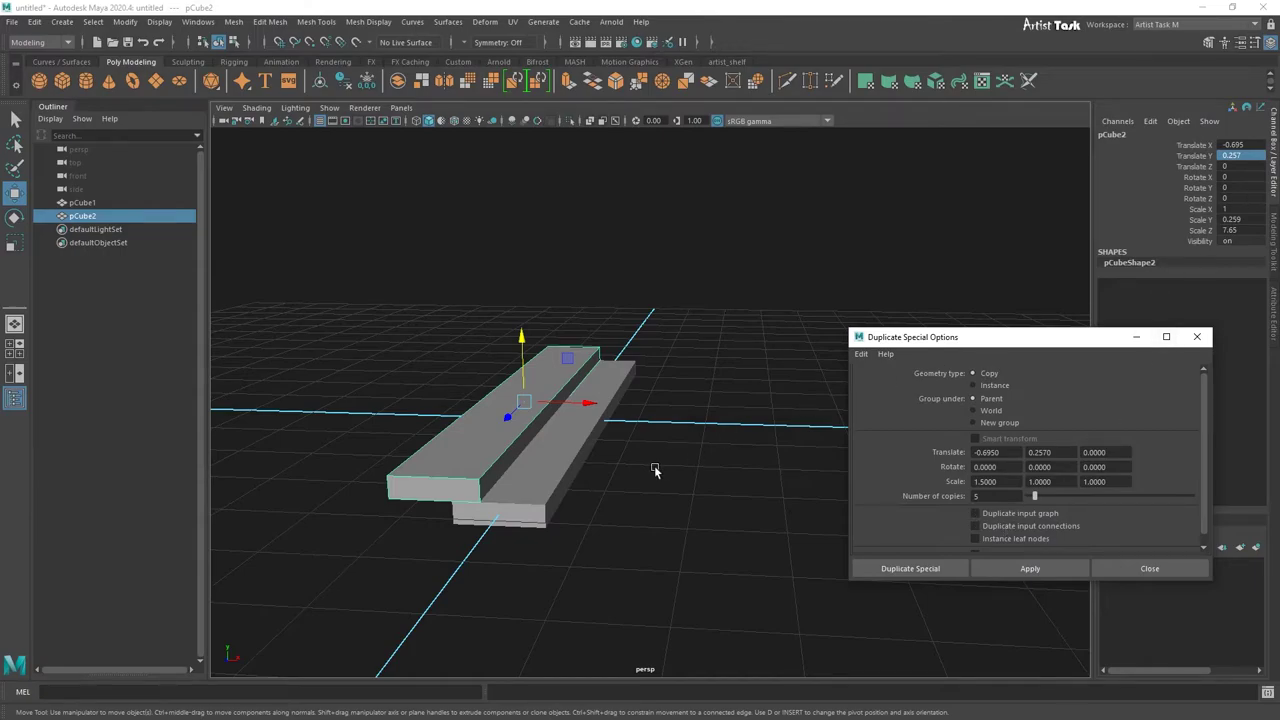
pyautogui.scroll(-3)
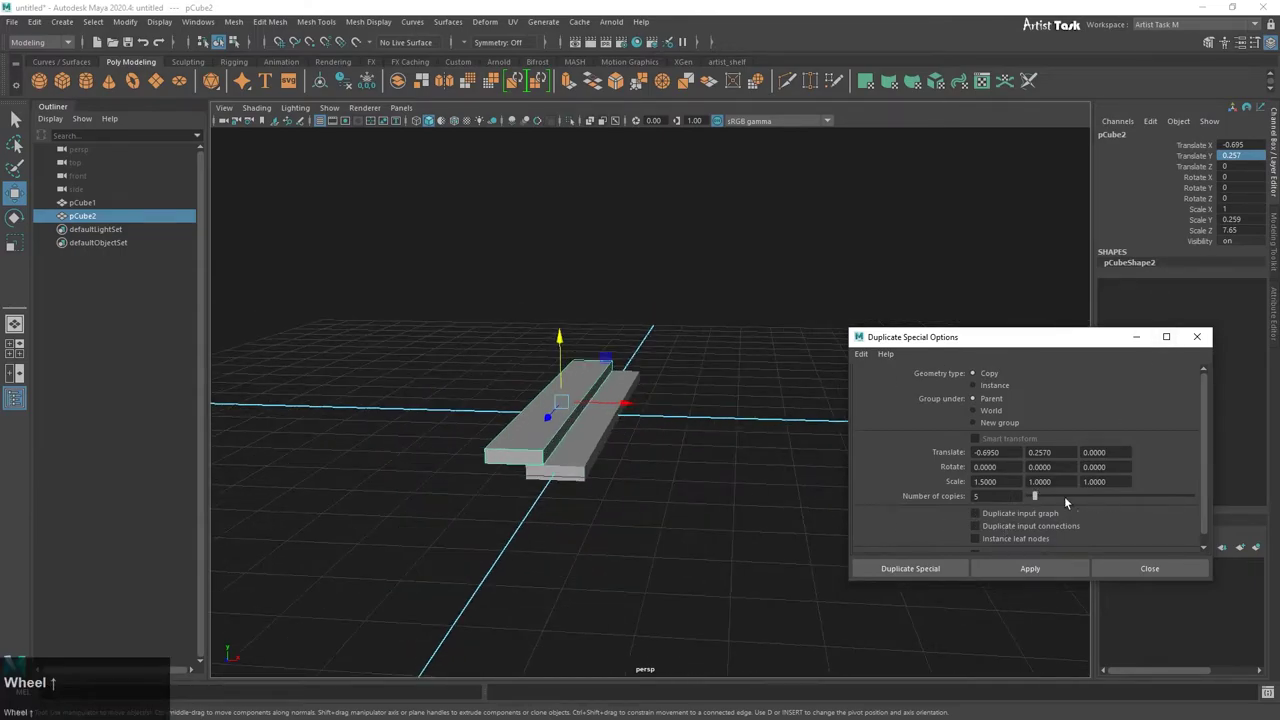
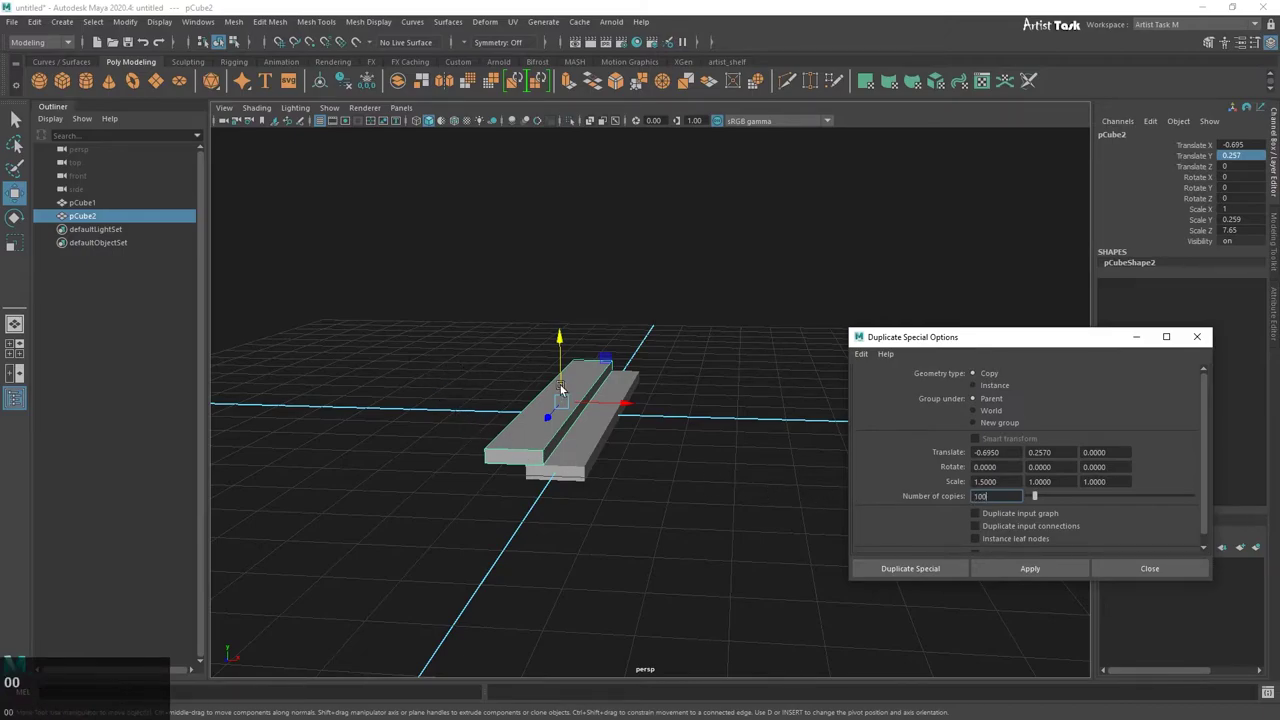
# Step: Inspect the 100-step staircase of duplicated slabs and undo it
pyautogui.scroll(-3)
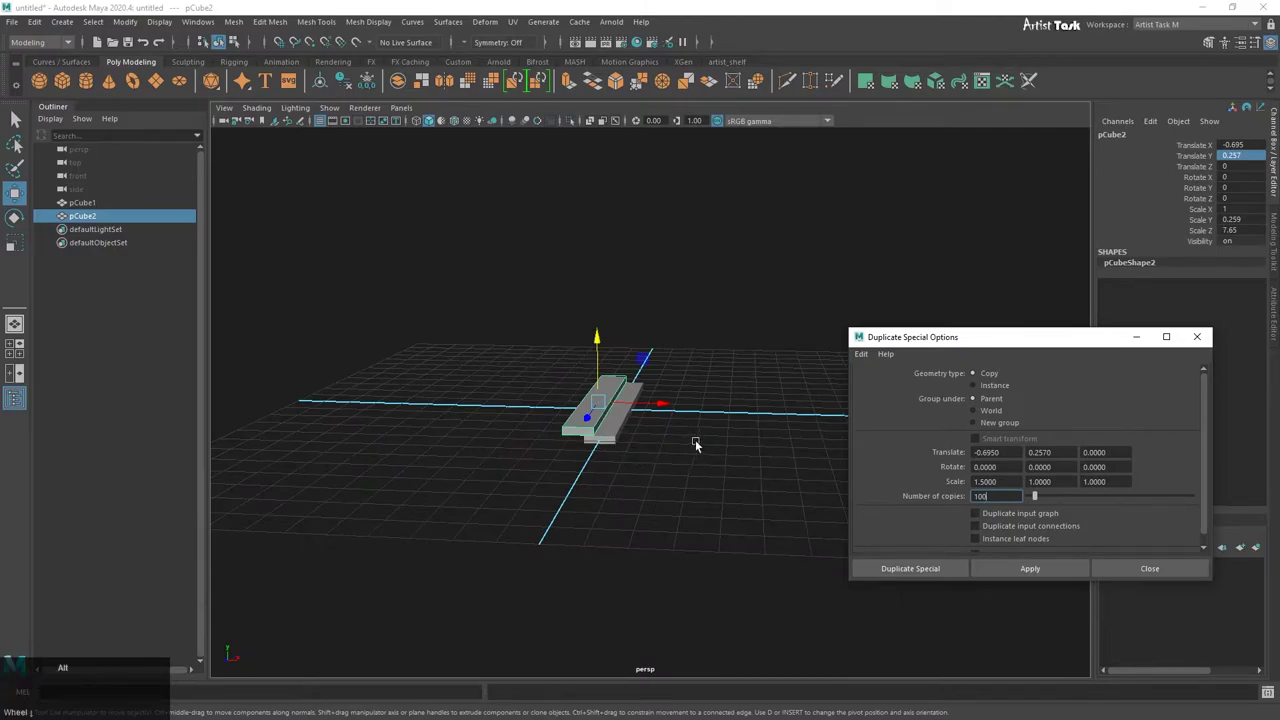
pyautogui.middleClick(698, 460)
pyautogui.rightClick(738, 502)
pyautogui.click(594, 492)
pyautogui.rightClick(581, 493)
pyautogui.middleClick(694, 517)
pyautogui.click(1043, 576)
pyautogui.scroll(-3)
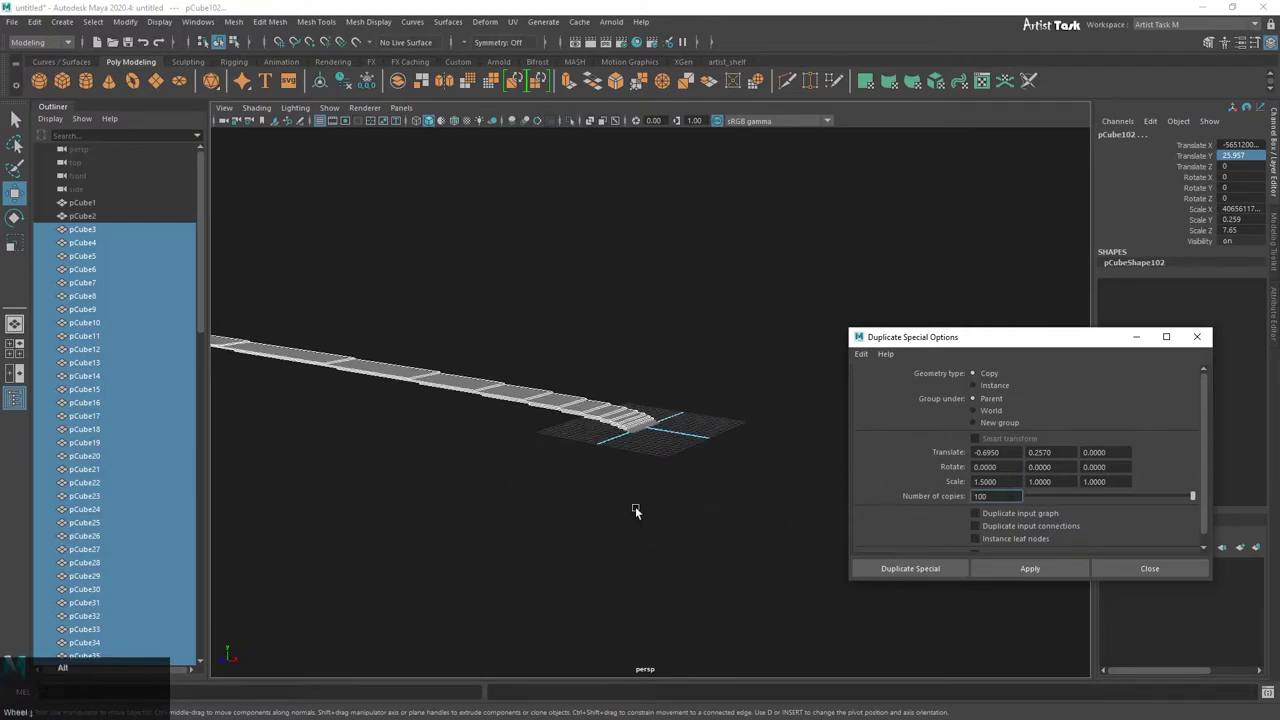
pyautogui.rightClick(651, 502)
pyautogui.click(549, 475)
pyautogui.rightClick(511, 481)
pyautogui.middleClick(661, 498)
pyautogui.click(661, 502)
pyautogui.press('ctrl+z')
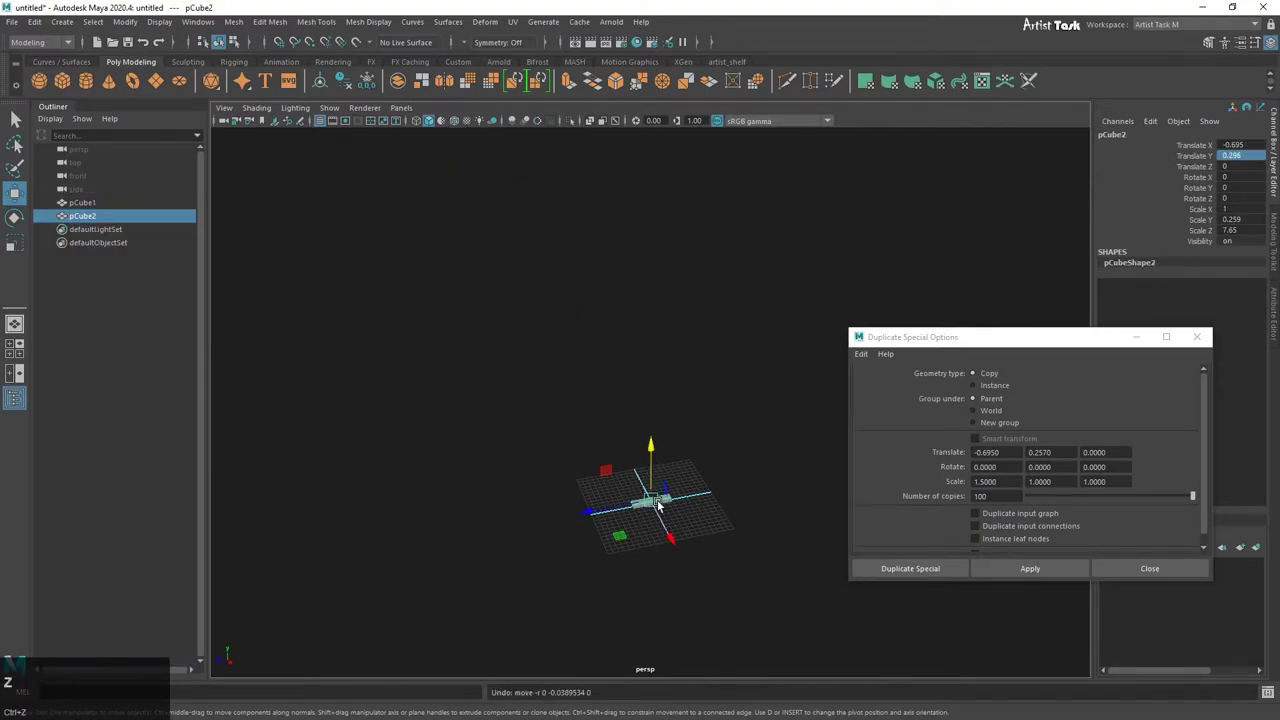
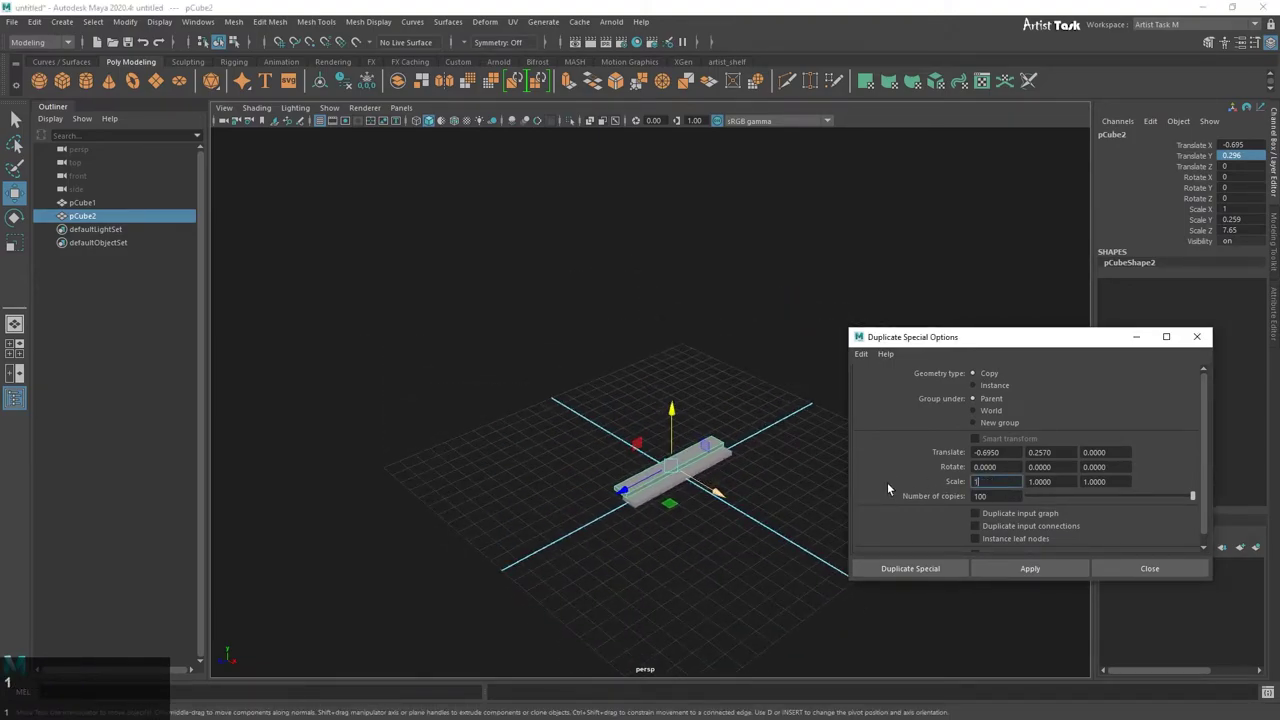
# Step: Change the duplicate scale to 1, re-apply and inspect the new run of slabs
pyautogui.press('Return')
pyautogui.click(1059, 569)
pyautogui.scroll(-3)
pyautogui.middleClick(629, 423)
pyautogui.rightClick(642, 507)
pyautogui.click(714, 443)
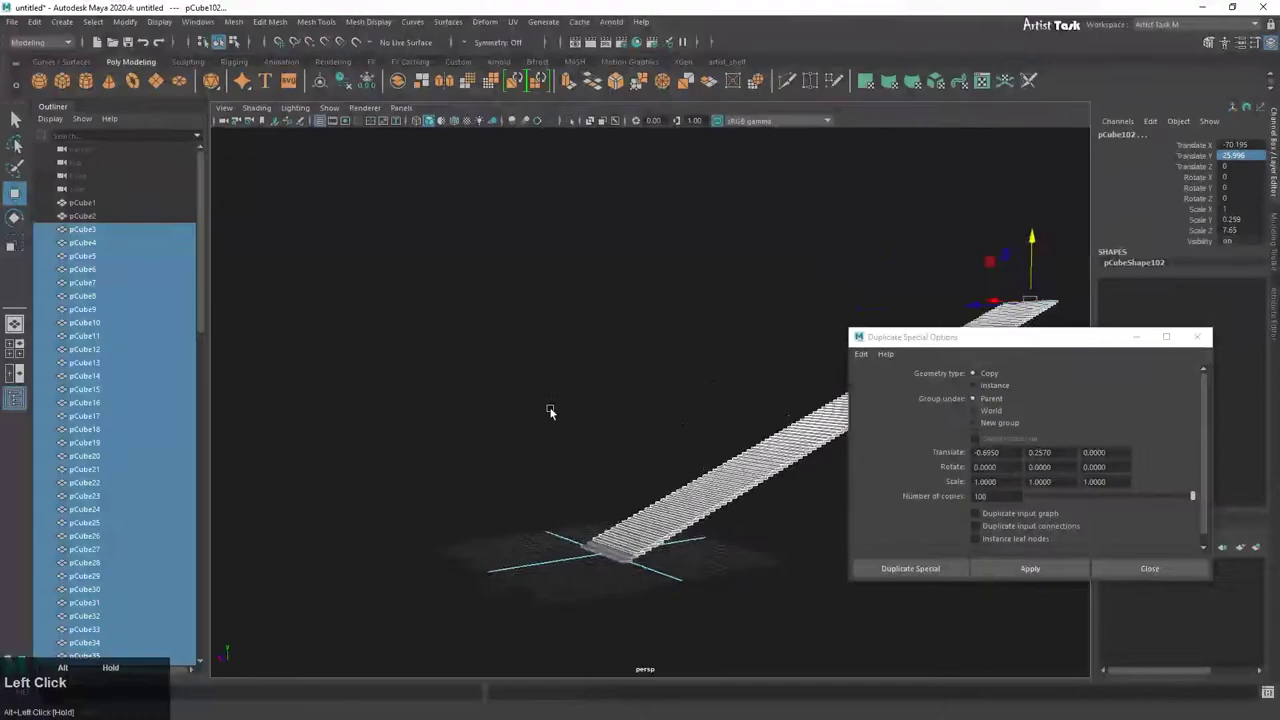
pyautogui.rightClick(696, 455)
pyautogui.middleClick(697, 459)
pyautogui.rightClick(516, 455)
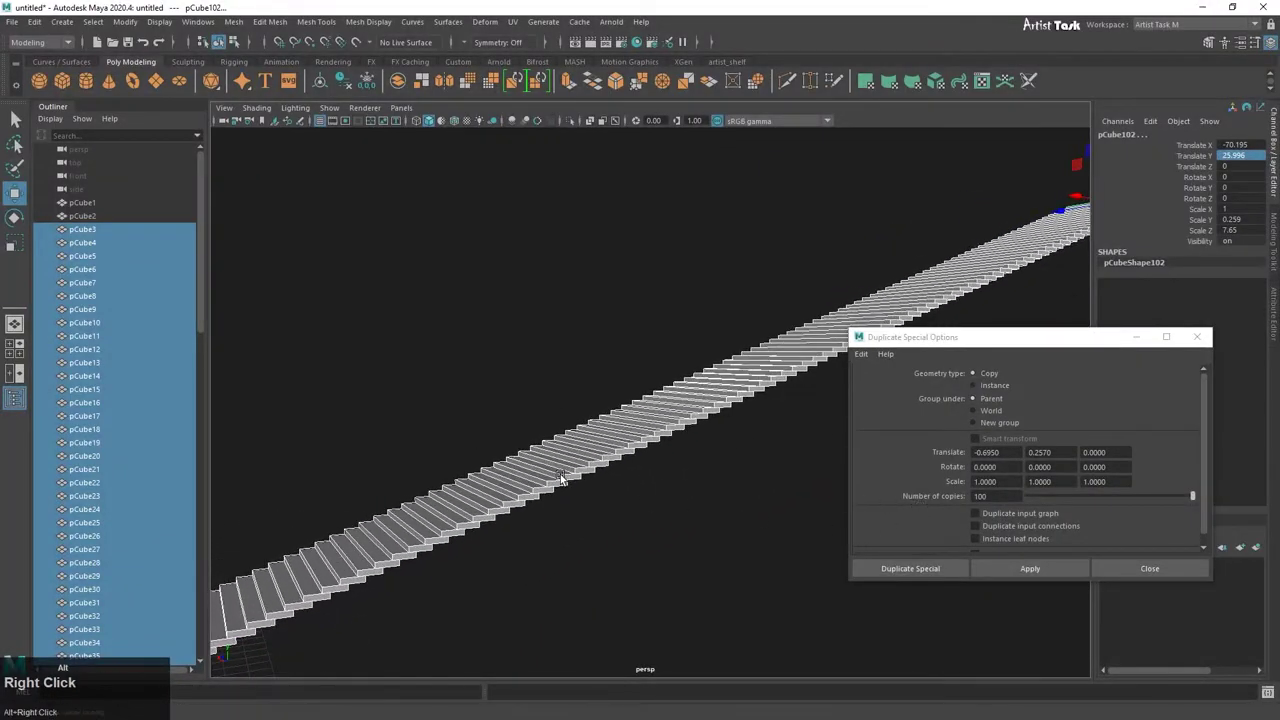
pyautogui.middleClick(710, 464)
pyautogui.rightClick(760, 415)
# Step: Orbit along the duplicated slabs, then undo them
pyautogui.scroll(-3)
pyautogui.middleClick(449, 461)
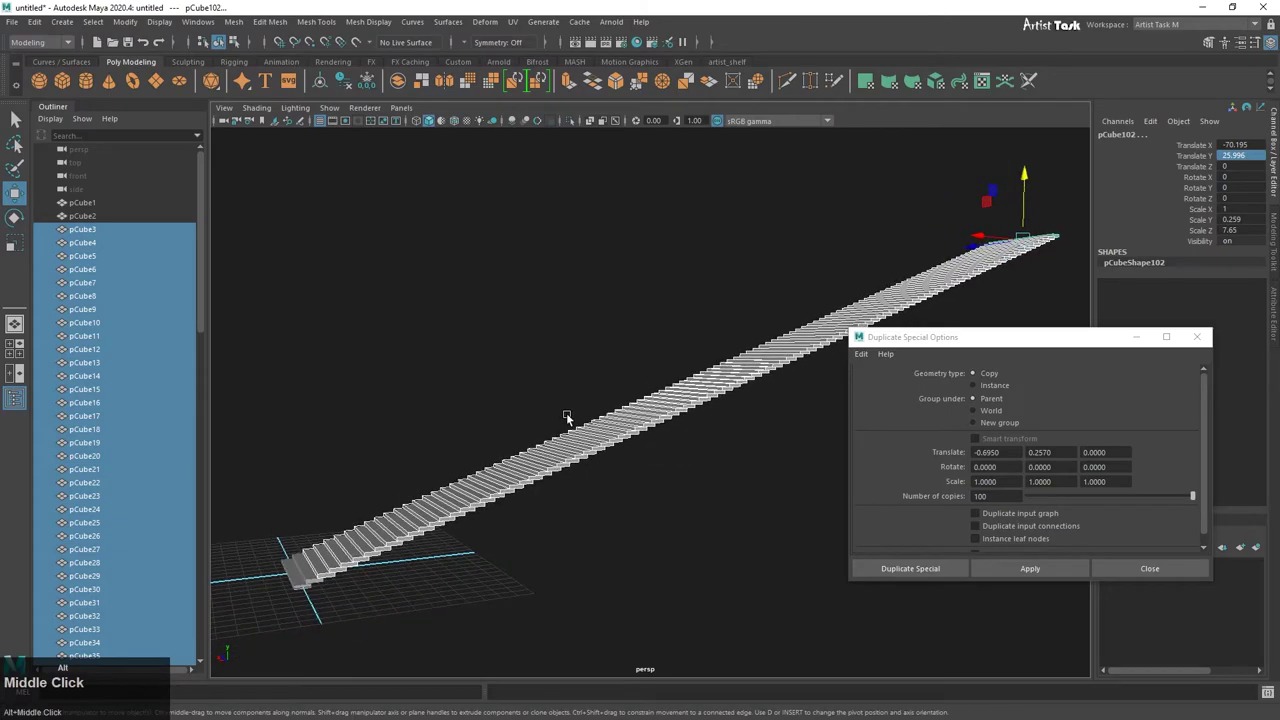
pyautogui.rightClick(528, 456)
pyautogui.middleClick(627, 463)
pyautogui.rightClick(675, 428)
pyautogui.middleClick(734, 436)
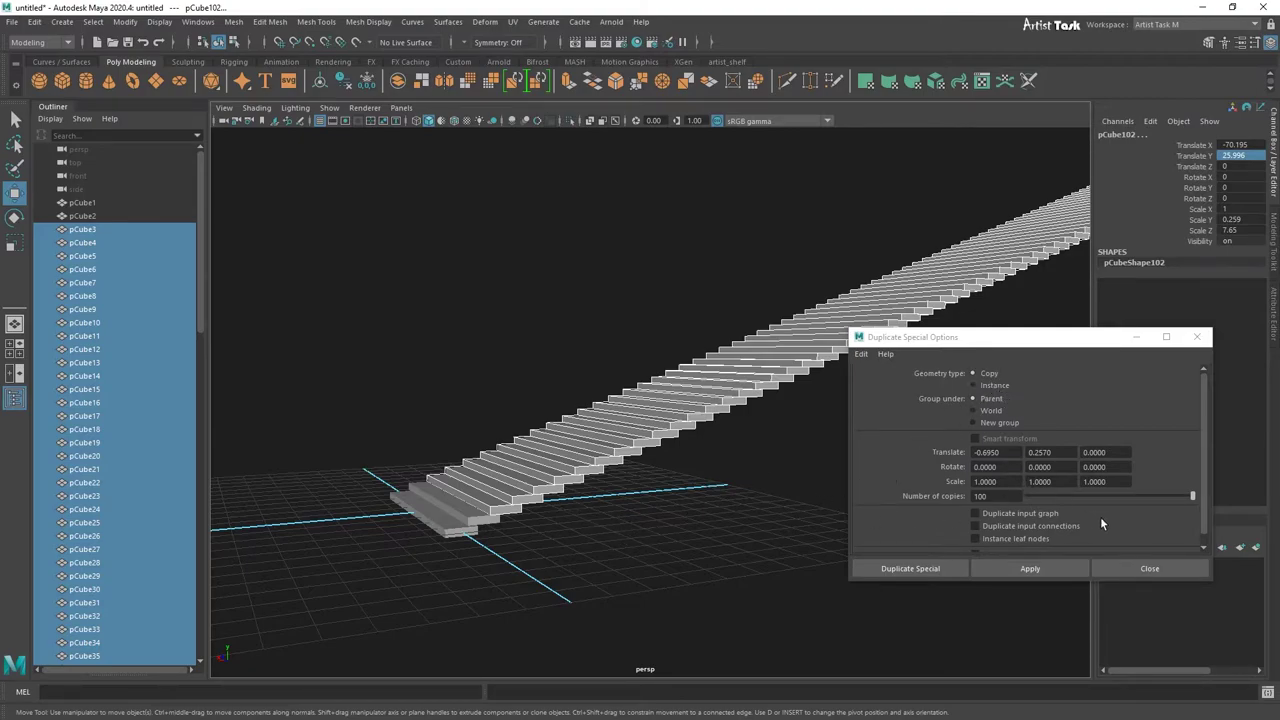
pyautogui.click(487, 508)
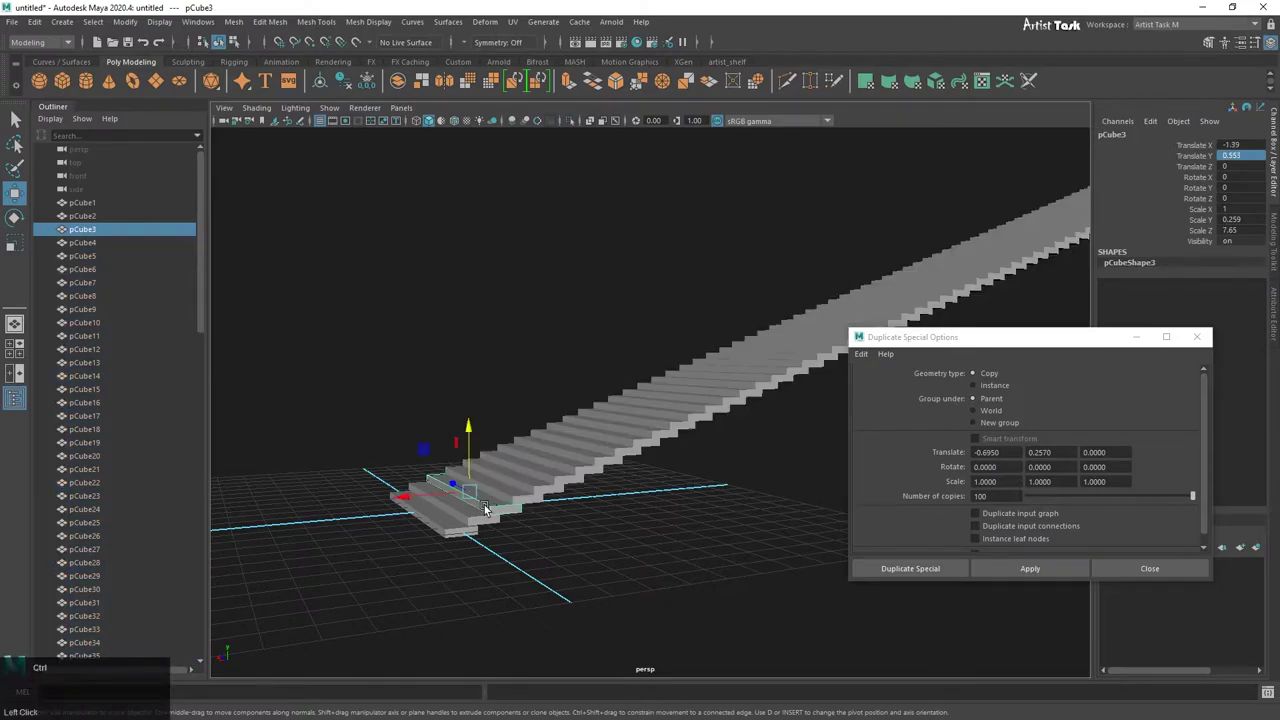
pyautogui.press('ctrl+z')
pyautogui.press('ctrl+z')
# Step: Undo again until only the single original slab pCube1 remains
pyautogui.scroll(-3)
pyautogui.scroll(3)
pyautogui.middleClick(498, 503)
pyautogui.rightClick(550, 495)
pyautogui.middleClick(623, 497)
pyautogui.rightClick(611, 527)
pyautogui.middleClick(686, 459)
pyautogui.press('ctrl+z')
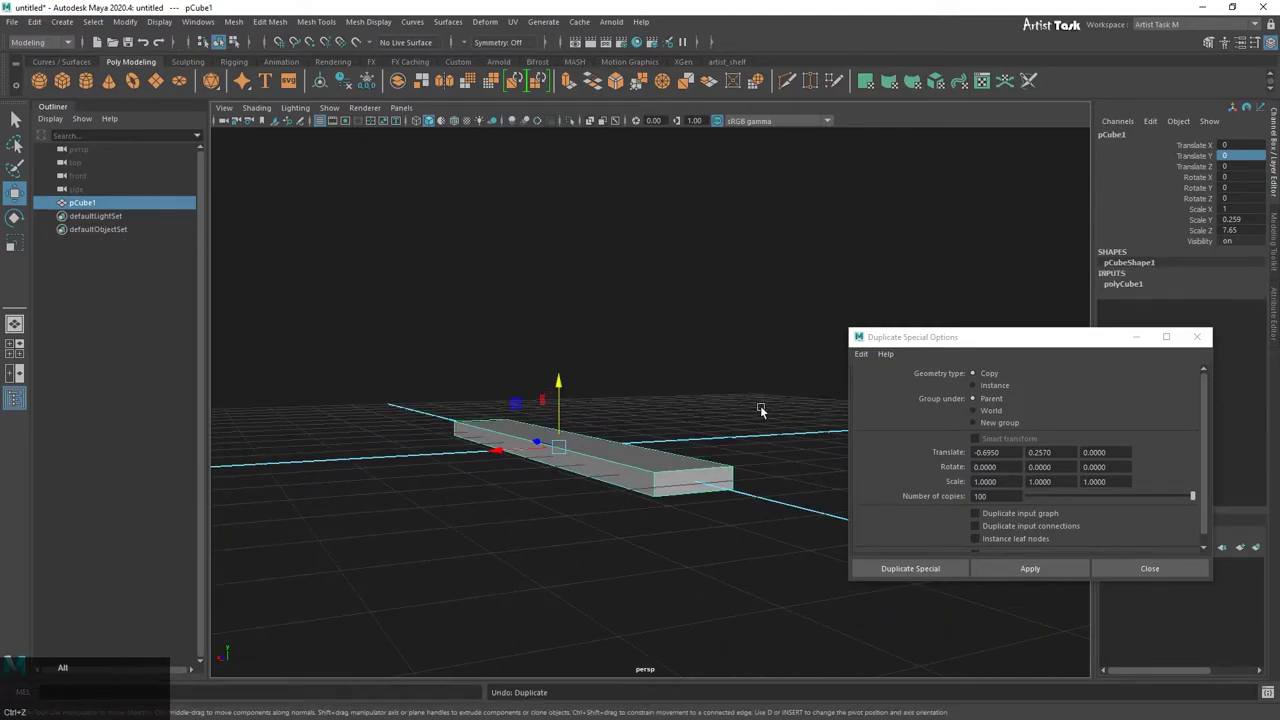
# Step: Orbit around the original slab to check it from several angles
pyautogui.rightClick(766, 460)
pyautogui.click(657, 511)
pyautogui.rightClick(657, 542)
pyautogui.middleClick(727, 522)
pyautogui.rightClick(682, 488)
pyautogui.click(636, 496)
pyautogui.rightClick(636, 499)
pyautogui.middleClick(585, 487)
pyautogui.press('k')
pyautogui.click(546, 519)
# Step: Reset the Duplicate Special options to defaults via Edit > Reset Settings
pyautogui.rightClick(625, 522)
pyautogui.middleClick(700, 520)
pyautogui.middleClick(726, 508)
pyautogui.rightClick(693, 501)
pyautogui.scroll(-3)
pyautogui.rightClick(592, 512)
pyautogui.middleClick(667, 511)
pyautogui.rightClick(651, 509)
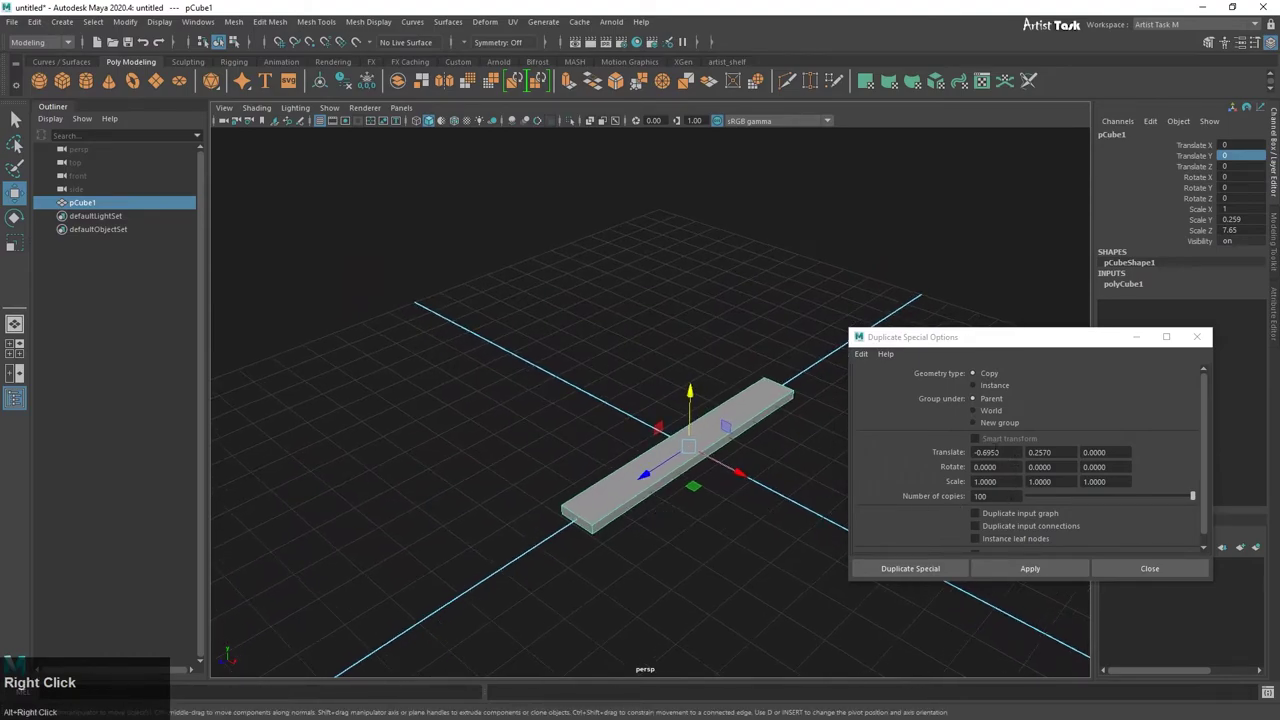
pyautogui.click(867, 361)
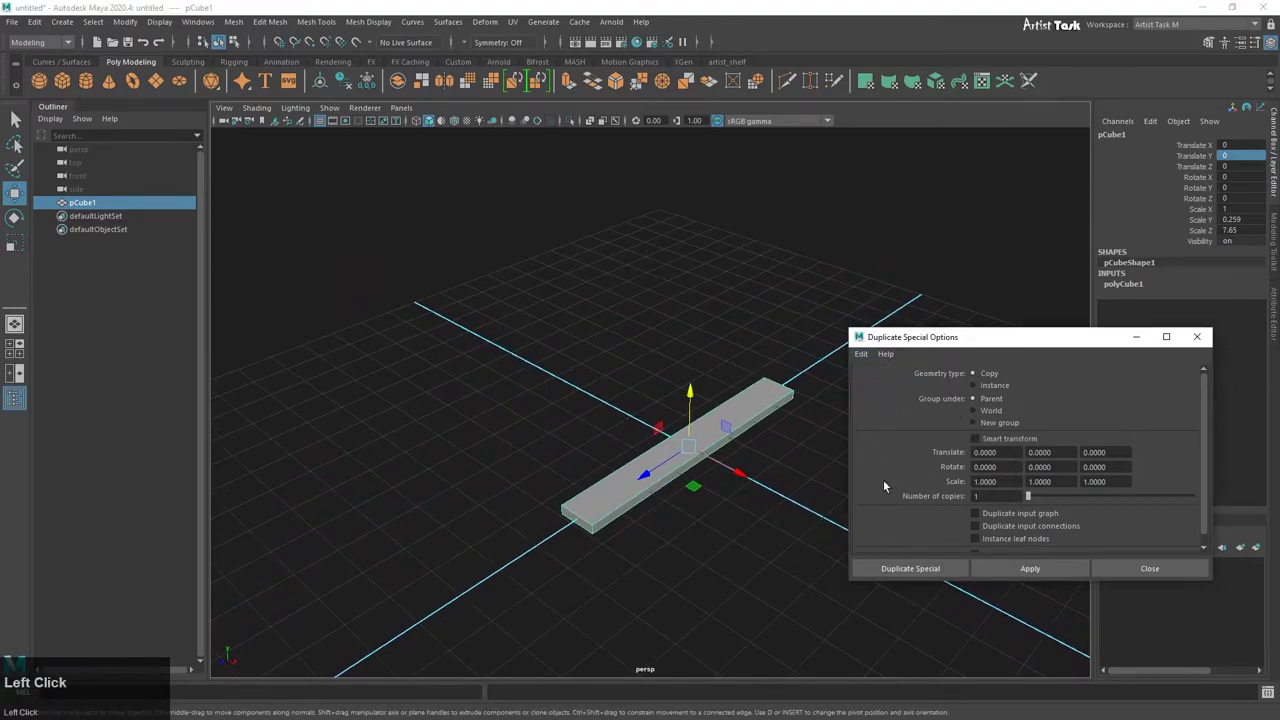
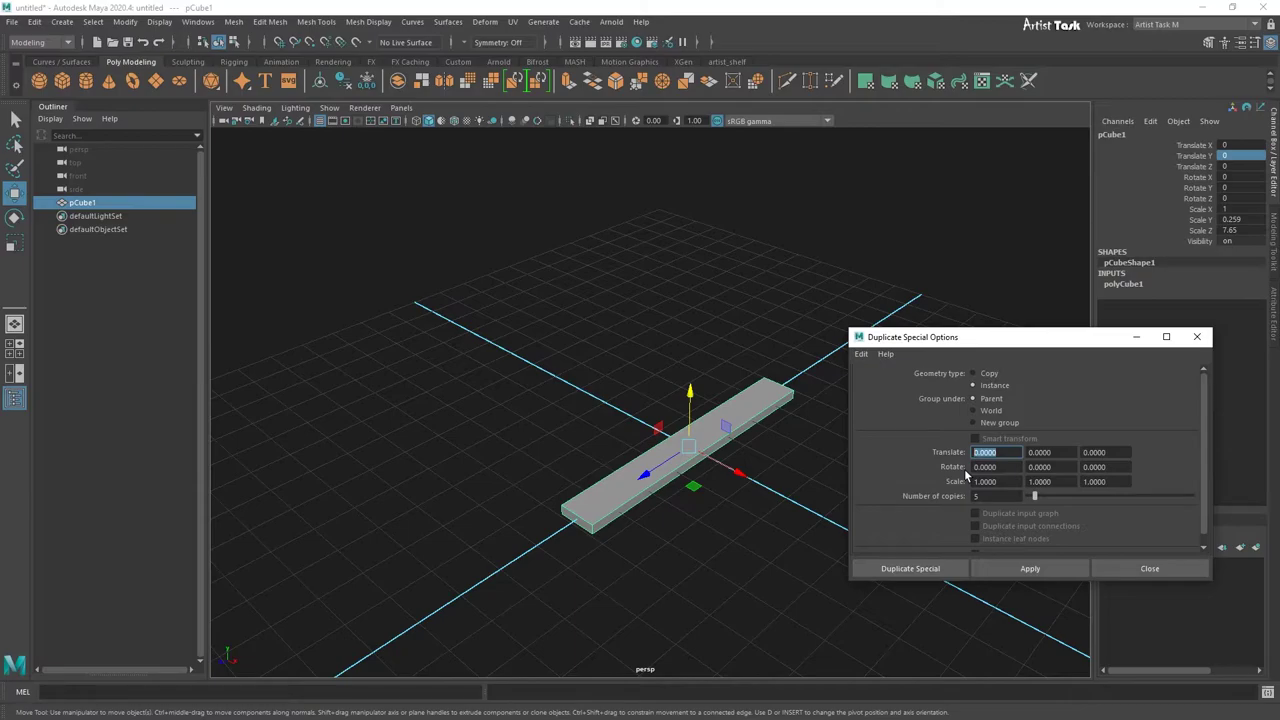
# Step: Set Duplicate Special Translate X to 0.5 and apply, giving five touching instanced slabs
pyautogui.press('0')
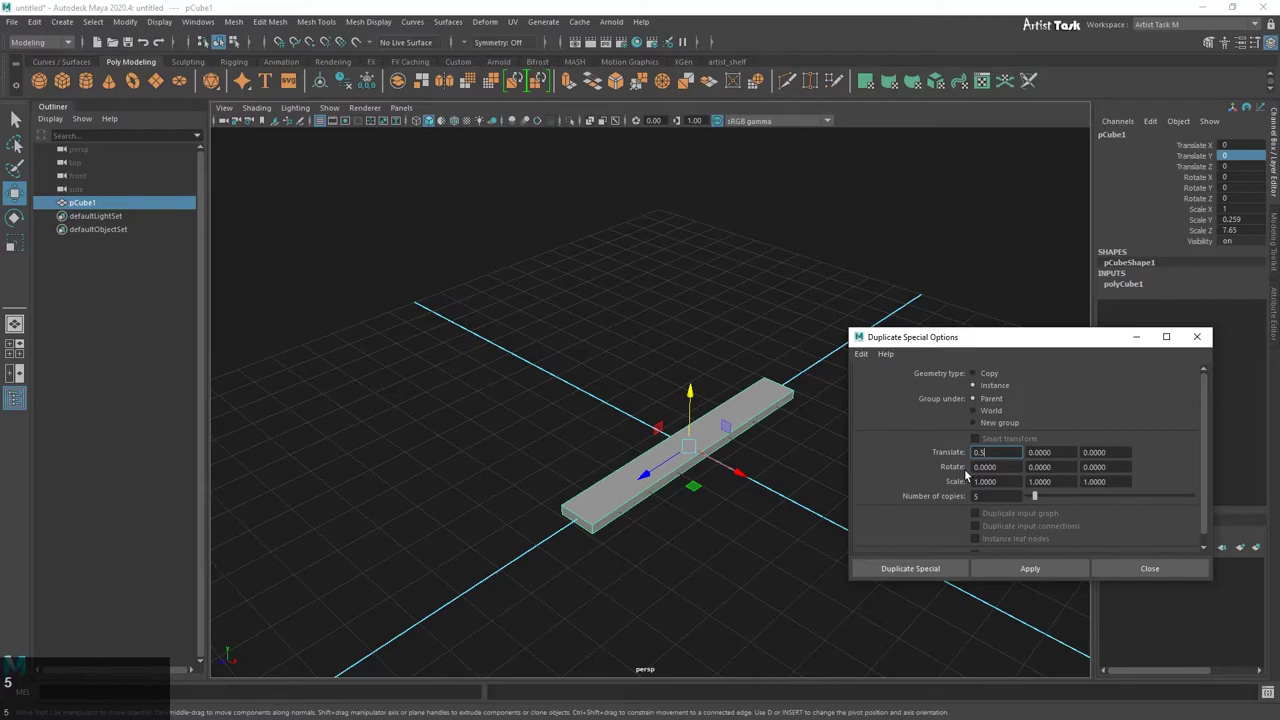
pyautogui.press('Return')
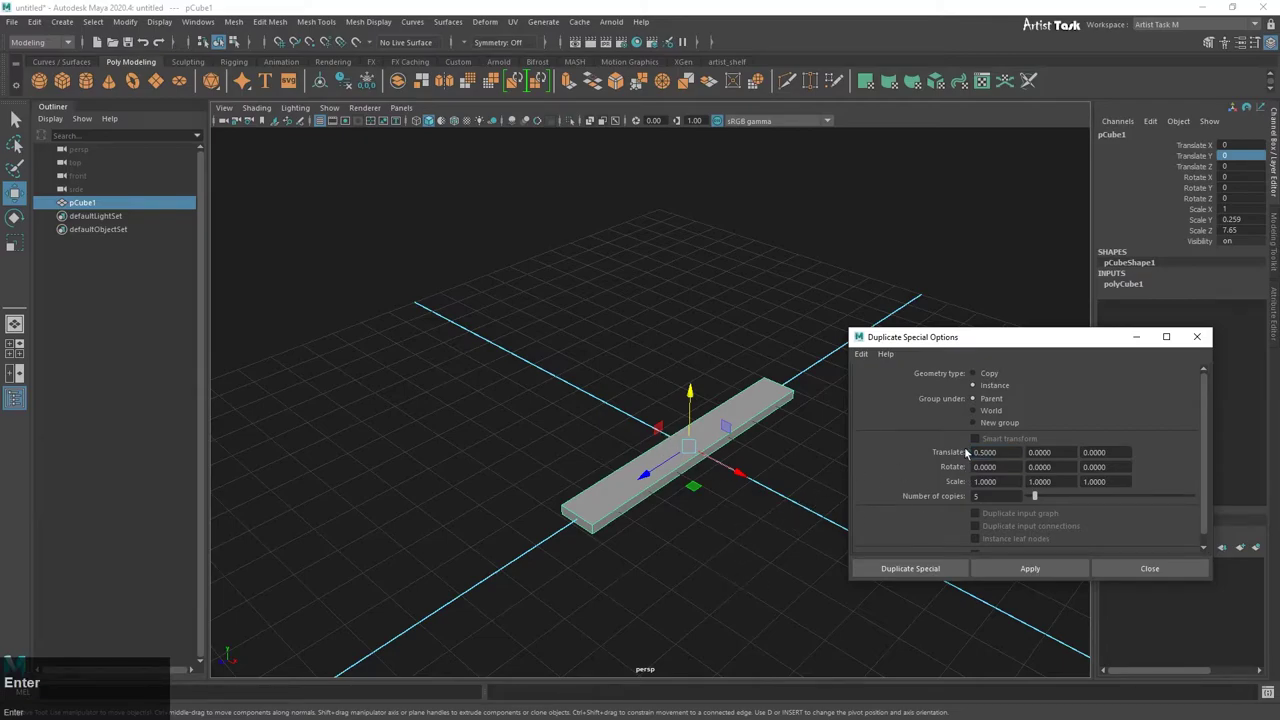
pyautogui.press('alt+Return')
pyautogui.click(682, 549)
pyautogui.rightClick(755, 528)
pyautogui.click(726, 511)
pyautogui.rightClick(711, 510)
pyautogui.middleClick(786, 495)
pyautogui.rightClick(716, 515)
pyautogui.middleClick(624, 499)
pyautogui.rightClick(586, 514)
pyautogui.middleClick(570, 503)
pyautogui.rightClick(558, 482)
pyautogui.middleClick(637, 478)
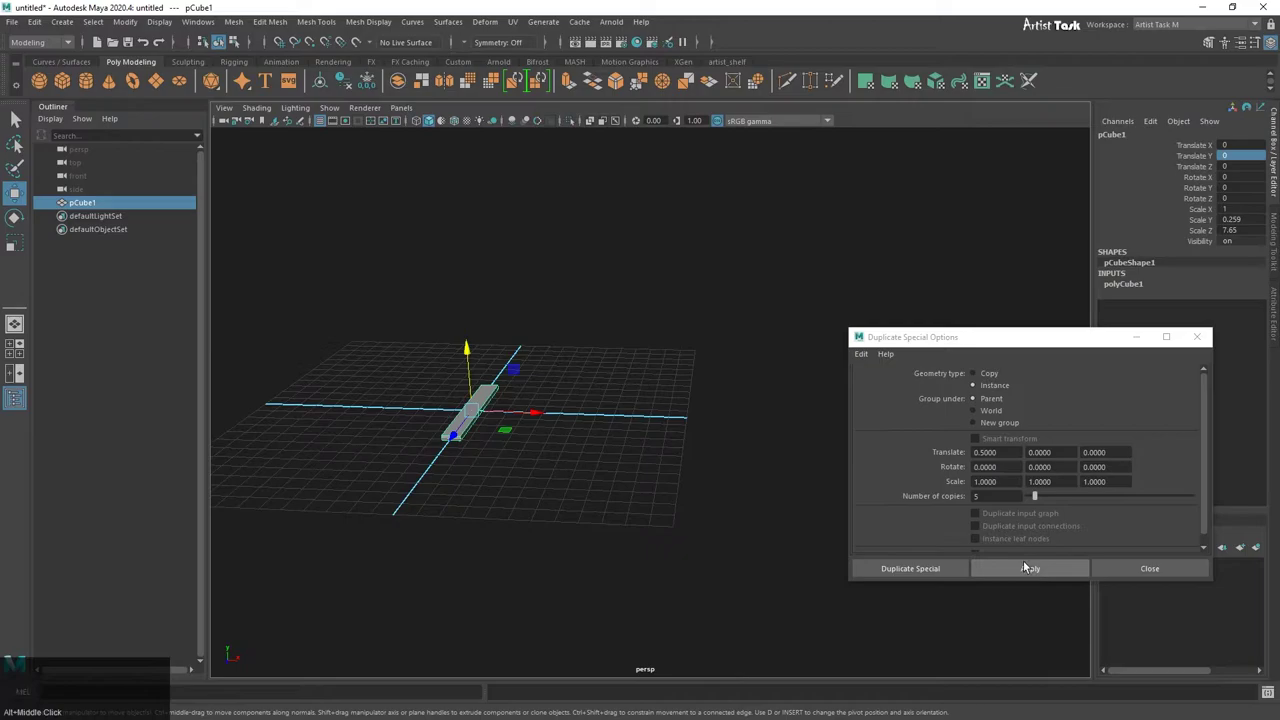
pyautogui.click(1041, 579)
pyautogui.scroll(-3)
pyautogui.scroll(3)
pyautogui.rightClick(523, 528)
pyautogui.middleClick(509, 543)
pyautogui.rightClick(535, 520)
pyautogui.middleClick(611, 528)
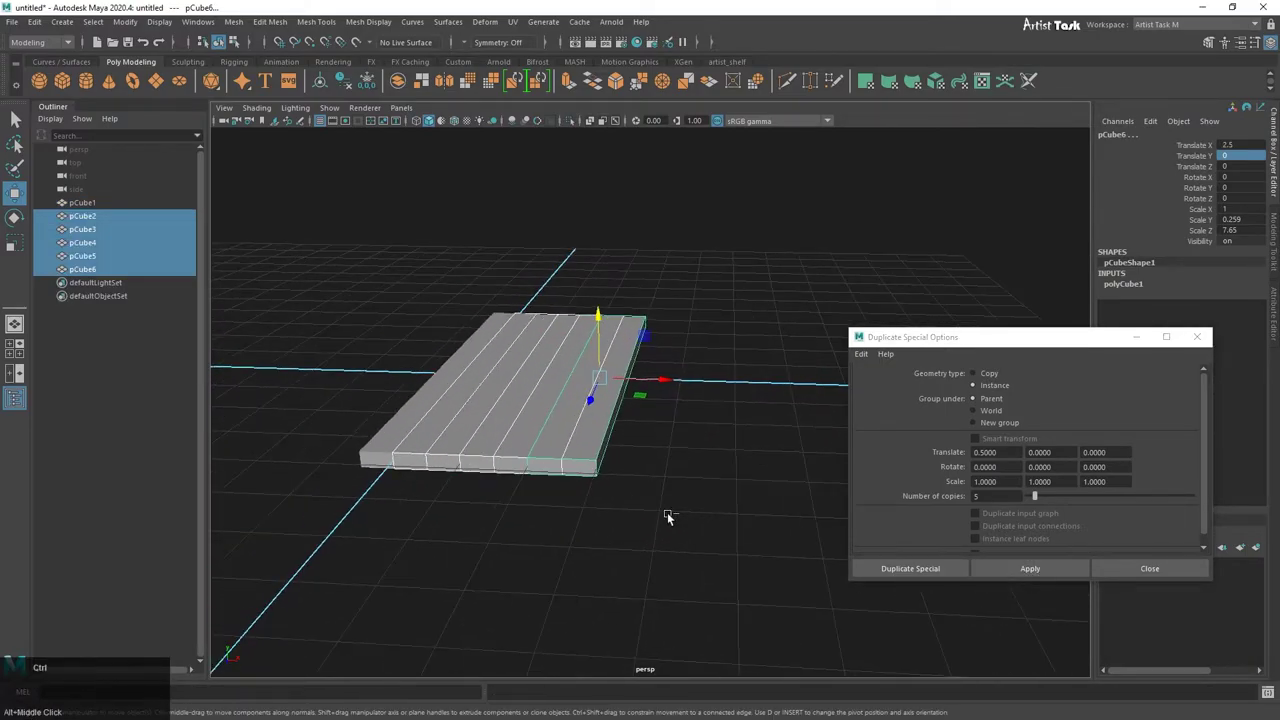
# Step: Undo, change Translate X to 1.5 and apply five evenly spaced instances pCube2–pCube6
pyautogui.press('ctrl+z')
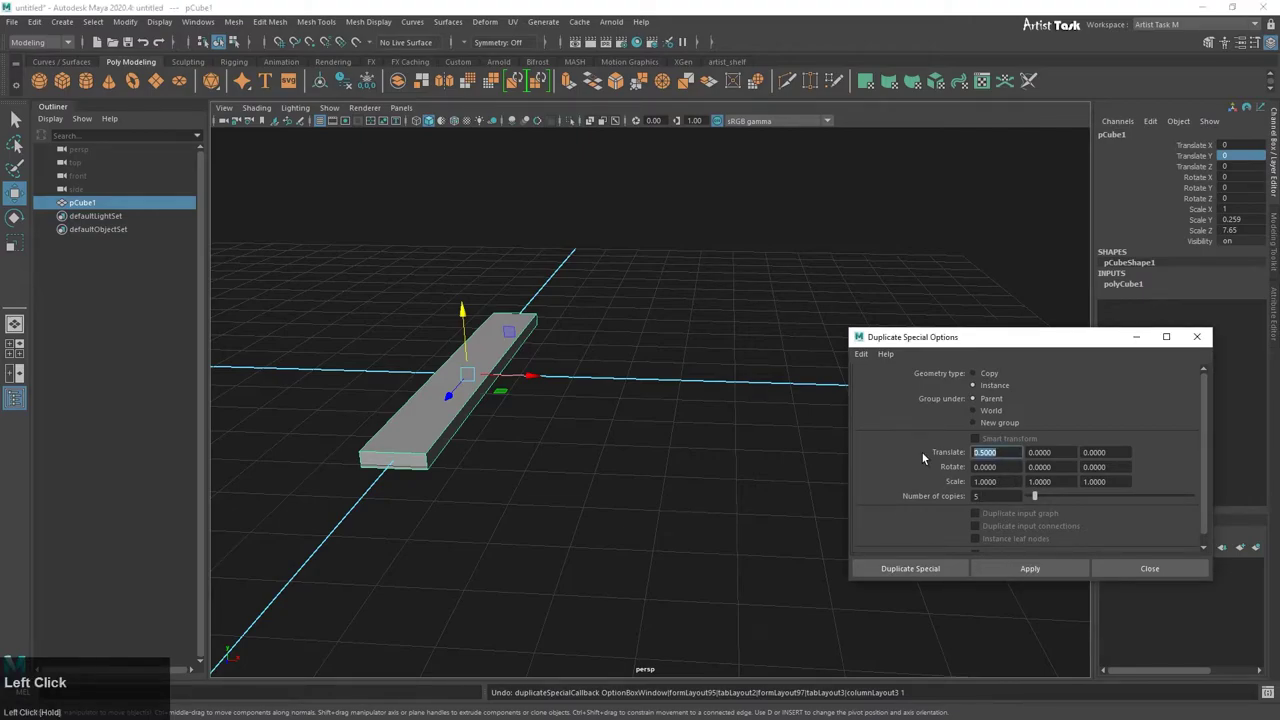
pyautogui.press('1')
pyautogui.write('1.5')
pyautogui.press('Return')
pyautogui.click(1063, 575)
pyautogui.scroll(-3)
pyautogui.scroll(3)
pyautogui.rightClick(760, 535)
pyautogui.middleClick(686, 521)
pyautogui.rightClick(625, 525)
pyautogui.middleClick(681, 513)
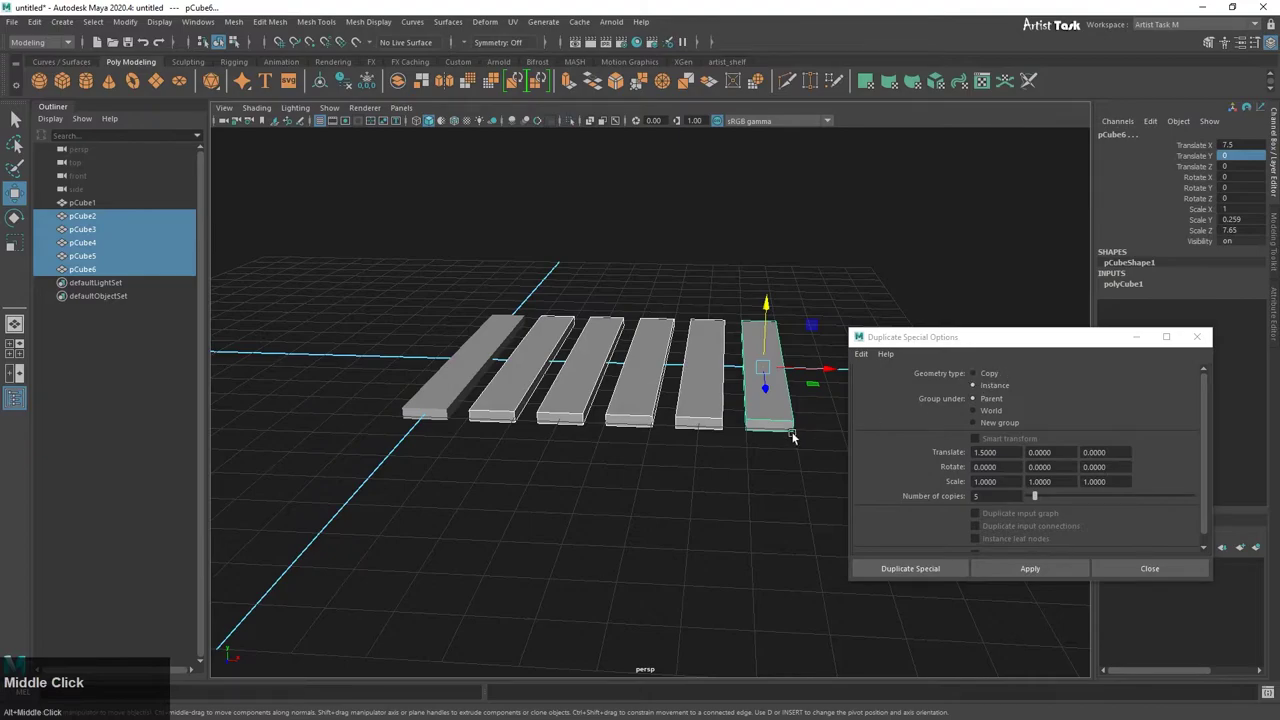
# Step: Enter vertex mode on one instance and select the vertices along one long side
pyautogui.moveTo(649, 453); pyautogui.dragTo(725, 485)
pyautogui.middleClick(739, 458)
pyautogui.middleClick(725, 485)
pyautogui.moveTo(704, 493); pyautogui.dragTo(686, 477)
pyautogui.moveTo(725, 456); pyautogui.dragTo(751, 457)
pyautogui.moveTo(751, 457); pyautogui.dragTo(751, 533)
pyautogui.rightClick(751, 533)
pyautogui.click(619, 520)
pyautogui.rightClick(646, 533)
pyautogui.middleClick(706, 518)
pyautogui.rightClick(652, 483)
pyautogui.middleClick(629, 438)
pyautogui.rightClick(670, 507)
pyautogui.middleClick(723, 511)
# Step: Raise the selected side with the Move tool so all six instances become wedges
pyautogui.click(761, 372)
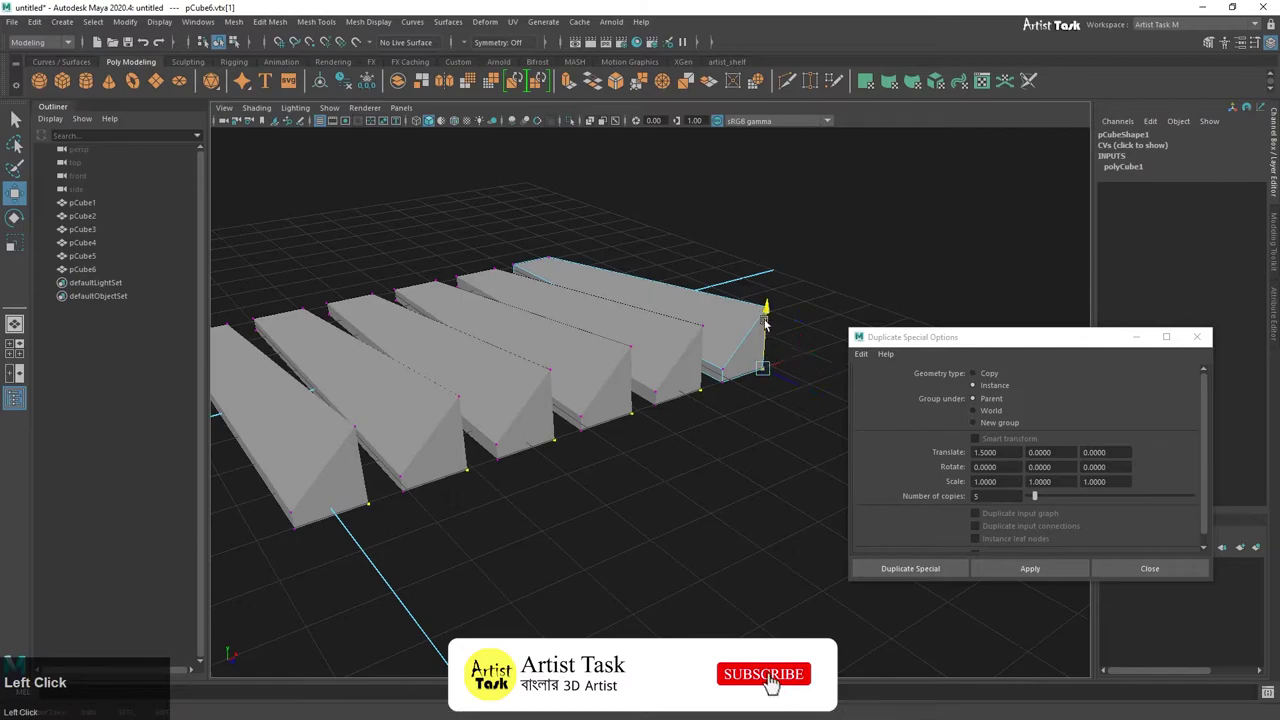
pyautogui.rightClick(722, 544)
pyautogui.click(722, 495)
pyautogui.rightClick(642, 512)
pyautogui.middleClick(605, 548)
pyautogui.rightClick(541, 552)
pyautogui.click(506, 535)
pyautogui.rightClick(545, 543)
pyautogui.click(621, 512)
pyautogui.middleClick(752, 563)
pyautogui.rightClick(574, 539)
pyautogui.middleClick(632, 523)
# Step: Adjust further vertices to refine the shared sloped wedge profile on every copy
pyautogui.click(625, 420)
pyautogui.moveTo(637, 438); pyautogui.dragTo(538, 426)
pyautogui.click(538, 426)
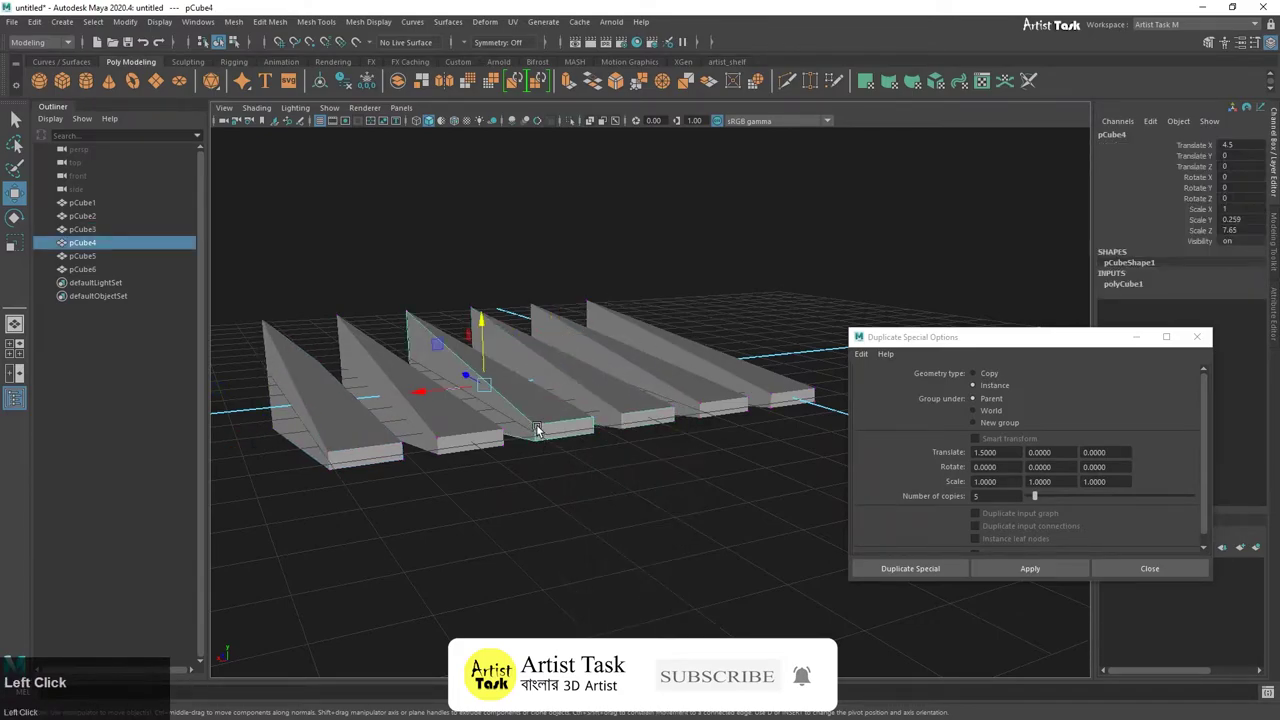
pyautogui.moveTo(540, 424); pyautogui.dragTo(493, 398)
pyautogui.moveTo(493, 398); pyautogui.dragTo(638, 444)
pyautogui.rightClick(638, 444)
pyautogui.click(724, 520)
pyautogui.rightClick(589, 531)
pyautogui.middleClick(667, 549)
pyautogui.rightClick(604, 583)
pyautogui.click(572, 250)
pyautogui.rightClick(695, 456)
pyautogui.click(549, 462)
pyautogui.rightClick(708, 479)
pyautogui.middleClick(659, 480)
pyautogui.rightClick(596, 473)
pyautogui.middleClick(681, 512)
# Step: Undo the last tweak and activate the Multi-Cut tool
pyautogui.press('ctrl+z')
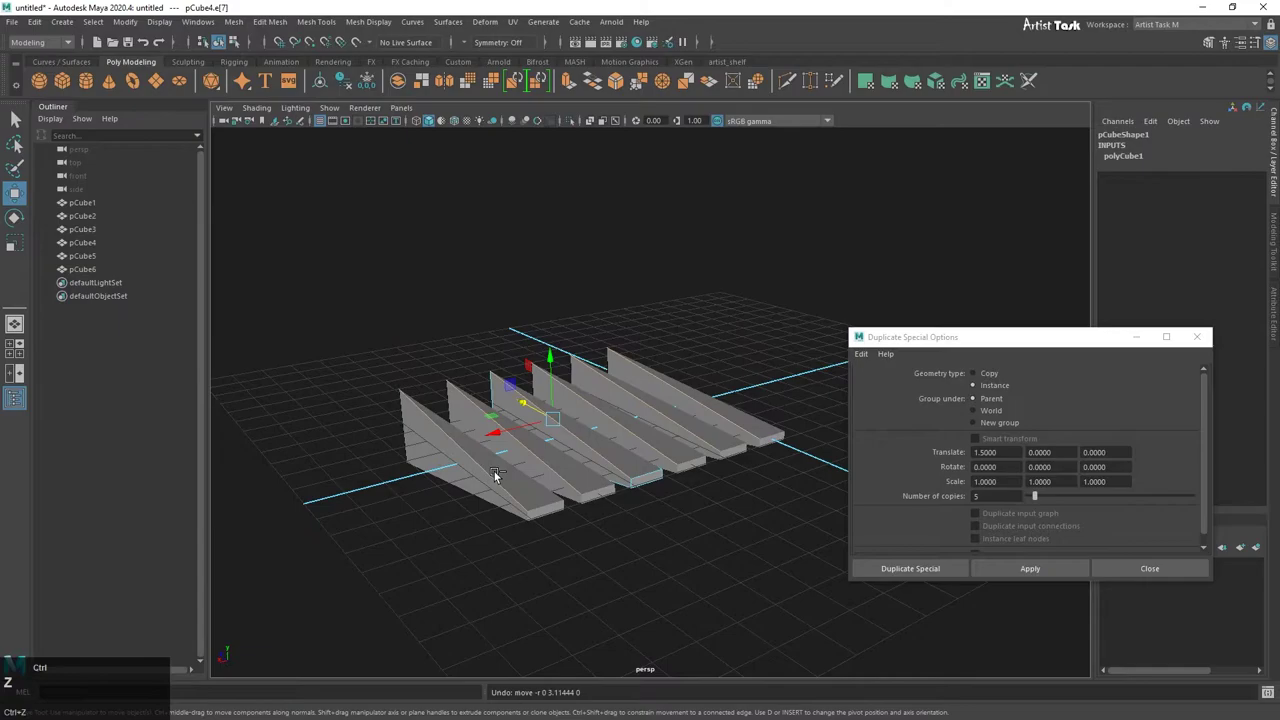
pyautogui.rightClick(593, 511)
pyautogui.middleClick(661, 543)
pyautogui.moveTo(642, 446); pyautogui.dragTo(790, 82)
pyautogui.click(790, 82)
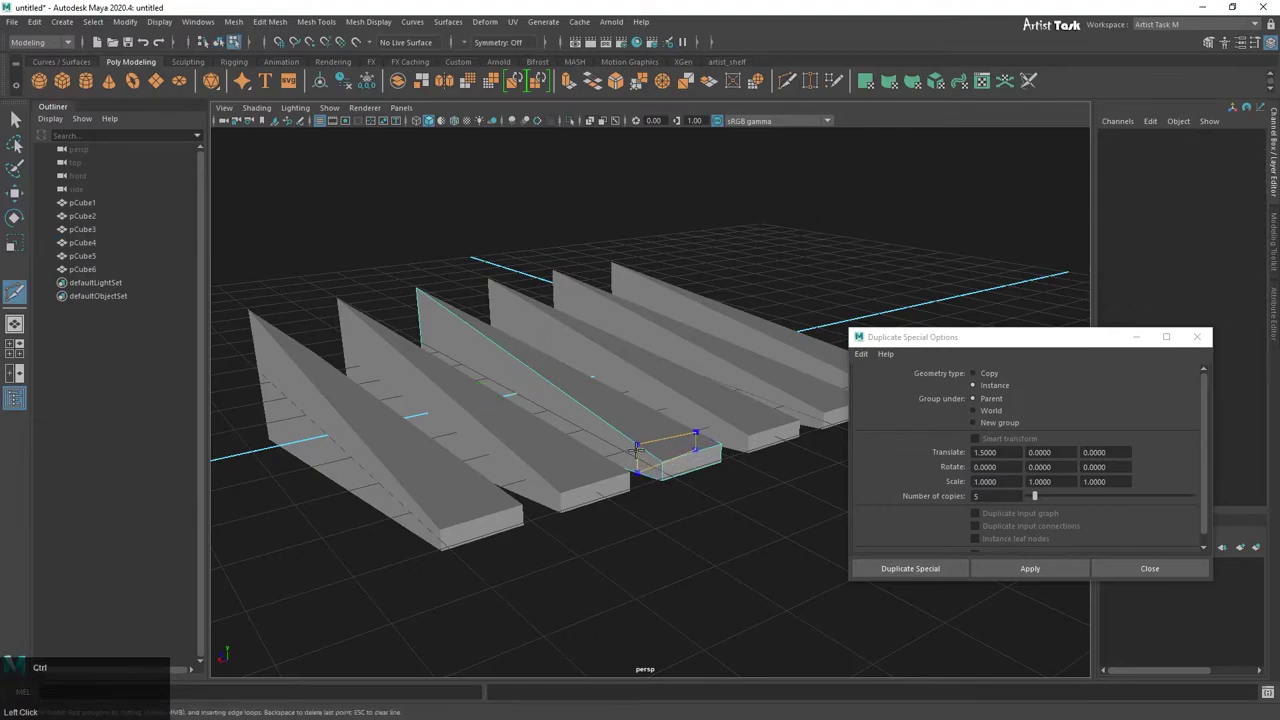
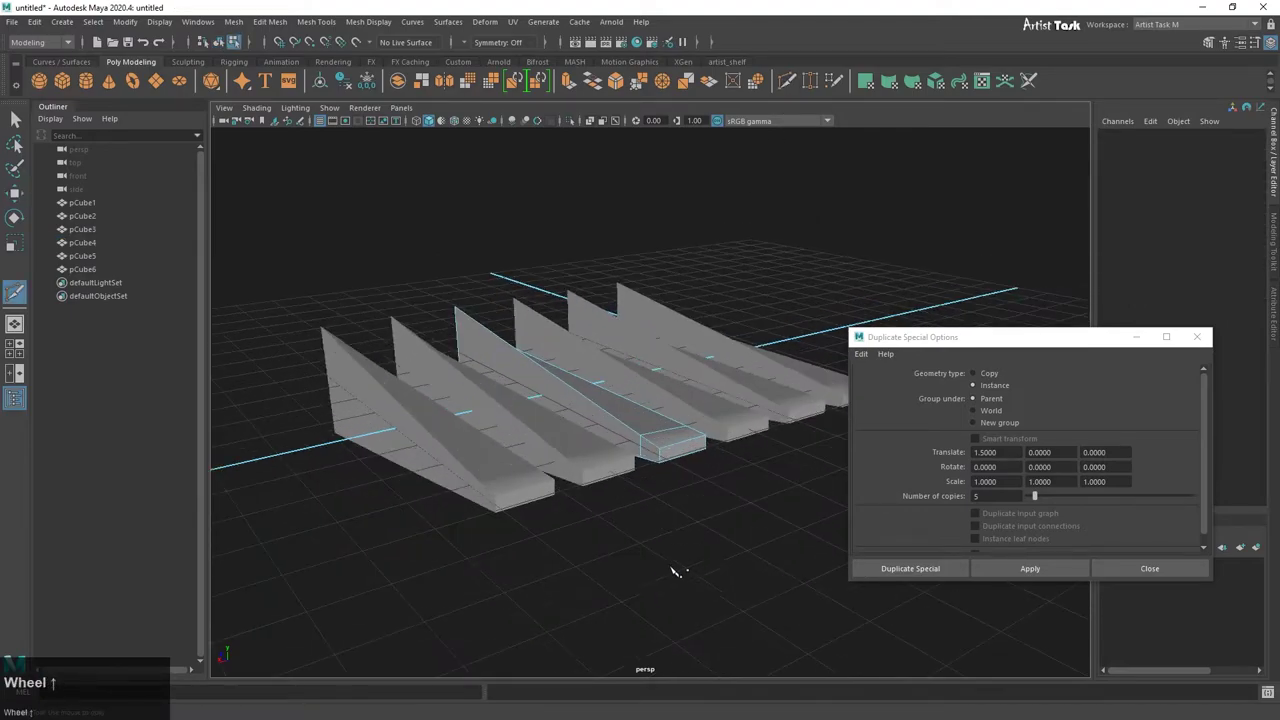
# Step: Cut a new edge across the slab with Multi-Cut and return to the Move tool
pyautogui.click(23, 124)
pyautogui.moveTo(656, 433); pyautogui.dragTo(645, 436)
pyautogui.click(645, 436)
pyautogui.press('w')
pyautogui.click(639, 382)
pyautogui.rightClick(650, 490)
pyautogui.click(613, 467)
pyautogui.rightClick(591, 493)
pyautogui.middleClick(738, 503)
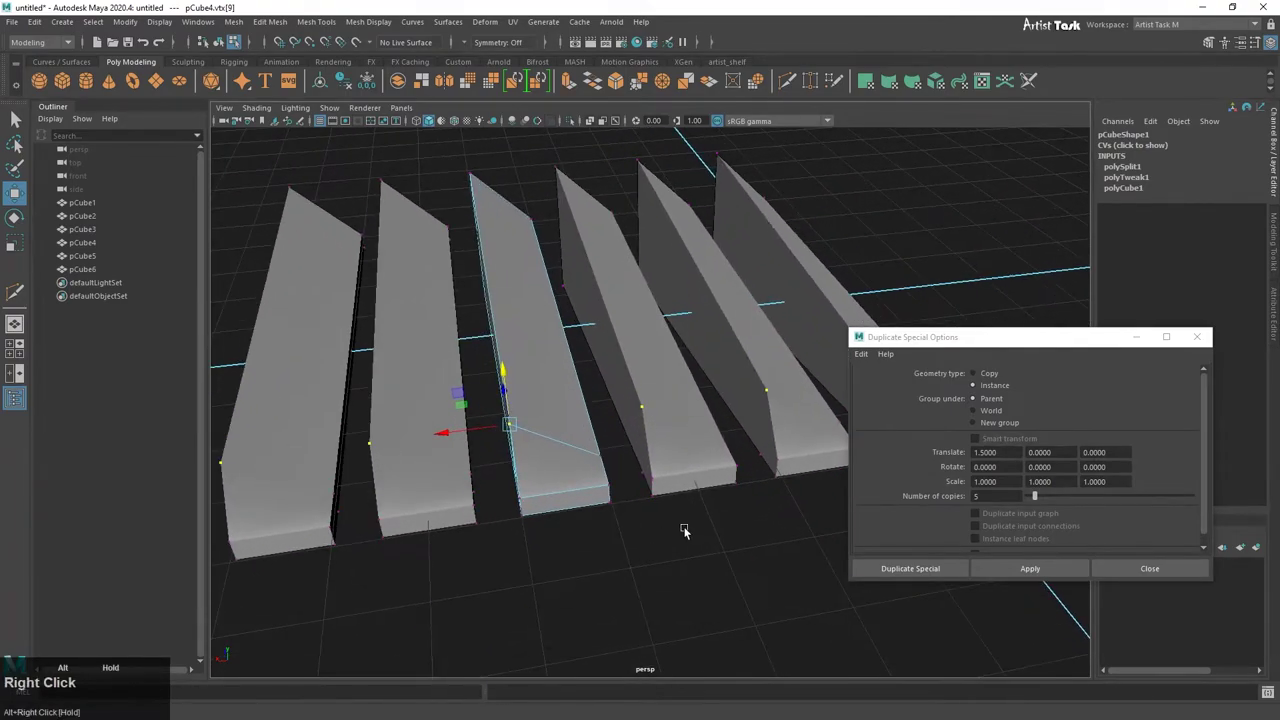
# Step: Move vertices to shape the wedges into tall thin angled fins, then undo the last move
pyautogui.click(508, 456)
pyautogui.rightClick(611, 461)
pyautogui.click(420, 484)
pyautogui.rightClick(591, 474)
pyautogui.middleClick(538, 457)
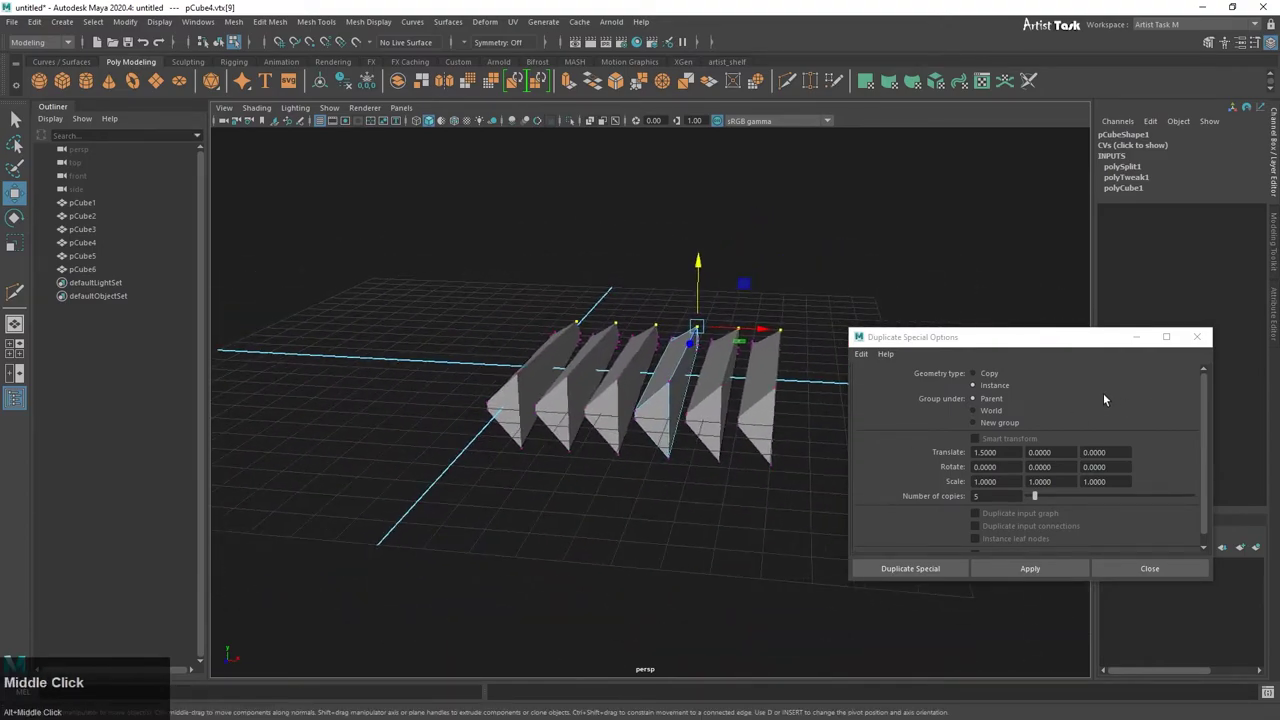
pyautogui.scroll(-3)
pyautogui.scroll(3)
pyautogui.rightClick(694, 493)
pyautogui.middleClick(743, 491)
pyautogui.moveTo(692, 379); pyautogui.dragTo(721, 457)
pyautogui.press('ctrl+z')
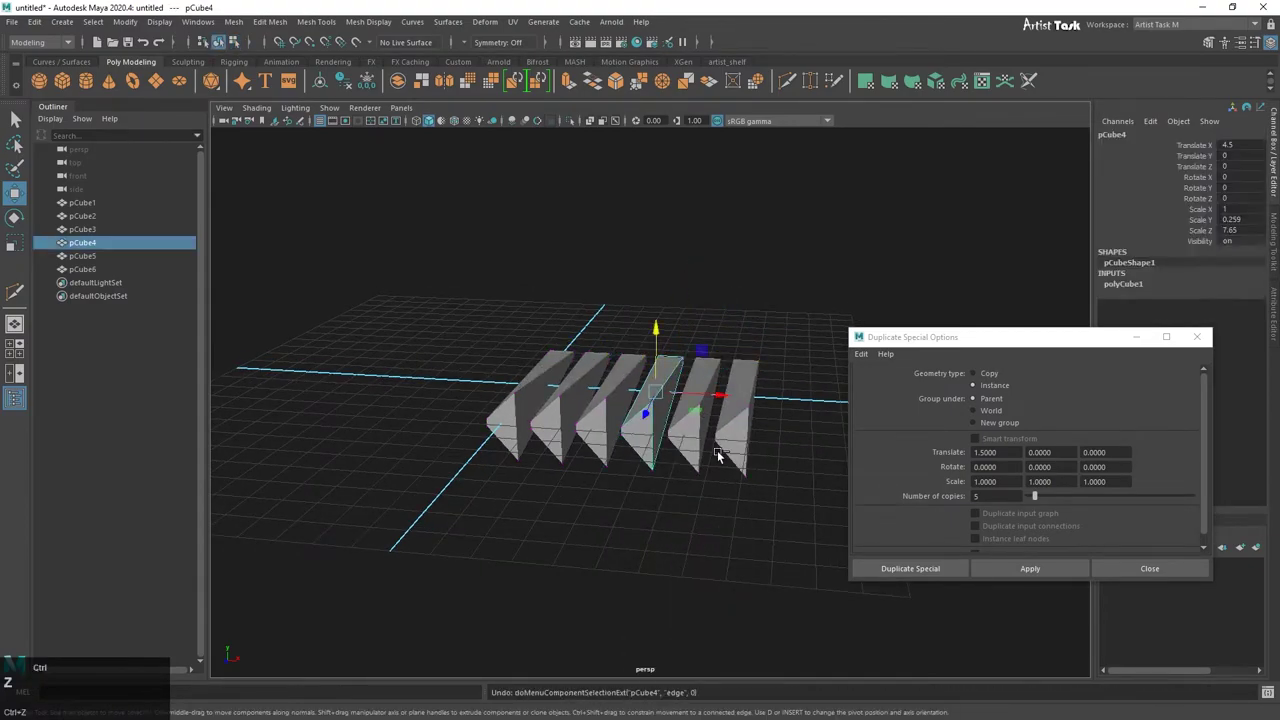
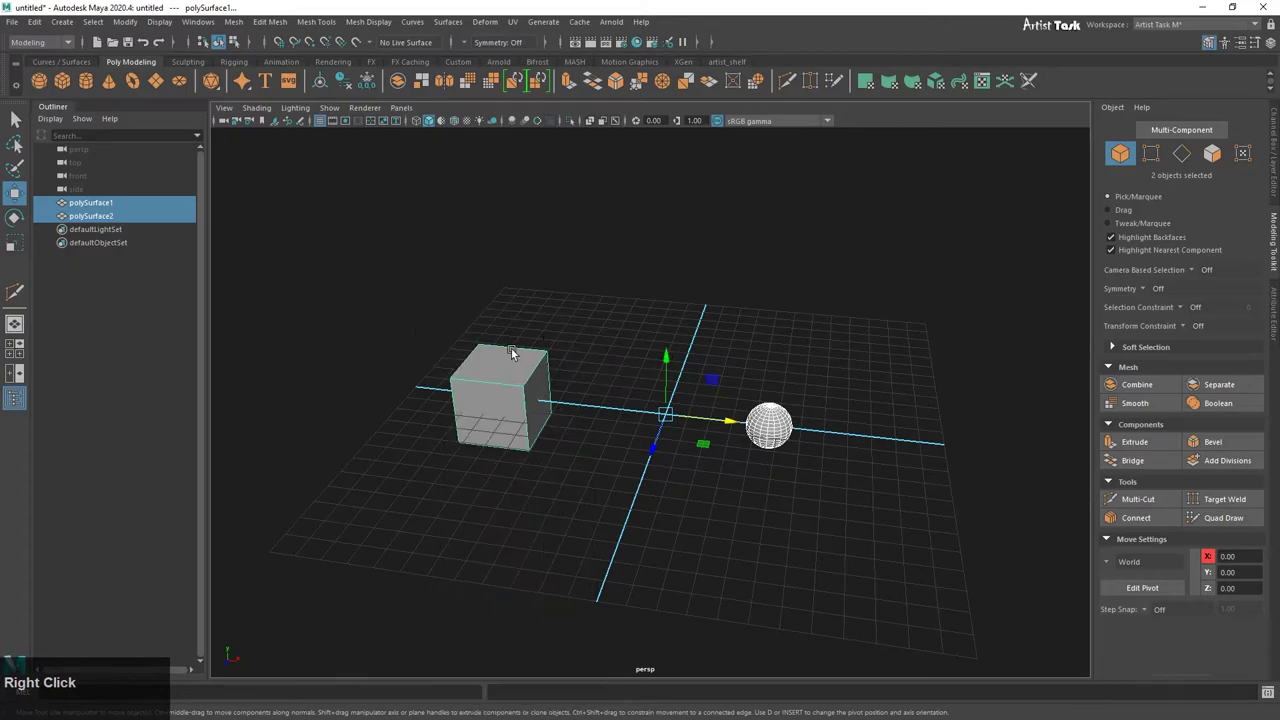
# Step: Delete the selected box and sphere via Edit > Delete, leaving an empty grid
pyautogui.moveTo(526, 390); pyautogui.dragTo(37, 28)
pyautogui.click(37, 28)
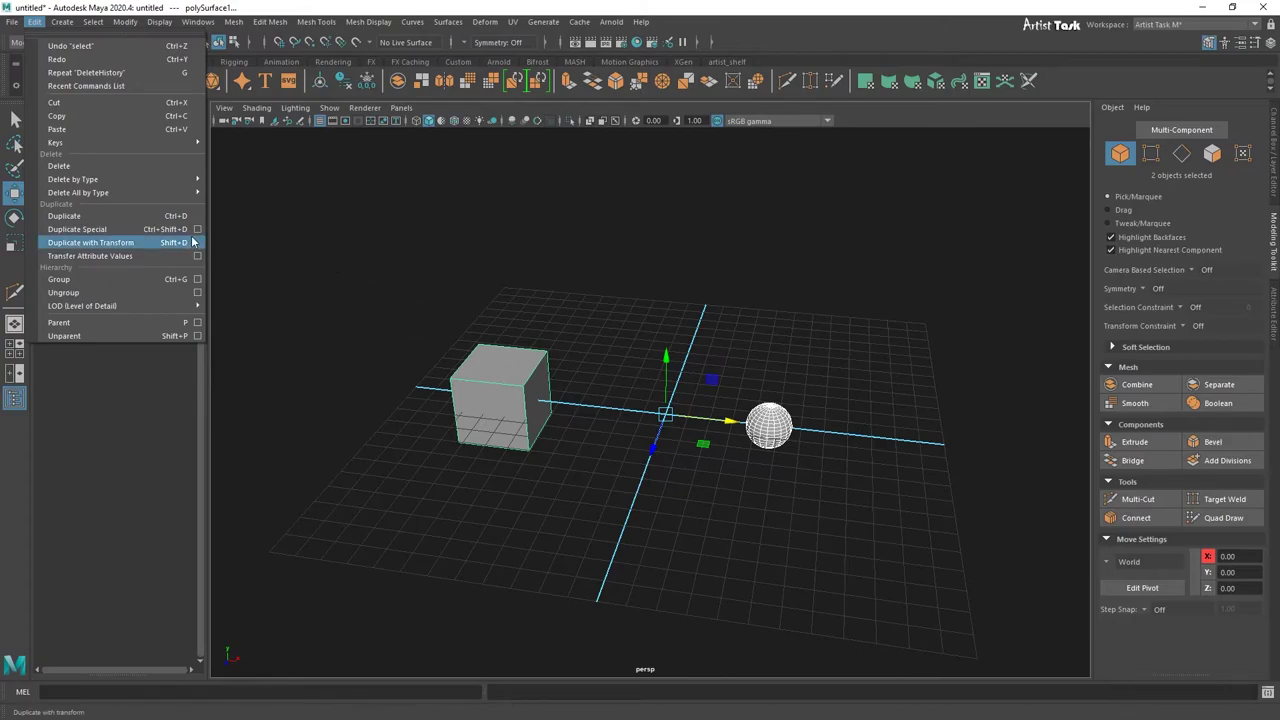
pyautogui.click(907, 335)
pyautogui.scroll(-3)
pyautogui.scroll(3)
pyautogui.middleClick(655, 493)
pyautogui.rightClick(664, 521)
pyautogui.middleClick(701, 522)
pyautogui.scroll(-3)
pyautogui.scroll(3)
pyautogui.middleClick(568, 486)
# Step: Tumble and zoom the view toward the centre of the empty grid
pyautogui.click(444, 279)
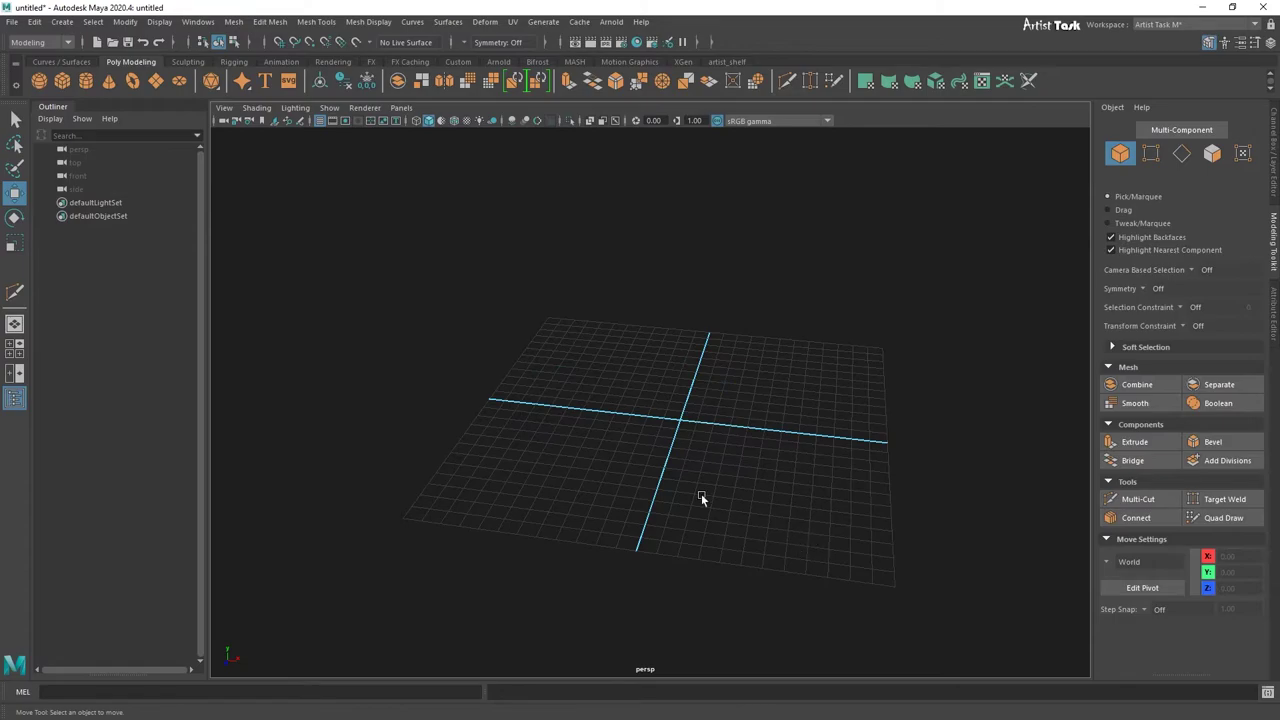
pyautogui.scroll(-3)
pyautogui.scroll(3)
pyautogui.middleClick(686, 483)
pyautogui.rightClick(631, 435)
pyautogui.middleClick(604, 412)
pyautogui.moveTo(752, 470); pyautogui.dragTo(727, 485)
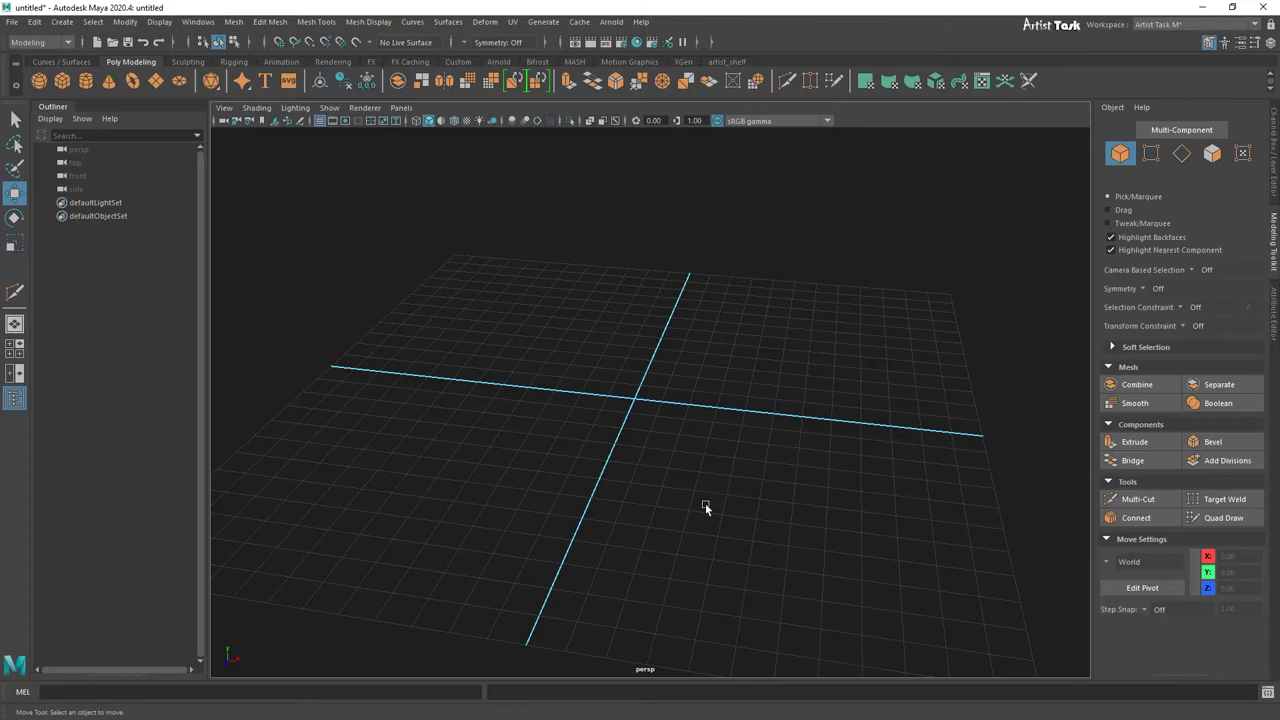
pyautogui.moveTo(659, 392); pyautogui.dragTo(645, 455)
pyautogui.scroll(-3)
pyautogui.scroll(3)
# Step: Add a new polygon cube pCube1 at the origin from the Poly Modeling shelf
pyautogui.middleClick(683, 492)
pyautogui.rightClick(736, 537)
pyautogui.middleClick(792, 515)
pyautogui.rightClick(840, 532)
# Step: Deselect the new cube and reposition the view around it at the origin
pyautogui.click(781, 537)
pyautogui.scroll(-3)
pyautogui.scroll(3)
pyautogui.click(810, 564)
pyautogui.rightClick(830, 573)
pyautogui.click(840, 493)
pyautogui.rightClick(820, 513)
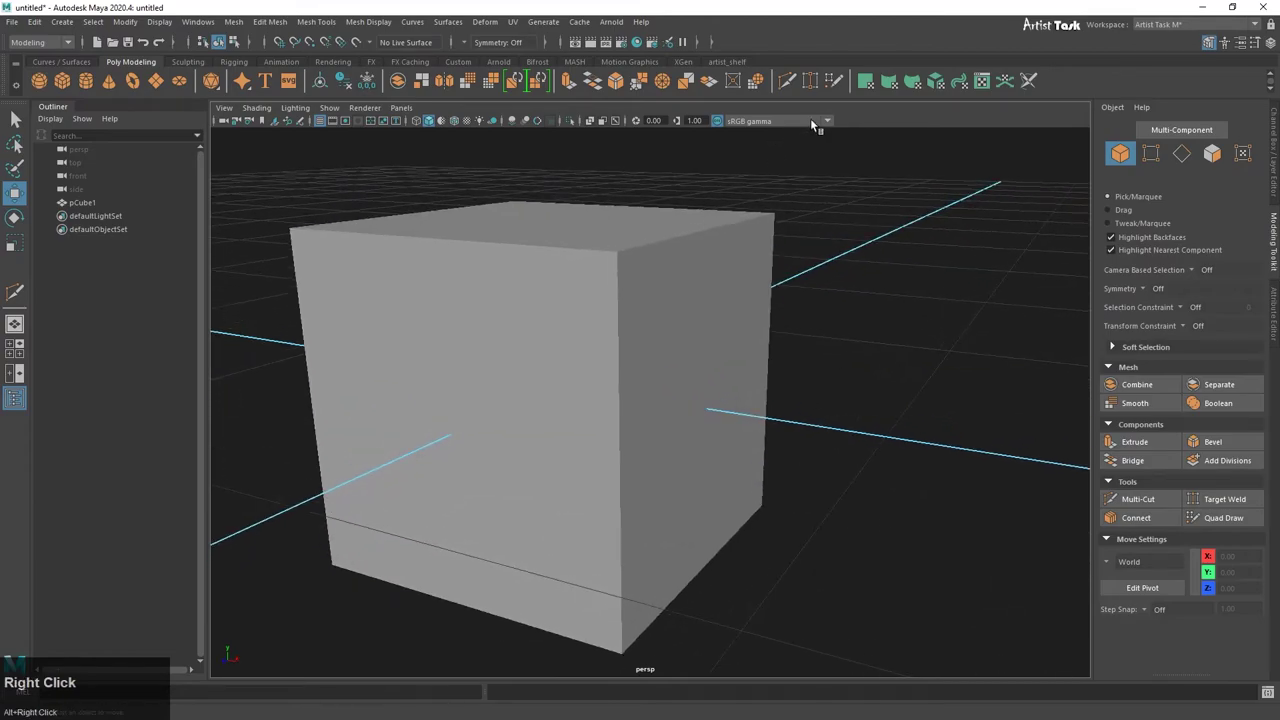
# Step: Change the viewport view transform from sRGB gamma to Raw
pyautogui.click(831, 122)
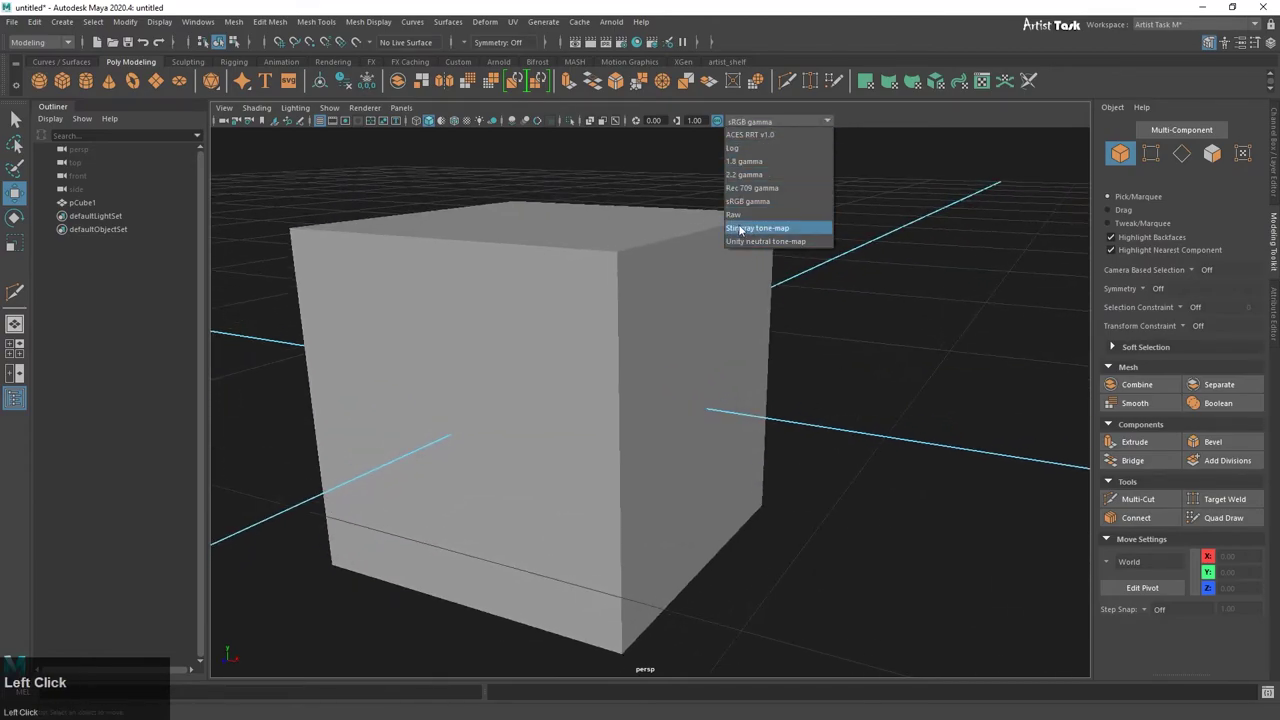
pyautogui.scroll(-3)
pyautogui.scroll(3)
pyautogui.rightClick(828, 422)
pyautogui.click(705, 431)
pyautogui.rightClick(723, 451)
# Step: Tumble and zoom out to inspect the darker-looking pCube1 under the Raw transform
pyautogui.middleClick(833, 436)
pyautogui.rightClick(739, 415)
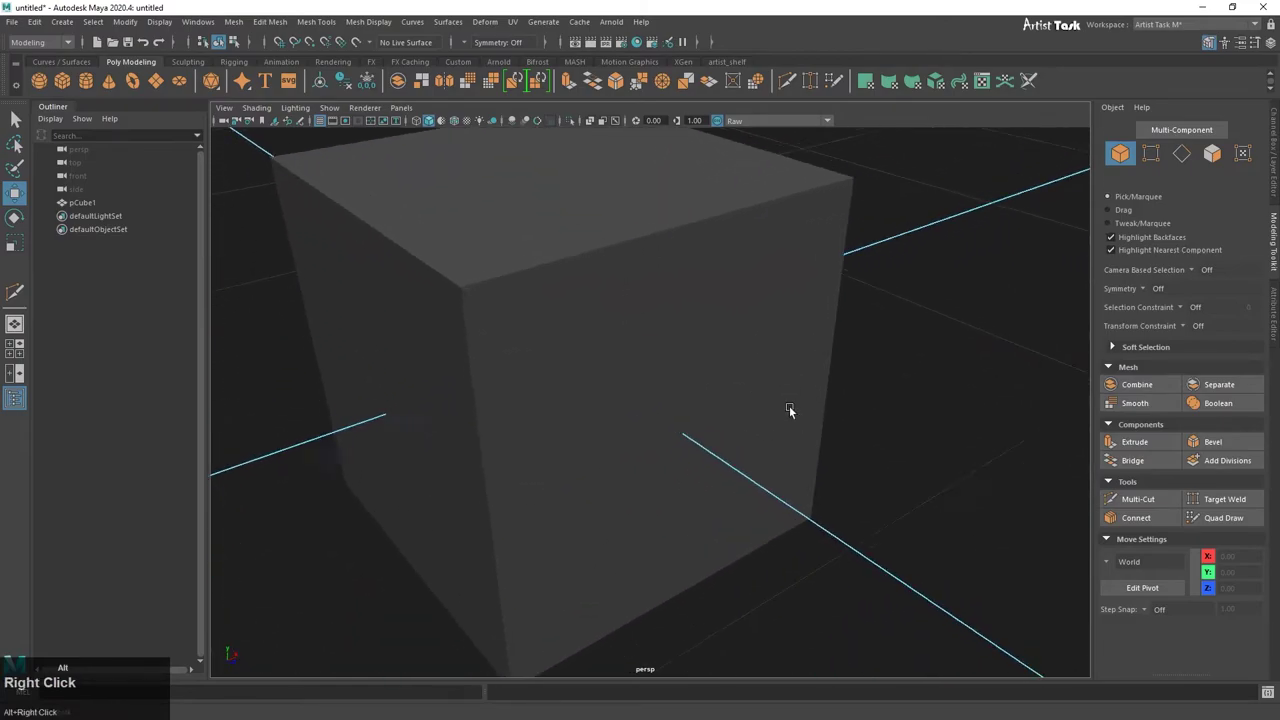
pyautogui.click(671, 445)
pyautogui.rightClick(647, 449)
pyautogui.click(798, 423)
pyautogui.rightClick(849, 431)
pyautogui.click(672, 408)
pyautogui.rightClick(671, 424)
pyautogui.click(725, 387)
pyautogui.rightClick(695, 410)
pyautogui.click(661, 386)
pyautogui.rightClick(717, 404)
pyautogui.click(781, 437)
pyautogui.rightClick(718, 416)
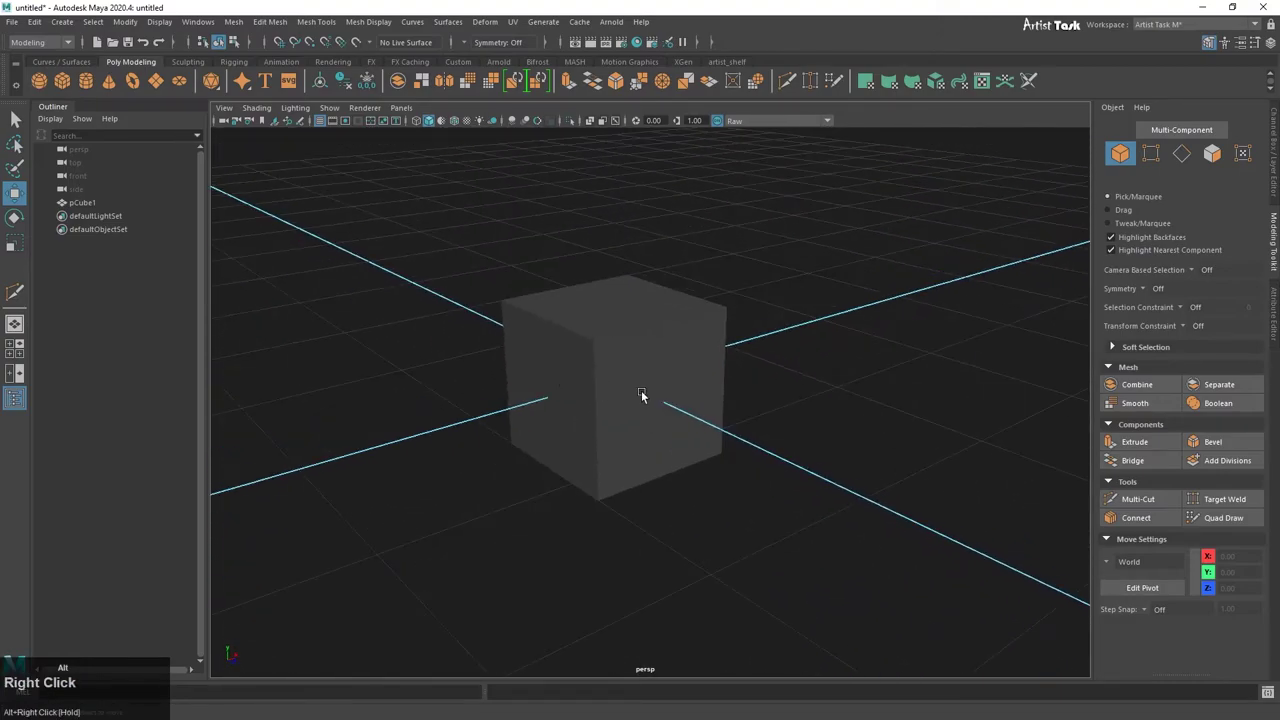
pyautogui.middleClick(646, 409)
# Step: Select pCube1 and start an Edit Mesh Bevel at fraction 0.1 on its edges
pyautogui.click(839, 553)
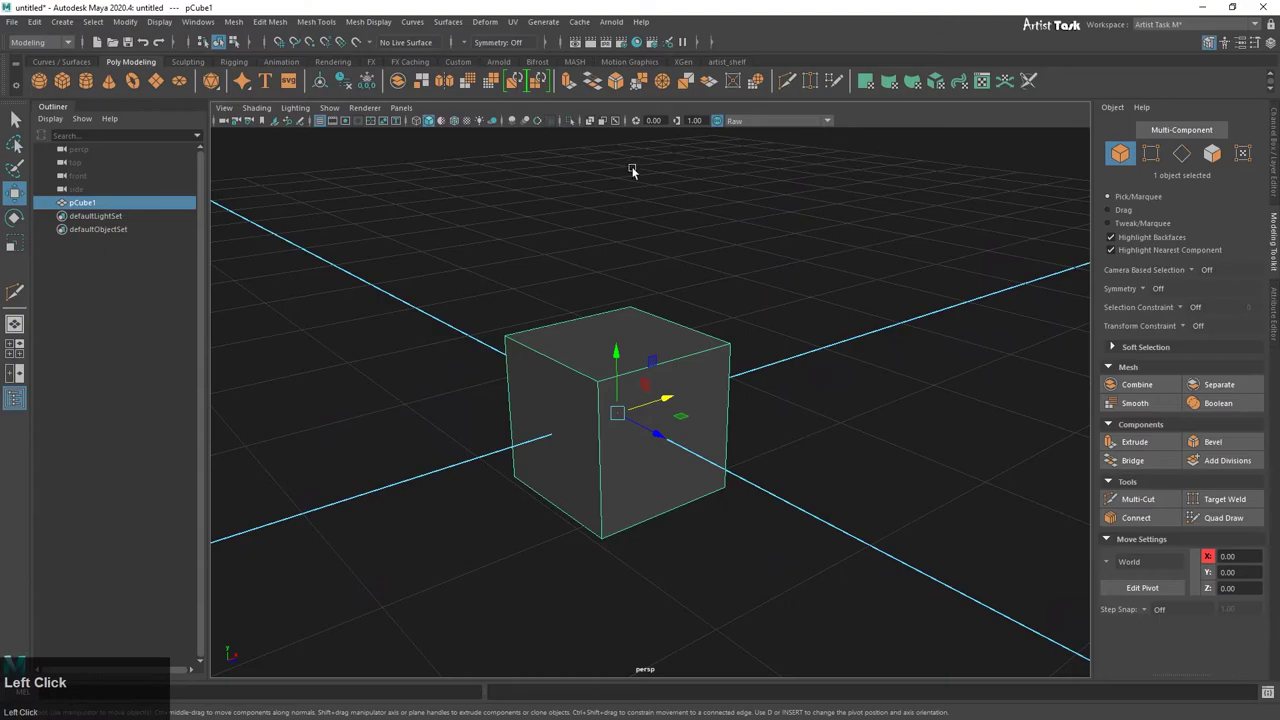
pyautogui.click(620, 80)
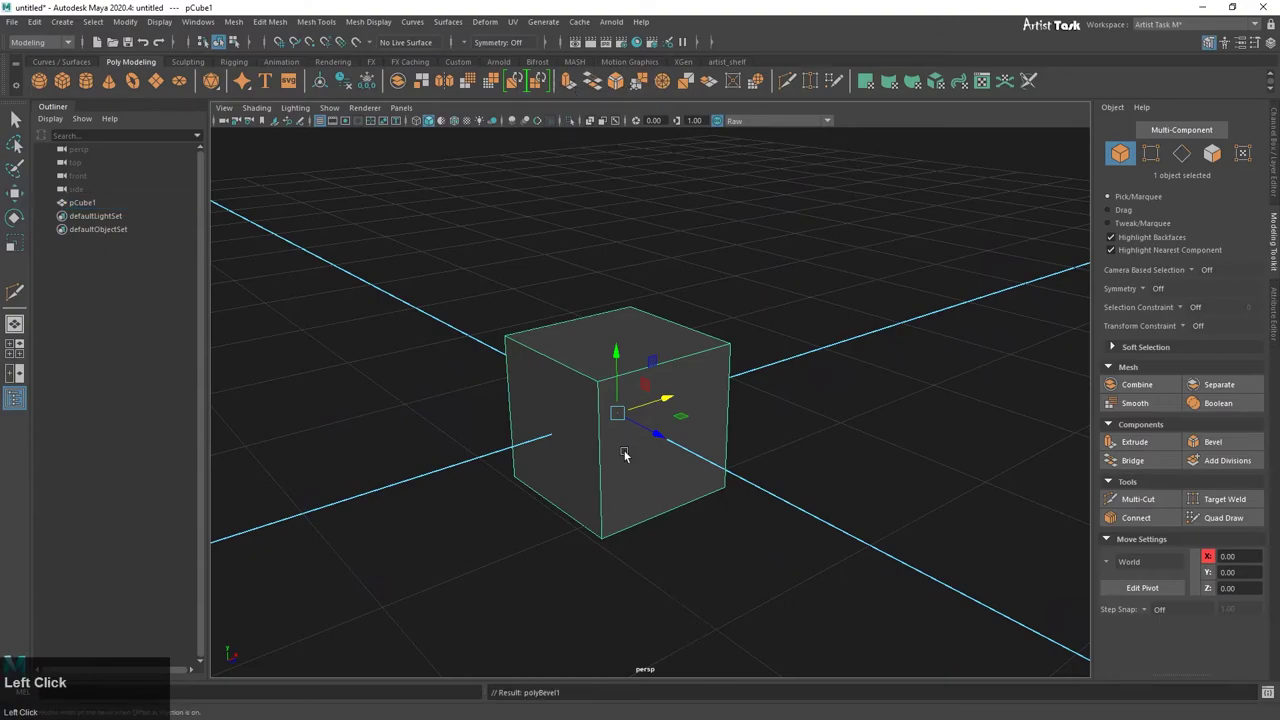
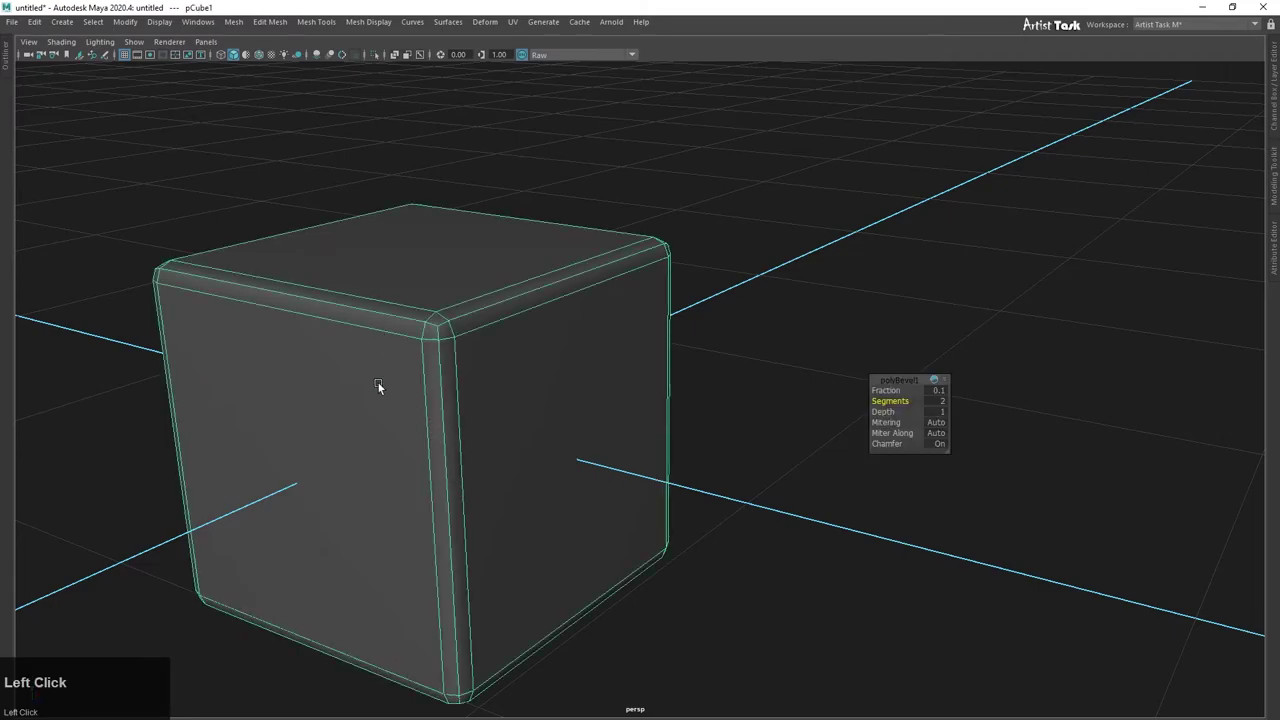
# Step: Undo the polyBevel1 segment changes back to one segment and pick its Fraction setting
pyautogui.click(414, 519)
pyautogui.press('ctrl+z')
pyautogui.press('ctrl+z')
pyautogui.click(459, 436)
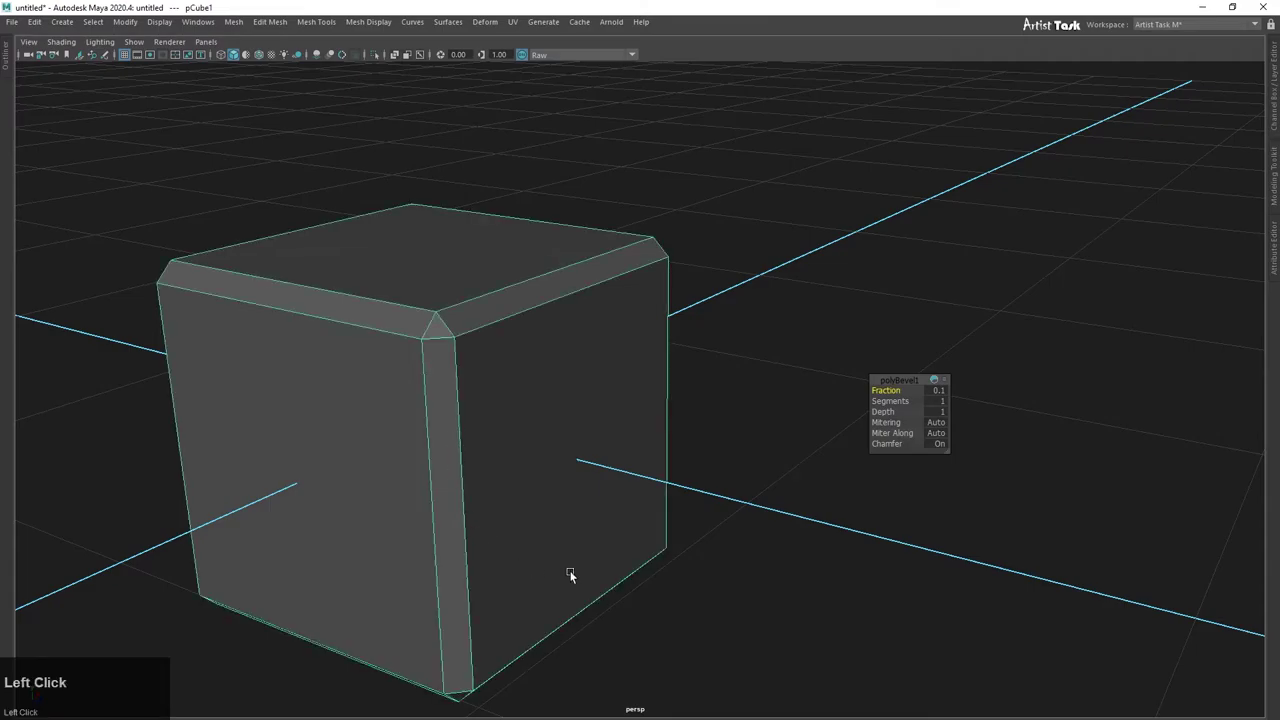
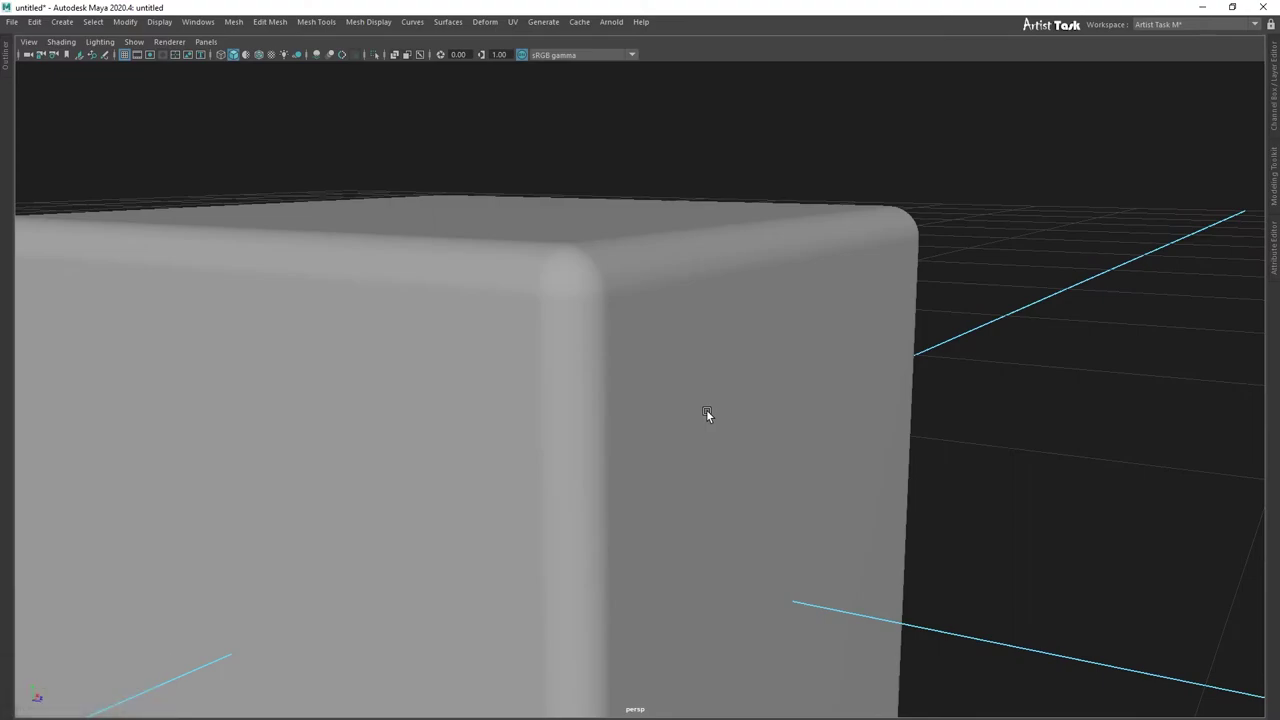
# Step: Reselect the bevelled cube, try a Mitering mode on polyBevel1, then set Chamfer to Off
pyautogui.middleClick(704, 420)
pyautogui.scroll(-3)
pyautogui.click(700, 425)
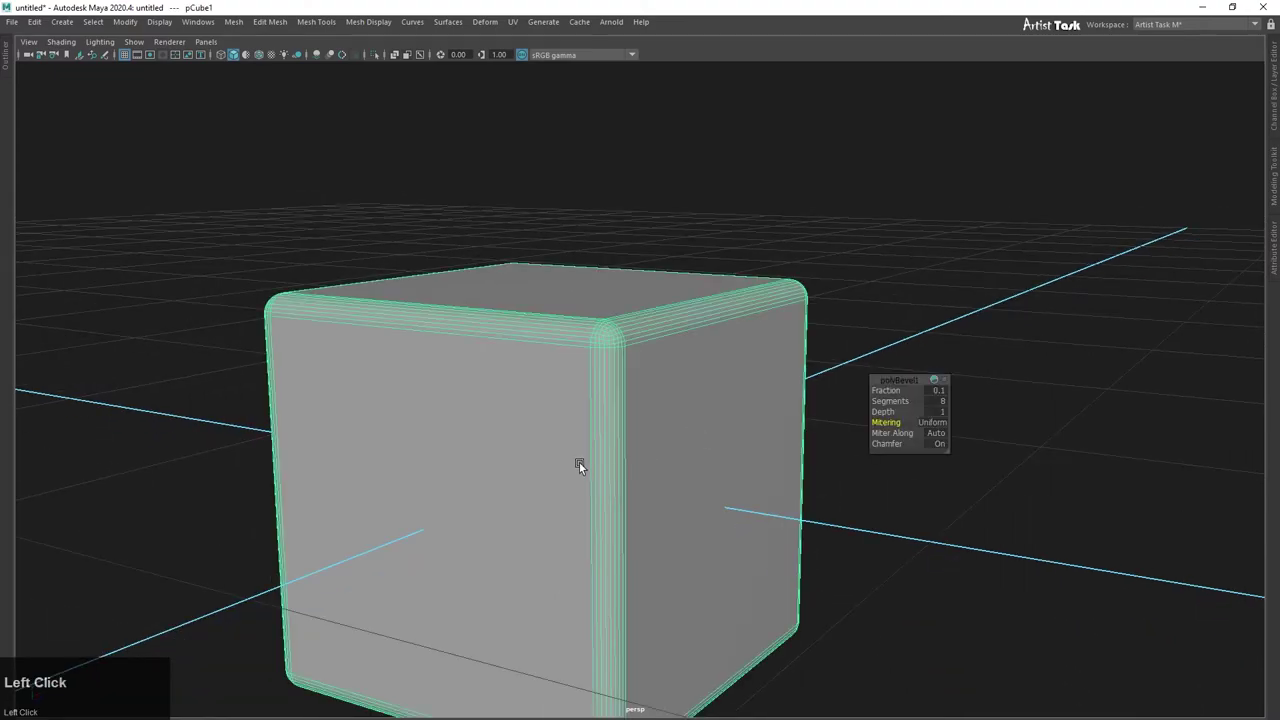
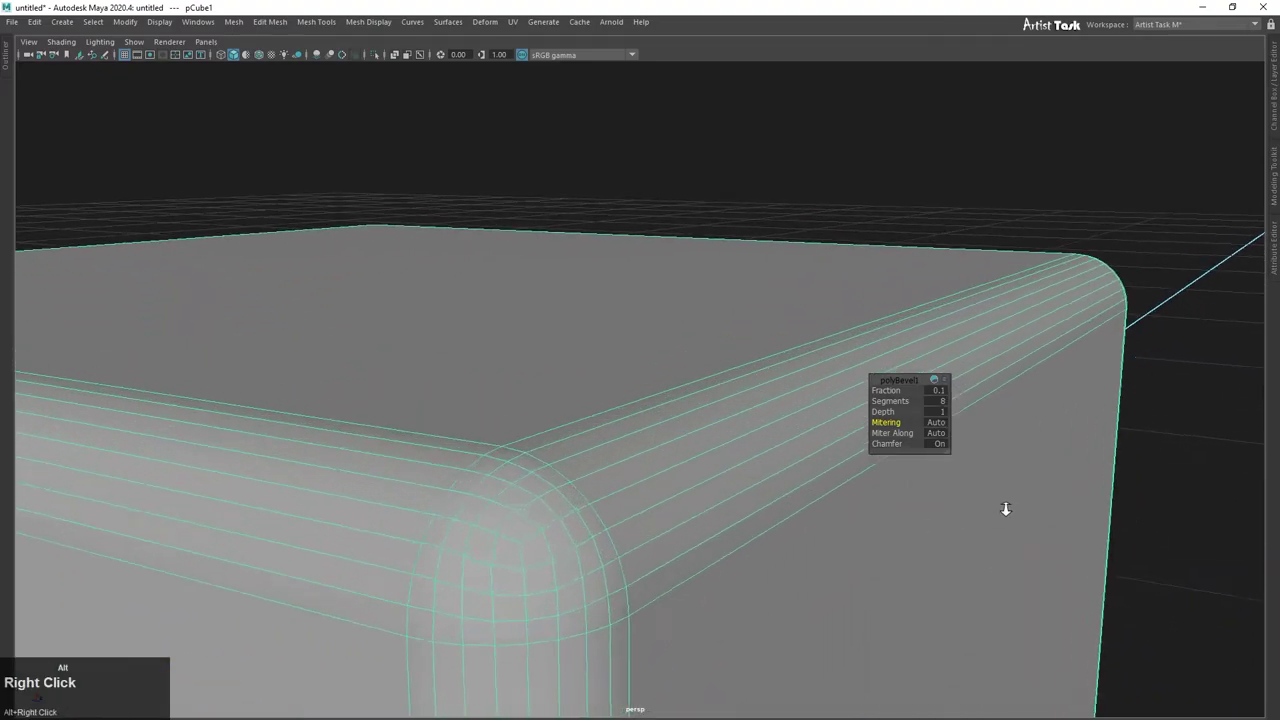
pyautogui.middleClick(628, 424)
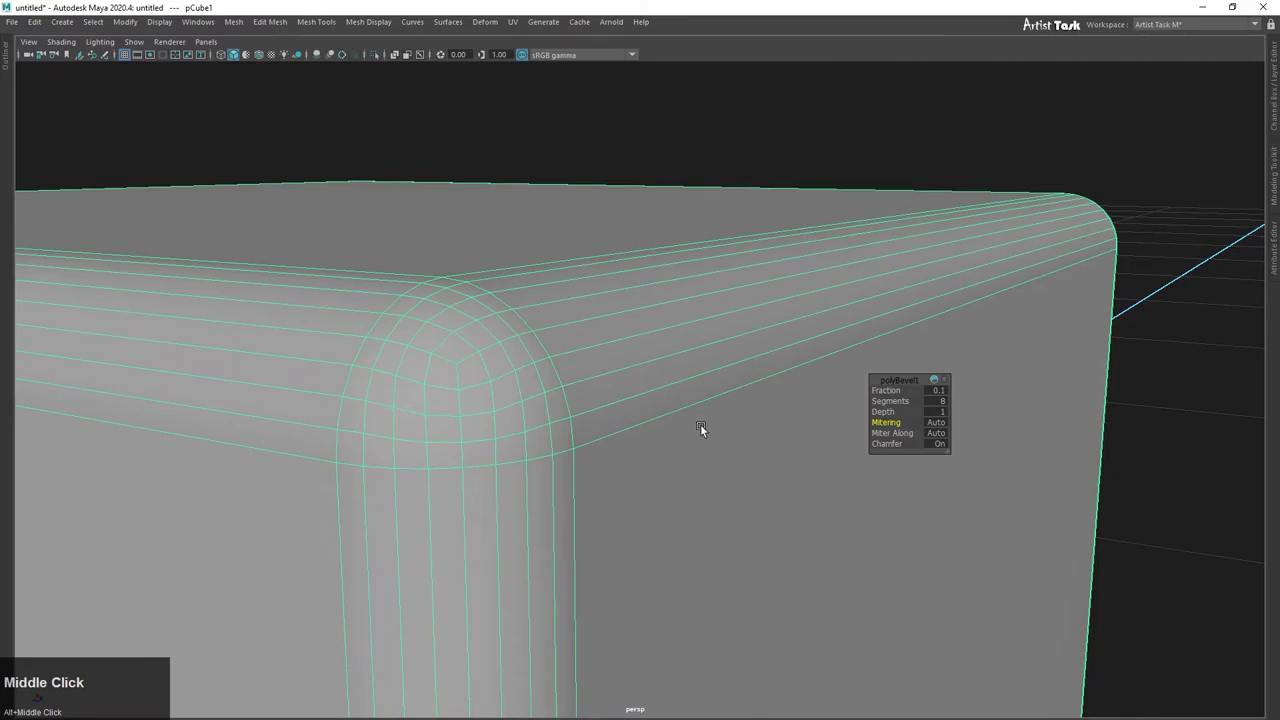
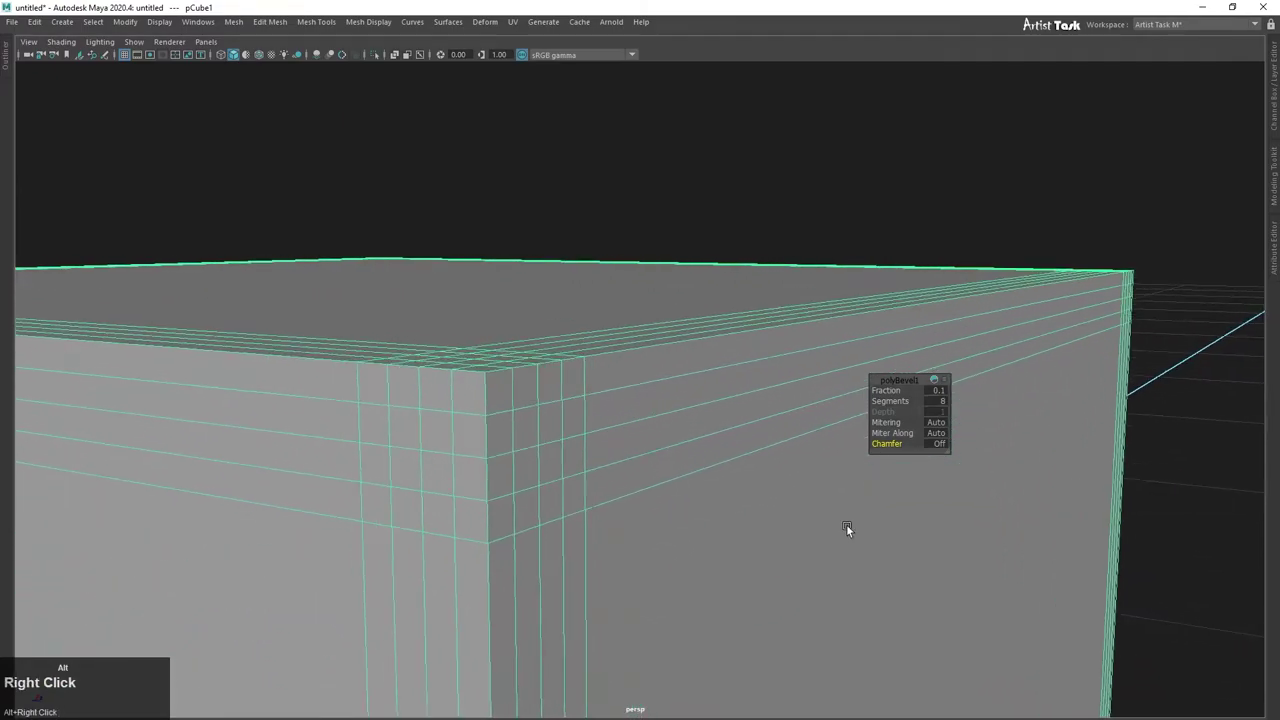
pyautogui.middleClick(792, 530)
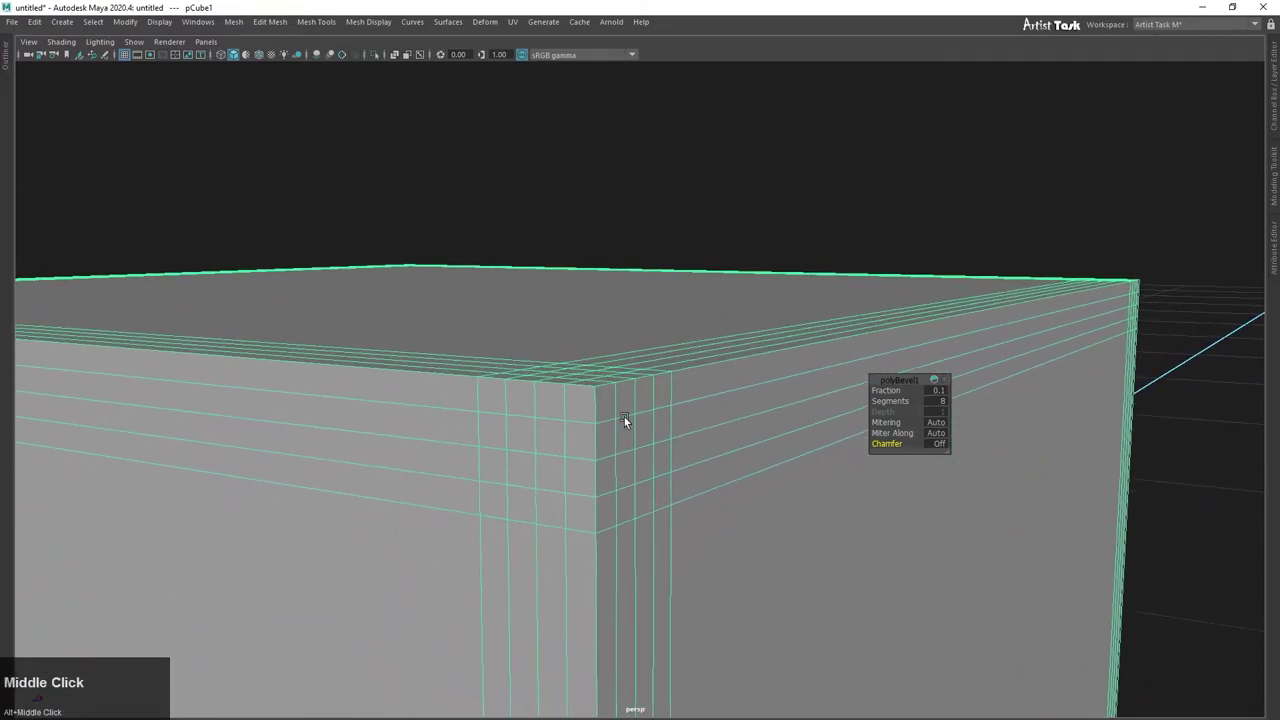
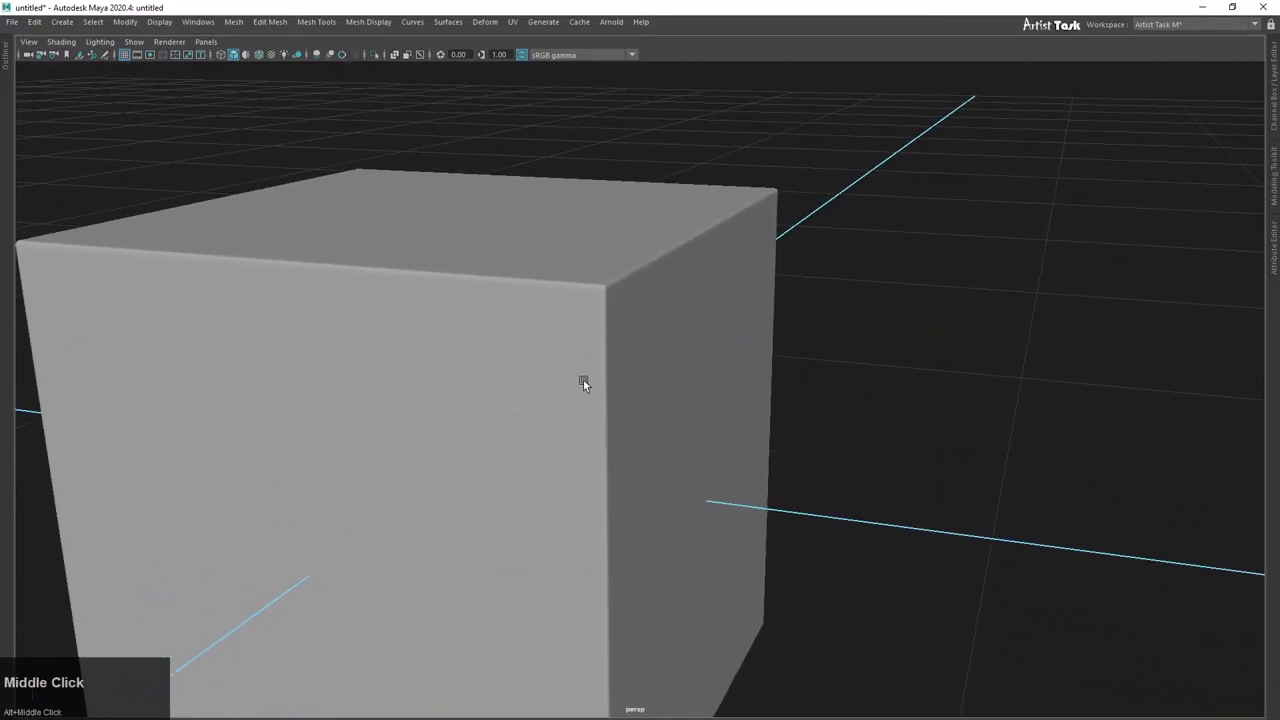
# Step: Select pCube1, preview it at display smoothness 1 and turn the bevel Chamfer back On
pyautogui.click(587, 387)
pyautogui.scroll(-3)
pyautogui.scroll(3)
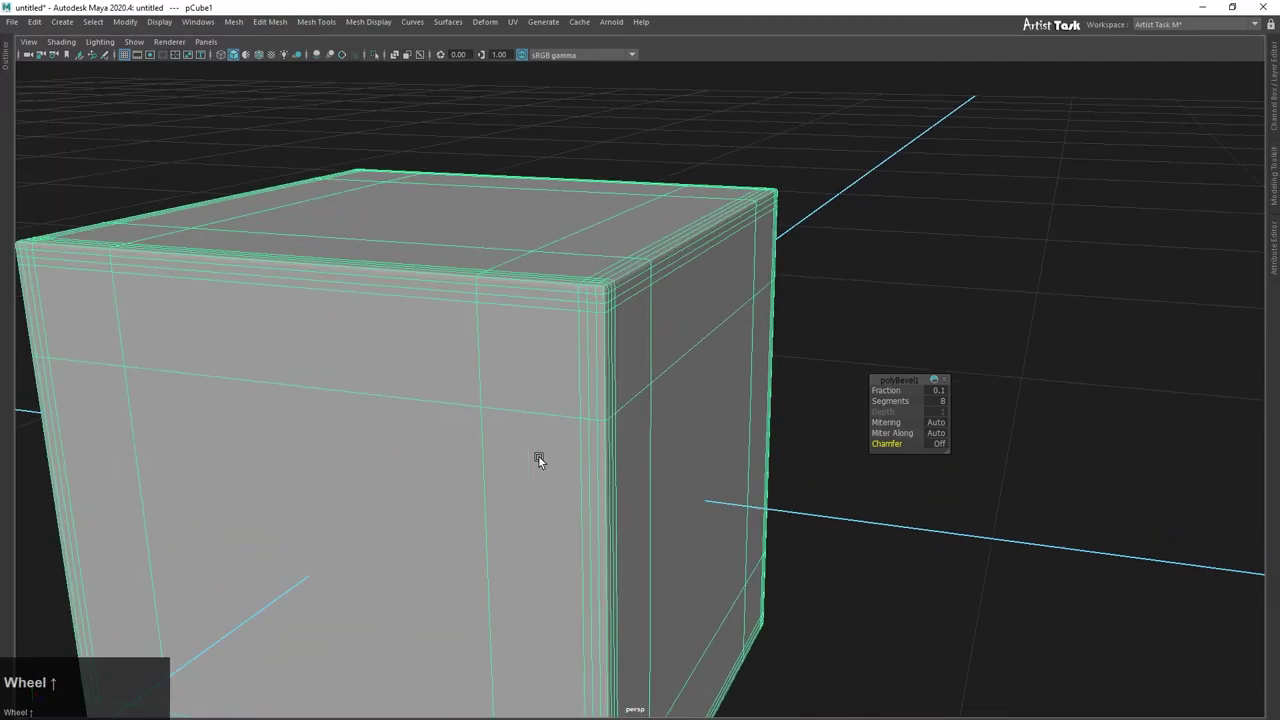
pyautogui.press('1')
pyautogui.scroll(-3)
pyautogui.scroll(3)
pyautogui.rightClick(633, 449)
pyautogui.middleClick(587, 445)
pyautogui.click(941, 448)
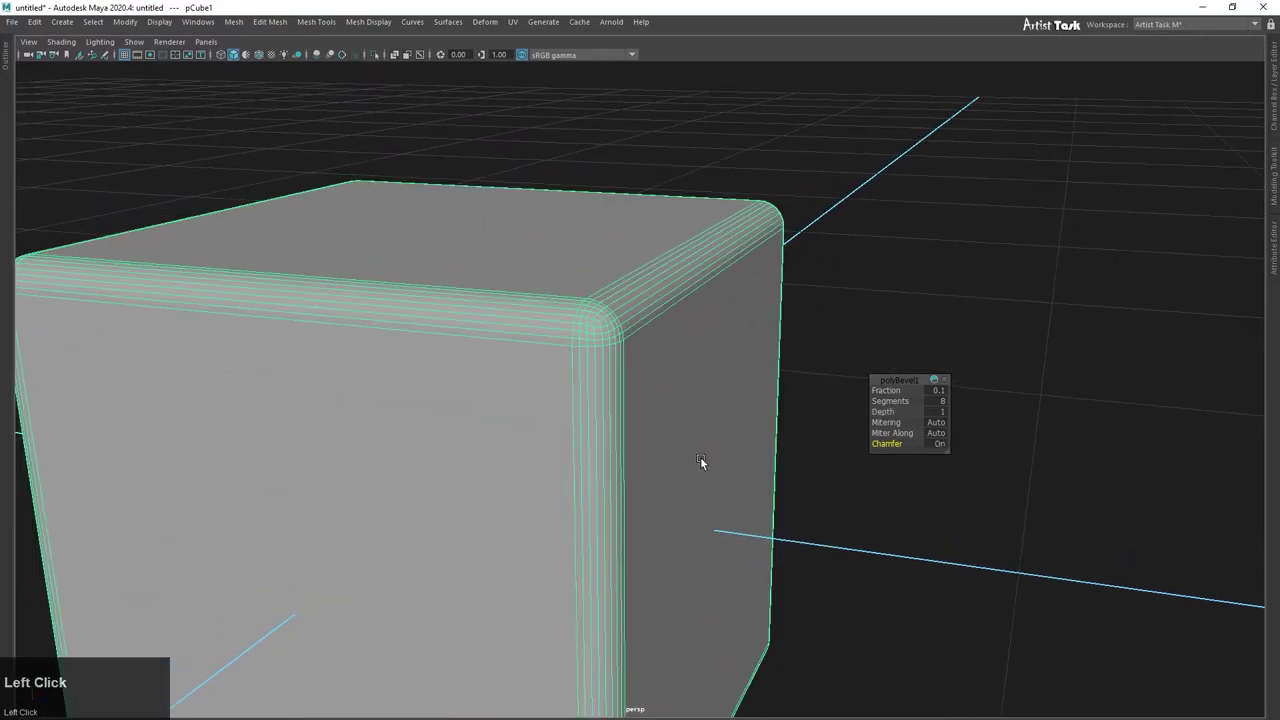
# Step: Preview at smoothness 3, zoom out and add a second Polygon Cube pCube2 from the shelf
pyautogui.scroll(-3)
pyautogui.scroll(3)
pyautogui.click(592, 440)
pyautogui.press('3')
pyautogui.scroll(-3)
pyautogui.scroll(3)
pyautogui.click(817, 343)
pyautogui.scroll(-3)
pyautogui.scroll(3)
pyautogui.click(690, 447)
pyautogui.rightClick(561, 443)
pyautogui.middleClick(518, 390)
pyautogui.rightClick(729, 433)
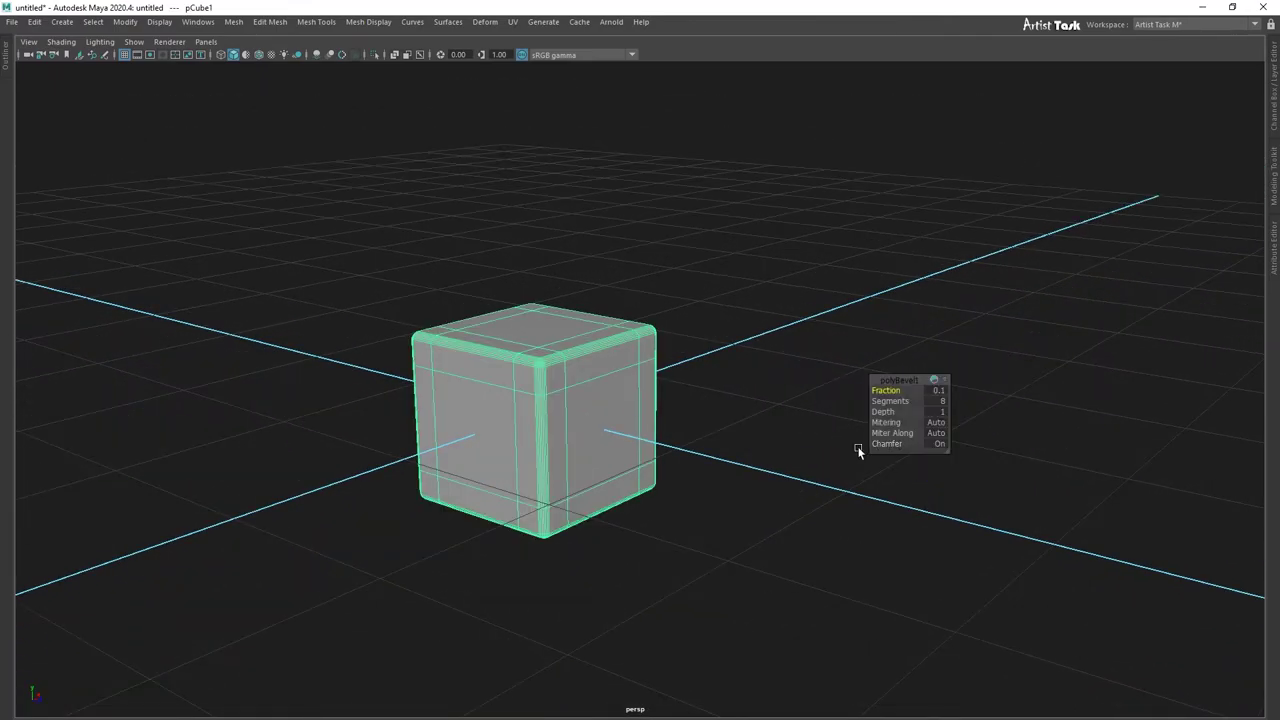
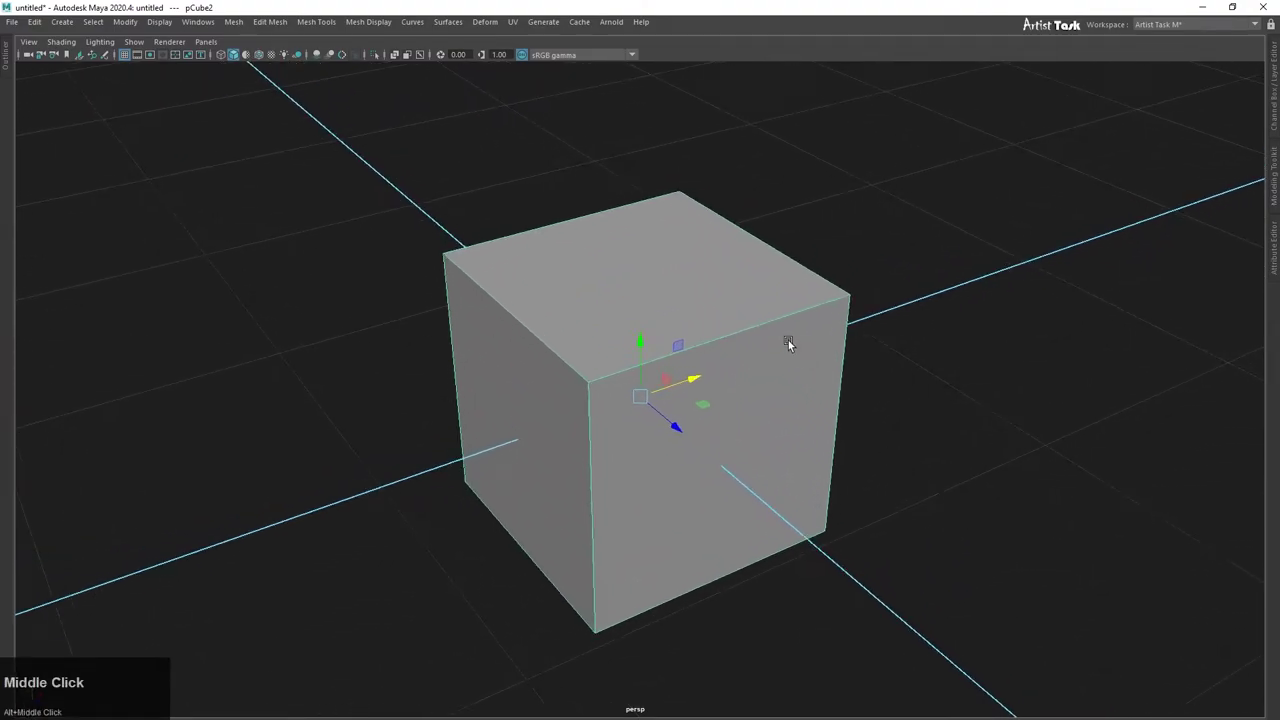
# Step: Select one vertical edge of pCube2 ready for bevelling
pyautogui.moveTo(774, 320); pyautogui.dragTo(756, 332)
pyautogui.click(756, 332)
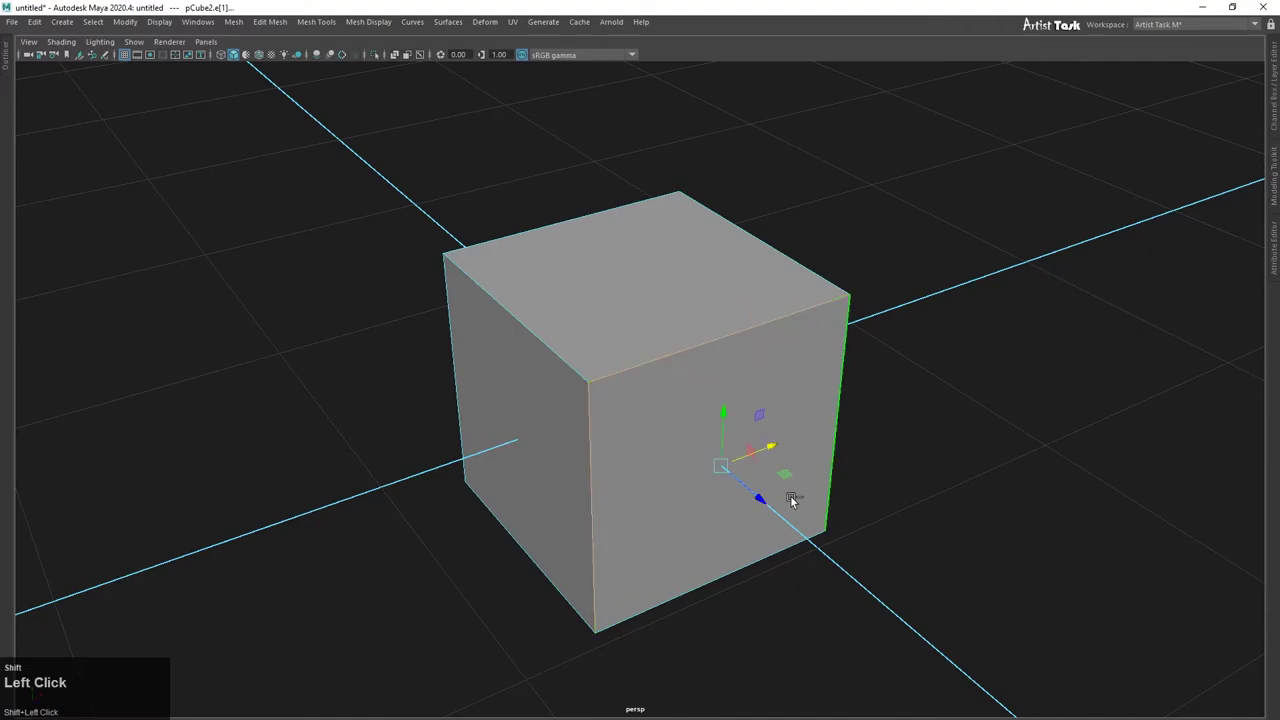
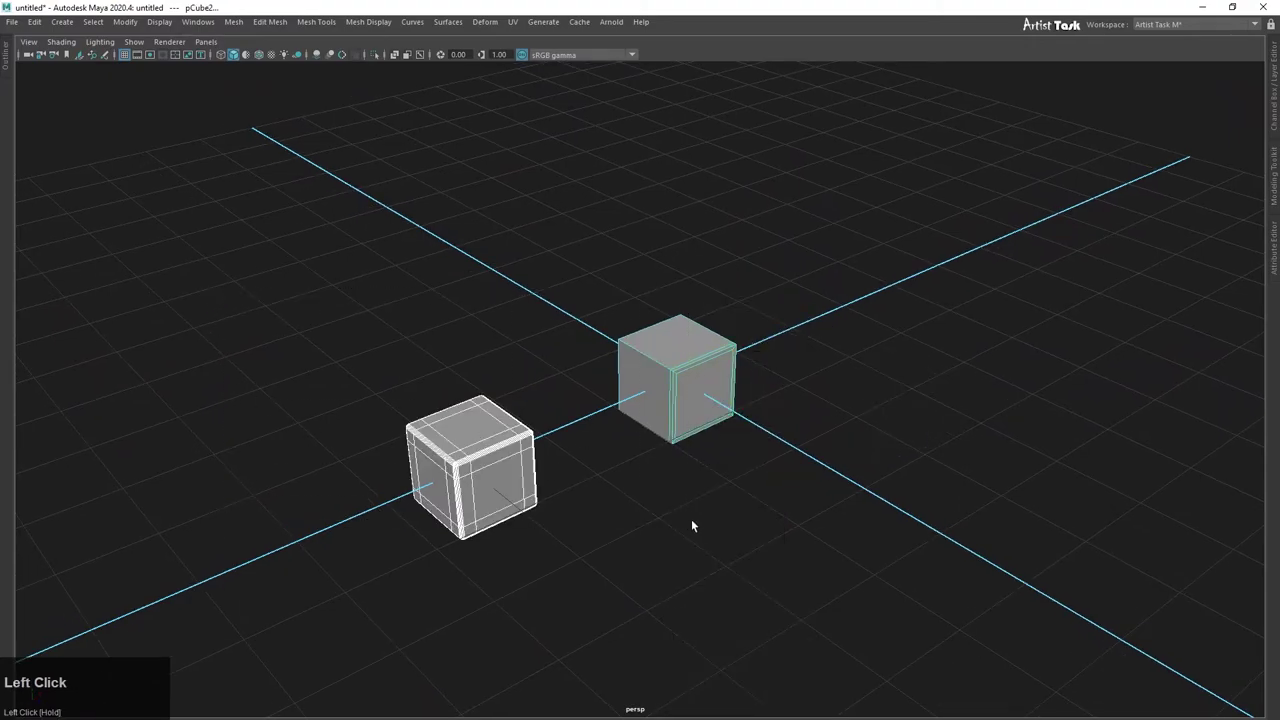
# Step: Delete both cubes and create a fresh polygon cube at the grid origin
pyautogui.scroll(-3)
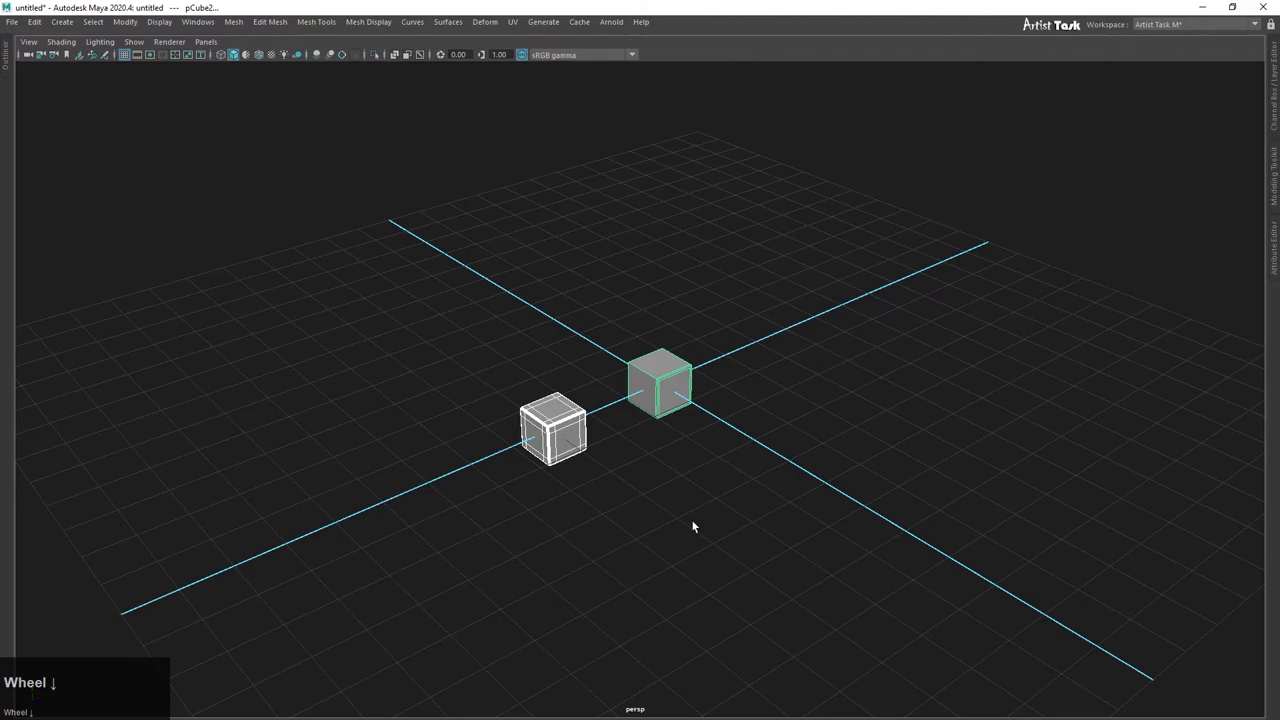
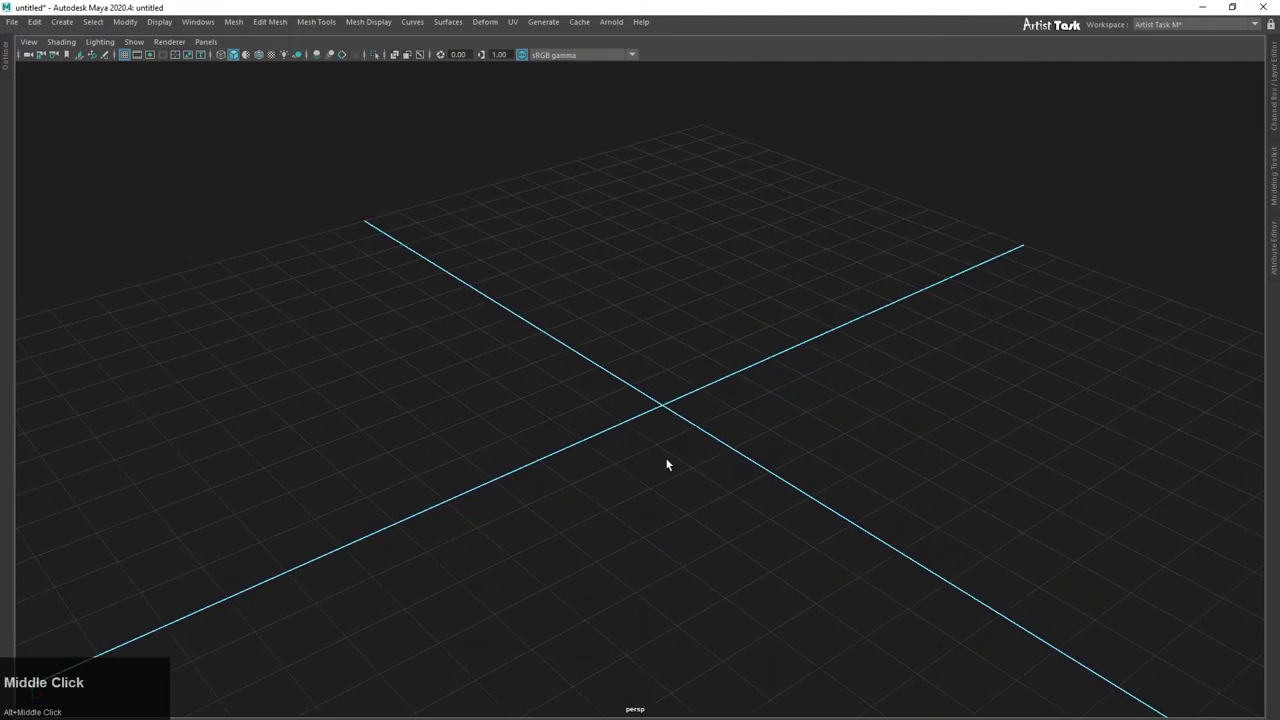
pyautogui.click(664, 414)
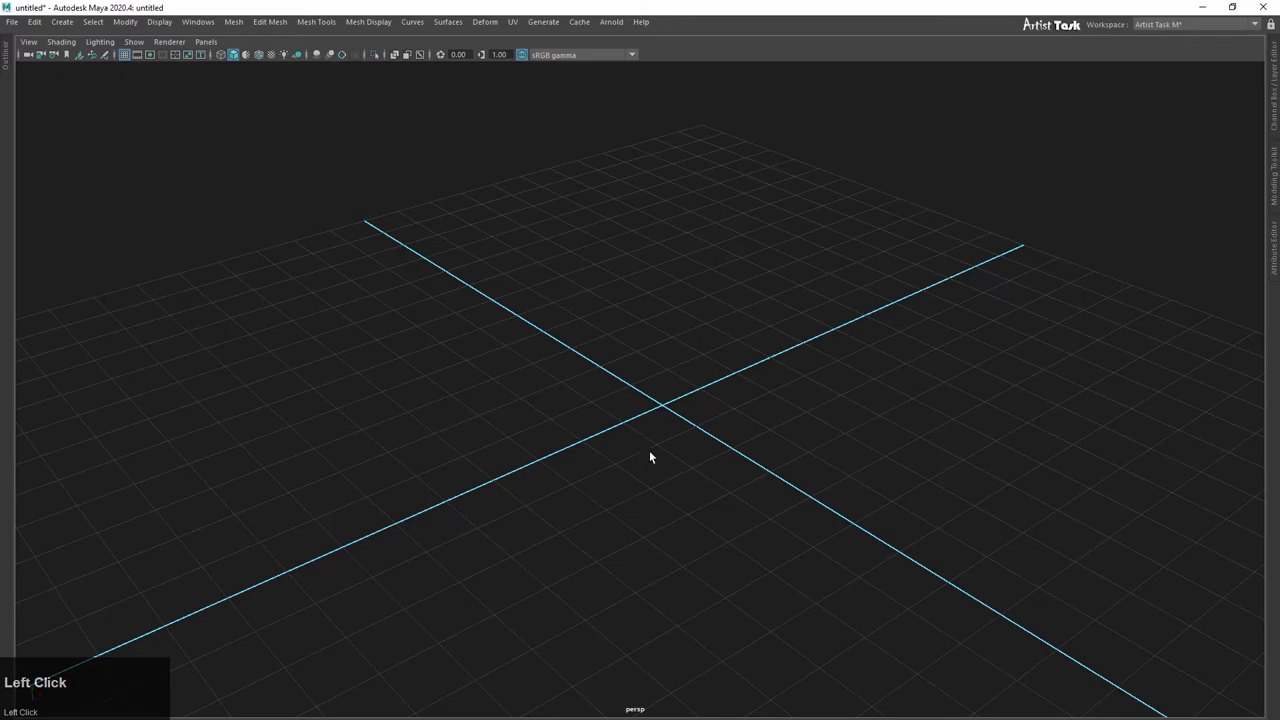
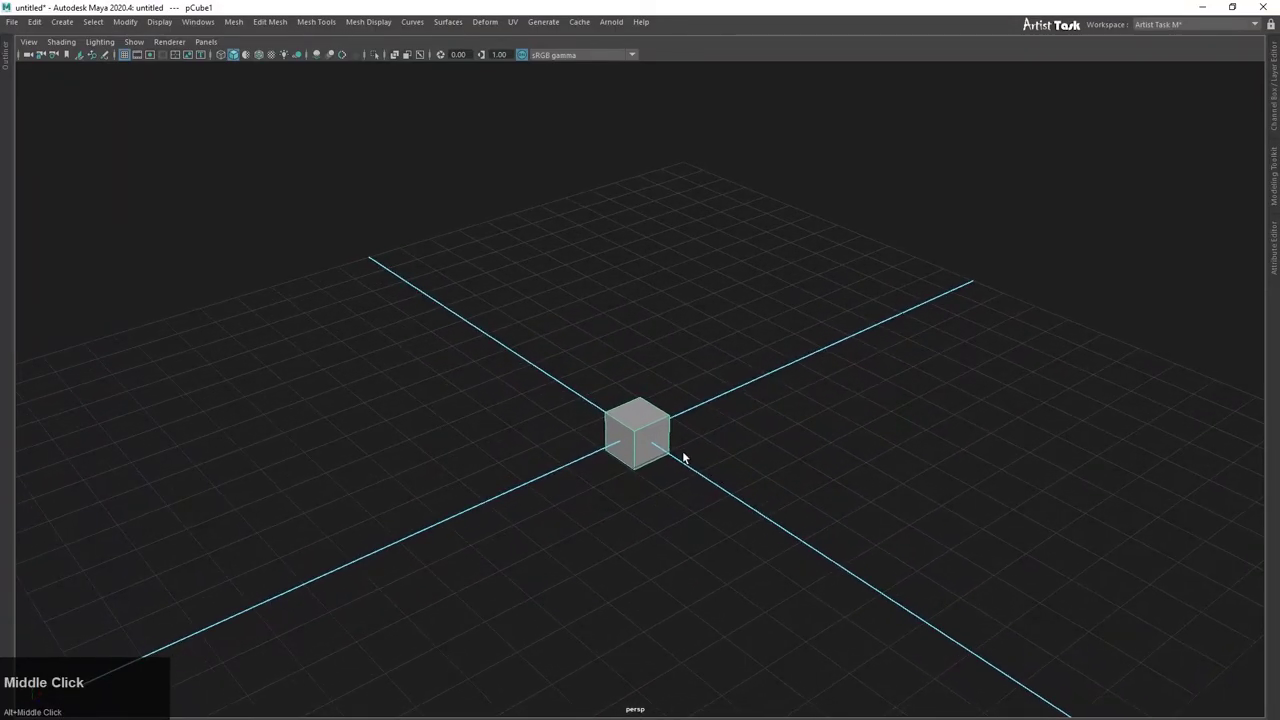
pyautogui.rightClick(665, 442)
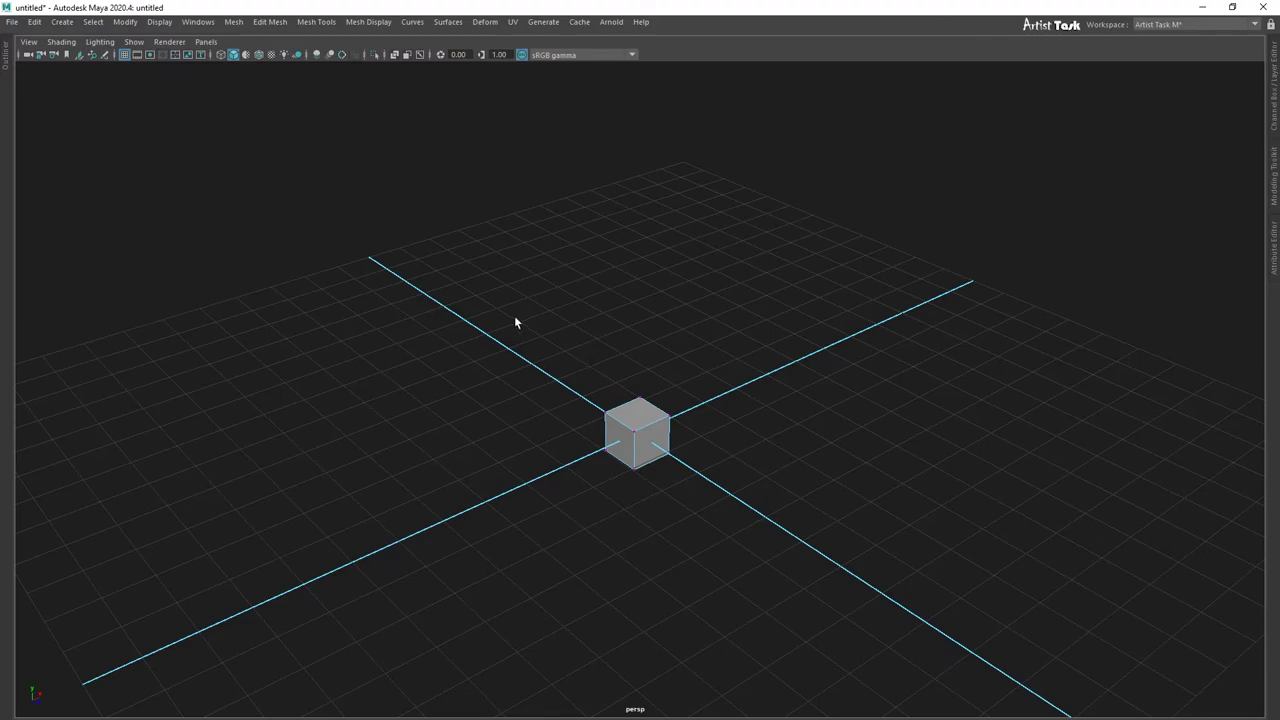
# Step: Zoom in close, switch the cube to Vertex mode and pick a top corner vertex
pyautogui.scroll(3)
pyautogui.middleClick(739, 567)
pyautogui.rightClick(724, 488)
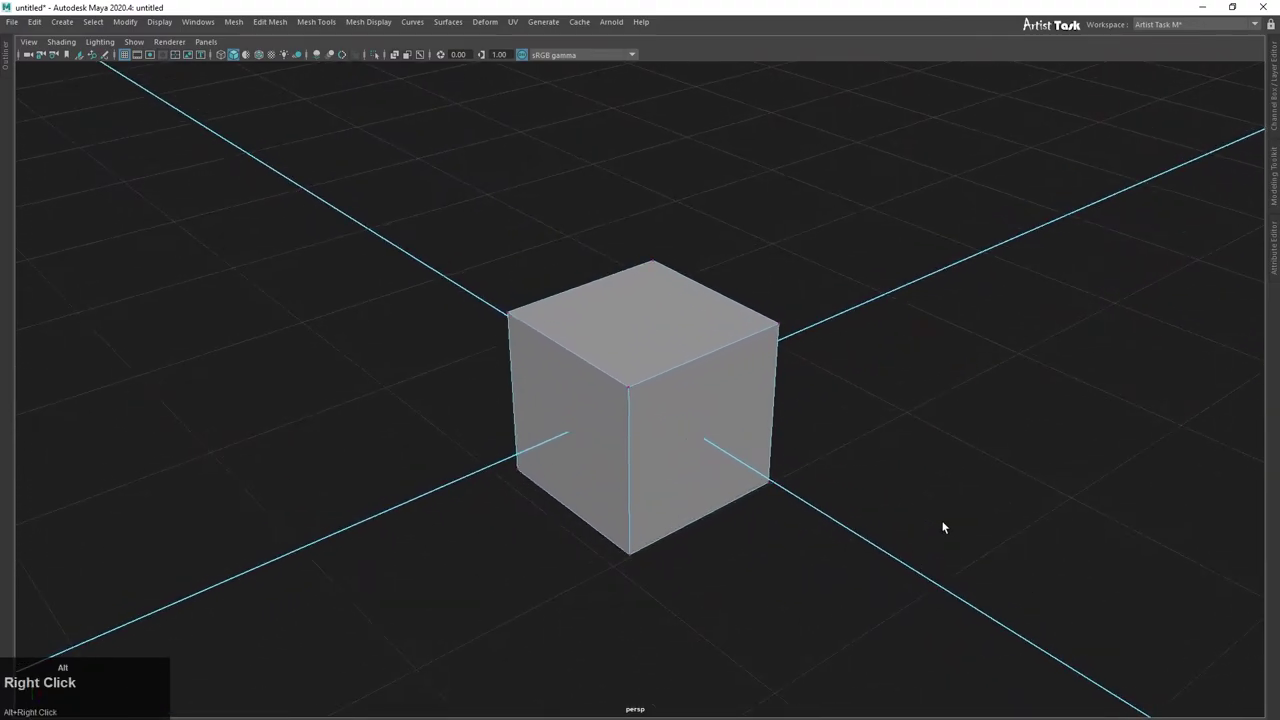
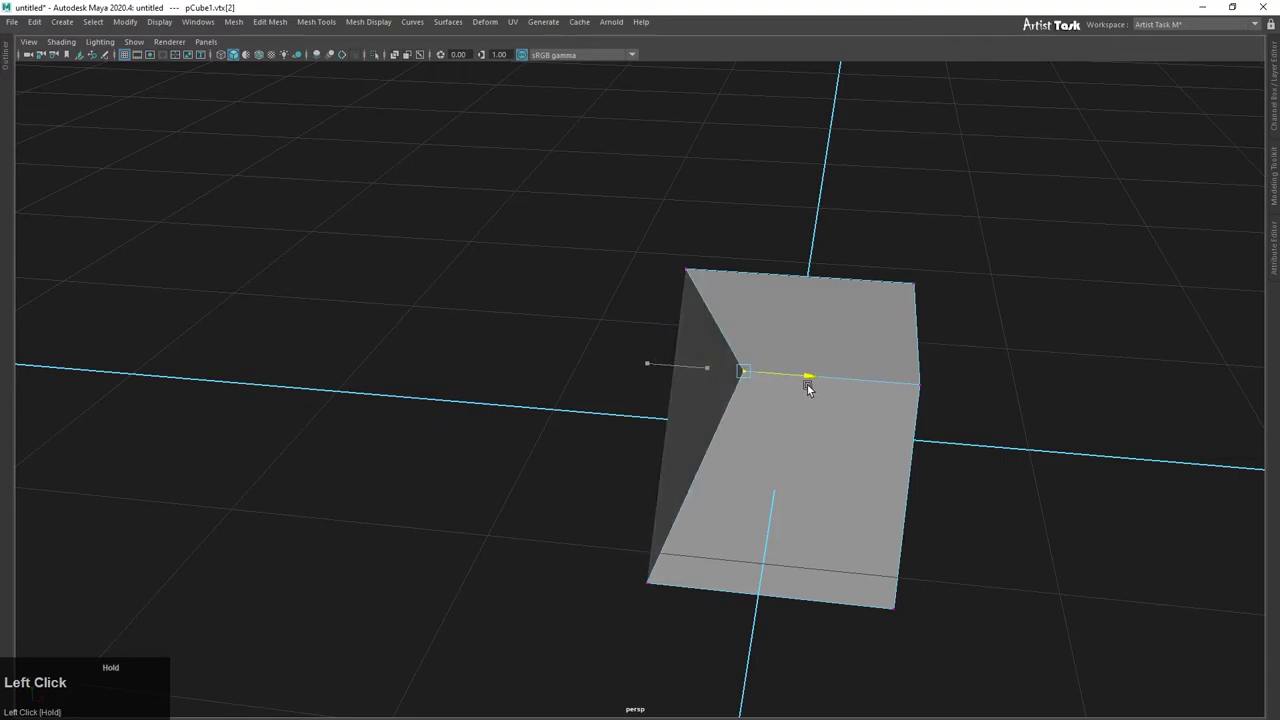
pyautogui.rightClick(887, 445)
pyautogui.click(829, 451)
pyautogui.rightClick(852, 456)
pyautogui.middleClick(1026, 481)
pyautogui.click(814, 282)
pyautogui.click(950, 351)
pyautogui.rightClick(972, 400)
pyautogui.click(768, 423)
pyautogui.rightClick(755, 454)
pyautogui.middleClick(705, 458)
pyautogui.middleClick(676, 480)
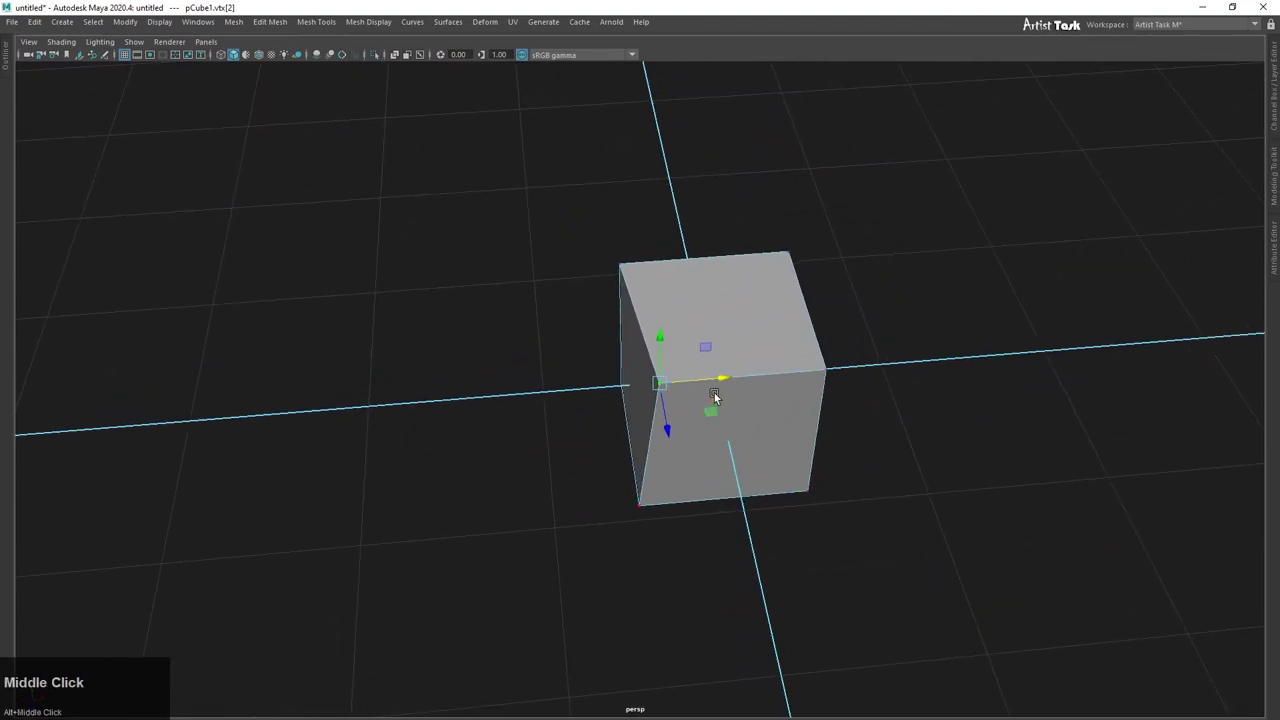
# Step: Push the corner vertex into the cube with Move, then undo to restore its shape
pyautogui.moveTo(726, 379); pyautogui.dragTo(705, 389)
pyautogui.press('ctrl+z')
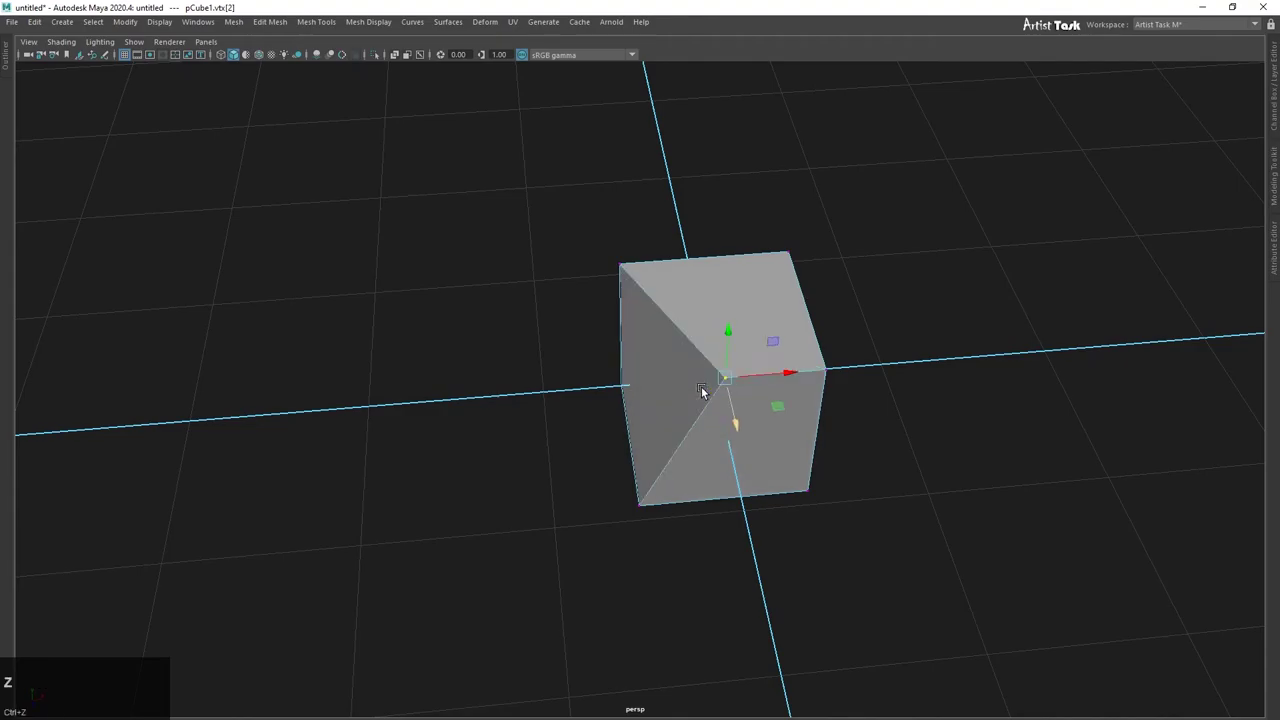
pyautogui.press('ctrl+z')
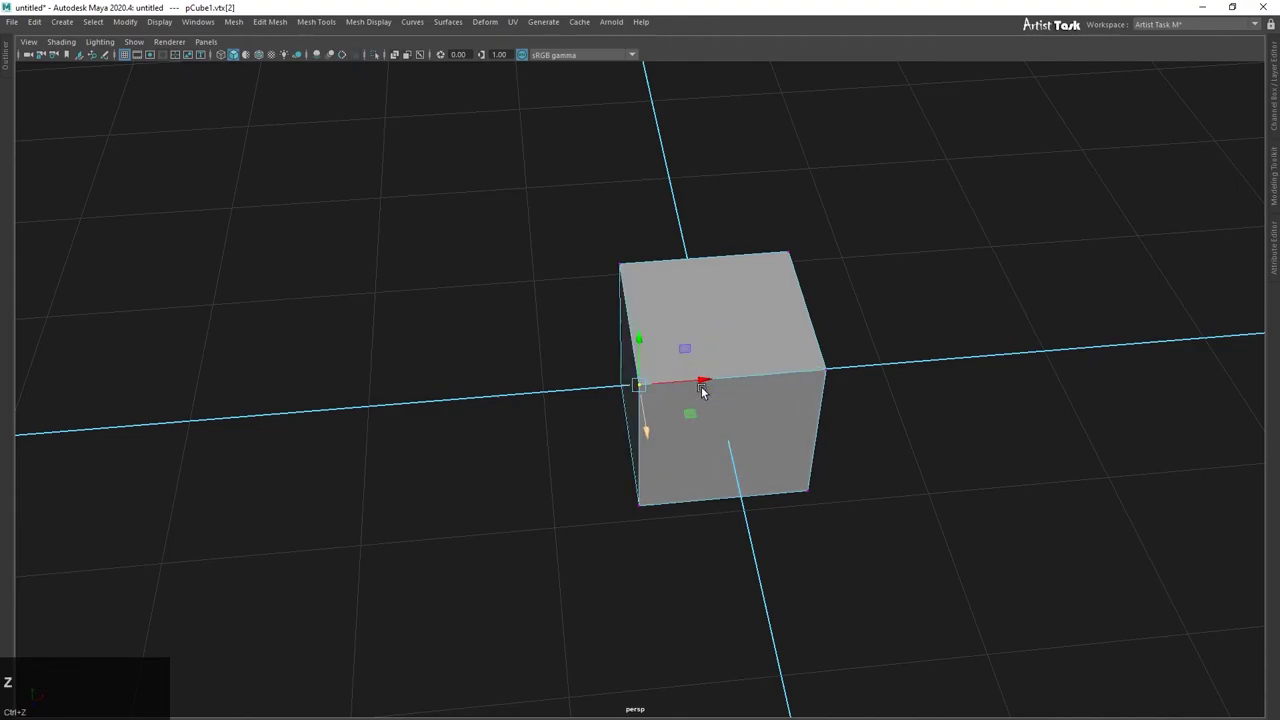
pyautogui.rightClick(664, 490)
pyautogui.click(754, 502)
pyautogui.rightClick(704, 517)
pyautogui.click(716, 530)
pyautogui.rightClick(702, 539)
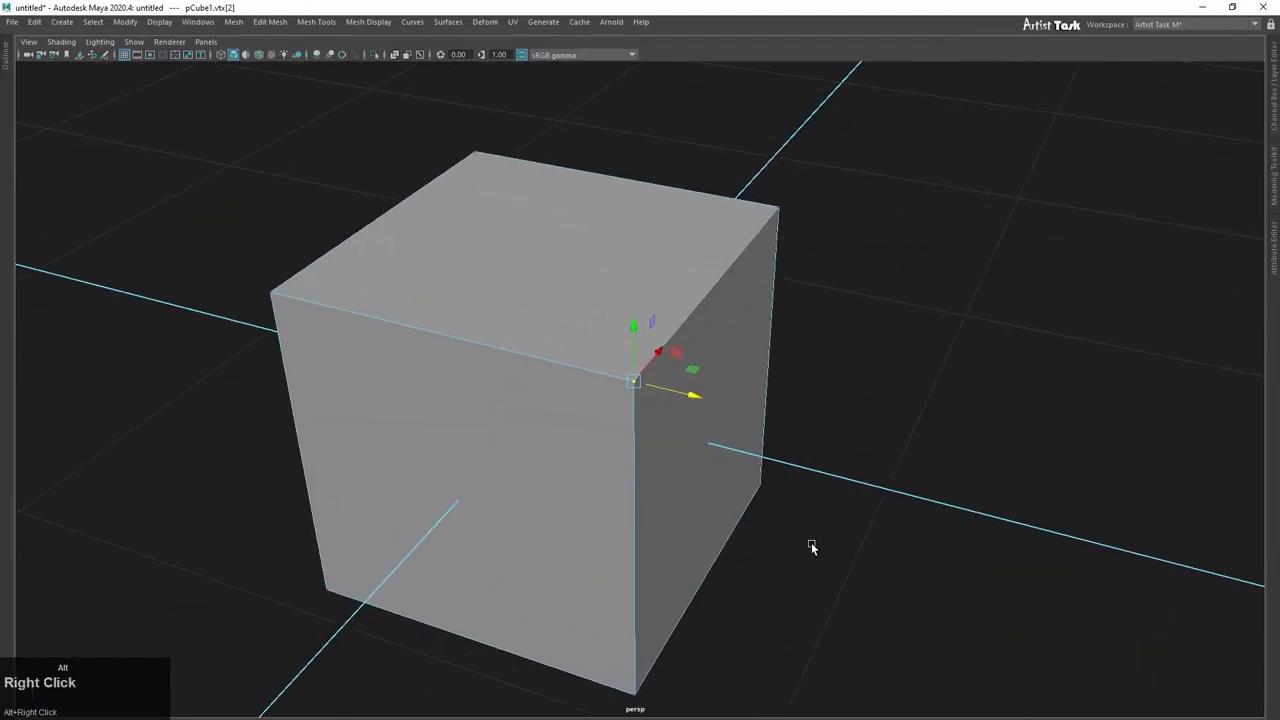
pyautogui.click(744, 547)
pyautogui.rightClick(797, 563)
pyautogui.middleClick(752, 574)
# Step: Change component picks through the right-click marking menu while repositioning around the cube
pyautogui.rightClick(759, 538)
pyautogui.click(724, 505)
pyautogui.rightClick(735, 505)
pyautogui.click(890, 528)
pyautogui.rightClick(860, 537)
pyautogui.middleClick(959, 551)
pyautogui.rightClick(982, 541)
pyautogui.click(884, 549)
pyautogui.rightClick(871, 558)
pyautogui.click(945, 564)
pyautogui.rightClick(774, 563)
pyautogui.middleClick(528, 527)
pyautogui.rightClick(555, 506)
pyautogui.middleClick(894, 572)
pyautogui.rightClick(906, 555)
pyautogui.click(477, 511)
pyautogui.rightClick(682, 498)
pyautogui.click(825, 511)
pyautogui.middleClick(836, 564)
pyautogui.rightClick(674, 563)
pyautogui.middleClick(702, 543)
pyautogui.rightClick(692, 555)
pyautogui.middleClick(764, 555)
# Step: Orbit around the cube and undo the last stray edit
pyautogui.moveTo(805, 574); pyautogui.dragTo(731, 347)
pyautogui.moveTo(731, 347); pyautogui.dragTo(634, 375)
pyautogui.scroll(-3)
pyautogui.scroll(3)
pyautogui.middleClick(629, 366)
pyautogui.press('ctrl+z')
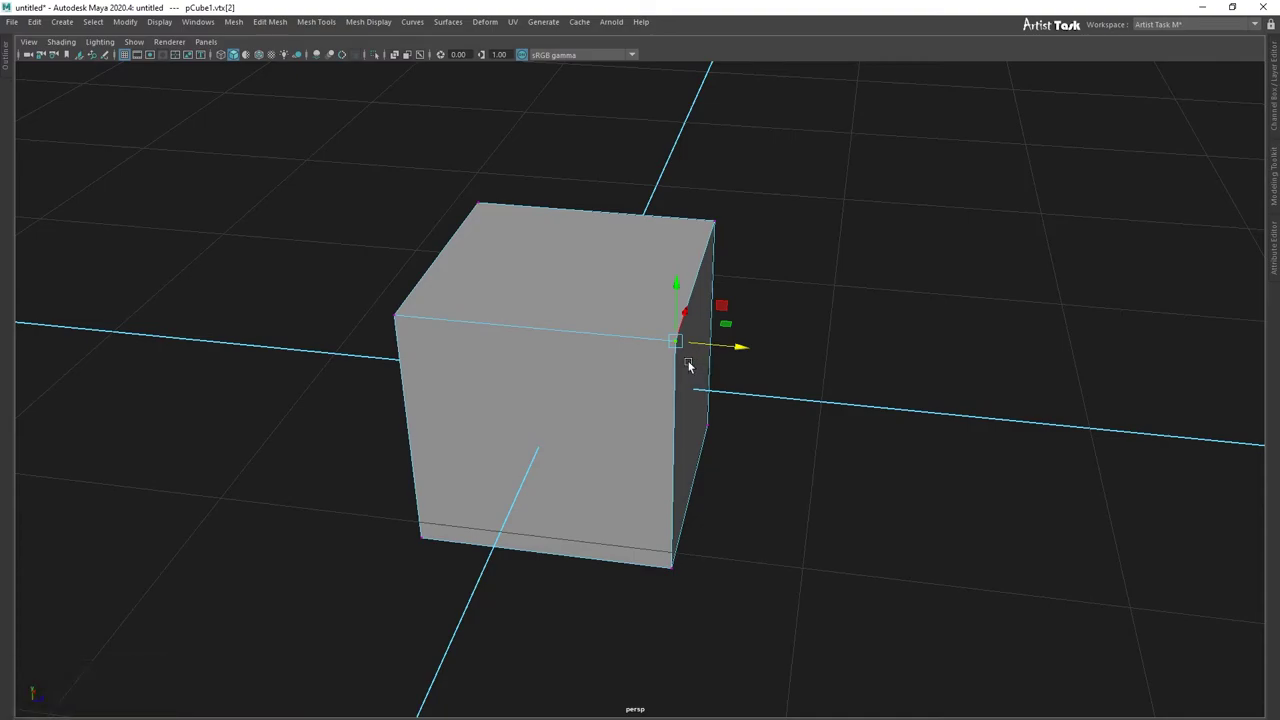
# Step: Turn on Soft Select falloff with B and pick vertices on the cube with it
pyautogui.press('b')
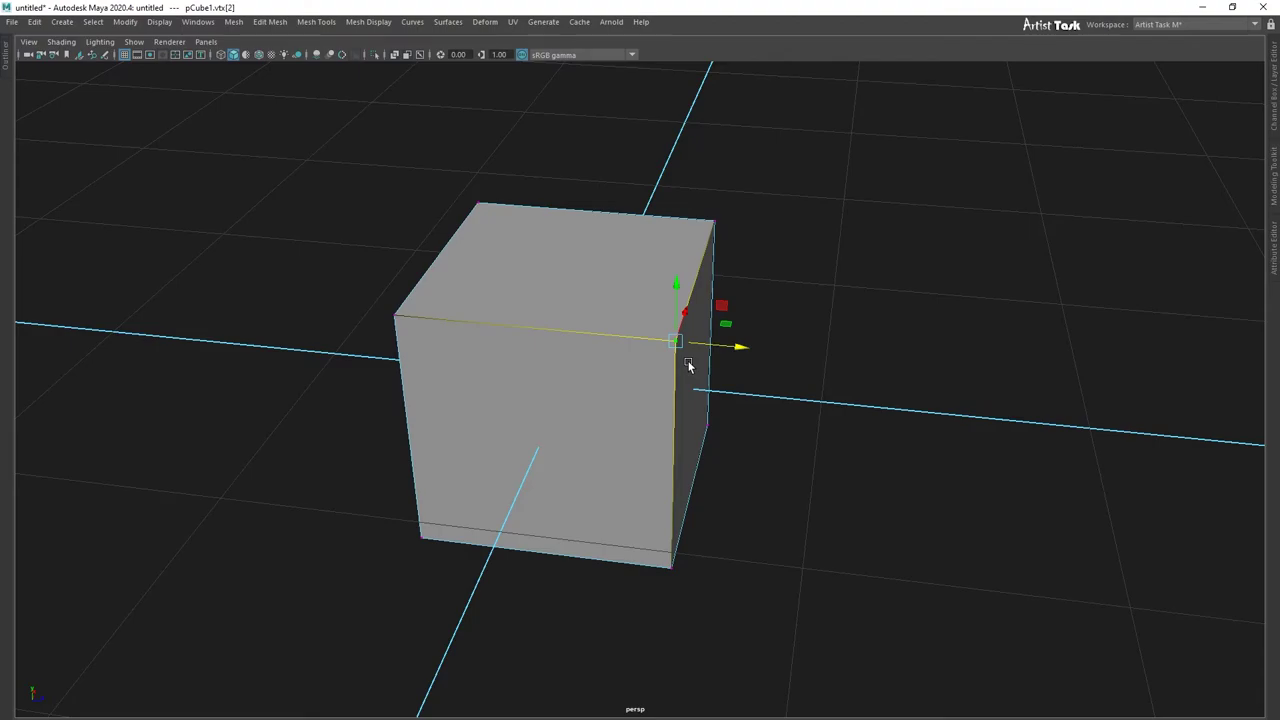
pyautogui.click(889, 421)
pyautogui.rightClick(603, 425)
pyautogui.click(630, 458)
pyautogui.rightClick(750, 479)
pyautogui.middleClick(979, 530)
pyautogui.rightClick(901, 505)
pyautogui.middleClick(922, 412)
pyautogui.click(853, 485)
pyautogui.rightClick(939, 483)
pyautogui.middleClick(914, 419)
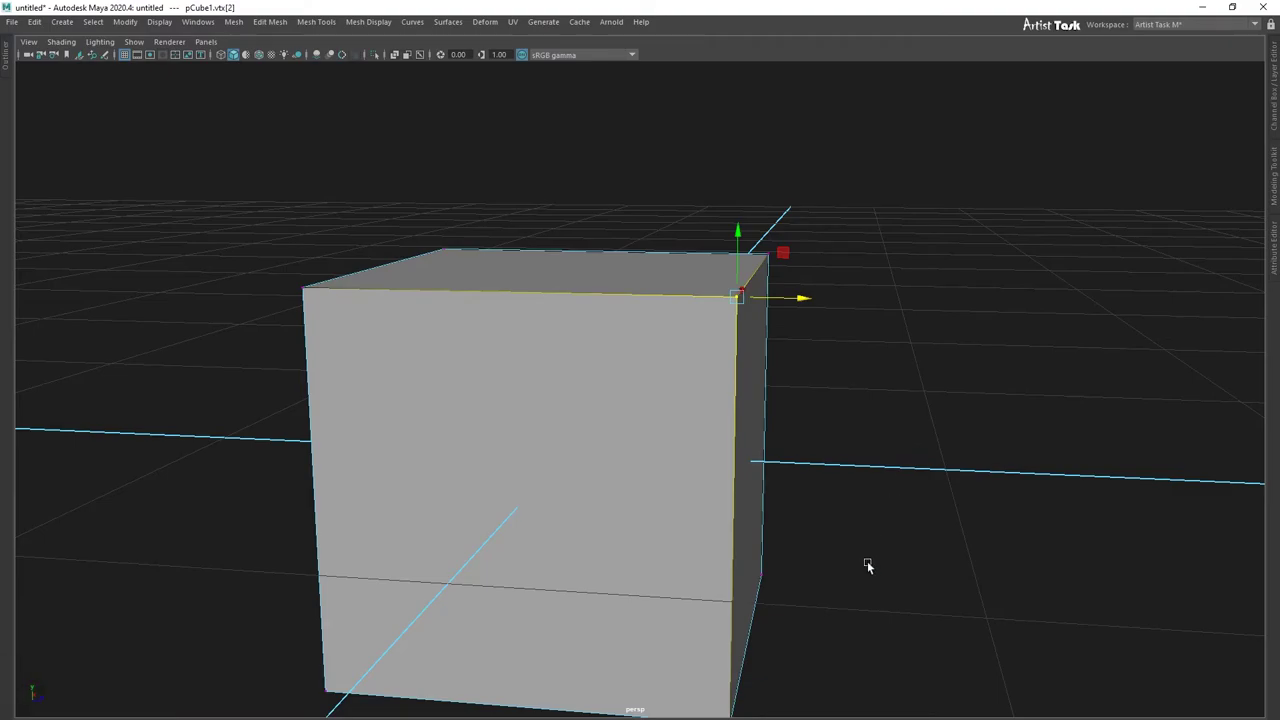
# Step: Toggle Soft Select off and on for the corner vertex while orbiting, undoing stray moves
pyautogui.press('b')
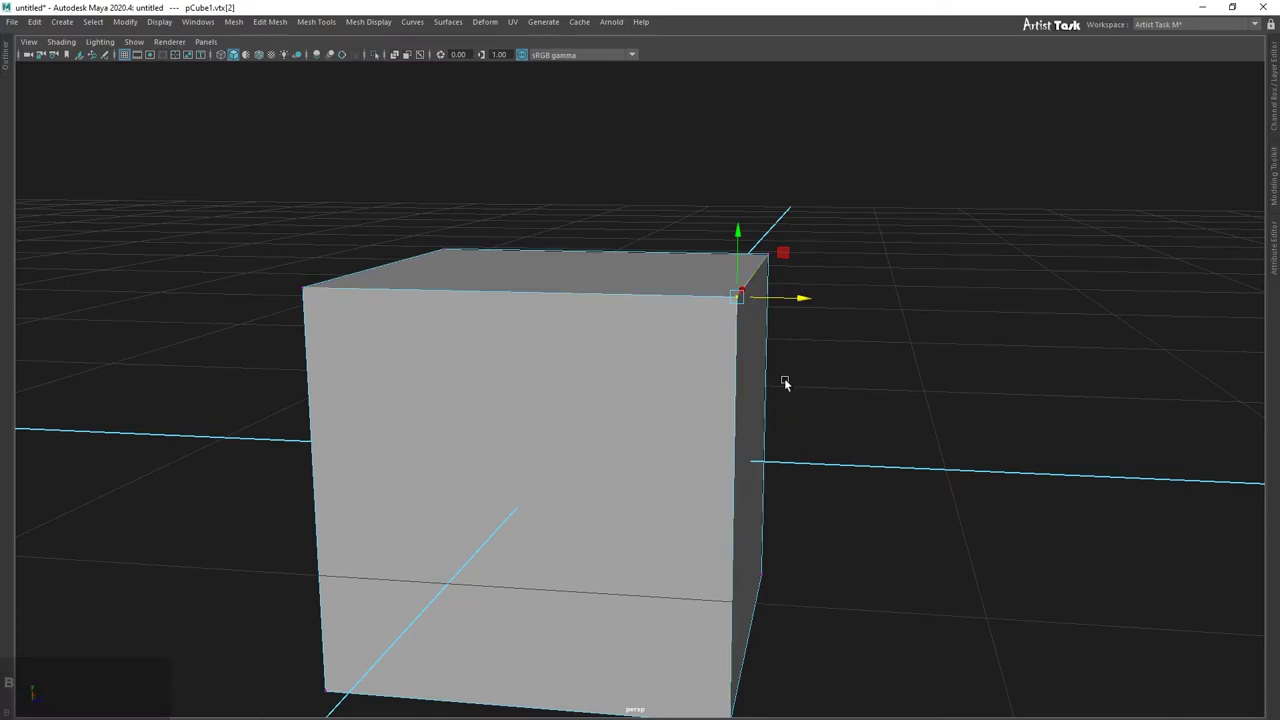
pyautogui.press('b')
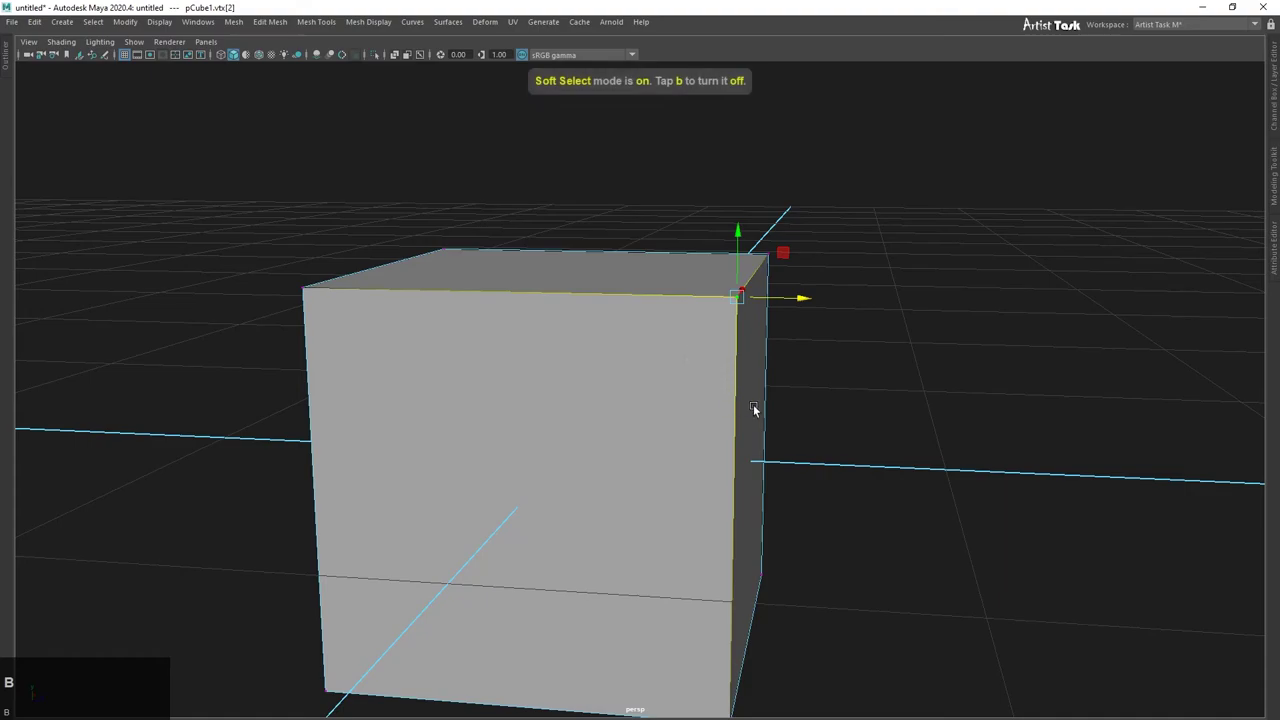
pyautogui.click(854, 408)
pyautogui.moveTo(910, 439); pyautogui.dragTo(785, 336)
pyautogui.moveTo(785, 336); pyautogui.dragTo(733, 414)
pyautogui.press('ctrl+z')
pyautogui.click(733, 414)
pyautogui.scroll(-3)
pyautogui.press('ctrl+z')
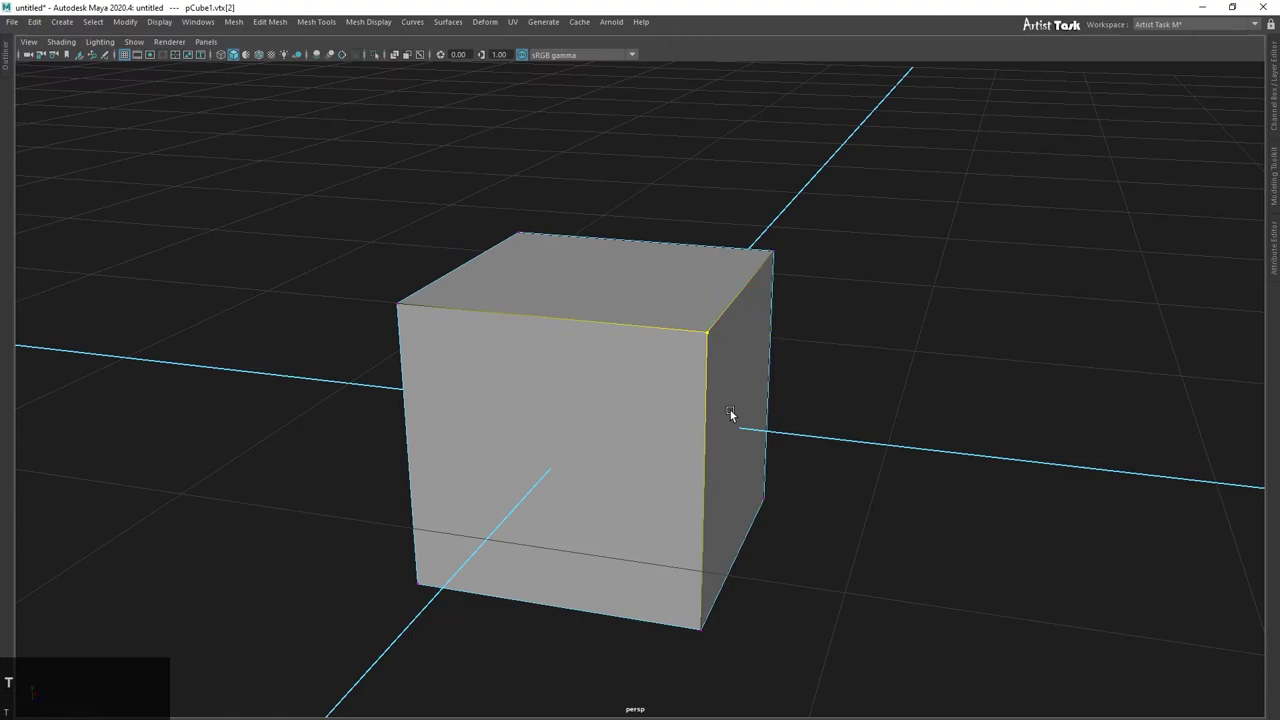
# Step: Turn Soft Select off and return to editing the whole pCube1 in object mode
pyautogui.press('b')
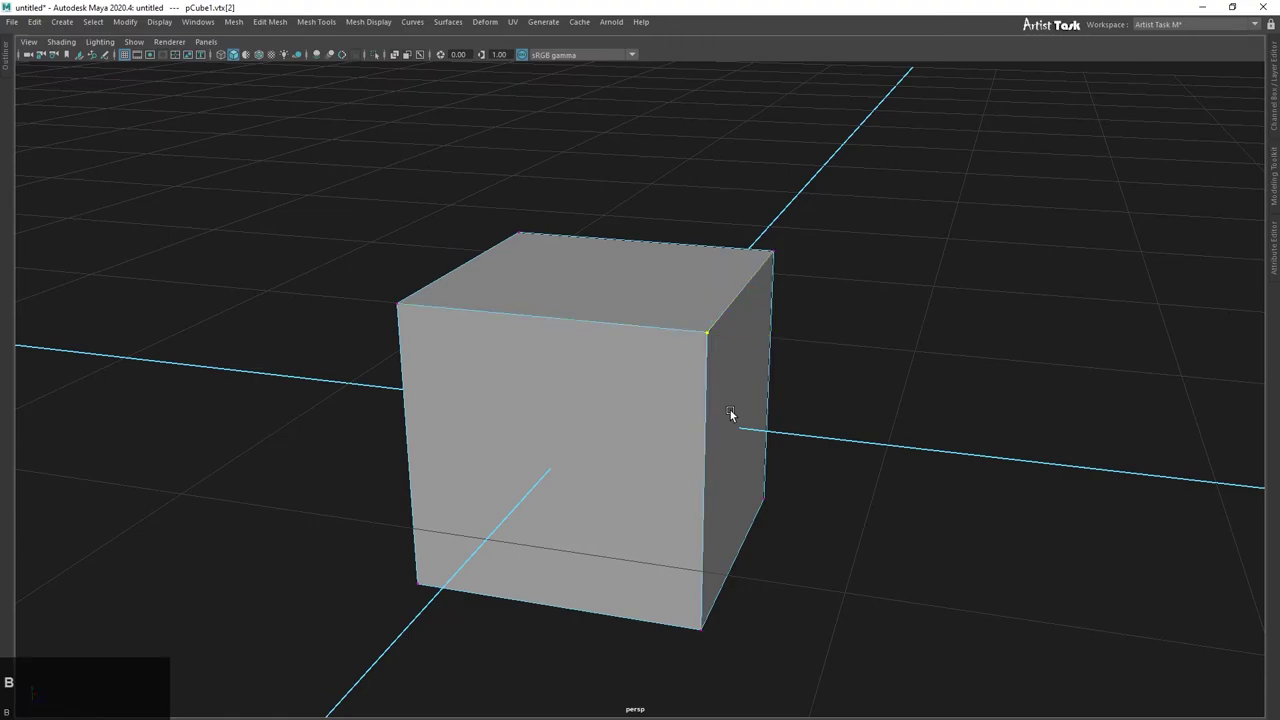
pyautogui.scroll(-3)
pyautogui.moveTo(660, 323); pyautogui.dragTo(627, 394)
pyautogui.press('t')
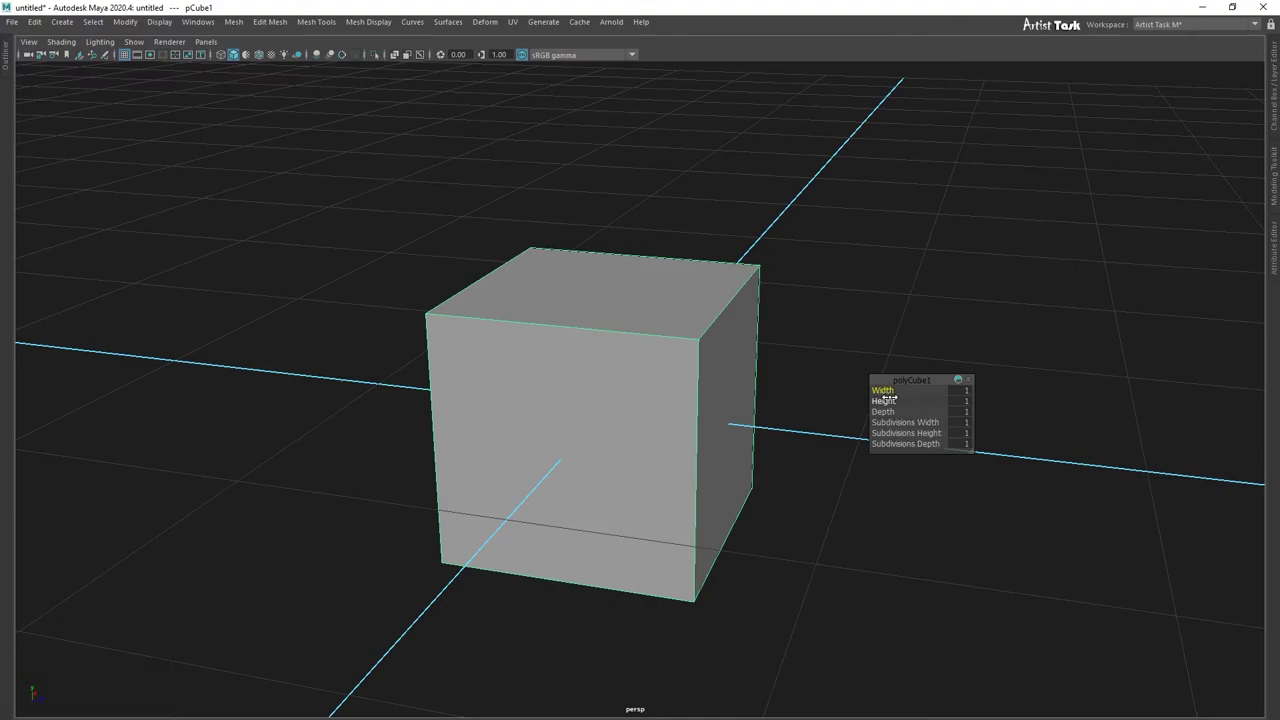
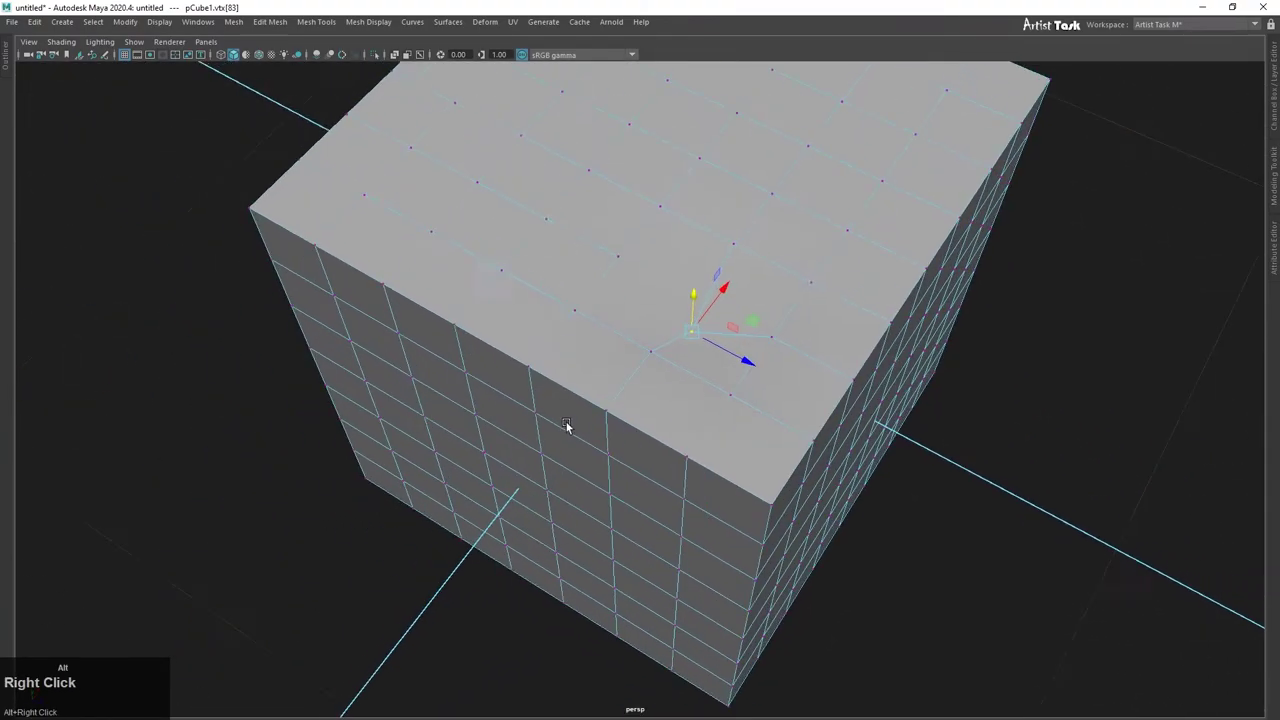
# Step: Navigate around the subdivided cube in the viewport and undo an accidental change
pyautogui.click(683, 458)
pyautogui.rightClick(843, 405)
pyautogui.click(773, 441)
pyautogui.rightClick(714, 474)
pyautogui.middleClick(872, 464)
pyautogui.rightClick(654, 566)
pyautogui.middleClick(843, 556)
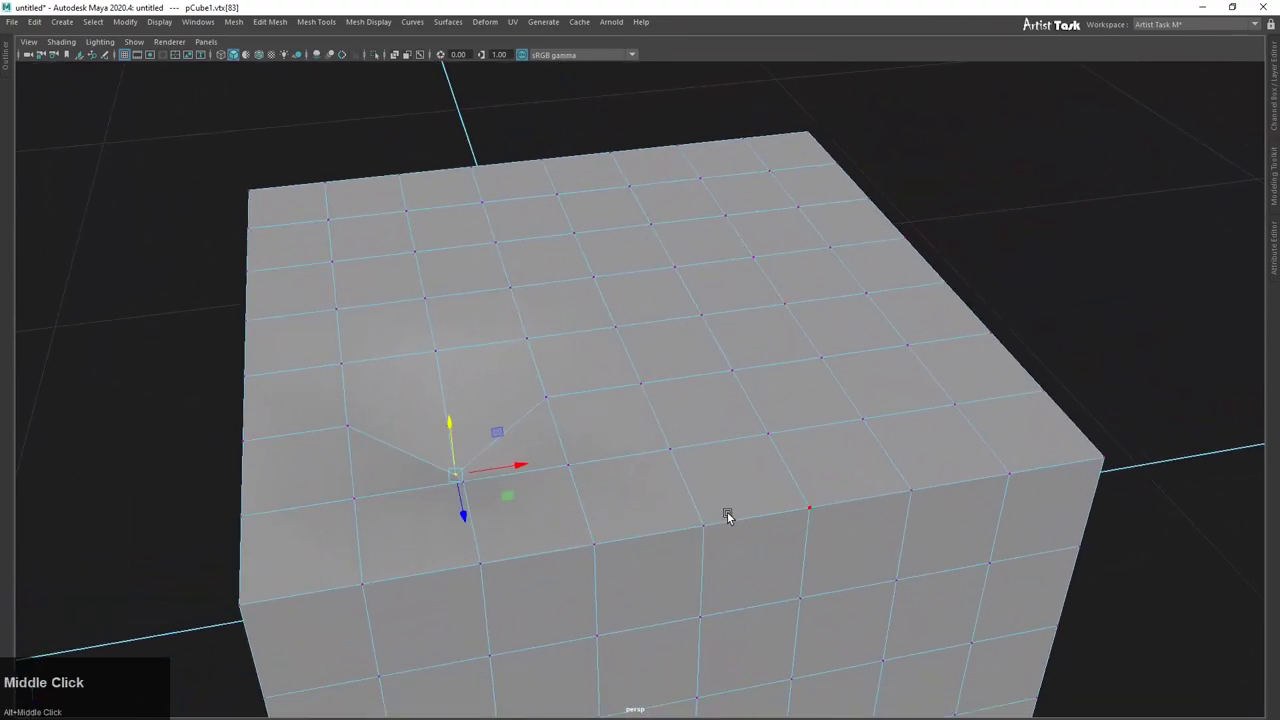
pyautogui.click(452, 420)
pyautogui.press('ctrl+z')
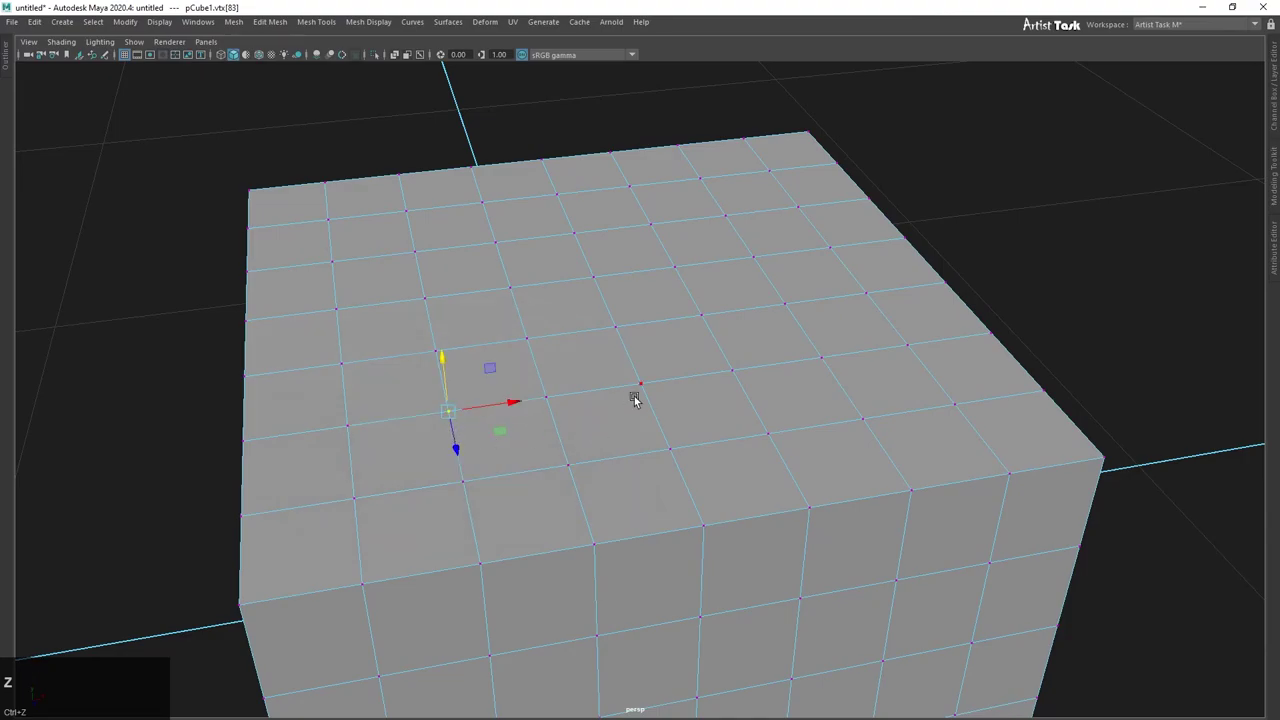
# Step: Restore the full interface panels and bring up the Move tool's settings window
pyautogui.press('ctrl+space')
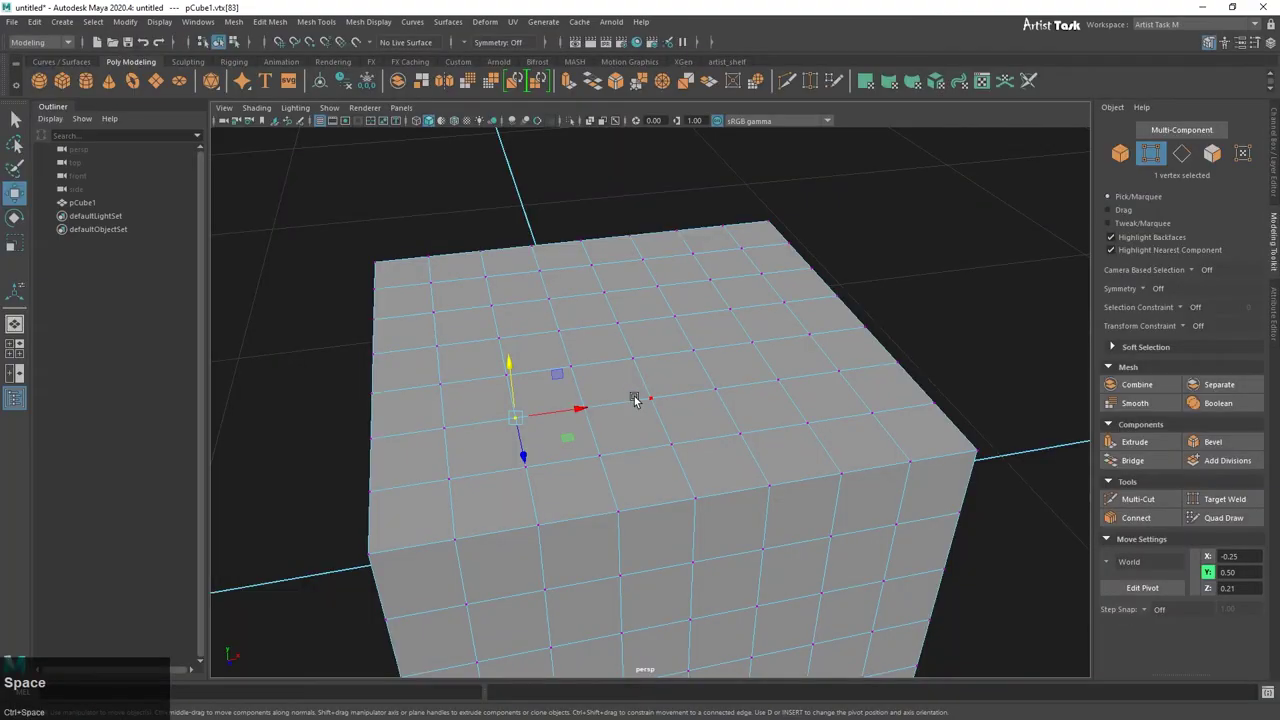
pyautogui.scroll(-3)
pyautogui.click(572, 475)
pyautogui.rightClick(625, 539)
pyautogui.middleClick(876, 473)
pyautogui.rightClick(624, 516)
pyautogui.middleClick(732, 477)
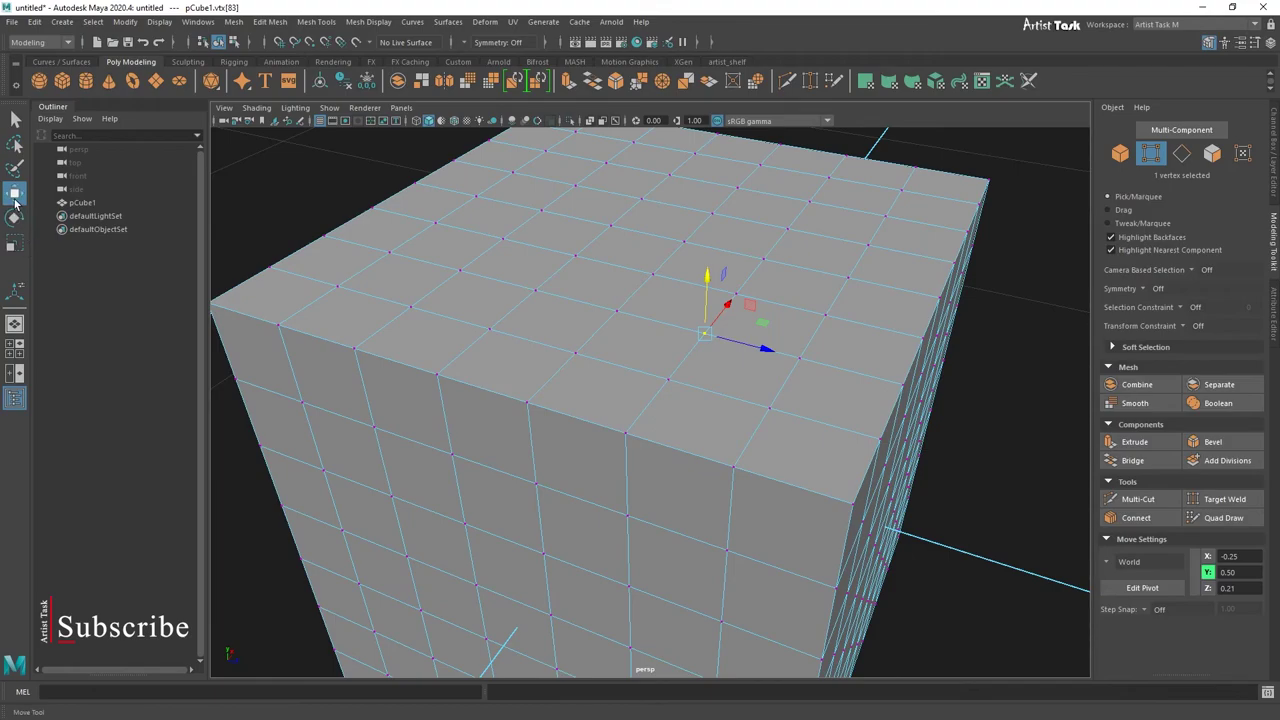
pyautogui.click(17, 202)
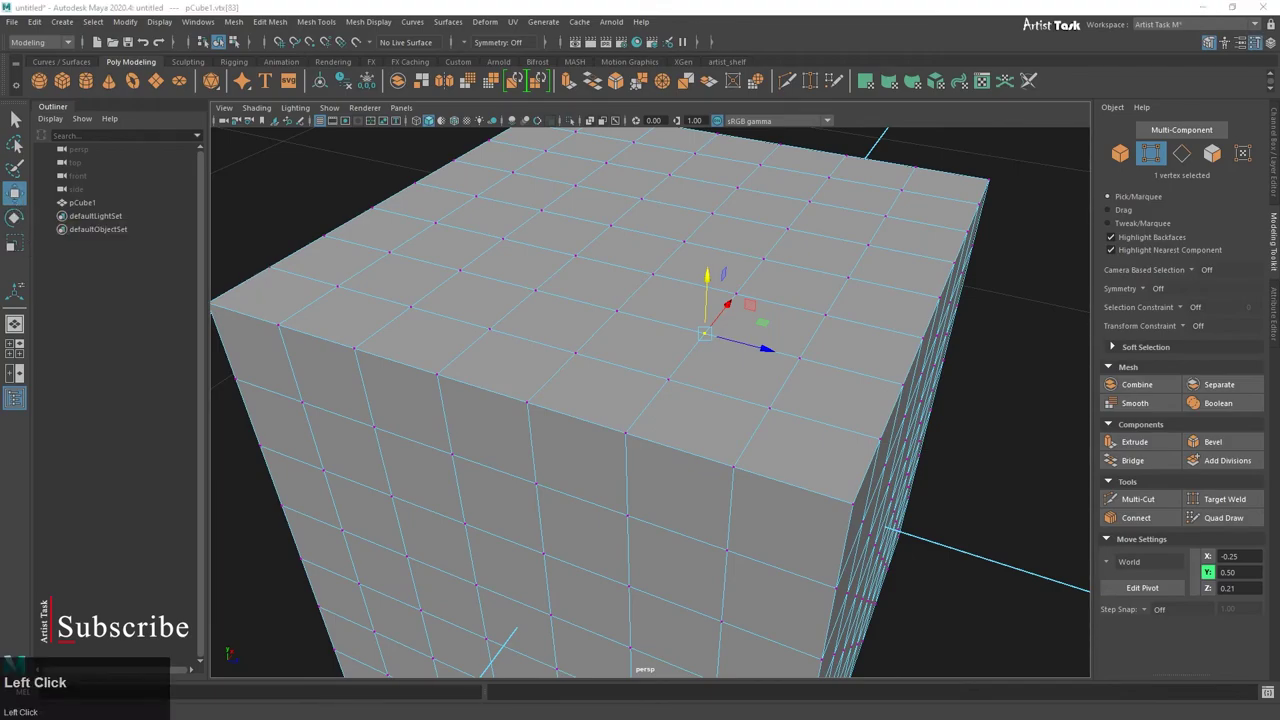
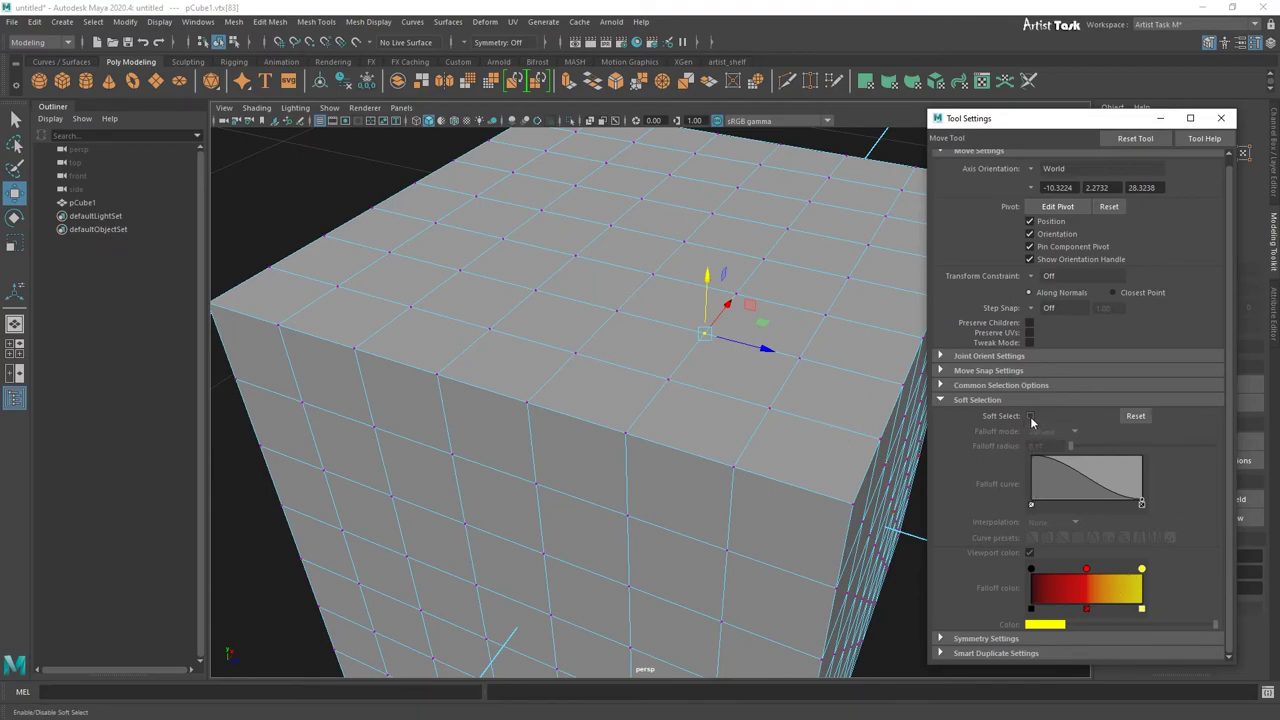
# Step: Enable Soft Select in the Move tool with Volume falloff and a 0.17 radius
pyautogui.click(1035, 424)
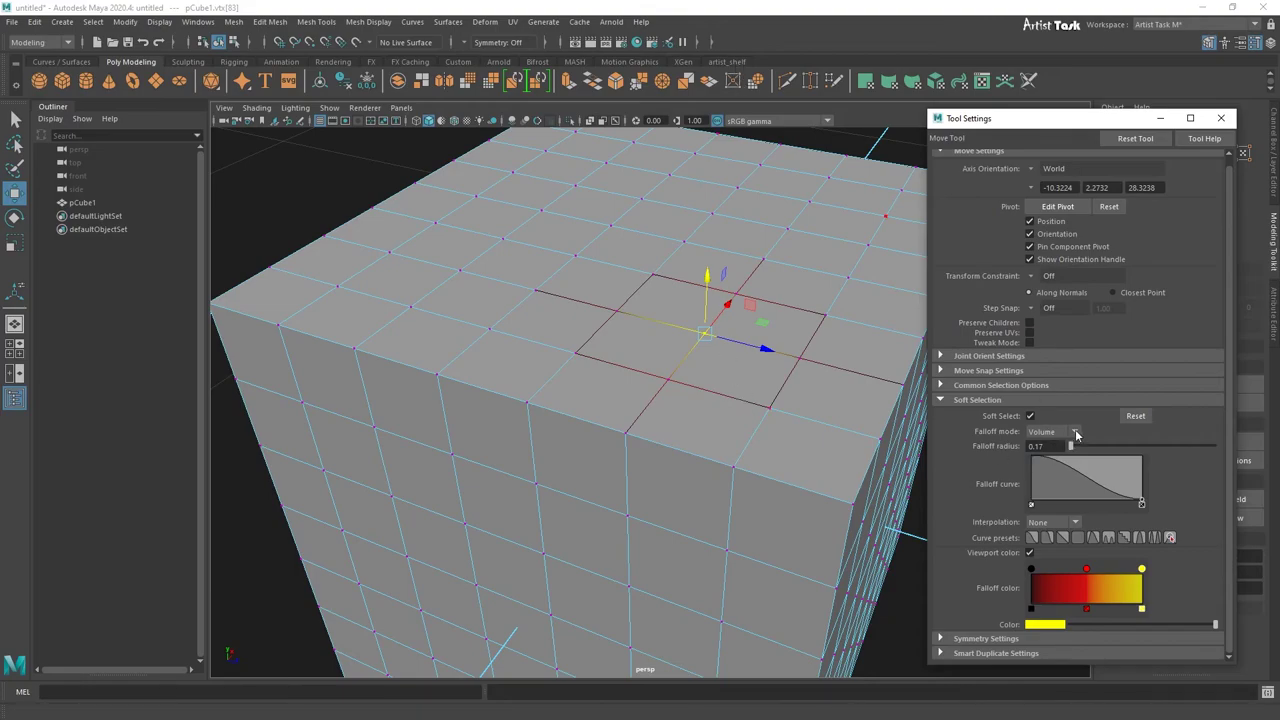
pyautogui.click(1122, 138)
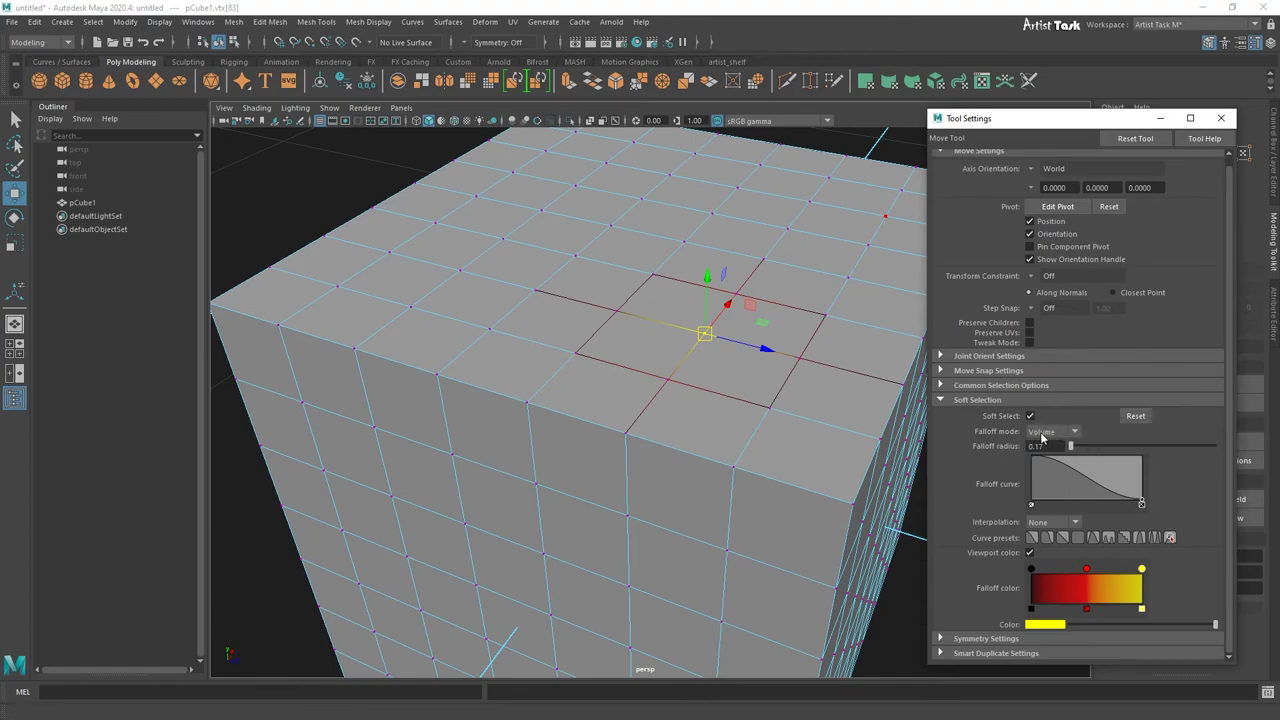
pyautogui.click(1081, 440)
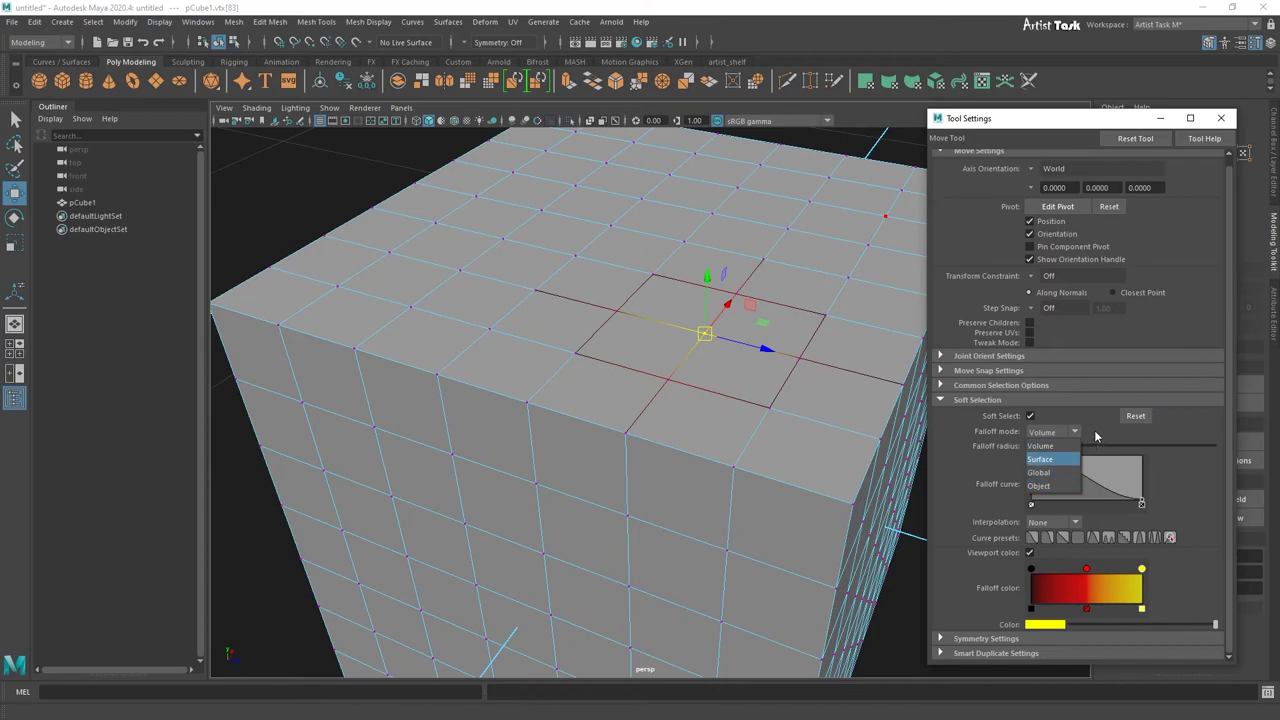
pyautogui.click(1098, 433)
pyautogui.middleClick(731, 442)
pyautogui.rightClick(510, 410)
pyautogui.middleClick(414, 387)
pyautogui.rightClick(459, 432)
pyautogui.middleClick(633, 506)
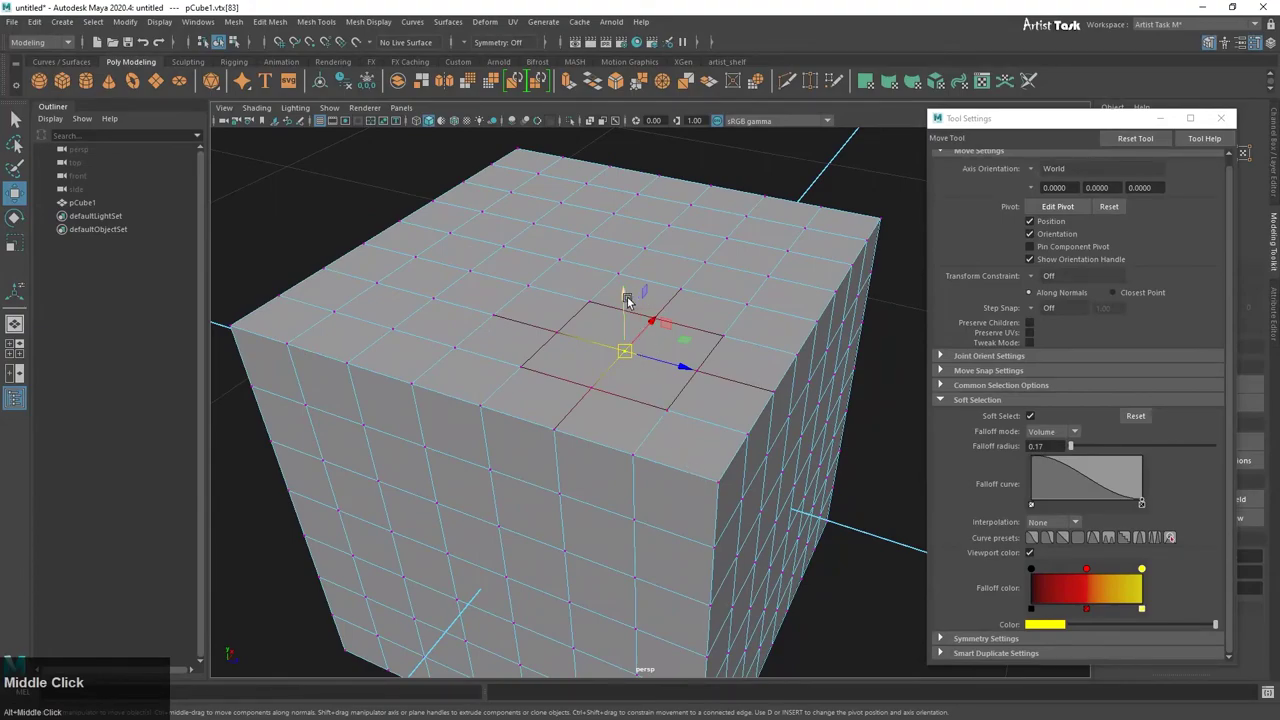
# Step: Toggle Soft Select and orbit the view around the cube's top vertices
pyautogui.press('b')
pyautogui.moveTo(388, 275); pyautogui.dragTo(529, 424)
pyautogui.rightClick(529, 424)
pyautogui.click(494, 416)
pyautogui.rightClick(504, 440)
pyautogui.click(594, 421)
pyautogui.rightClick(594, 432)
pyautogui.middleClick(676, 413)
pyautogui.click(653, 317)
# Step: Toggle Soft Select again and tumble the viewport toward the cube's top edge
pyautogui.press('b')
pyautogui.moveTo(654, 248); pyautogui.dragTo(711, 459)
pyautogui.rightClick(711, 459)
pyautogui.click(634, 448)
pyautogui.rightClick(636, 465)
pyautogui.click(762, 487)
pyautogui.rightClick(727, 470)
pyautogui.middleClick(639, 477)
# Step: Select a vertex on the cube's top edge near the corner
pyautogui.click(820, 195)
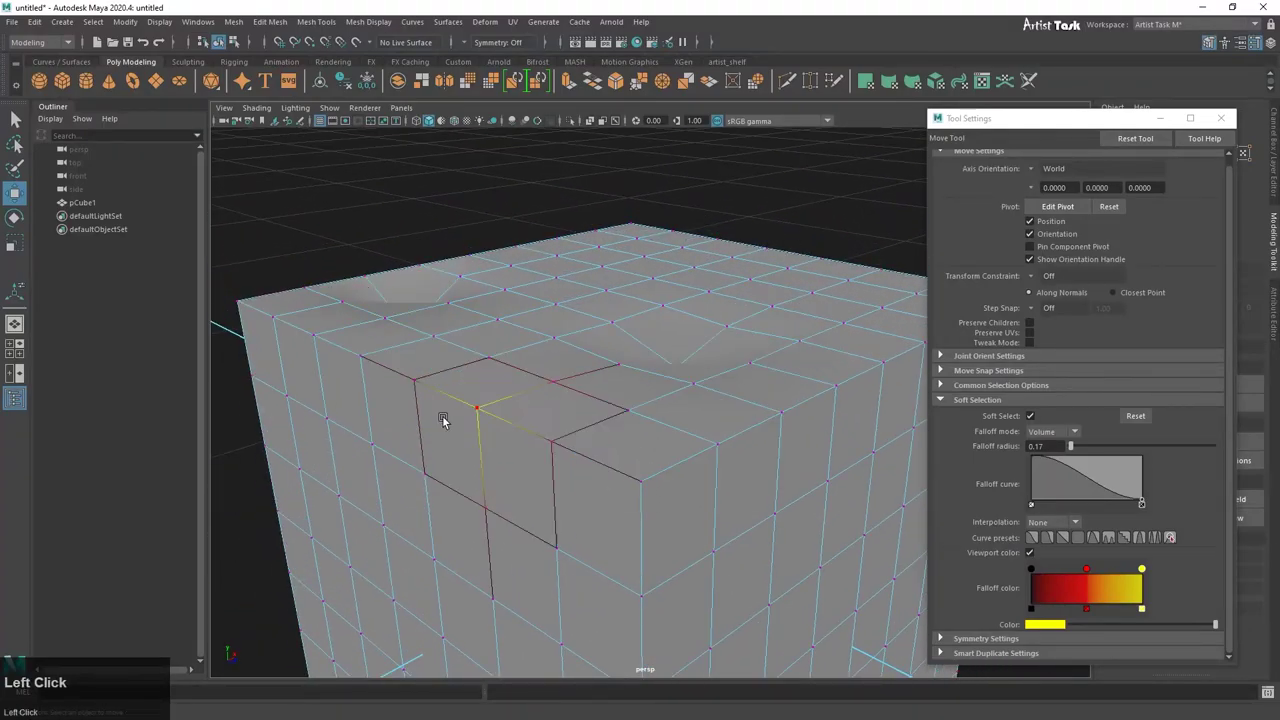
pyautogui.rightClick(632, 500)
pyautogui.moveTo(682, 466); pyautogui.dragTo(726, 418)
pyautogui.rightClick(544, 469)
pyautogui.rightClick(726, 418)
pyautogui.click(652, 422)
pyautogui.rightClick(665, 426)
pyautogui.click(657, 322)
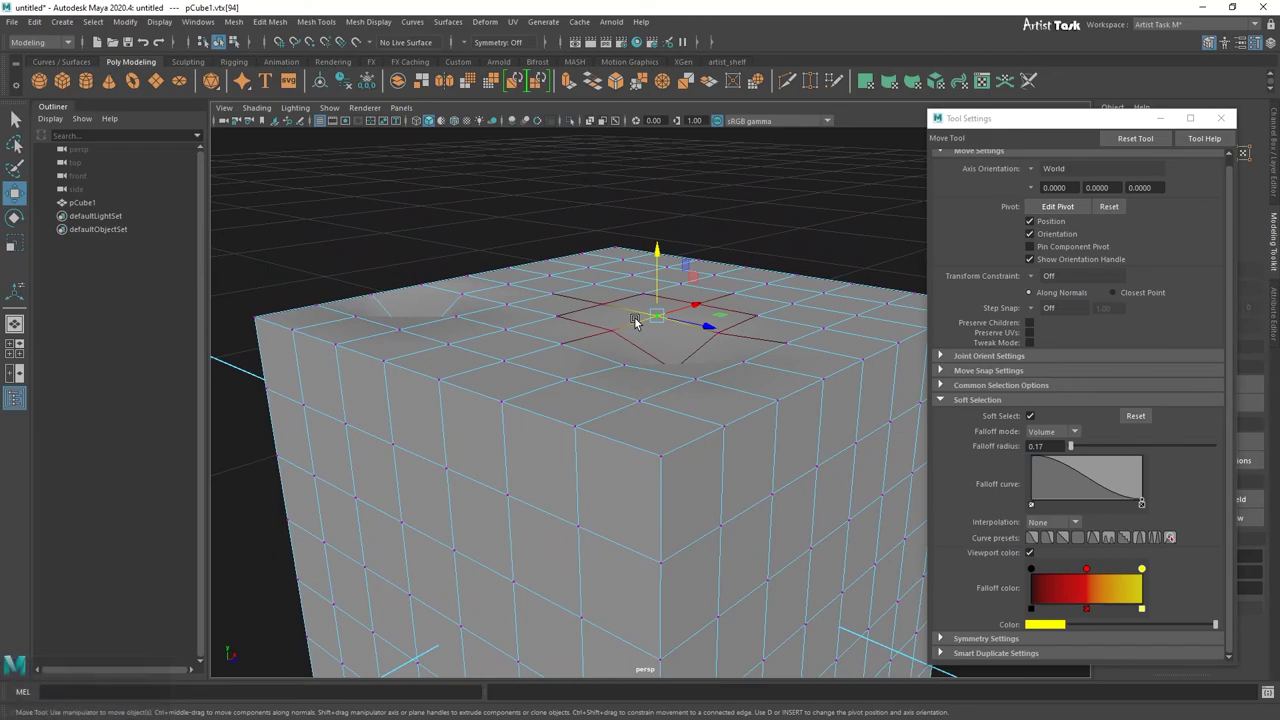
# Step: Re-enable Soft Select and hold-B drag to widen the falloff radius to 0.64
pyautogui.press('ctrl+z')
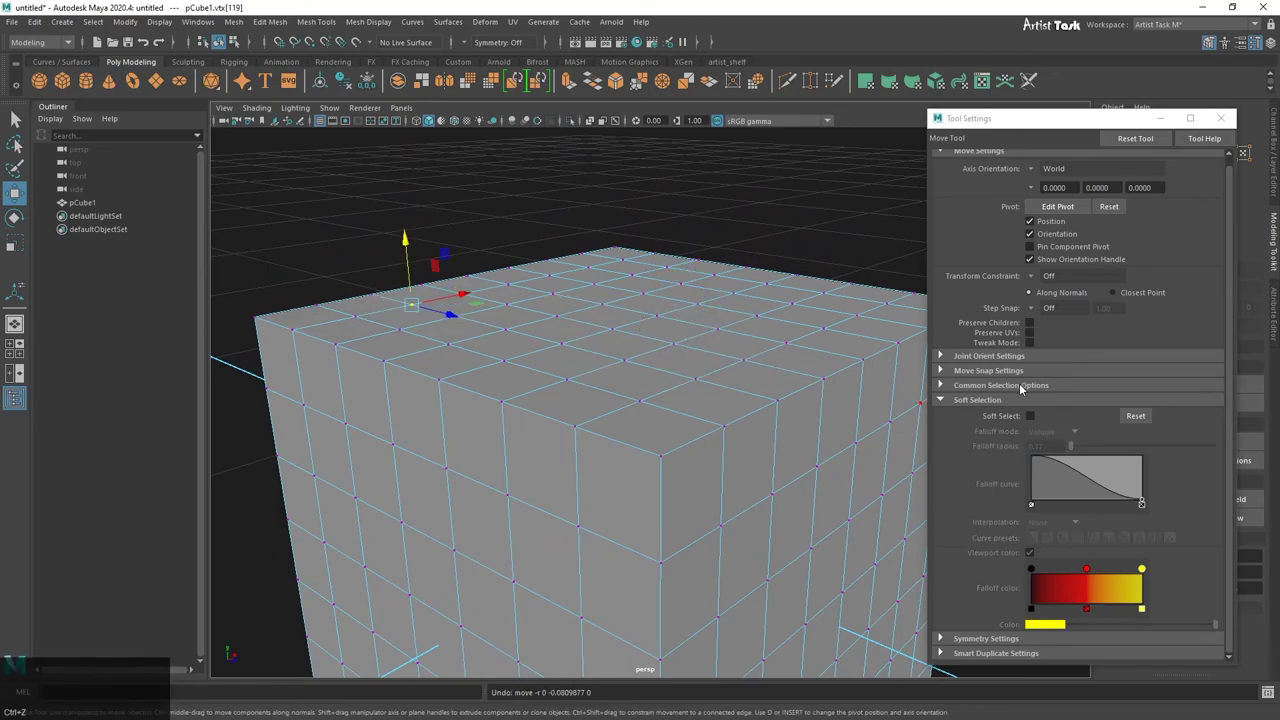
pyautogui.press('b')
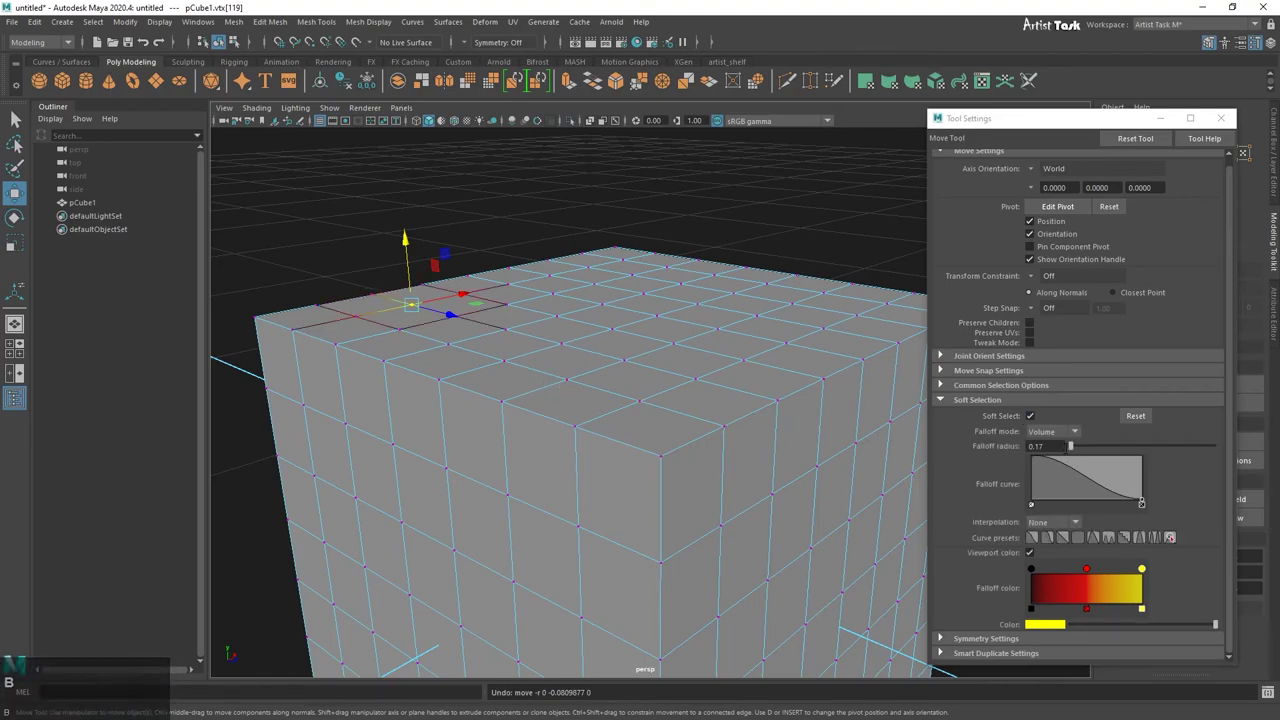
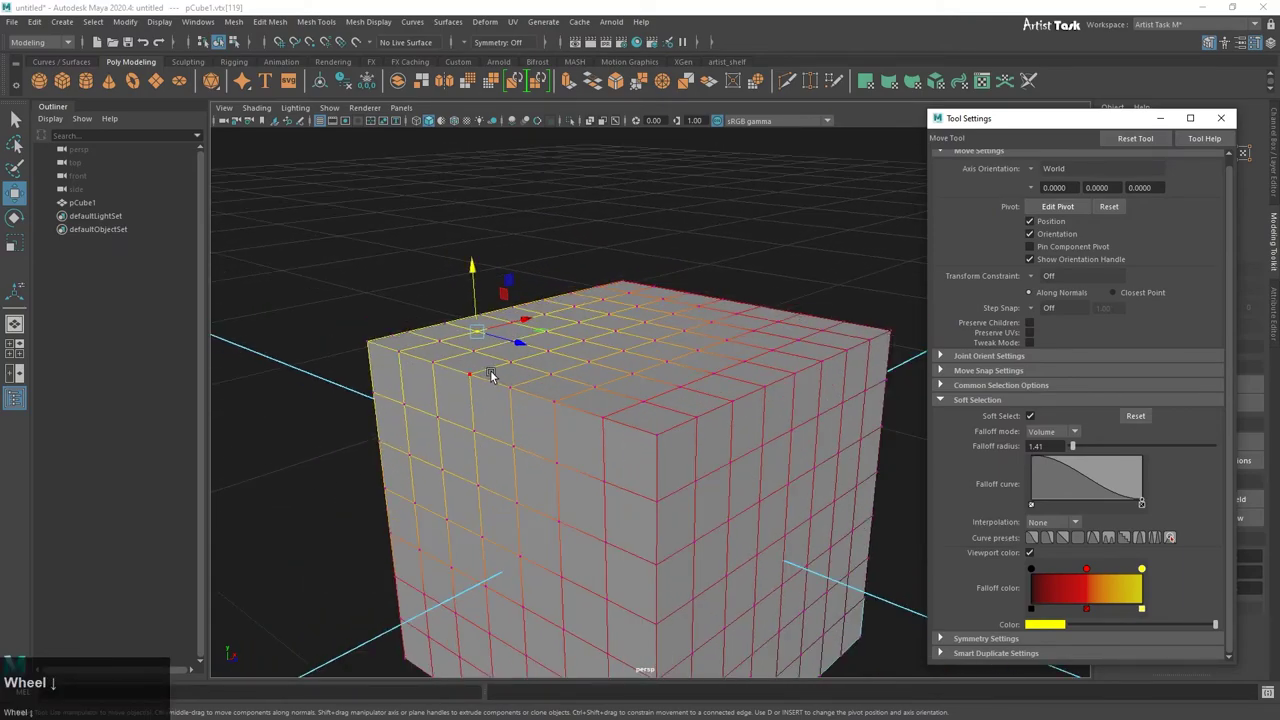
pyautogui.write('bbbbbbbbbbbbbbbbbBBBBBBBBBBBBBBBB')
pyautogui.press('b')
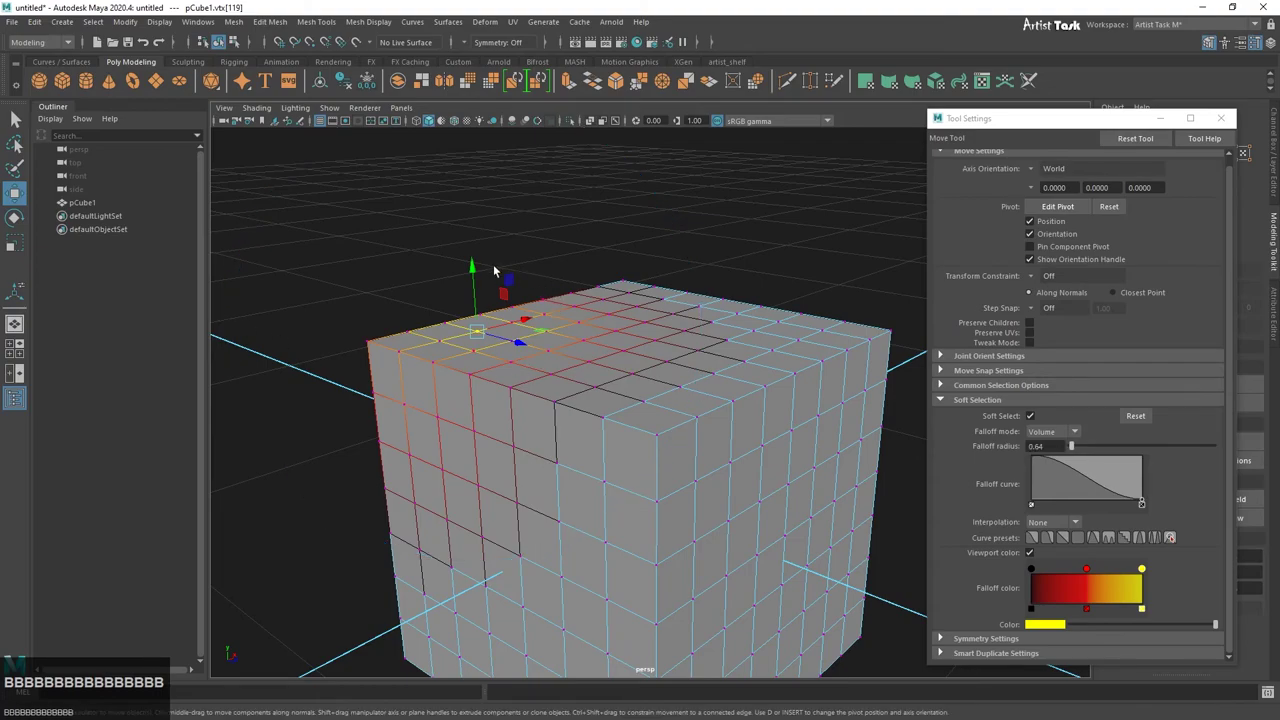
# Step: Move the selected vertex to warp the cube's top into a smooth wave
pyautogui.moveTo(473, 269); pyautogui.dragTo(652, 517)
pyautogui.rightClick(652, 517)
pyautogui.click(480, 486)
pyautogui.rightClick(657, 552)
pyautogui.middleClick(785, 566)
pyautogui.rightClick(709, 456)
pyautogui.click(763, 460)
pyautogui.rightClick(664, 442)
pyautogui.click(625, 458)
pyautogui.rightClick(533, 467)
pyautogui.middleClick(697, 433)
pyautogui.rightClick(576, 495)
pyautogui.click(671, 463)
pyautogui.rightClick(689, 464)
pyautogui.middleClick(767, 471)
# Step: Orbit around the cube to inspect the warped top and bring the right side into view
pyautogui.click(658, 318)
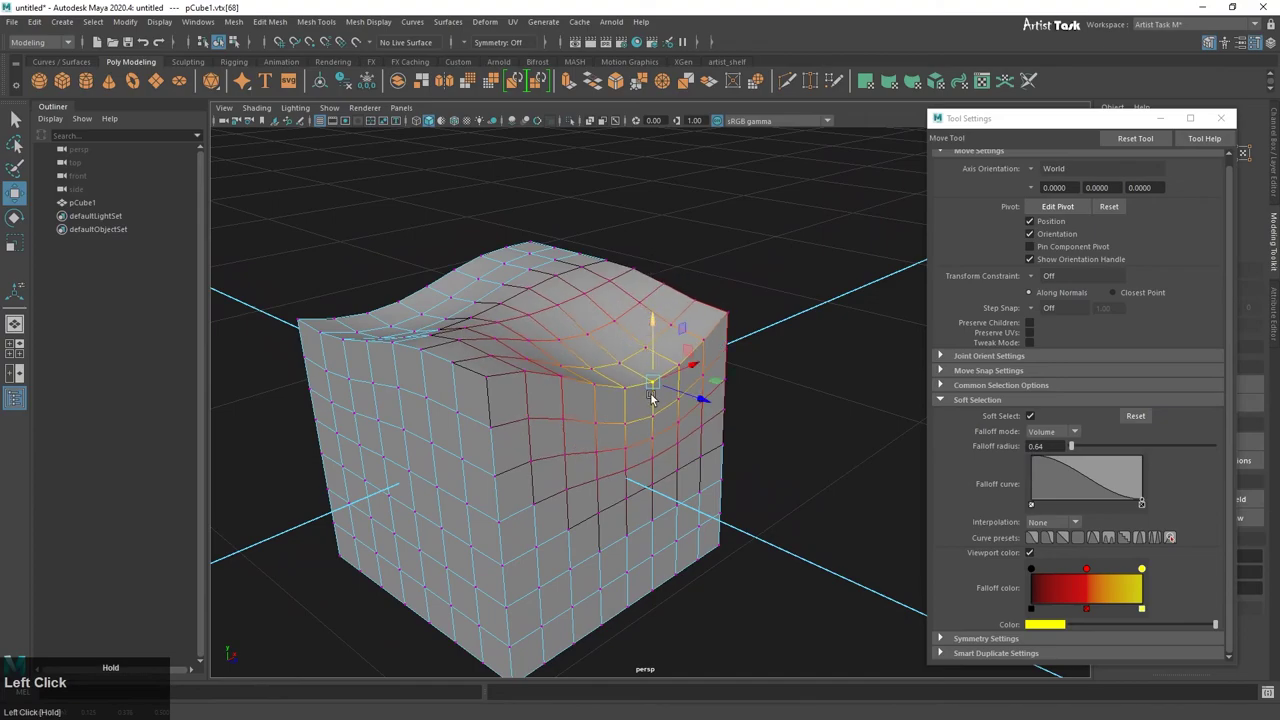
pyautogui.rightClick(695, 462)
pyautogui.click(714, 472)
pyautogui.rightClick(628, 474)
pyautogui.click(758, 483)
pyautogui.rightClick(710, 488)
pyautogui.middleClick(794, 495)
pyautogui.rightClick(770, 501)
pyautogui.click(556, 474)
pyautogui.rightClick(550, 489)
pyautogui.click(608, 484)
pyautogui.rightClick(611, 506)
pyautogui.middleClick(799, 533)
pyautogui.rightClick(650, 506)
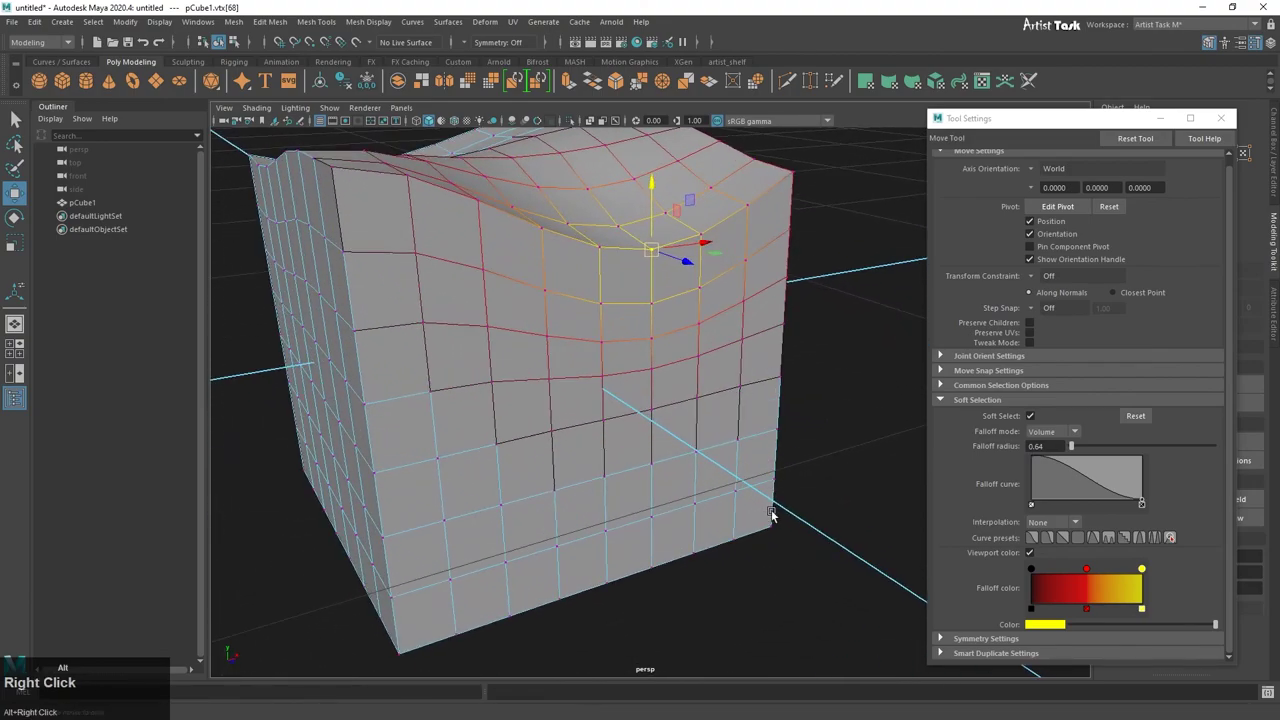
# Step: Select a vertex on the cube's right side, test a move and undo it
pyautogui.click(615, 491)
pyautogui.rightClick(658, 495)
pyautogui.middleClick(739, 515)
pyautogui.moveTo(679, 426); pyautogui.dragTo(816, 473)
pyautogui.press('ctrl+z')
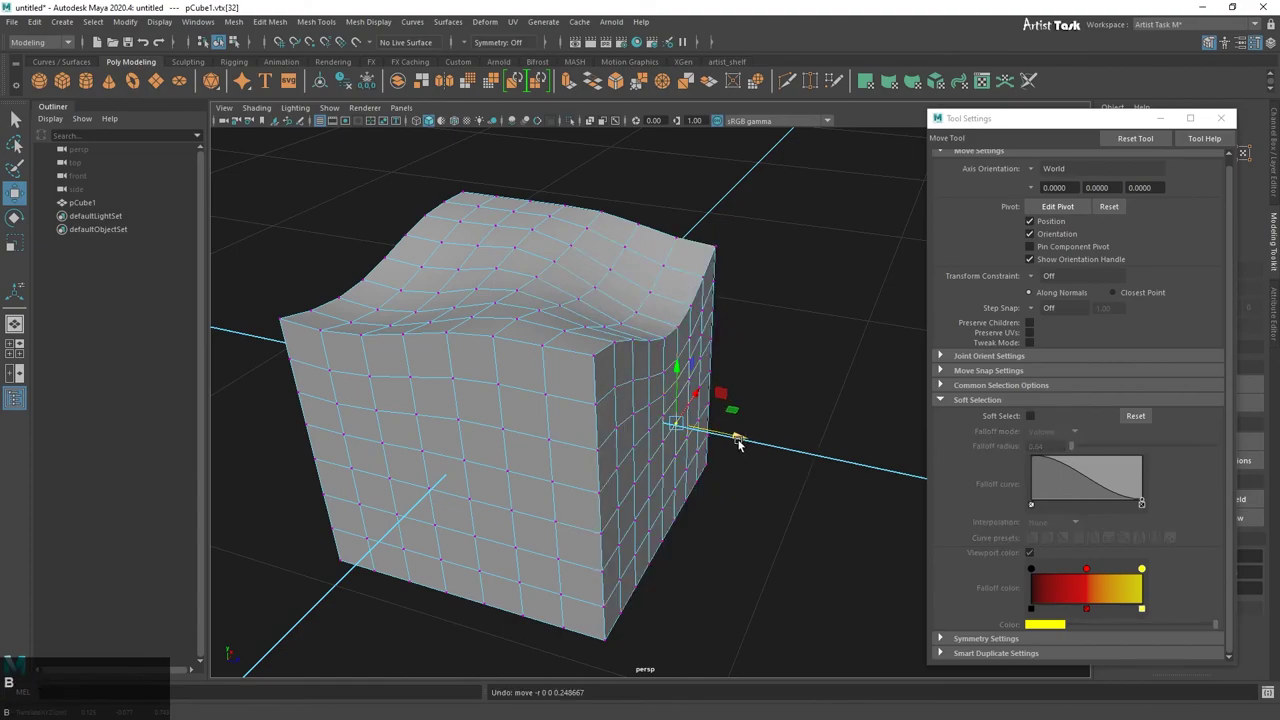
pyautogui.moveTo(741, 443); pyautogui.dragTo(720, 467)
pyautogui.press('ctrl+z')
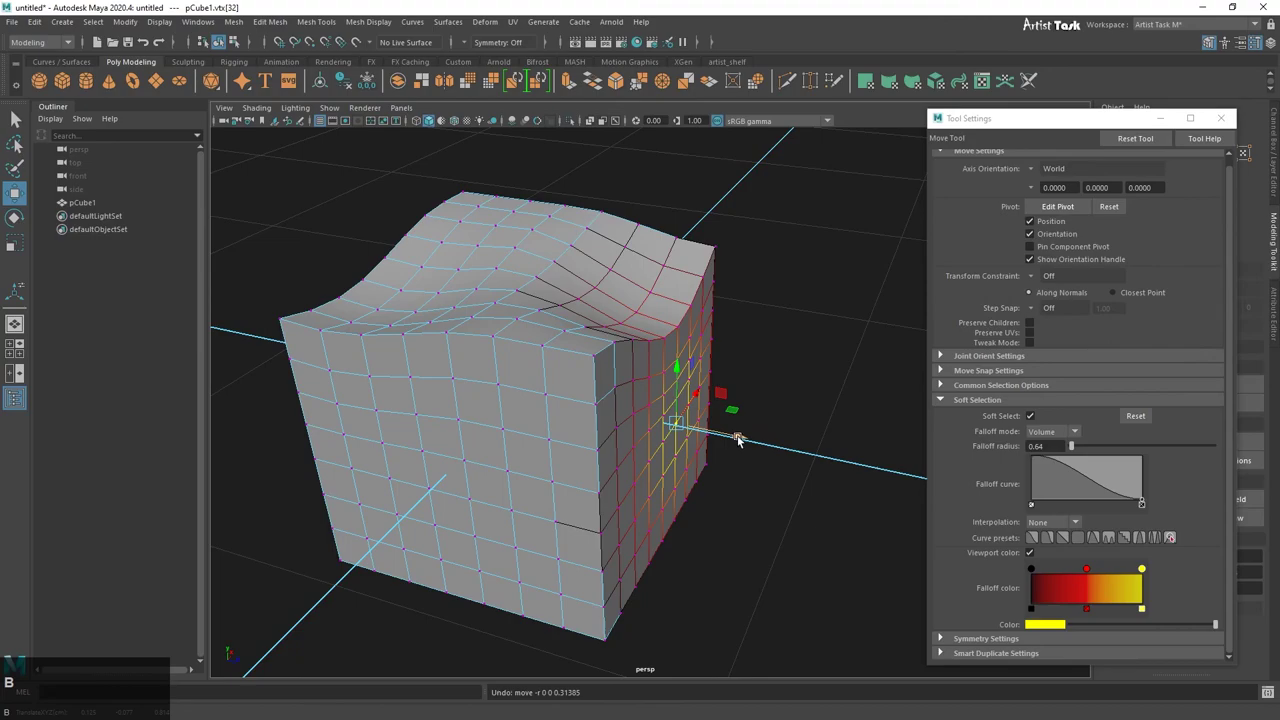
# Step: Toggle Soft Select on the side vertex and B-drag its falloff radius to 0.35
pyautogui.press('b')
pyautogui.click(741, 442)
pyautogui.press('b')
pyautogui.write('bbbbbb')
pyautogui.write('BBBBBBBBBBBBBBBB')
pyautogui.write('b')
# Step: Push the right side into a smooth soft dent, then switch Soft Select off
pyautogui.moveTo(745, 439); pyautogui.dragTo(819, 512)
pyautogui.moveTo(819, 512); pyautogui.dragTo(784, 392)
pyautogui.moveTo(784, 392); pyautogui.dragTo(774, 383)
pyautogui.click(774, 383)
pyautogui.press('b')
pyautogui.click(840, 389)
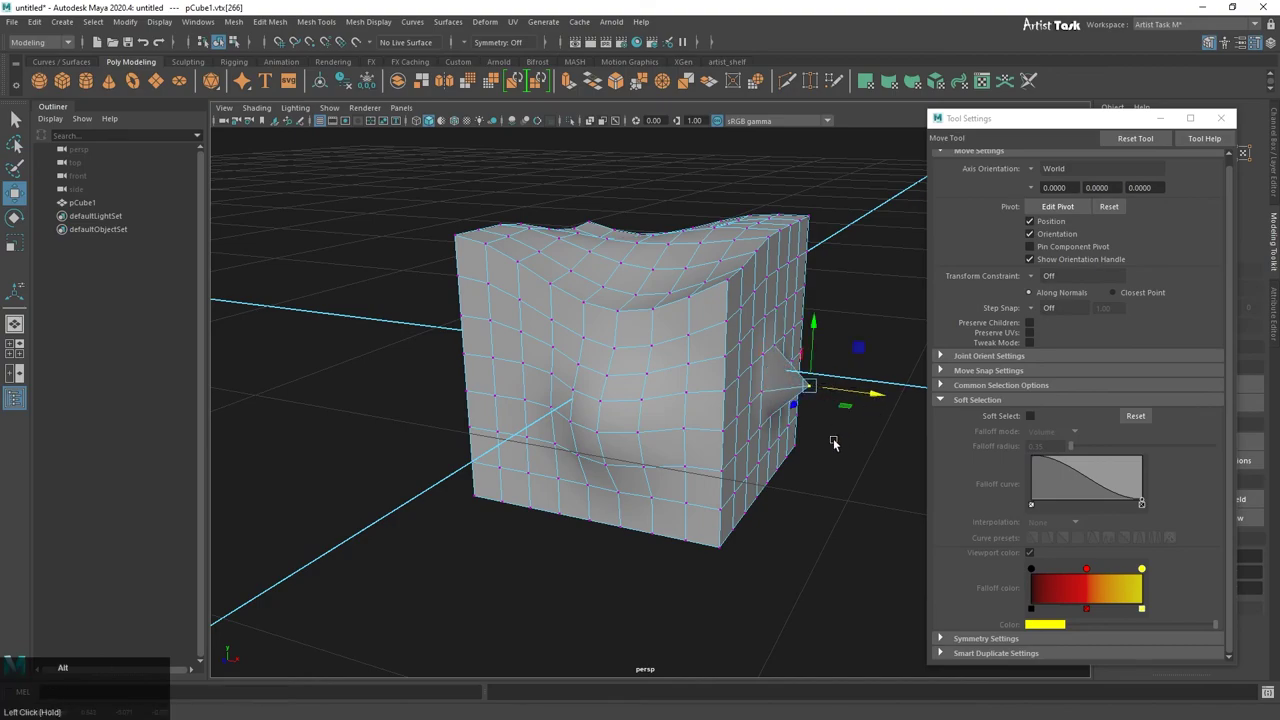
# Step: Nudge a few more vertices on the cube's top and sides with Soft Select to deepen the warp
pyautogui.rightClick(824, 464)
pyautogui.click(858, 461)
pyautogui.rightClick(825, 472)
pyautogui.middleClick(819, 471)
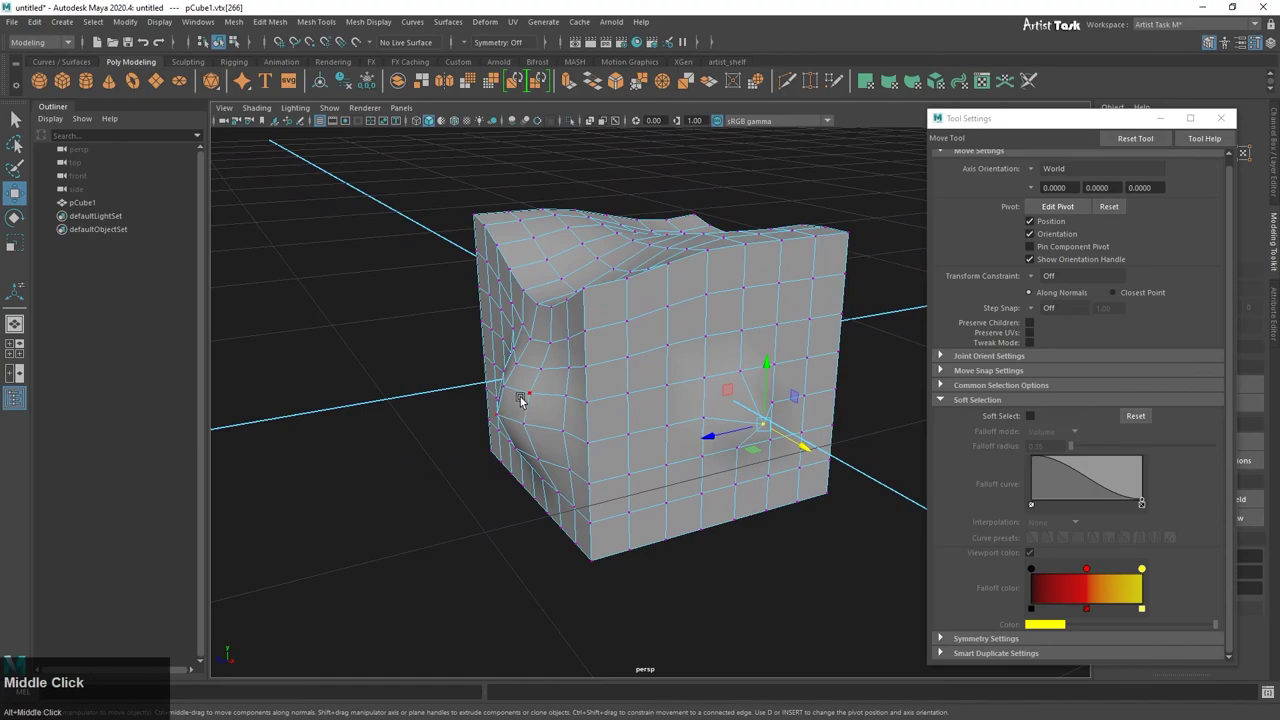
pyautogui.click(867, 493)
pyautogui.rightClick(851, 498)
pyautogui.click(609, 485)
pyautogui.rightClick(590, 510)
pyautogui.click(570, 520)
pyautogui.rightClick(643, 526)
pyautogui.middleClick(720, 530)
pyautogui.rightClick(674, 503)
pyautogui.middleClick(728, 505)
pyautogui.rightClick(673, 529)
pyautogui.click(742, 521)
pyautogui.rightClick(677, 534)
pyautogui.middleClick(734, 531)
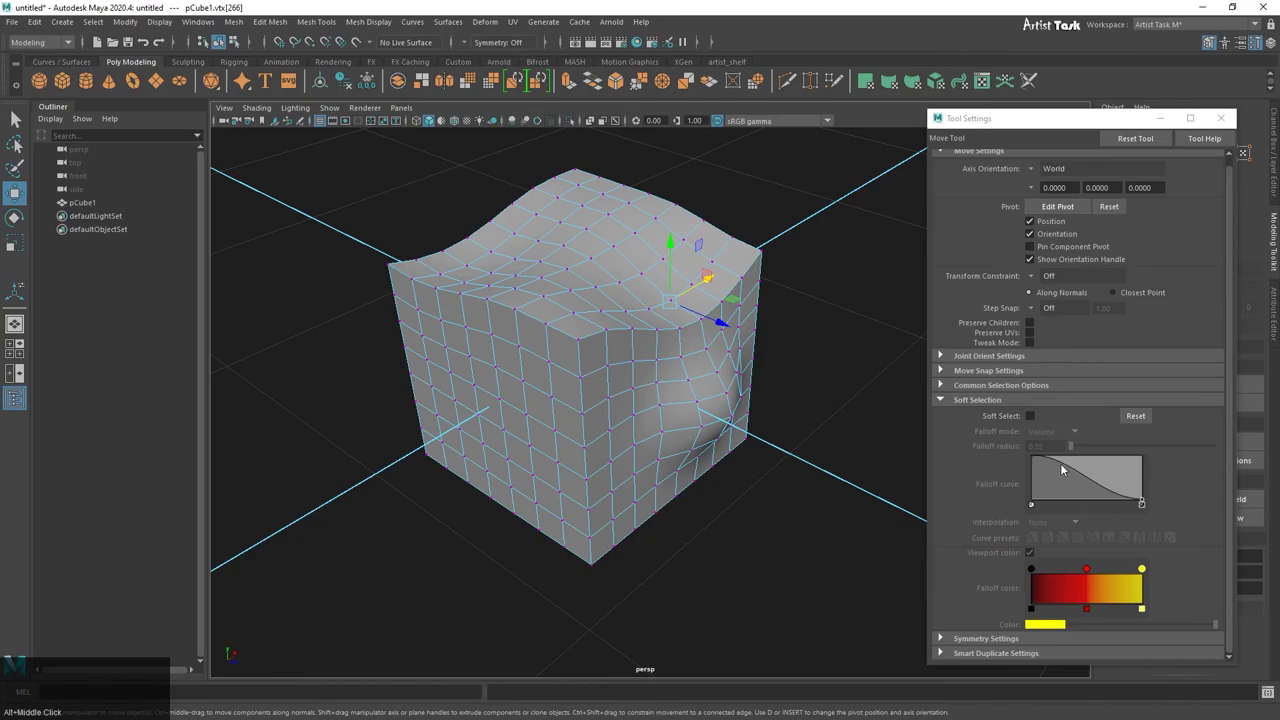
# Step: Keep Soft Selection on with Falloff mode Volume, then close the Tool Settings window
pyautogui.click(1033, 414)
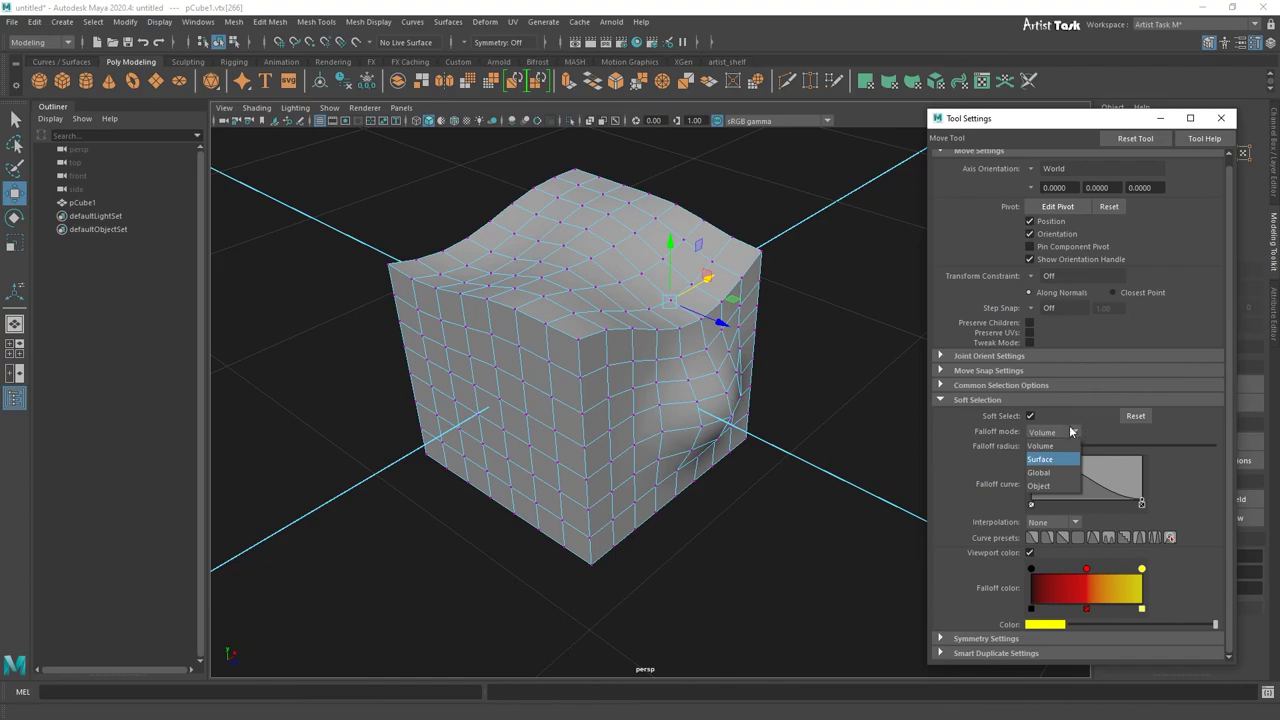
pyautogui.click(1093, 424)
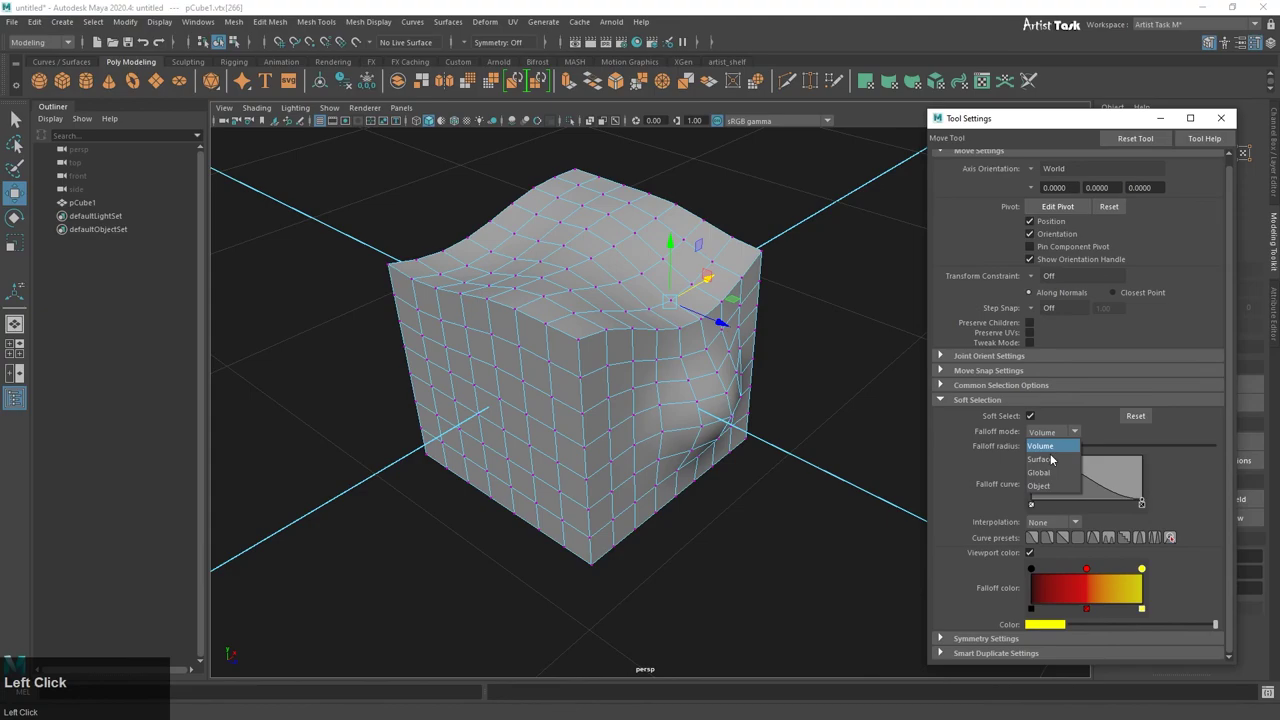
pyautogui.click(1234, 120)
pyautogui.scroll(-3)
pyautogui.scroll(3)
pyautogui.click(762, 548)
# Step: Orbit the view to inspect the warped, dented cube
pyautogui.rightClick(728, 519)
pyautogui.scroll(3)
pyautogui.middleClick(685, 544)
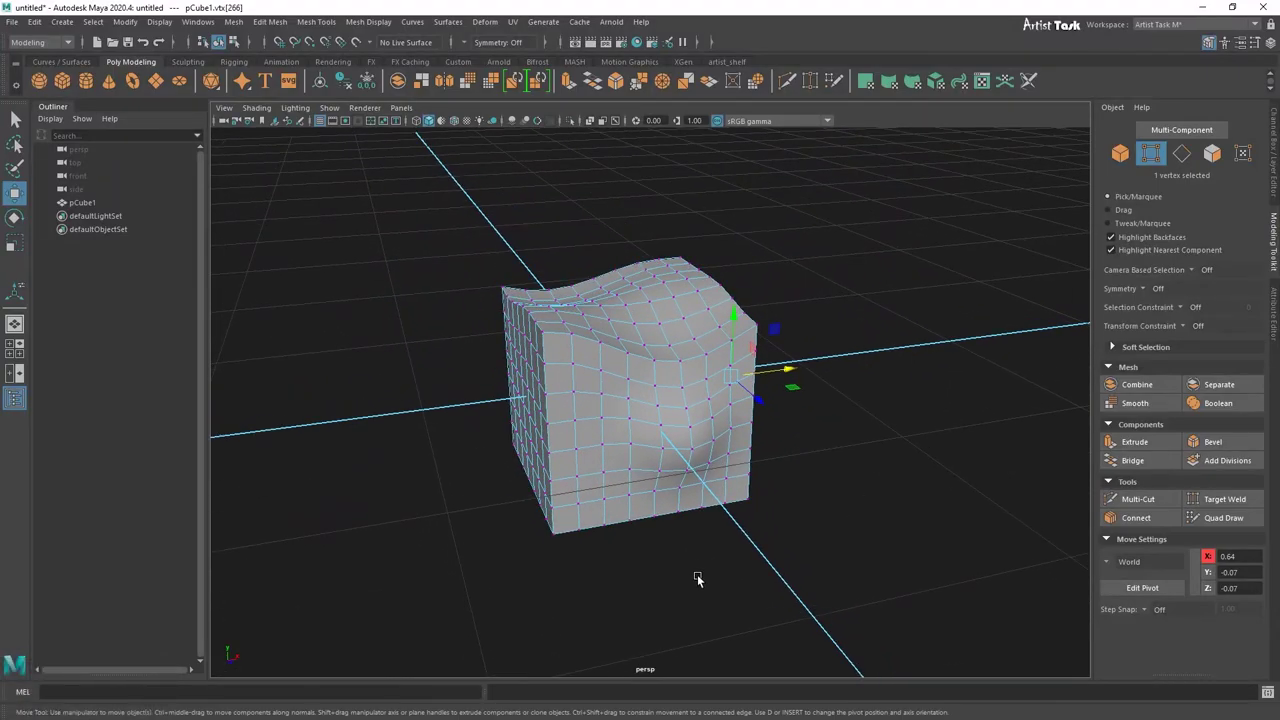
pyautogui.moveTo(592, 315); pyautogui.dragTo(683, 350)
pyautogui.click(683, 350)
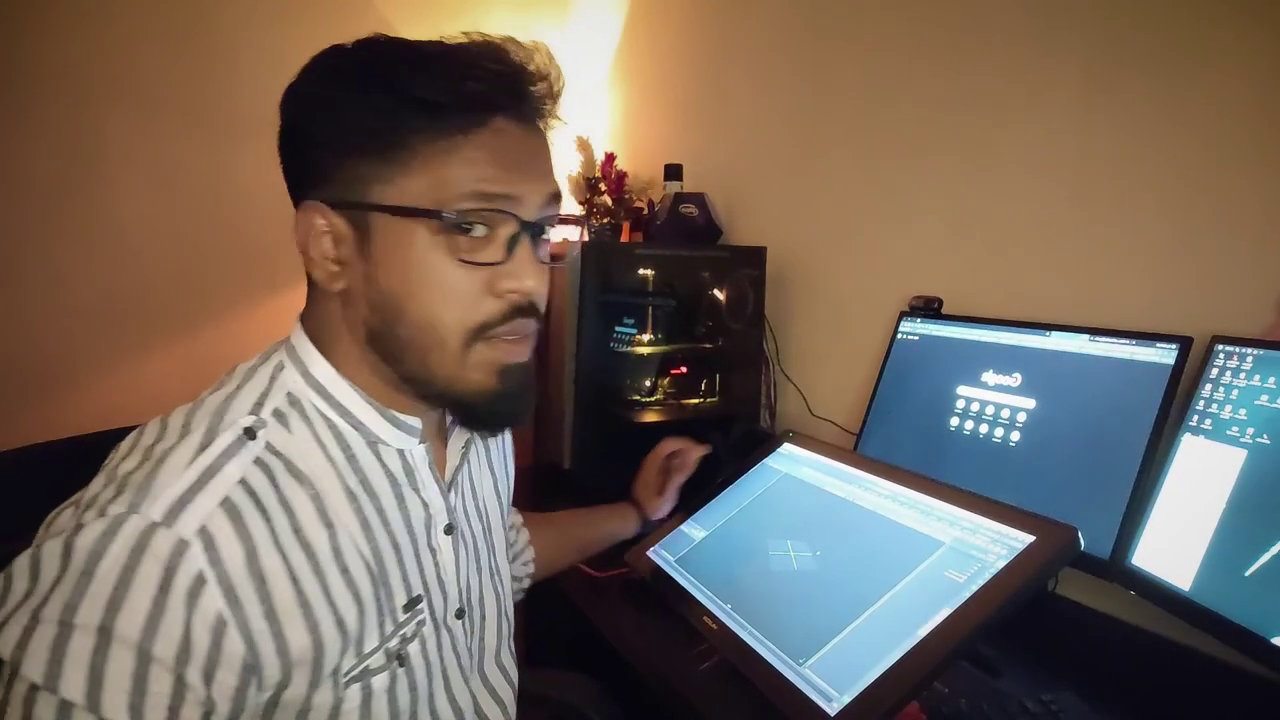